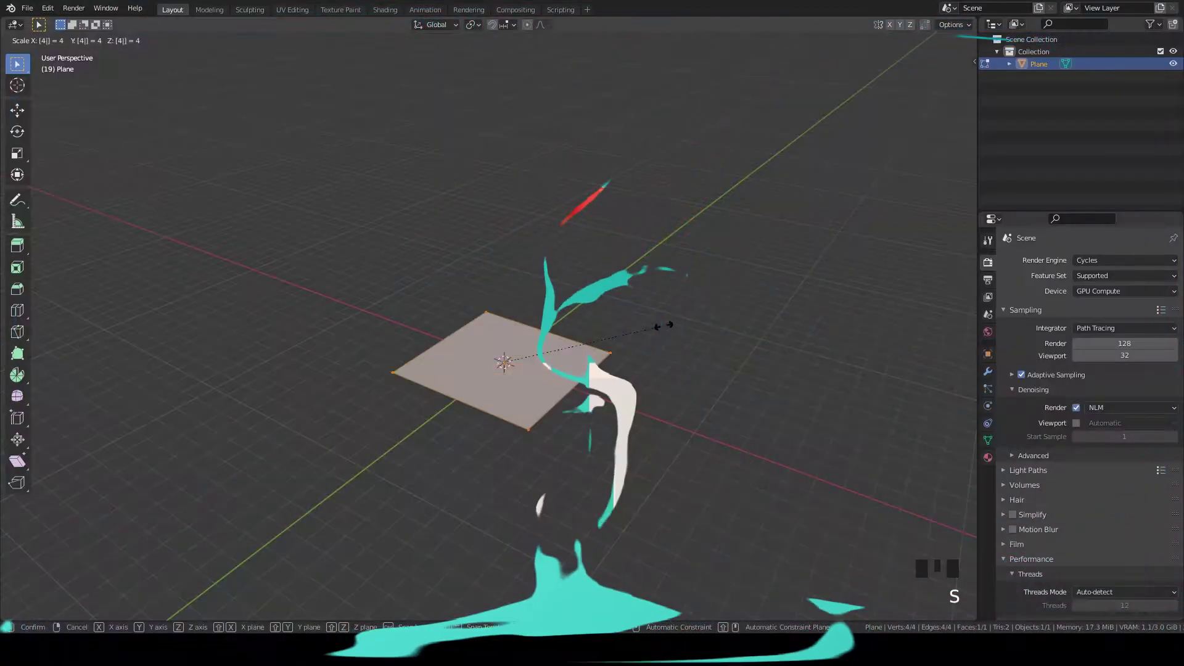
# Stretch the plane along Y into a rectangle, then extrude the face upward into a box
pyautogui.press('s')
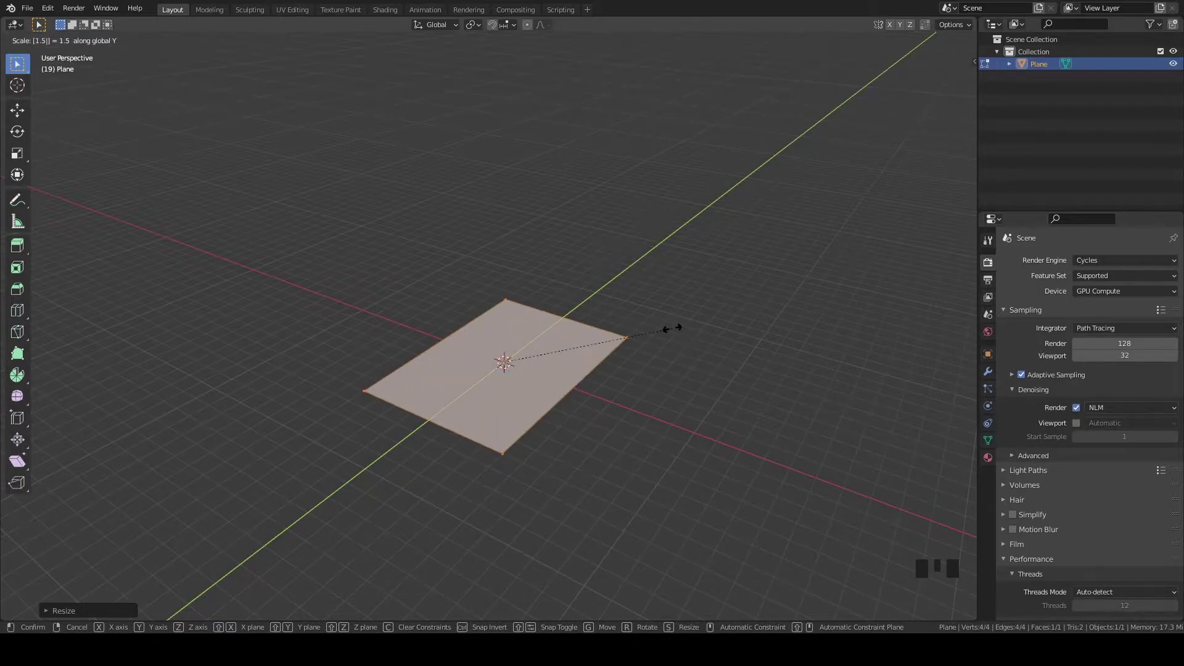
pyautogui.press('Tab')
pyautogui.scroll(3)
pyautogui.scroll(-3)
pyautogui.press('e')
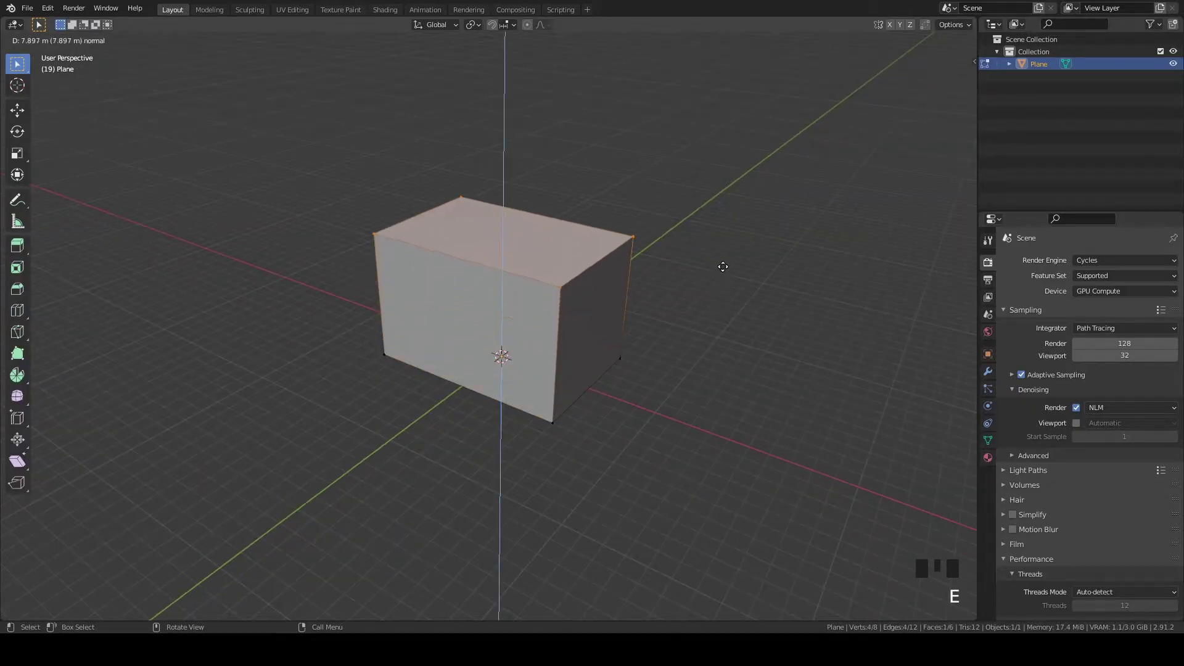
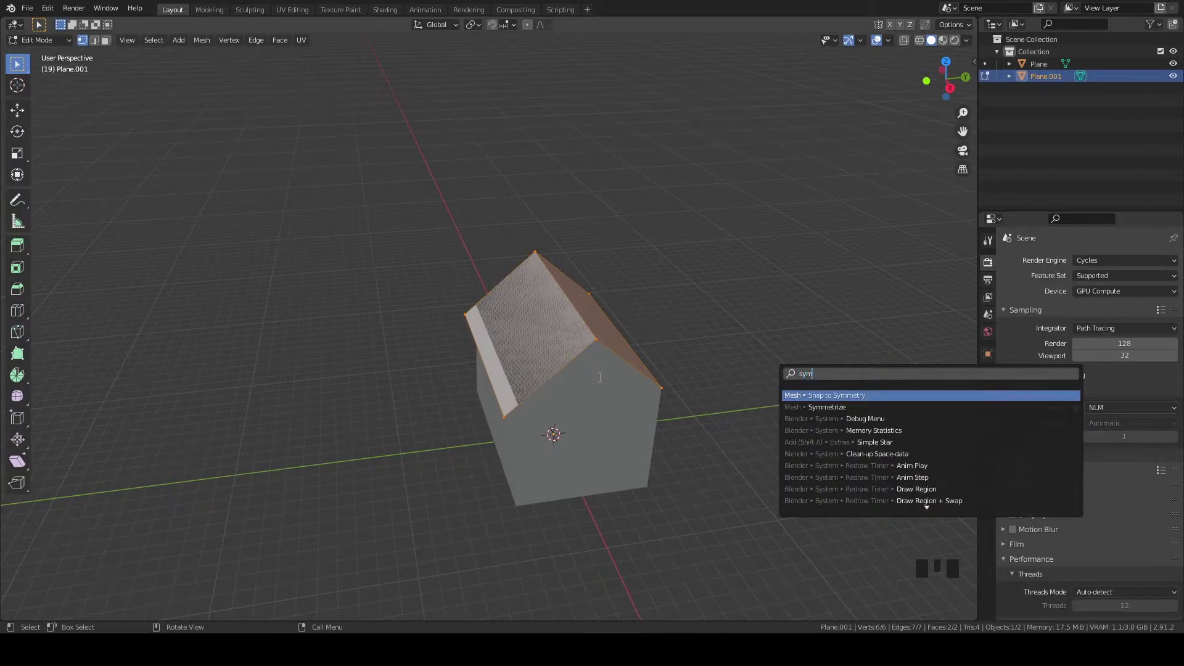
# Symmetrize the pitched roof mesh so both slopes match
pyautogui.press('m')
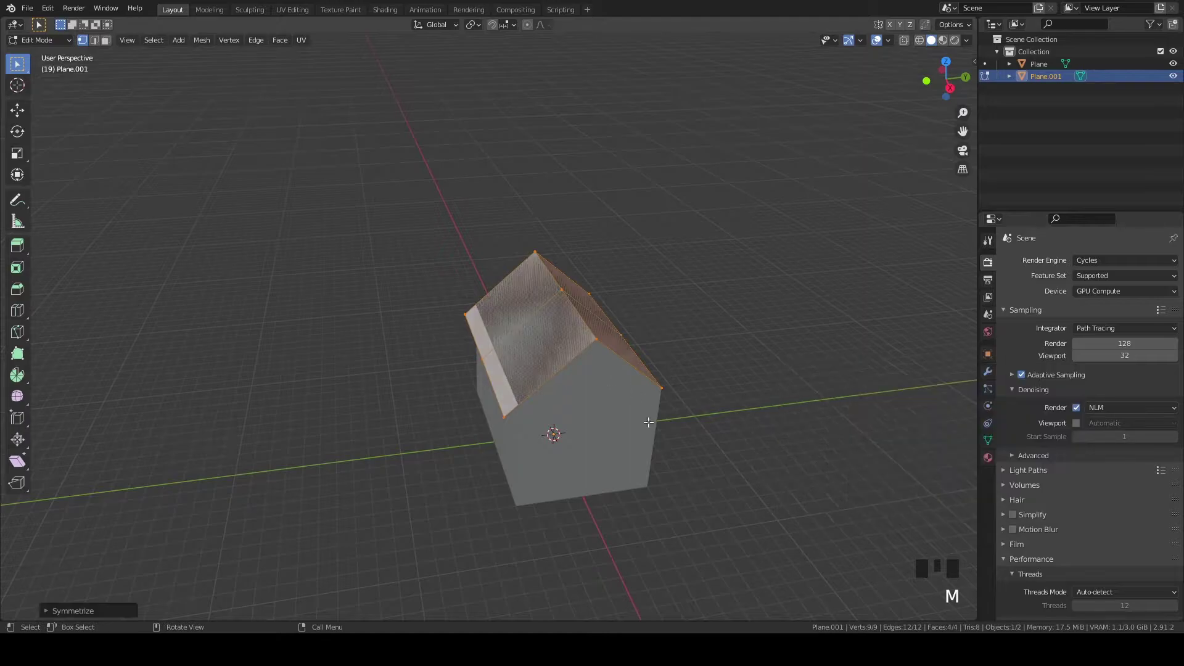
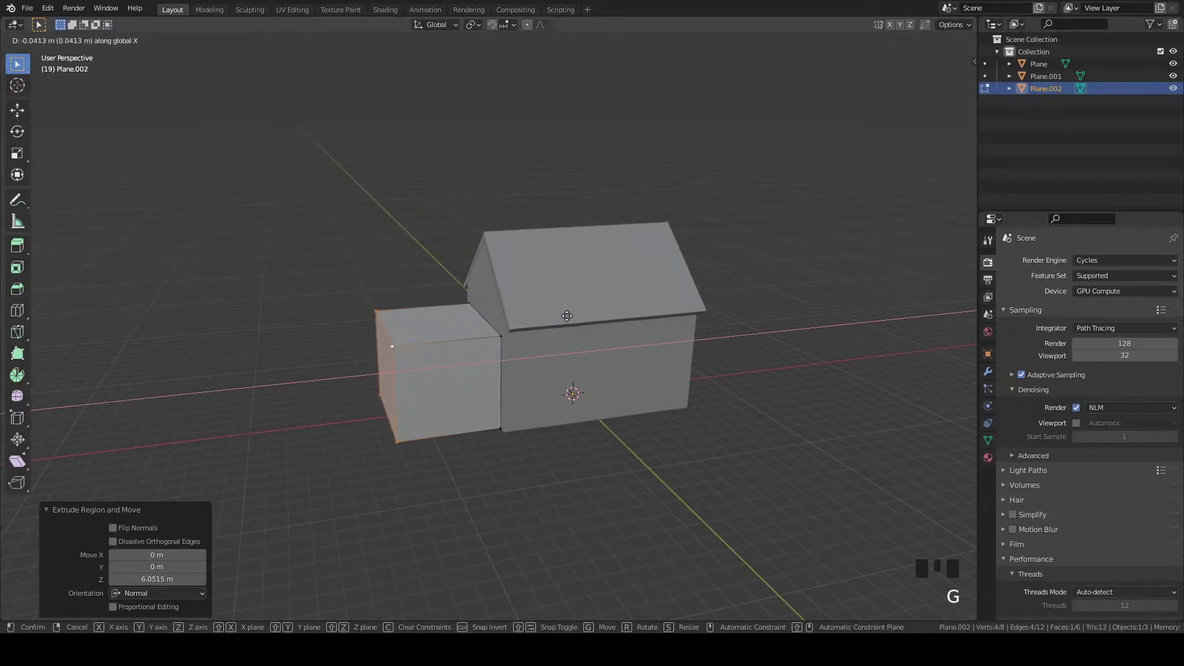
# Finish extruding the garage block walls and save the file
pyautogui.press('Tab')
pyautogui.press('ctrl+s')
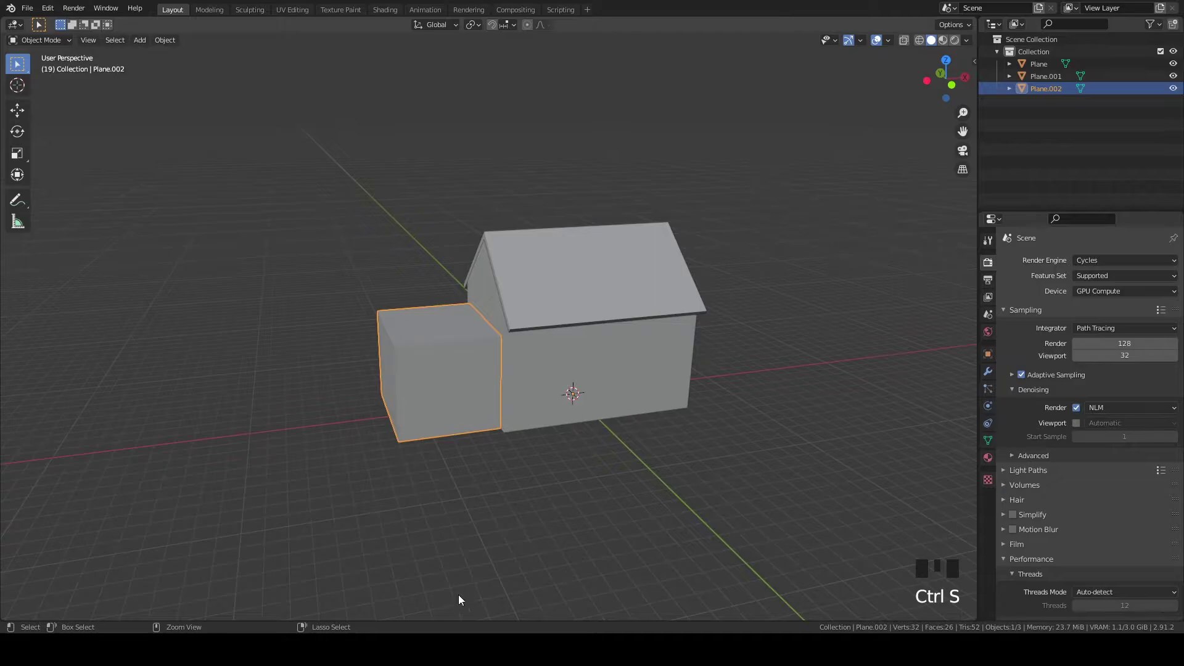
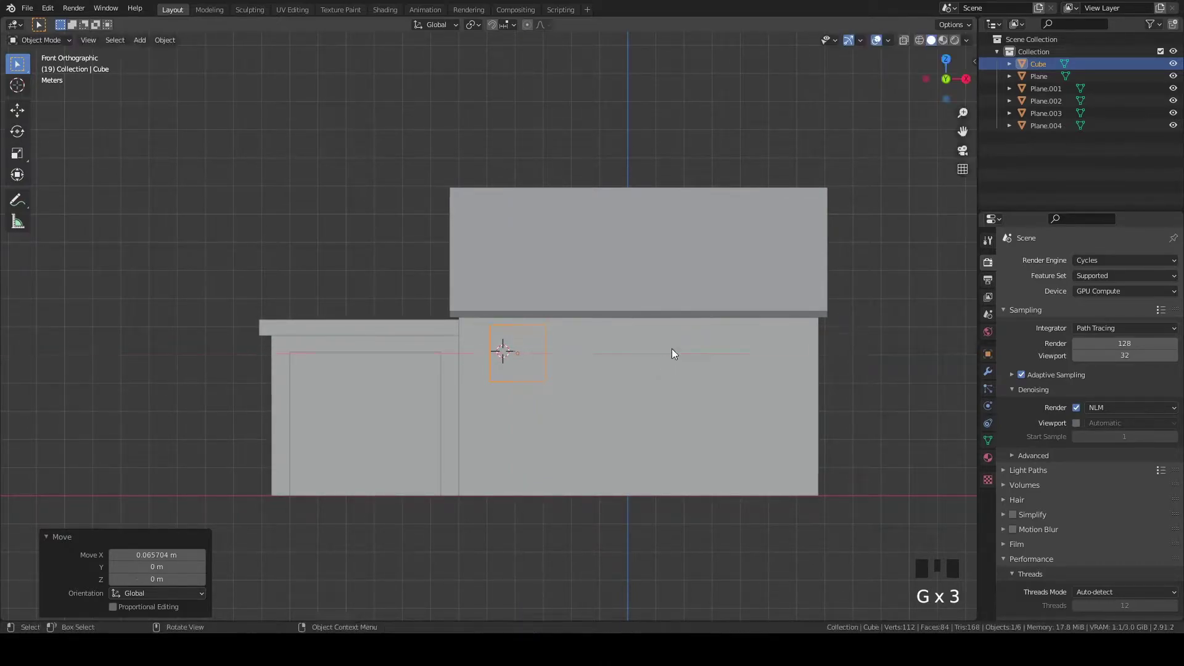
# Apply a Bool Tool Difference cut with the cube on the house front, then undo the edit
pyautogui.moveTo(614, 305); pyautogui.dragTo(643, 347)
pyautogui.click(643, 346)
pyautogui.press('ctrl+KP_Subtract')
pyautogui.scroll(3)
pyautogui.click(625, 305)
pyautogui.press('Tab')
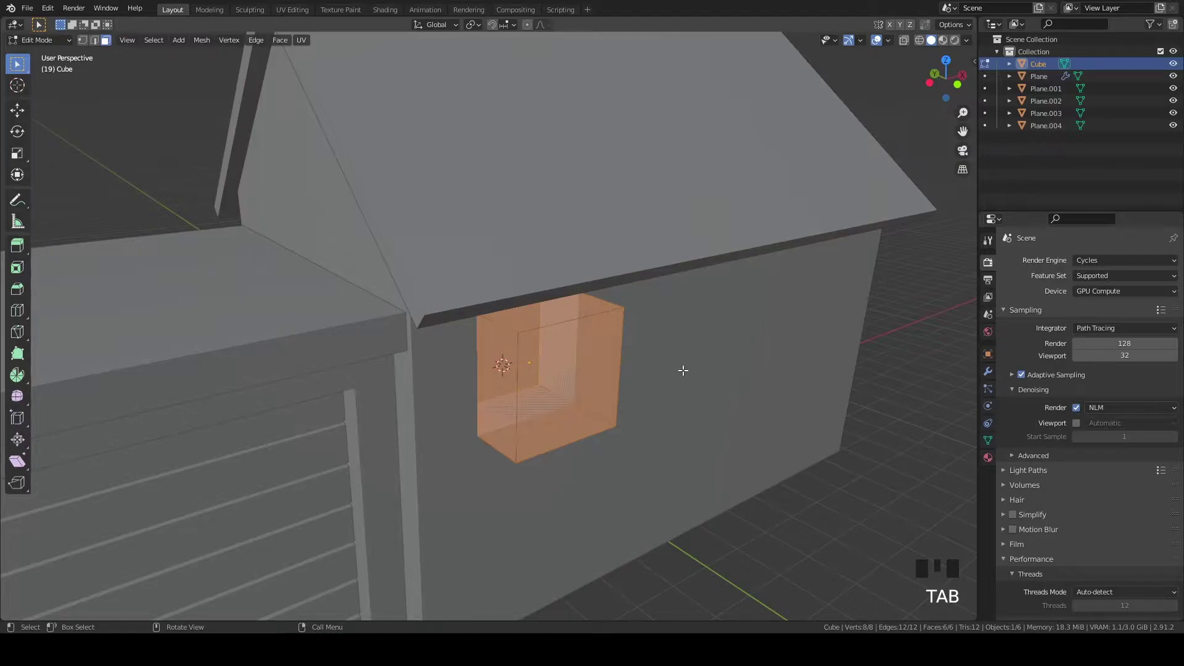
pyautogui.press('ctrl+z')
pyautogui.press('ctrl+z')
pyautogui.press('ctrl+z')
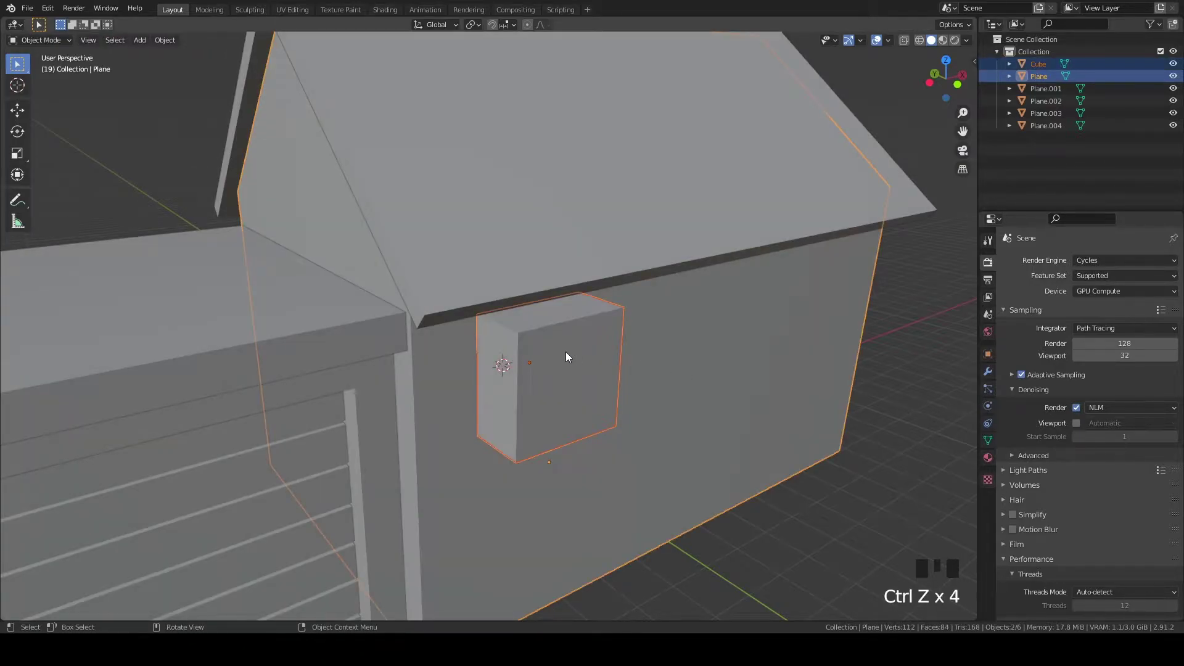
# Duplicate the cutter cube, recut the wall by Difference, and move the cutter face along X in front view
pyautogui.click(569, 355)
pyautogui.scroll(-3)
pyautogui.press('shift+d')
pyautogui.scroll(-3)
pyautogui.moveTo(708, 351); pyautogui.dragTo(688, 343)
pyautogui.click(688, 344)
pyautogui.press('ctrl+KP_Subtract')
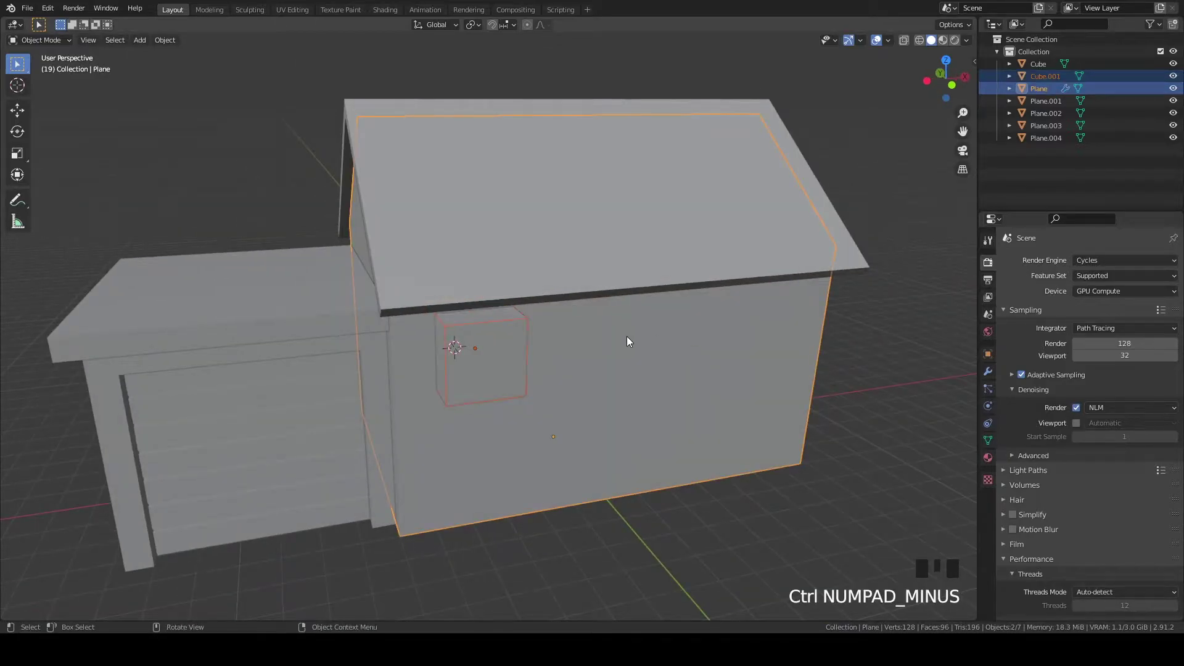
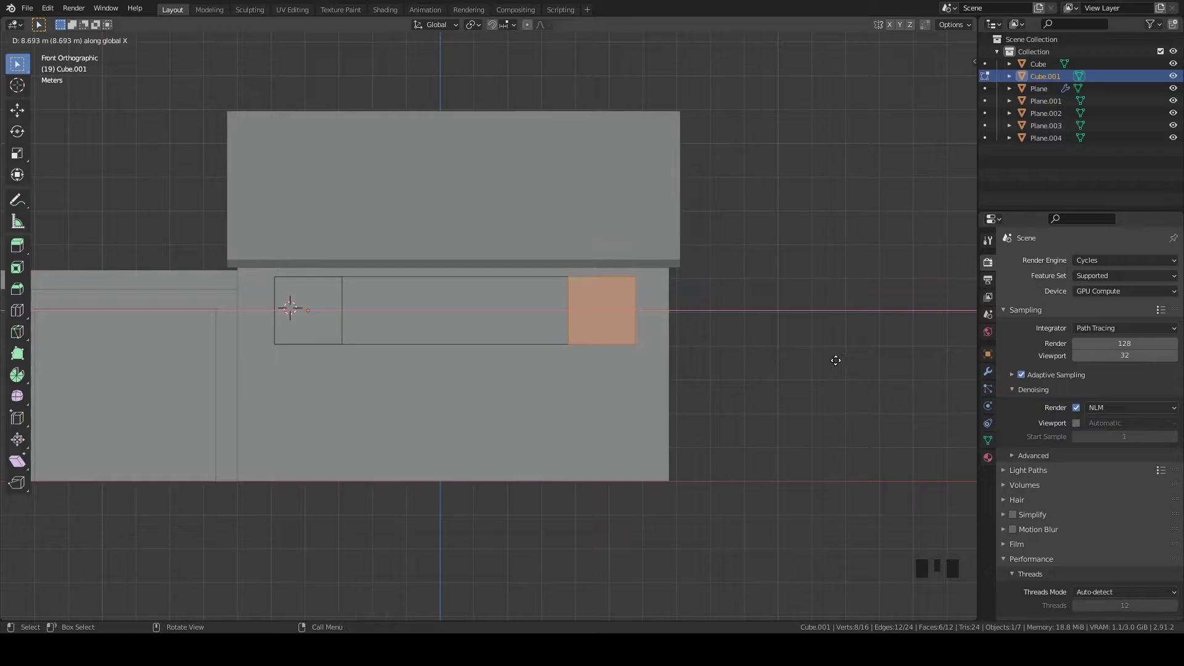
pyautogui.press('x')
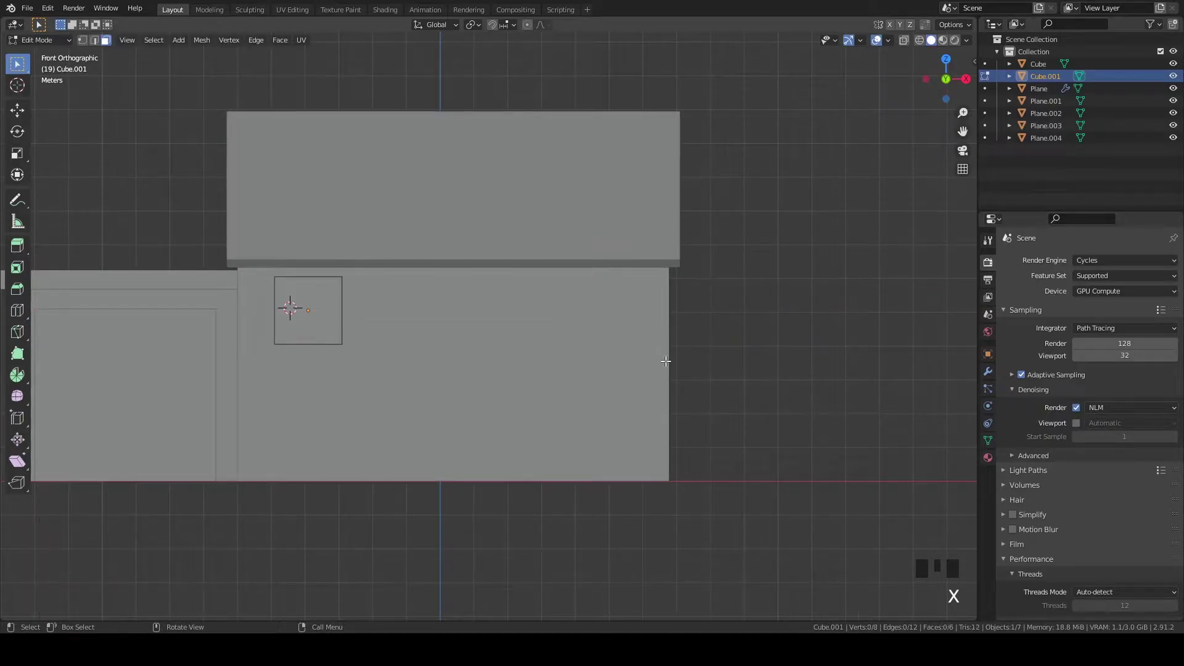
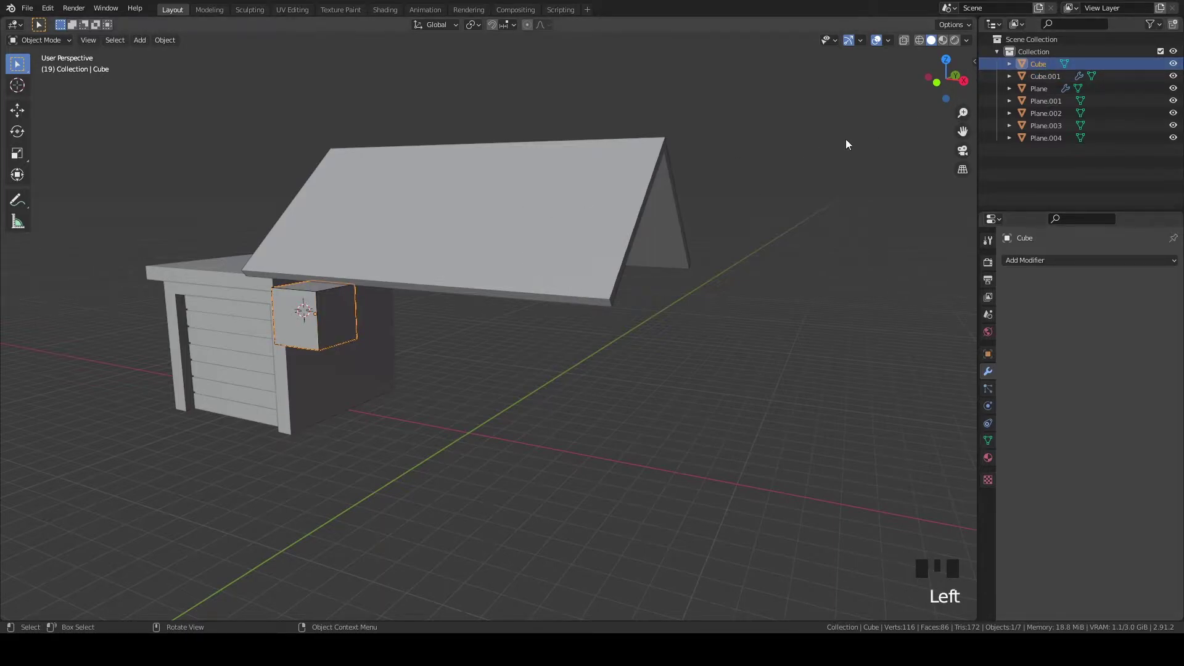
# Select the house body object in the Outliner for renaming to House
pyautogui.click(1031, 96)
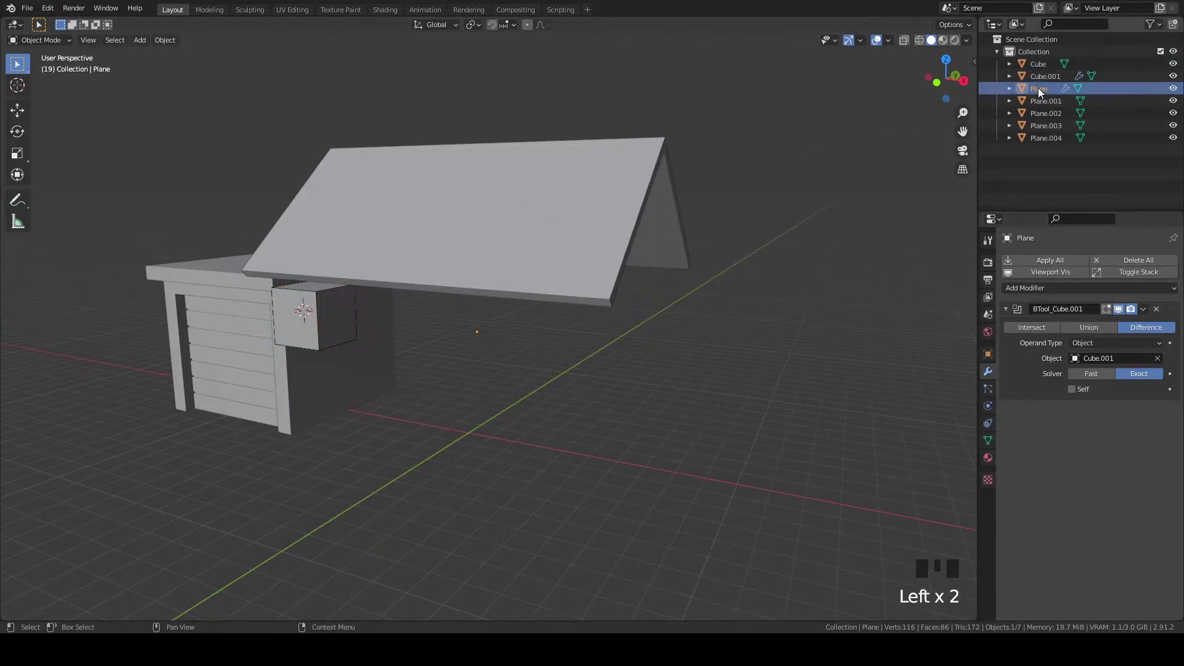
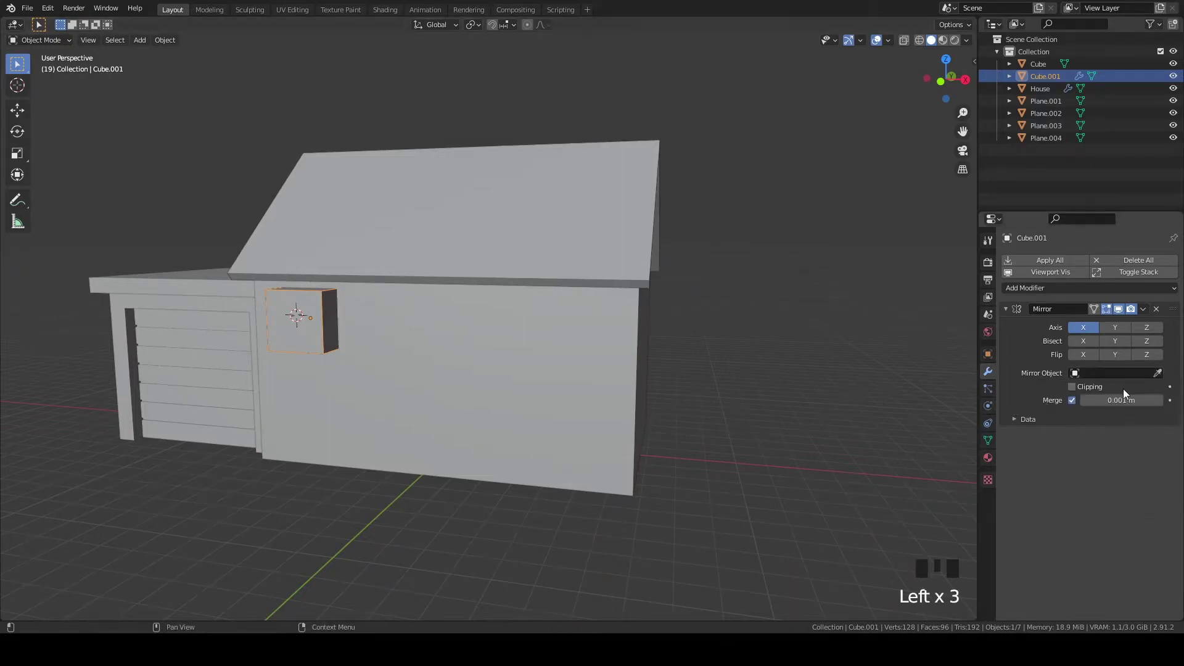
# Set the Mirror modifier's Mirror Object to House so a matching opening forms on the other side
pyautogui.click(1160, 378)
pyautogui.scroll(3)
pyautogui.click(647, 334)
pyautogui.click(1159, 362)
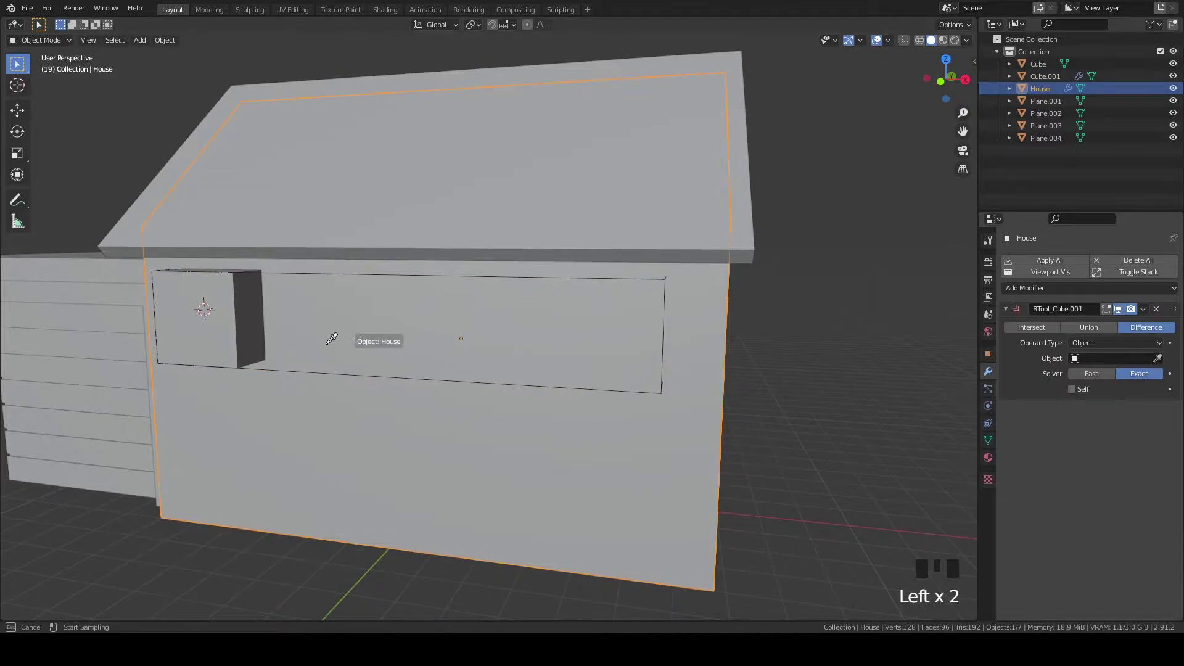
pyautogui.scroll(-3)
pyautogui.moveTo(753, 293); pyautogui.dragTo(778, 304)
pyautogui.scroll(3)
pyautogui.press('`')
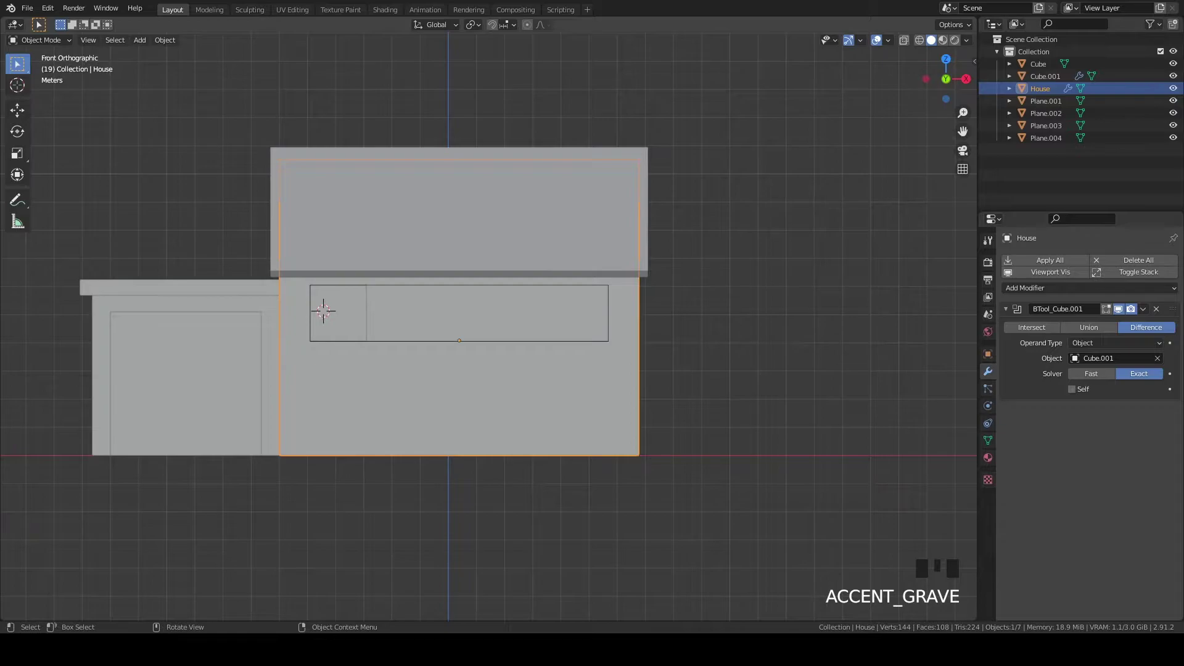
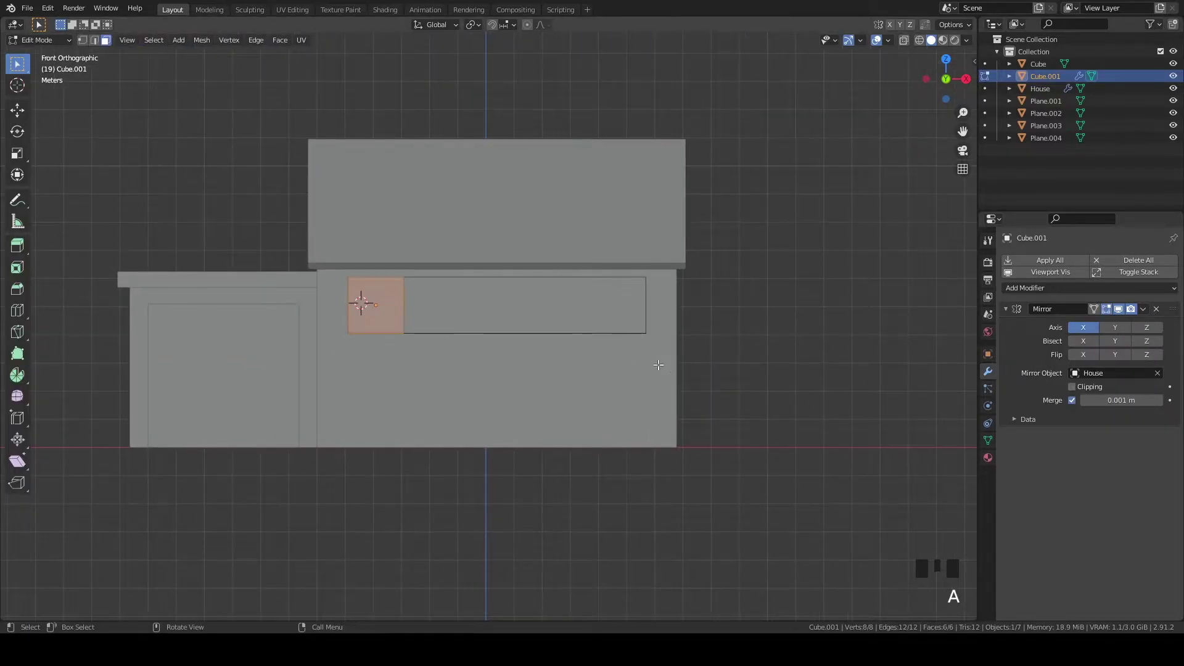
# Resize the window cutter mesh in front view
pyautogui.scroll(3)
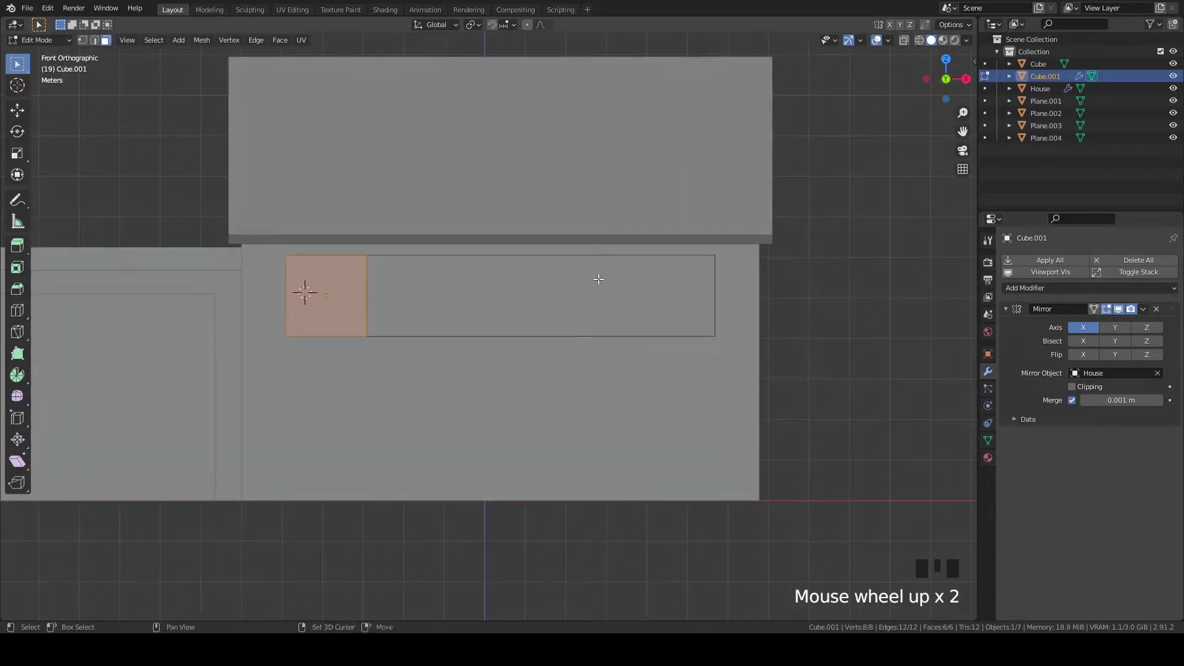
pyautogui.press('s')
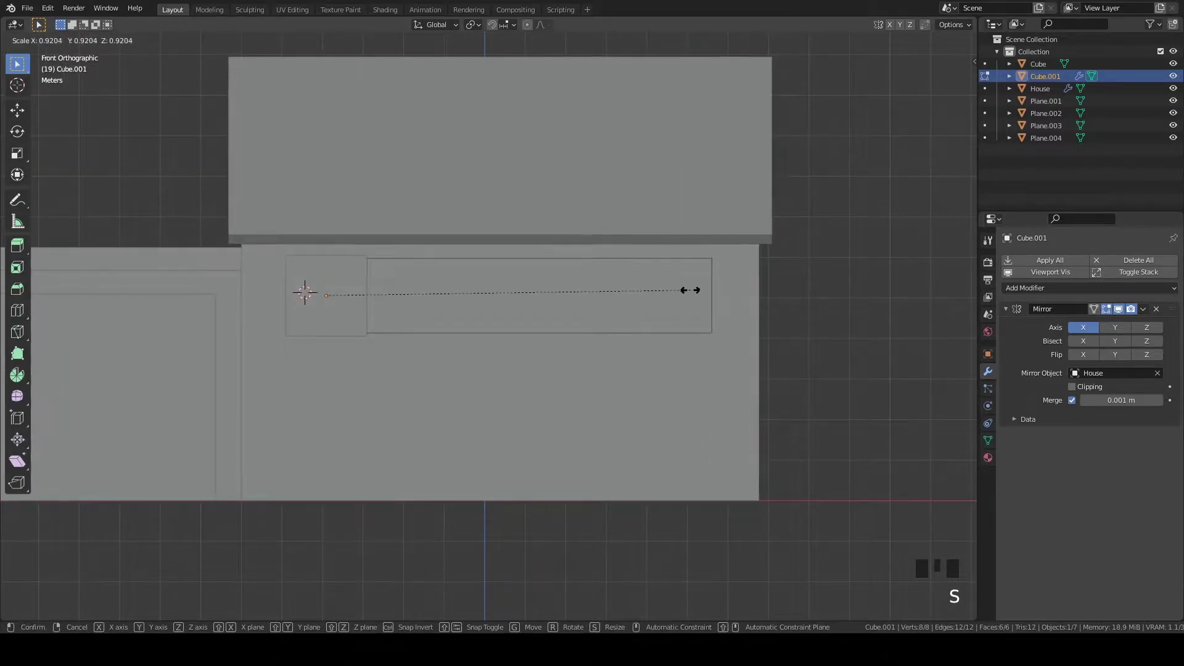
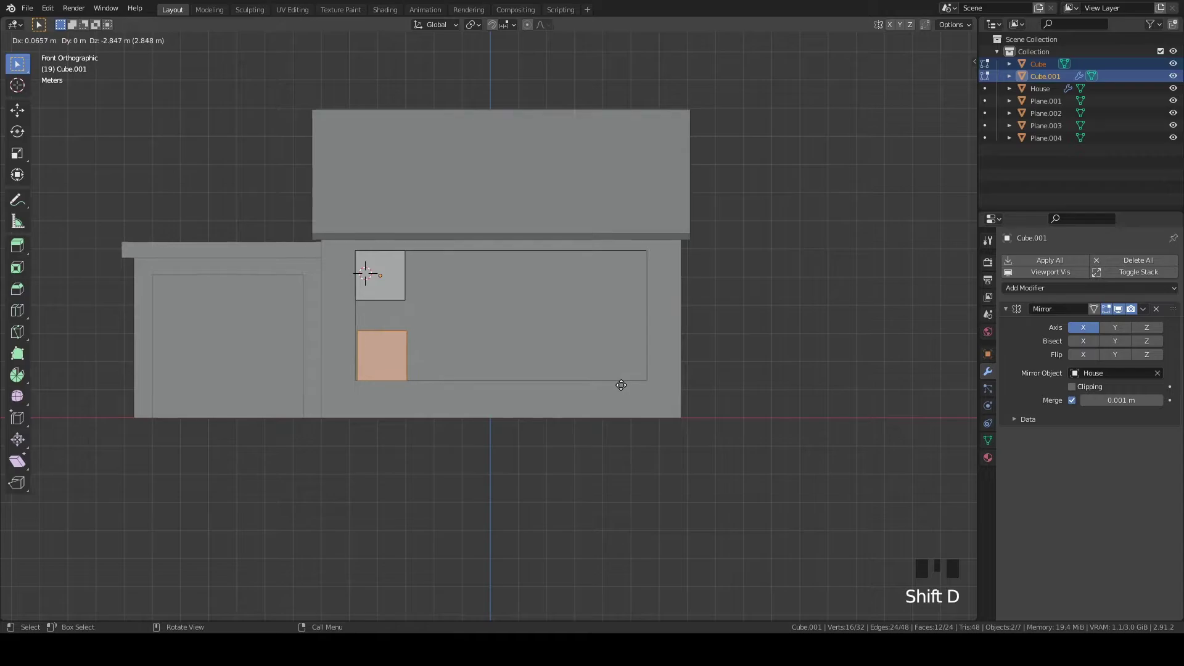
# Stretch the lower cutout block taller along Z into a door shape and move it into place
pyautogui.scroll(3)
pyautogui.press('s')
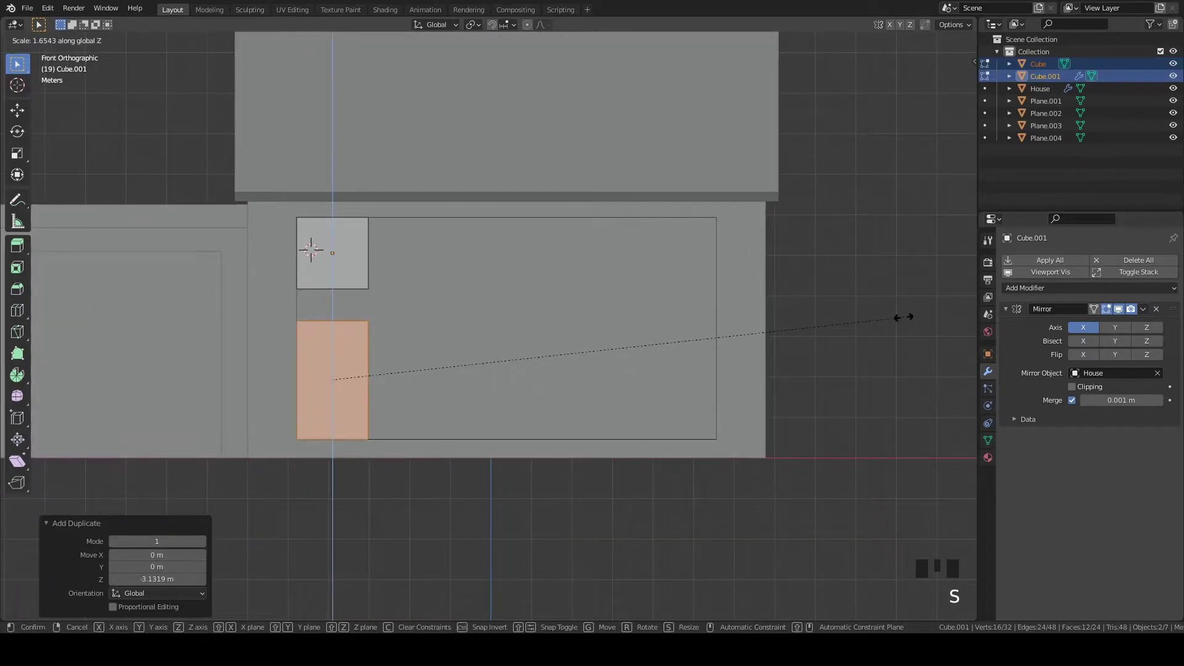
pyautogui.press('g')
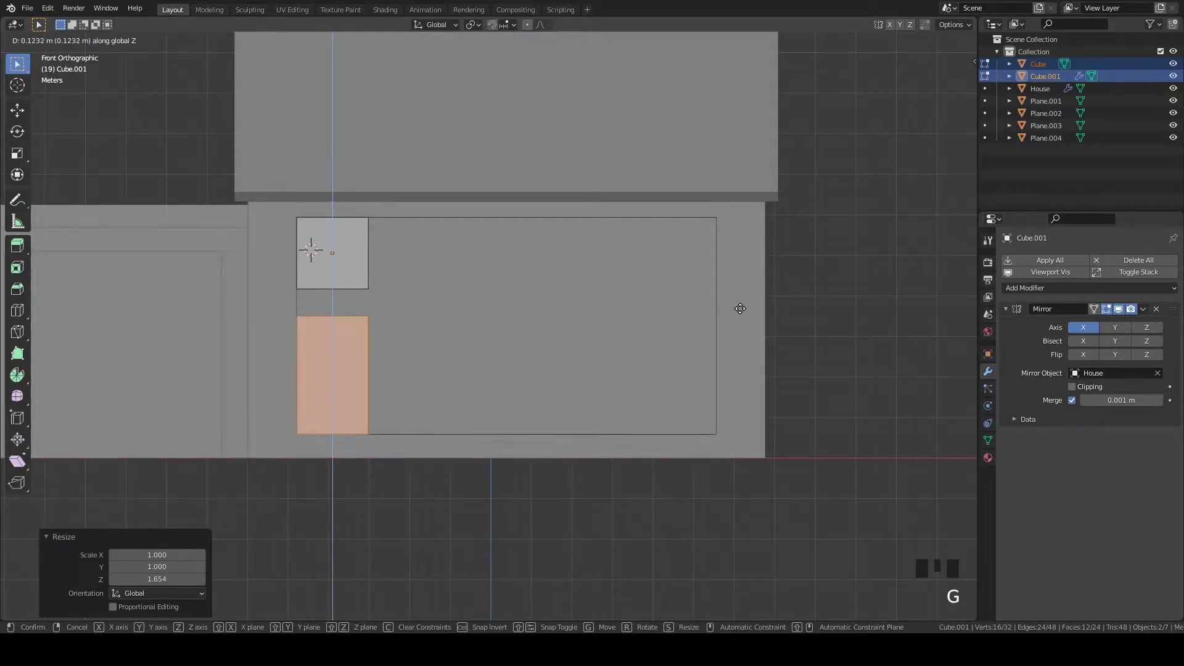
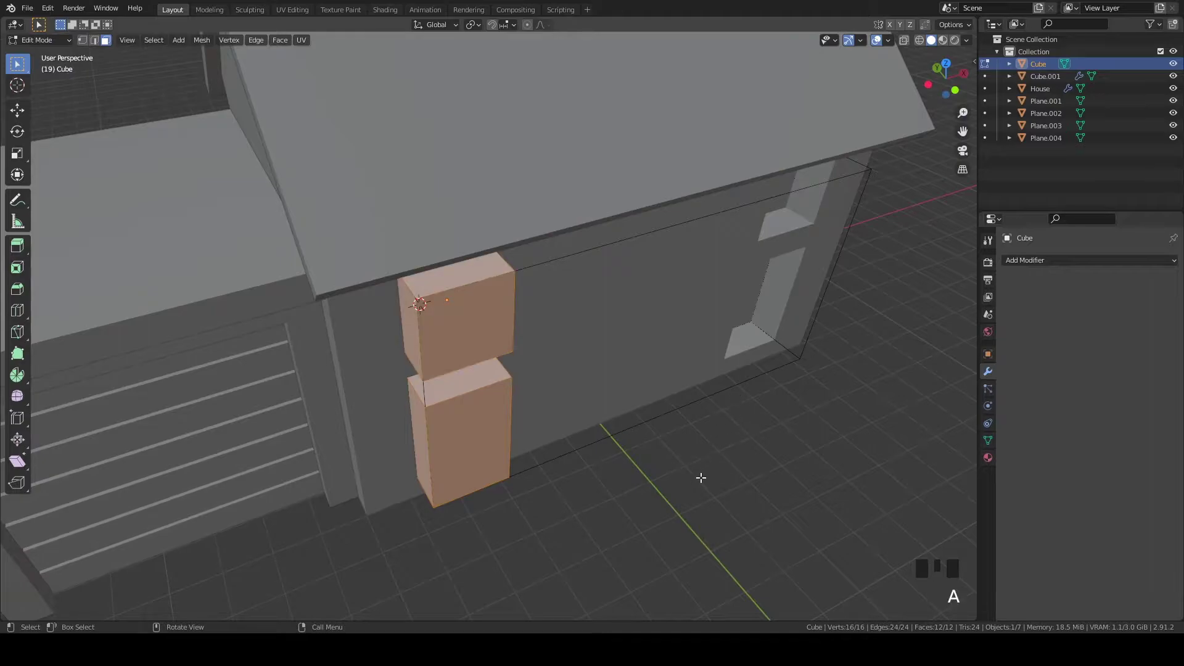
# Scale the window and door blocks thinner along Y
pyautogui.press('s')
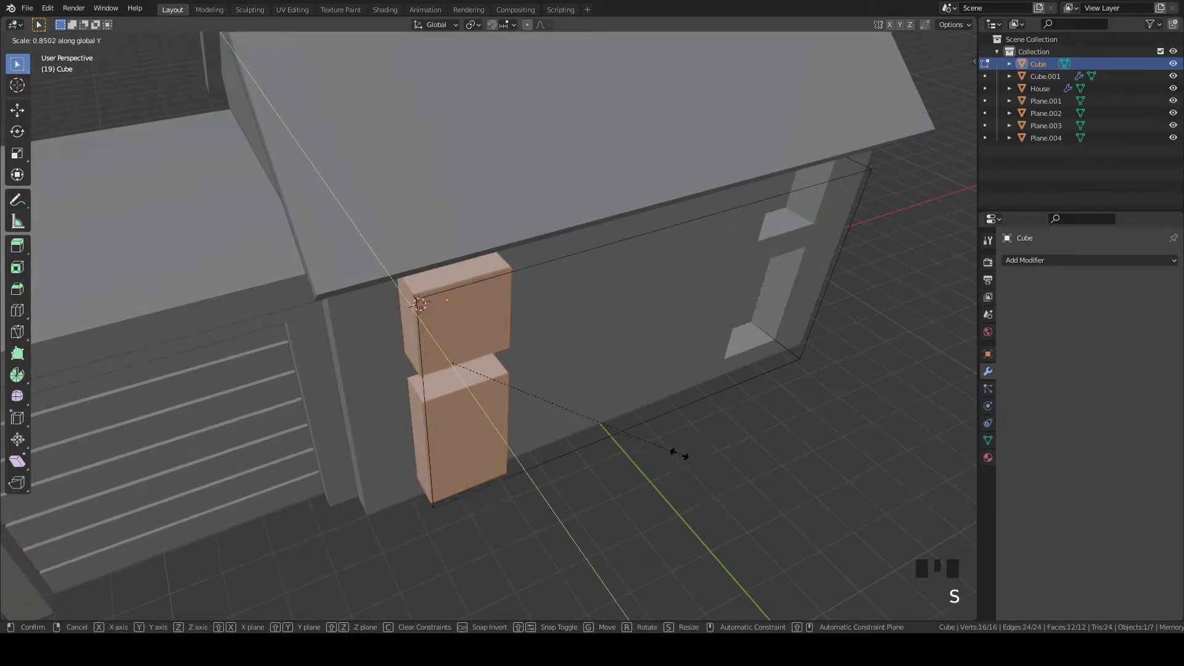
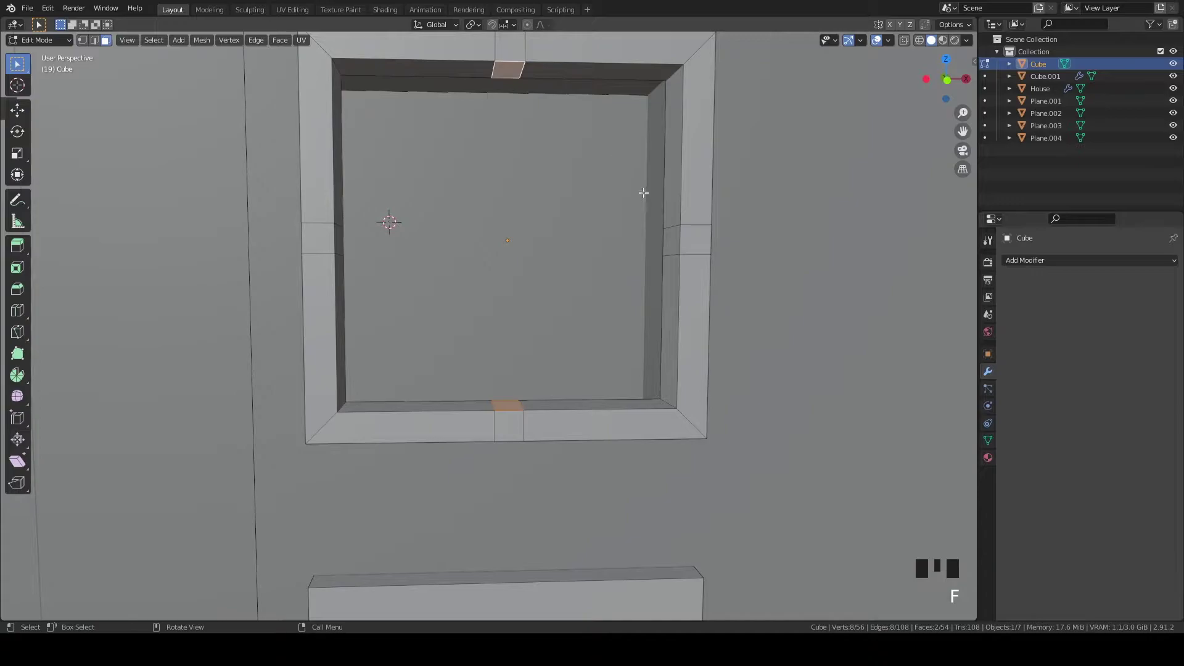
# Search commands via F3 and turn the view to face the window and door cutouts
pyautogui.press('F3')
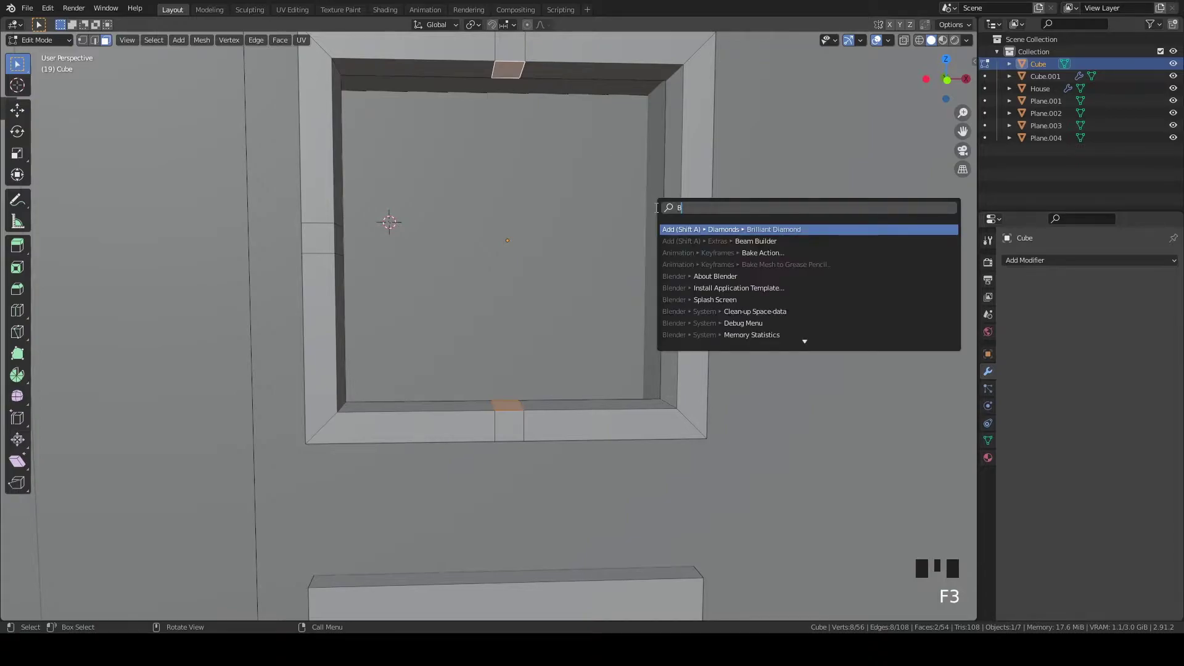
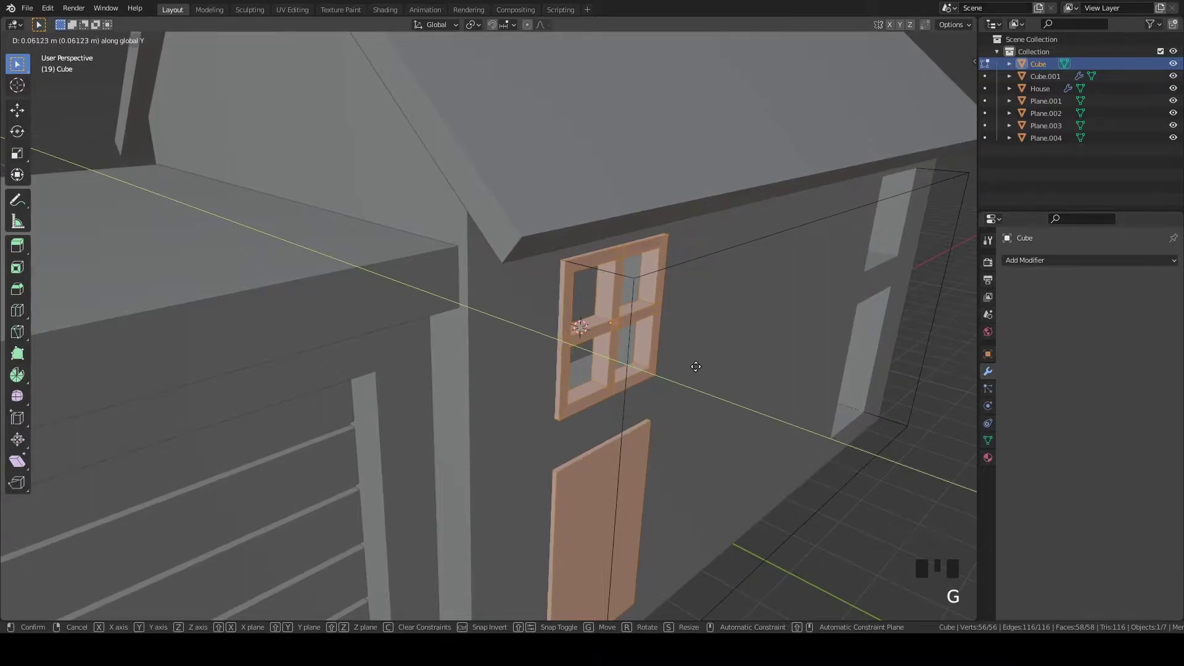
pyautogui.scroll(3)
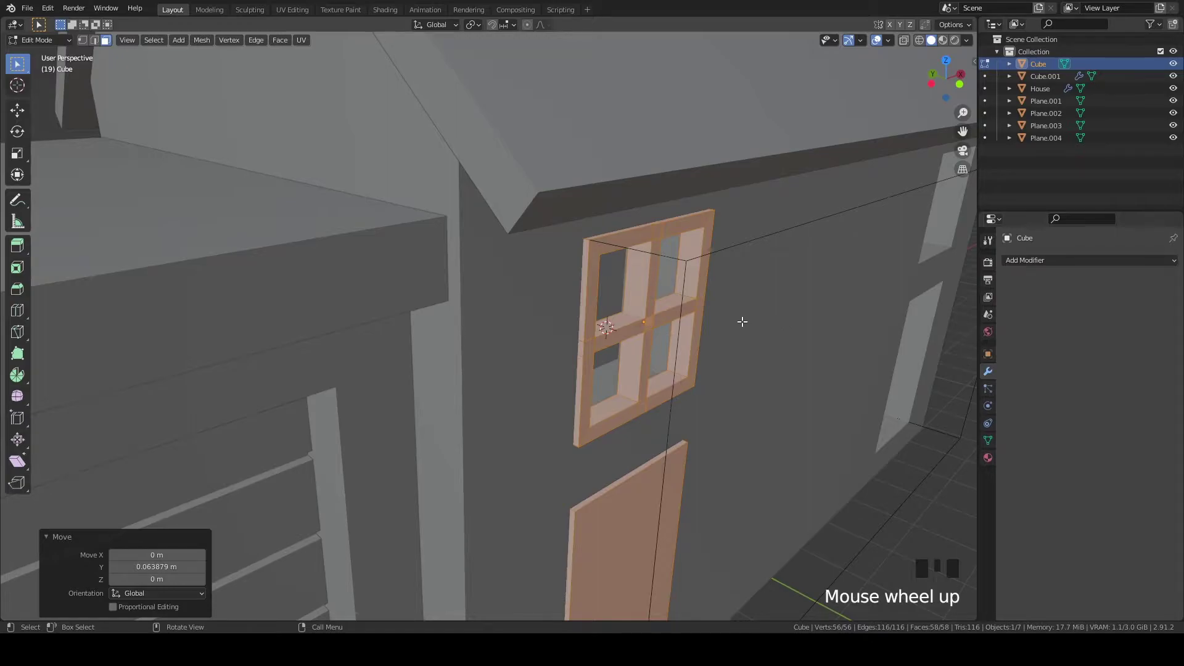
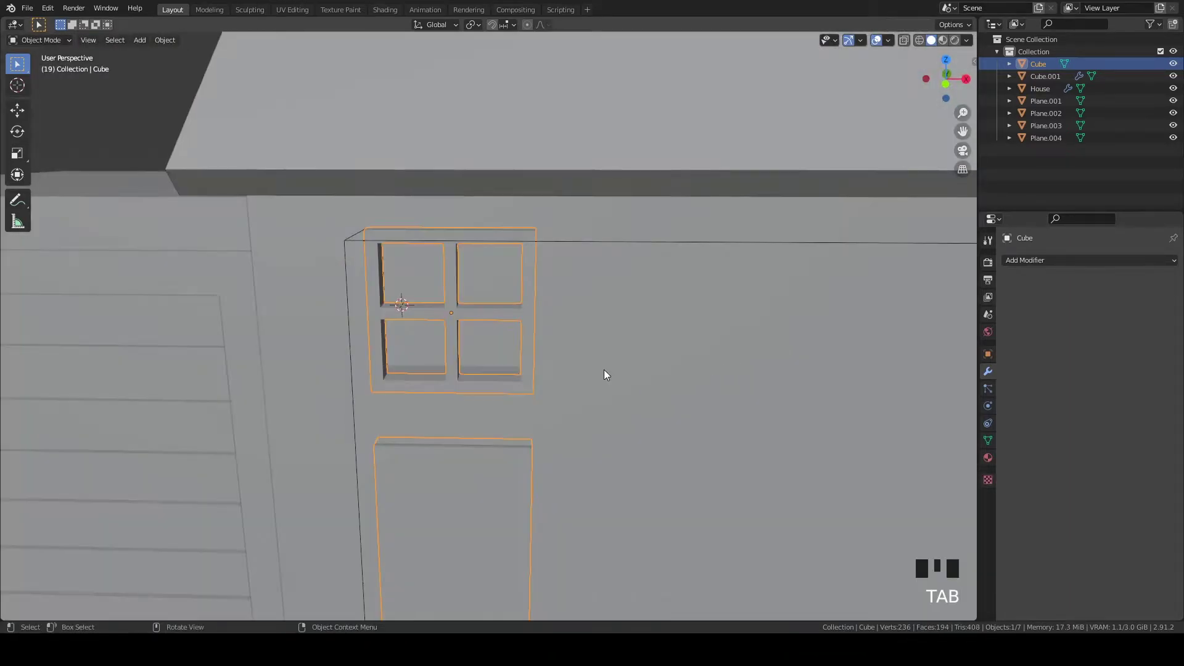
pyautogui.scroll(-3)
pyautogui.moveTo(671, 410); pyautogui.dragTo(683, 362)
pyautogui.scroll(3)
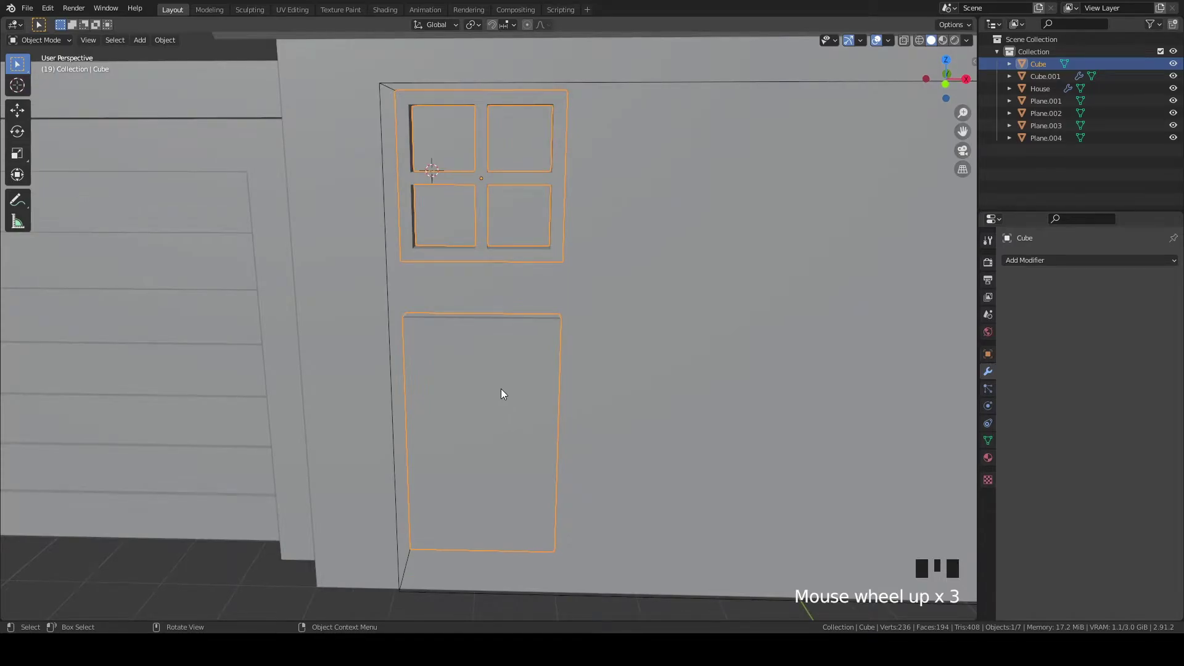
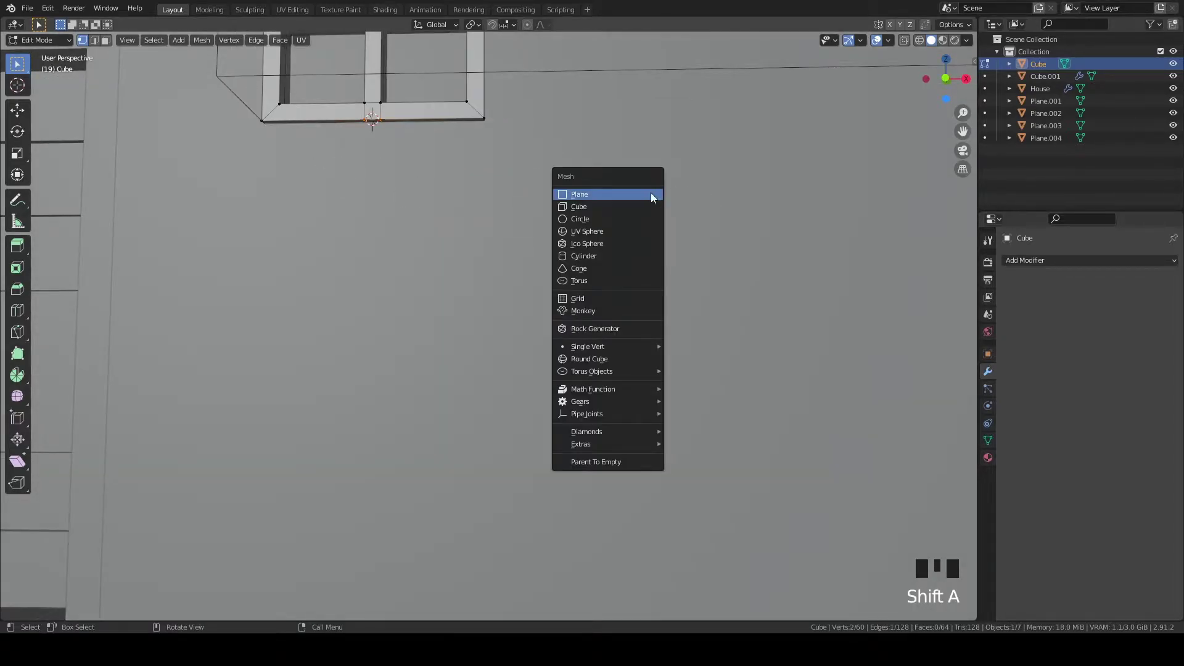
# Rotate the new plane 90 degrees about X to stand it upright in front view
pyautogui.press('`')
pyautogui.scroll(-3)
pyautogui.press('r')
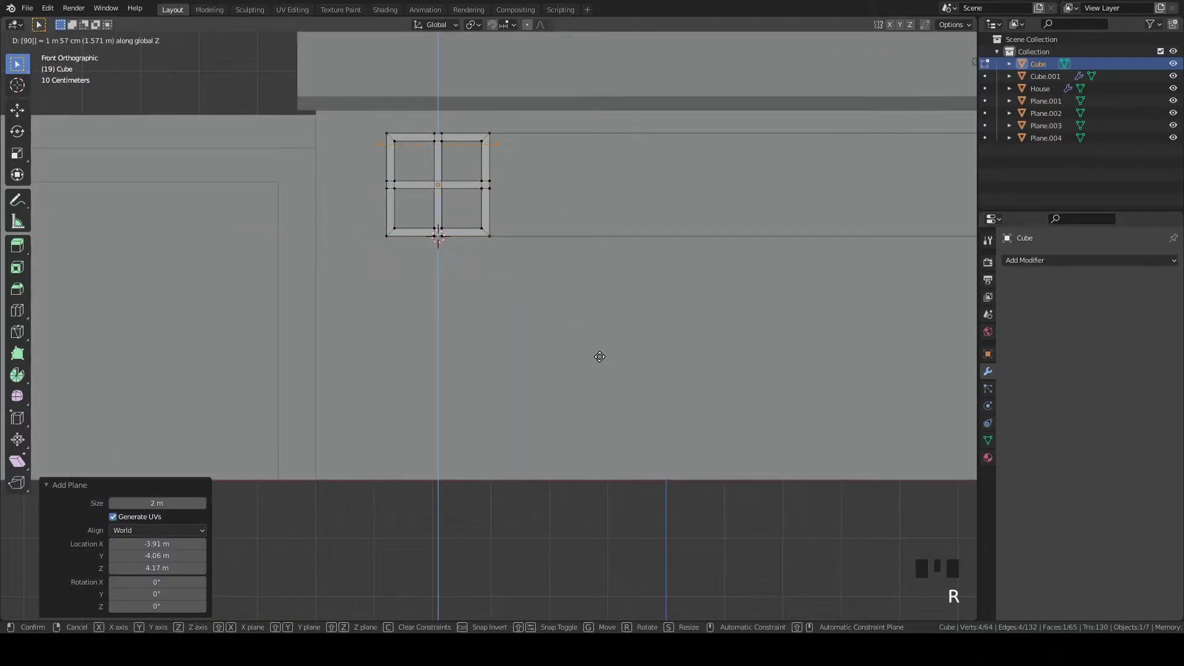
pyautogui.scroll(3)
pyautogui.press('r')
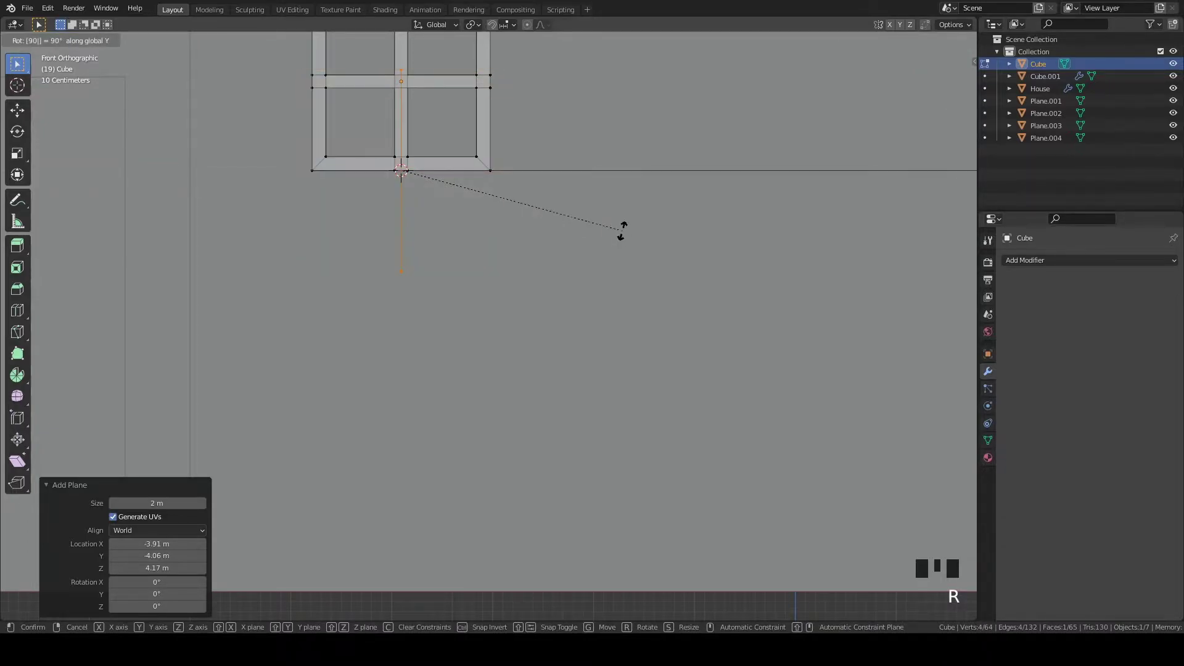
# Move the plane down below the window, shrink it to about 0.89, and lower it toward the ground
pyautogui.press('g')
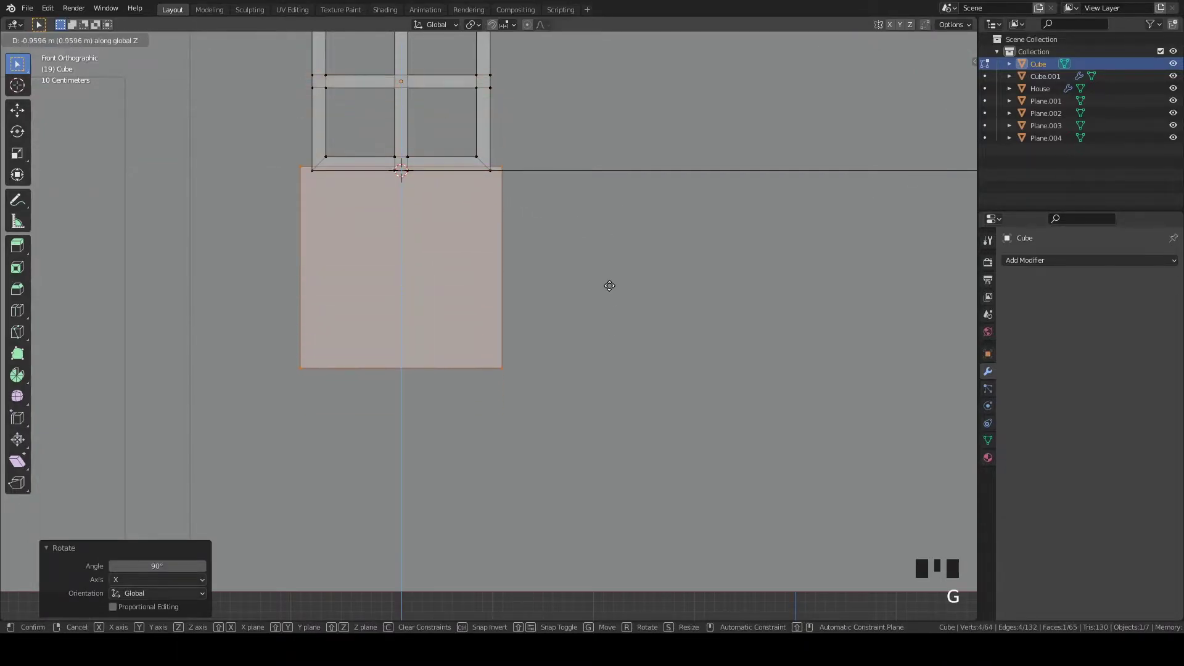
pyautogui.press('s')
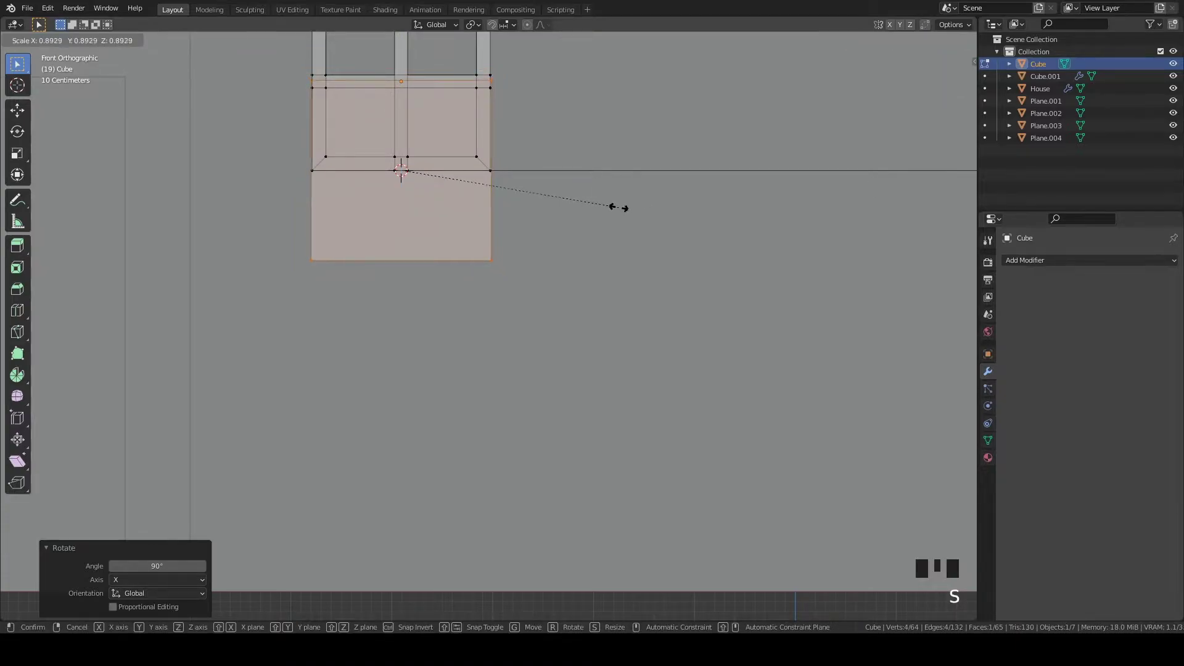
pyautogui.press('g')
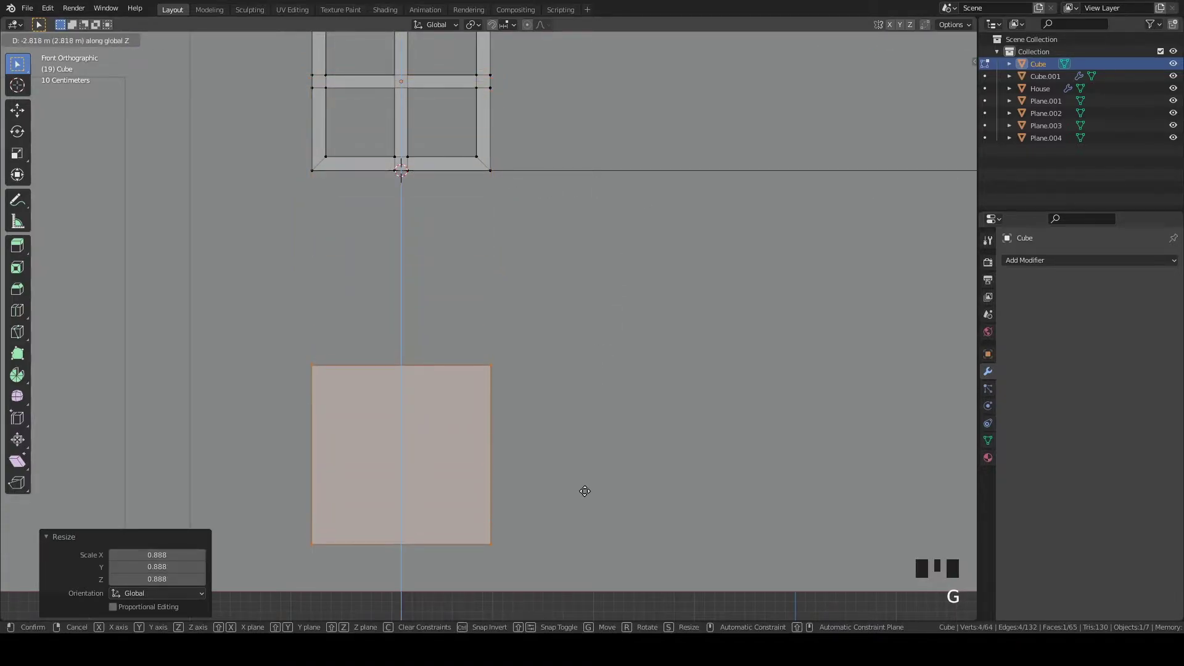
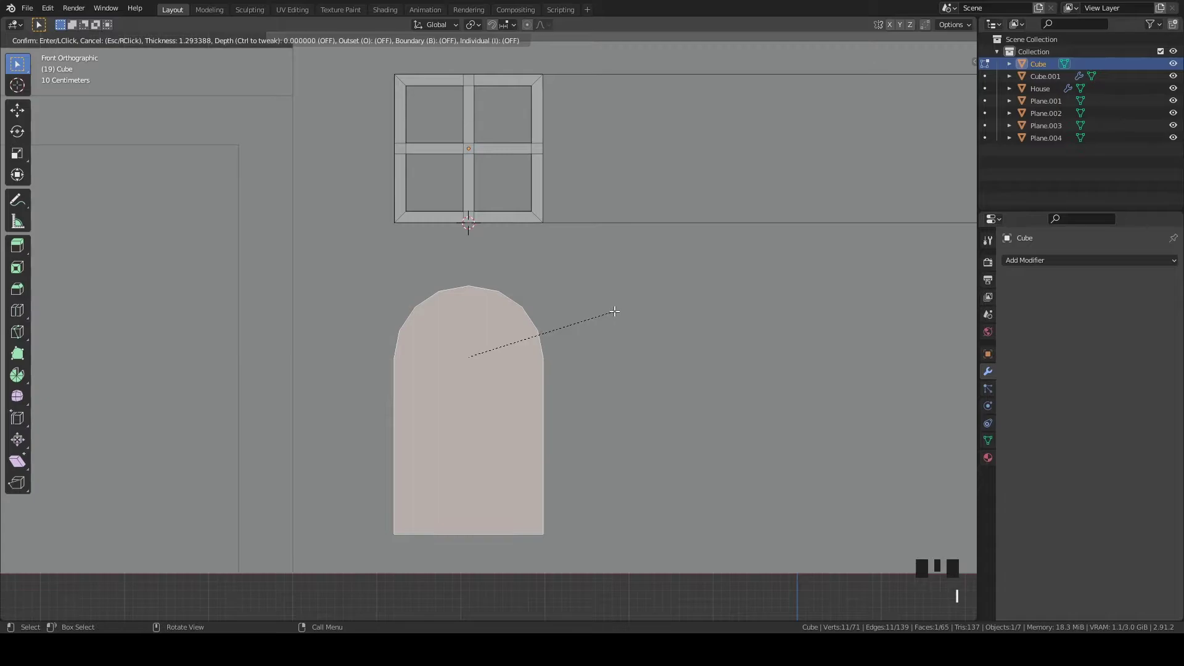
# Recalculate the door normals and inset the arched face by about 0.1 for a thin frame border
pyautogui.press('a')
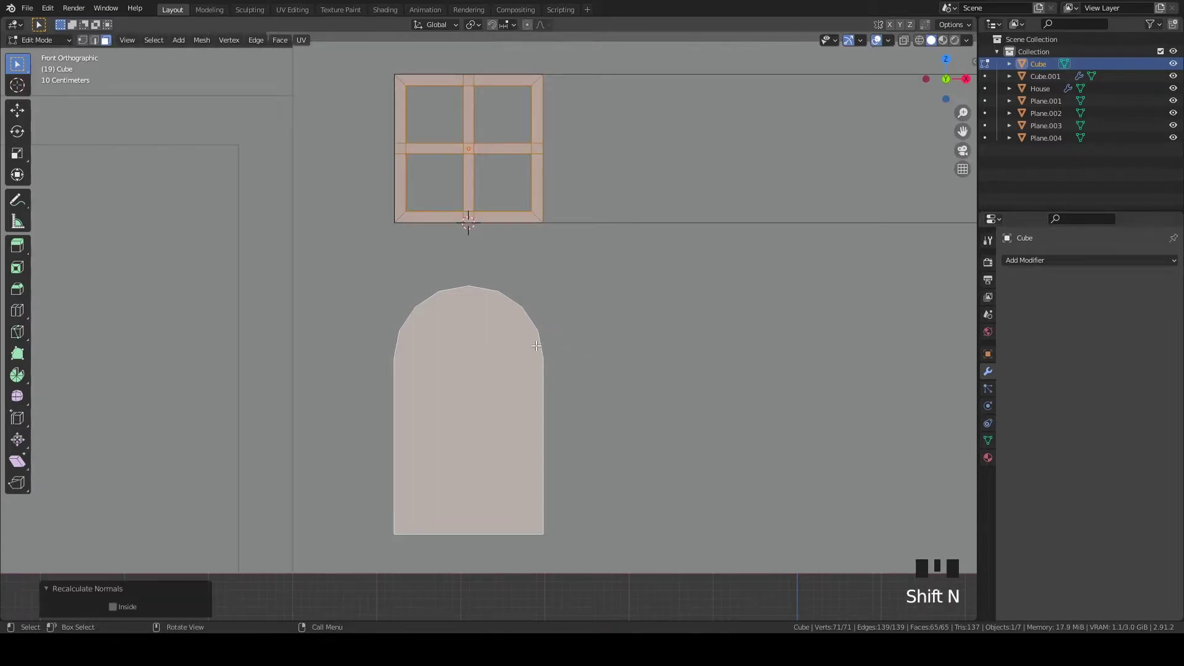
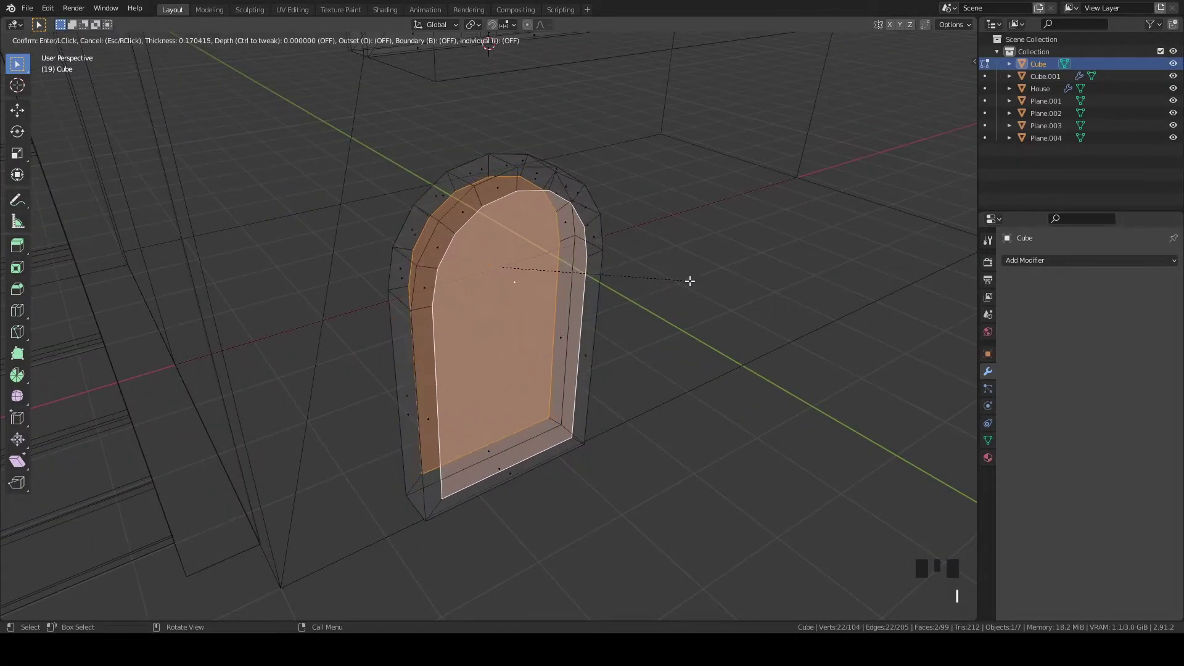
pyautogui.press('`')
pyautogui.scroll(3)
pyautogui.press('i')
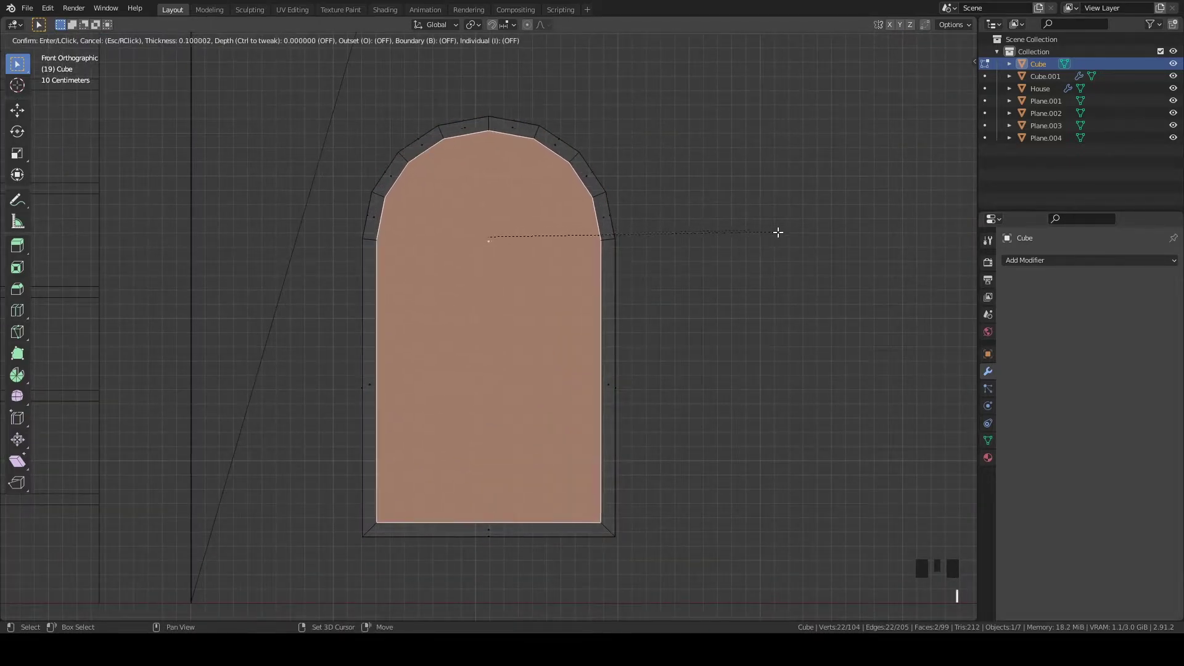
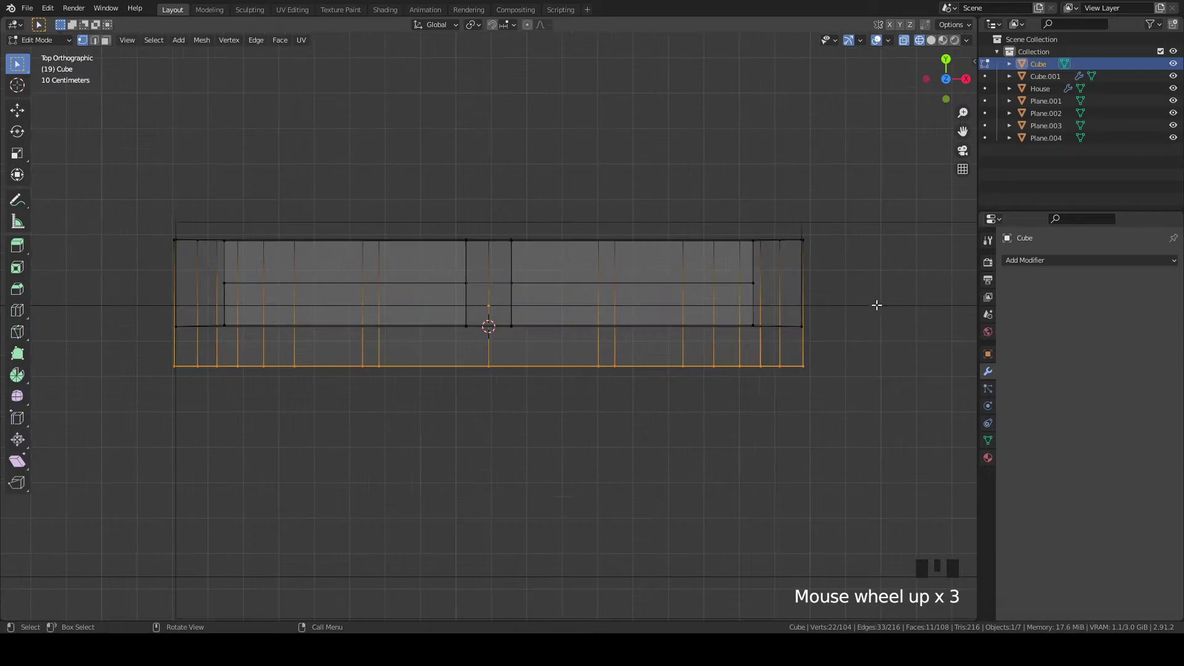
# Shift the frame outline back and separate the arched frame into its own object
pyautogui.press('g')
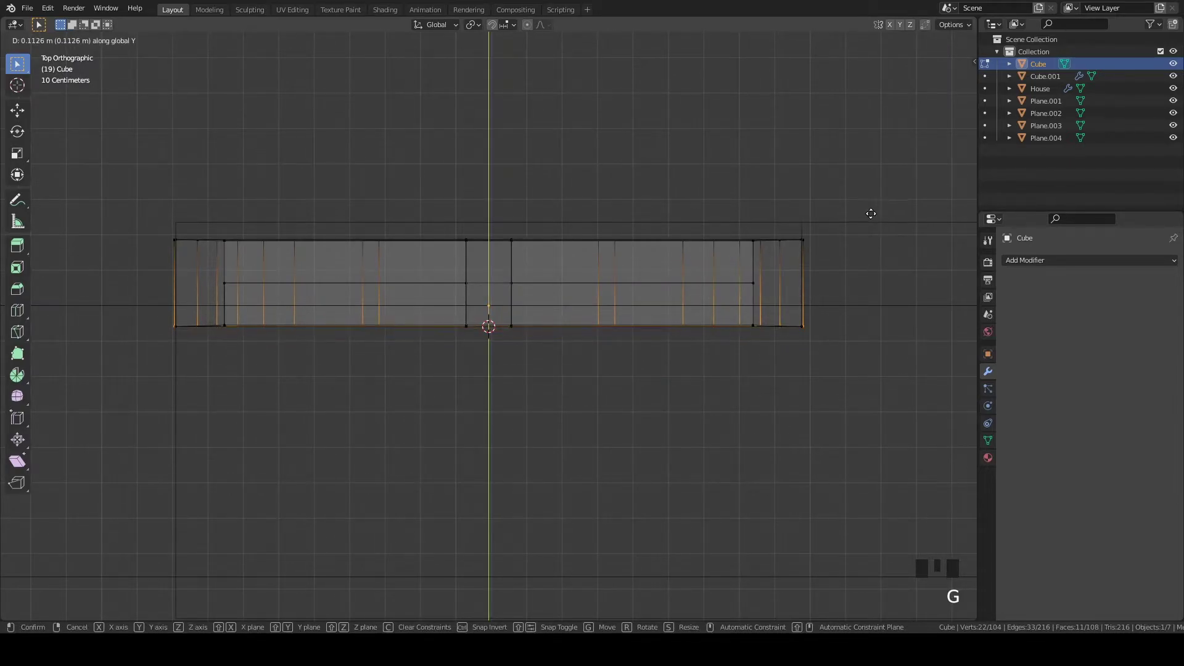
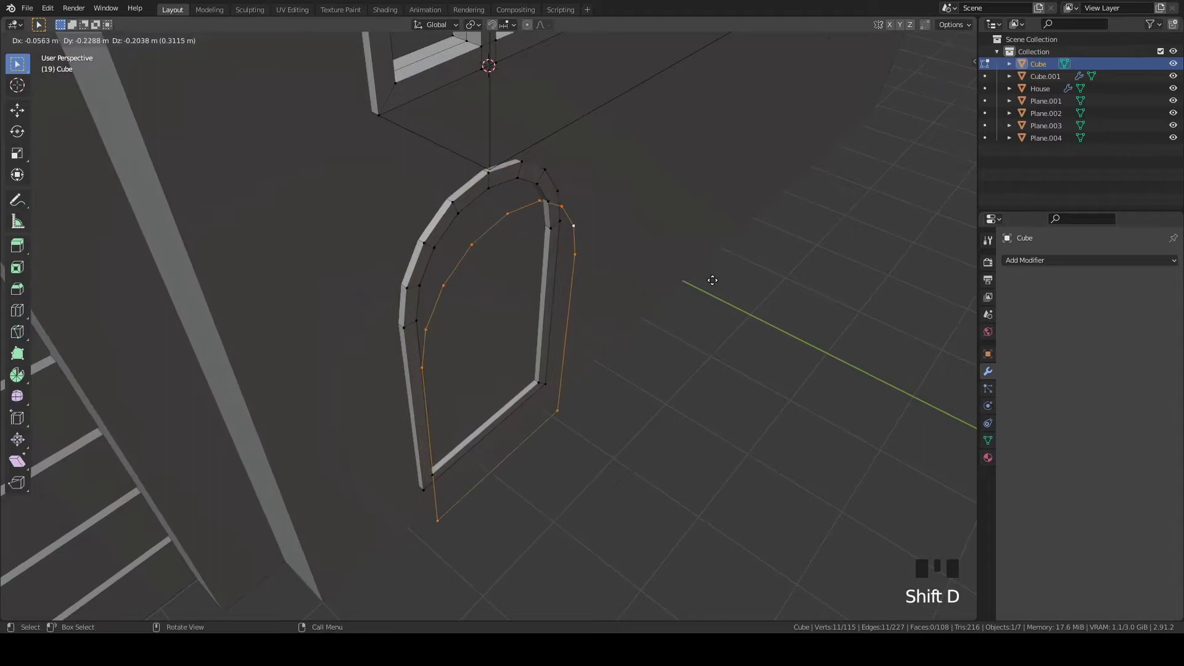
pyautogui.press('p')
pyautogui.press('Tab')
pyautogui.click(551, 176)
pyautogui.press('Tab')
pyautogui.press('a')
# Fill and extrude the separated frame to about 0.185 m thickness, checked from above
pyautogui.press('f')
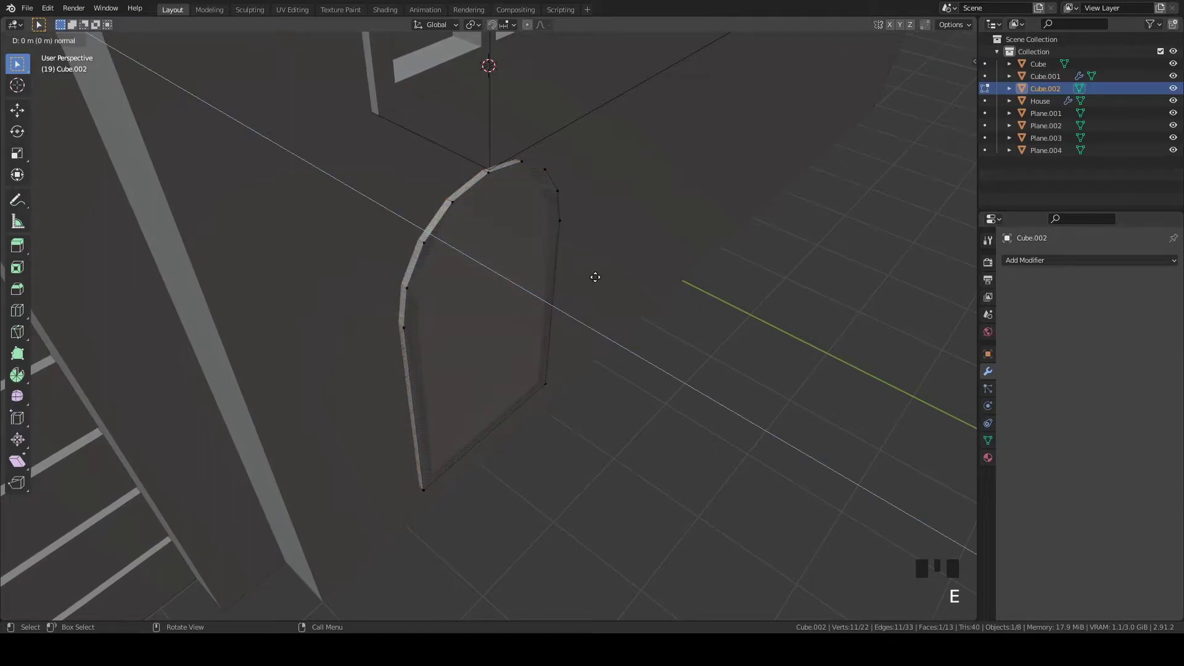
pyautogui.press('z')
pyautogui.press('`')
pyautogui.scroll(3)
pyautogui.press('g')
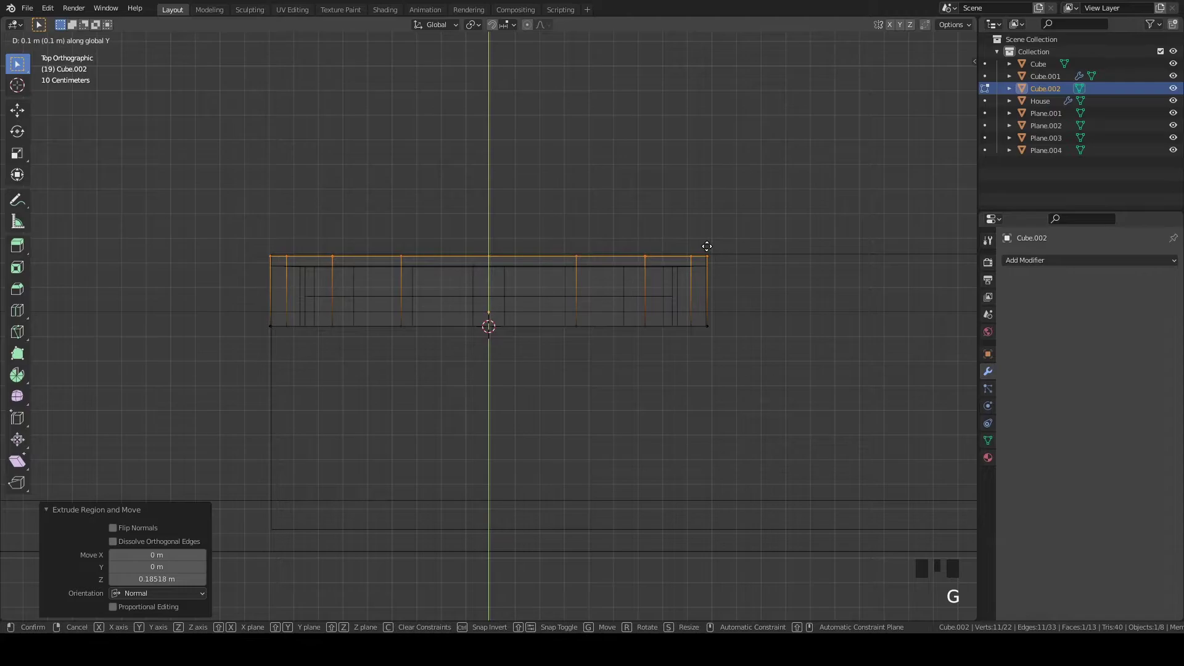
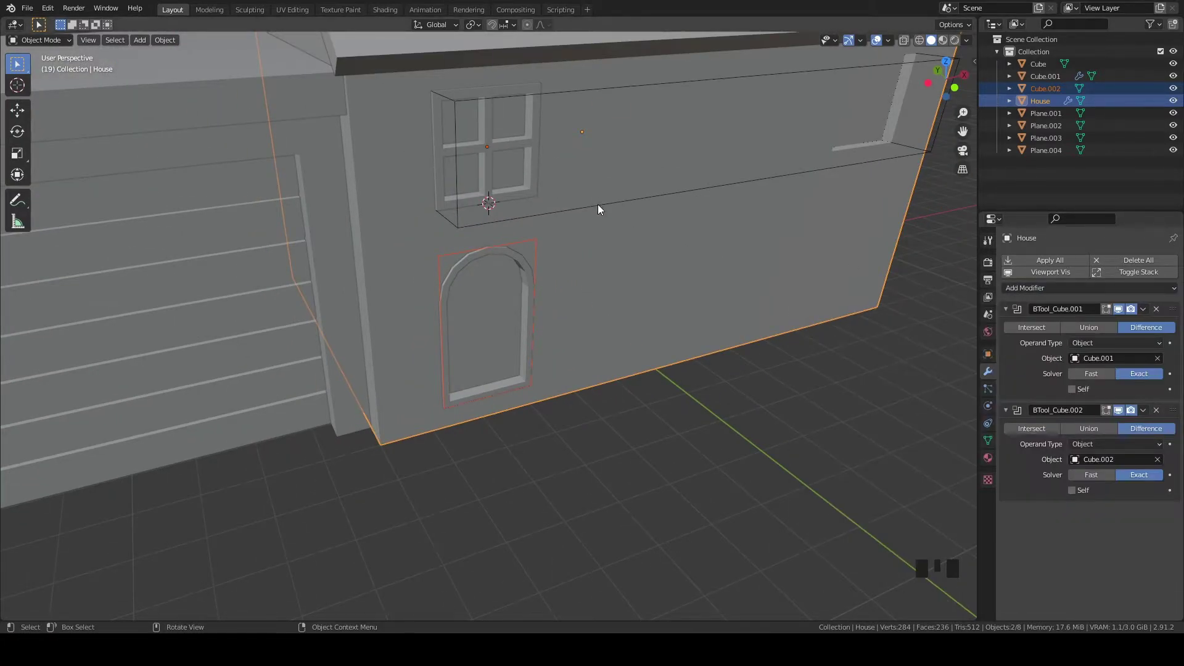
# Link the mirror modifier from Cube.001 onto the window and door frames
pyautogui.click(600, 206)
pyautogui.press('ctrl+l')
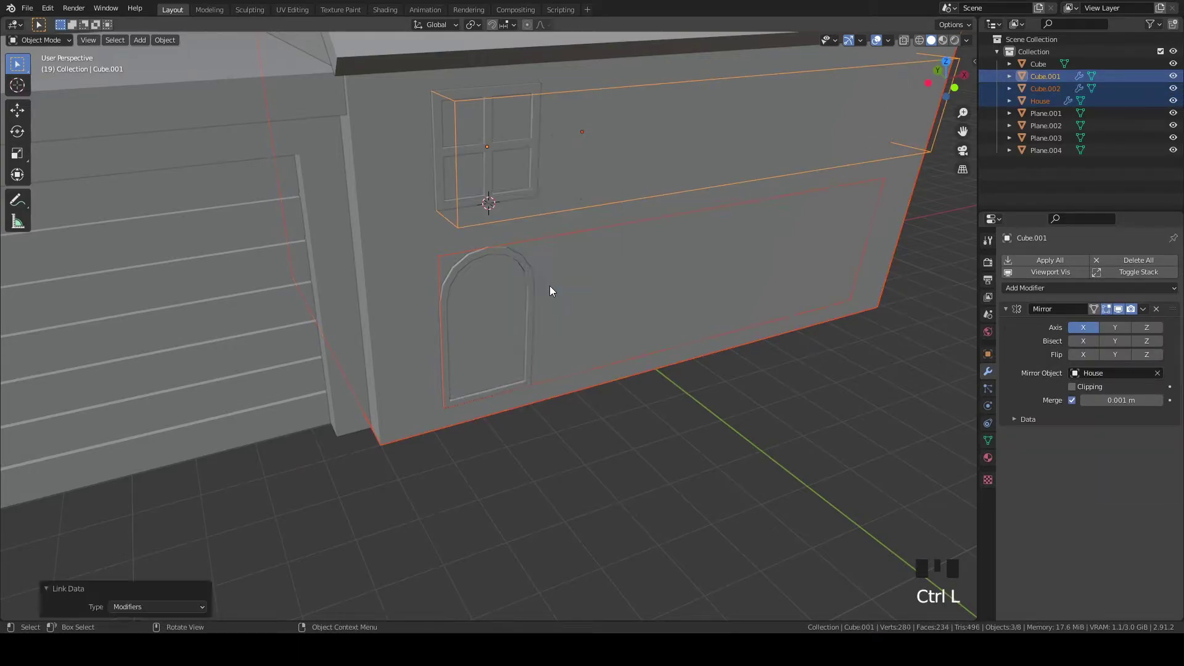
pyautogui.scroll(3)
pyautogui.scroll(-3)
pyautogui.moveTo(791, 291); pyautogui.dragTo(808, 301)
pyautogui.scroll(3)
pyautogui.scroll(-3)
pyautogui.moveTo(637, 234); pyautogui.dragTo(713, 229)
# Try adjusting the frames in the viewport, then undo the unwanted changes
pyautogui.click(713, 229)
pyautogui.click(715, 223)
pyautogui.click(717, 256)
pyautogui.moveTo(596, 246); pyautogui.dragTo(480, 249)
pyautogui.press('z')
pyautogui.moveTo(497, 223); pyautogui.dragTo(774, 216)
pyautogui.press('z')
pyautogui.press('ctrl+z')
pyautogui.press('ctrl+z')
pyautogui.press('ctrl+z')
pyautogui.press('ctrl+z')
pyautogui.moveTo(581, 234); pyautogui.dragTo(530, 238)
# Set House as the arched door frame's mirror object with the eyedropper
pyautogui.click(530, 238)
pyautogui.click(532, 242)
pyautogui.moveTo(1071, 264); pyautogui.dragTo(937, 398)
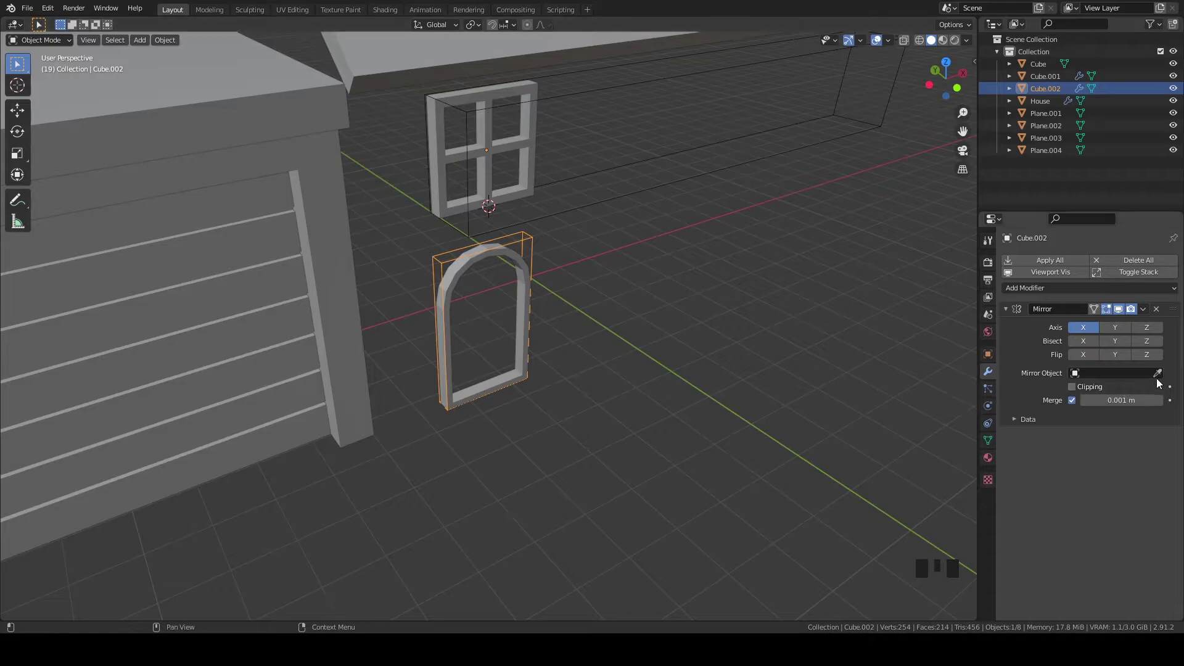
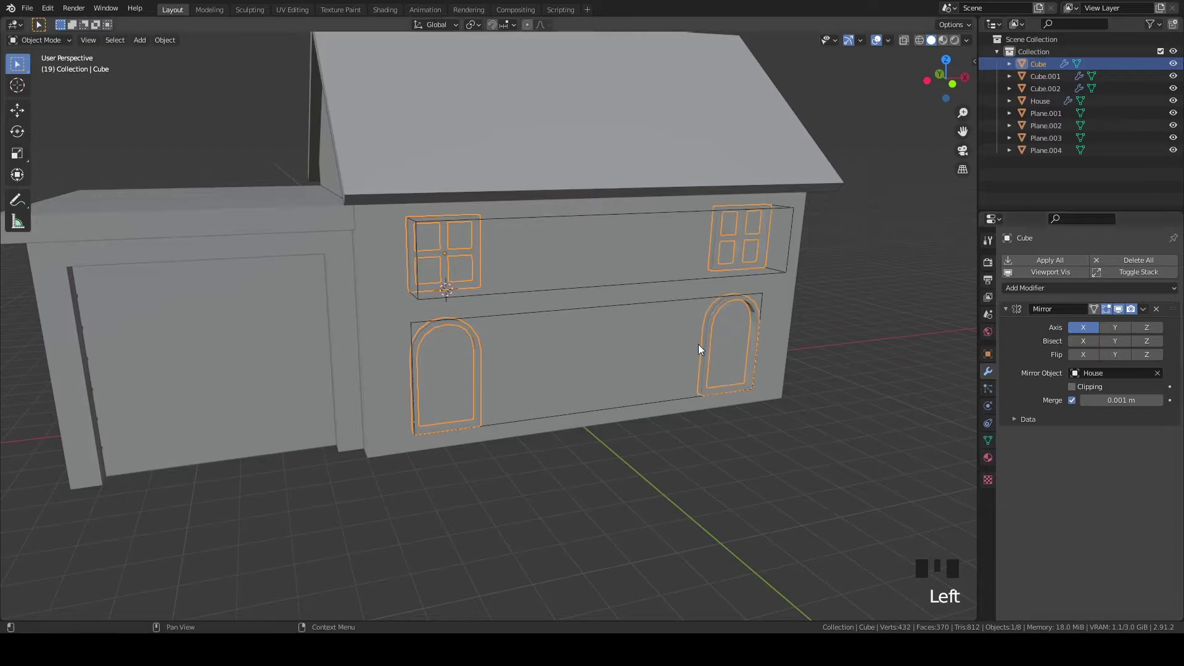
# Orbit to the house front and select the frames object
pyautogui.scroll(3)
pyautogui.moveTo(747, 316); pyautogui.dragTo(662, 336)
pyautogui.moveTo(662, 336); pyautogui.dragTo(515, 273)
pyautogui.moveTo(515, 273); pyautogui.dragTo(987, 446)
pyautogui.click(988, 446)
pyautogui.moveTo(1026, 479); pyautogui.dragTo(1068, 491)
pyautogui.scroll(3)
# Enable Auto Smooth at 30° in the object's Normals settings and re-enter Edit Mode
pyautogui.click(546, 337)
pyautogui.scroll(-3)
pyautogui.moveTo(513, 326); pyautogui.dragTo(457, 296)
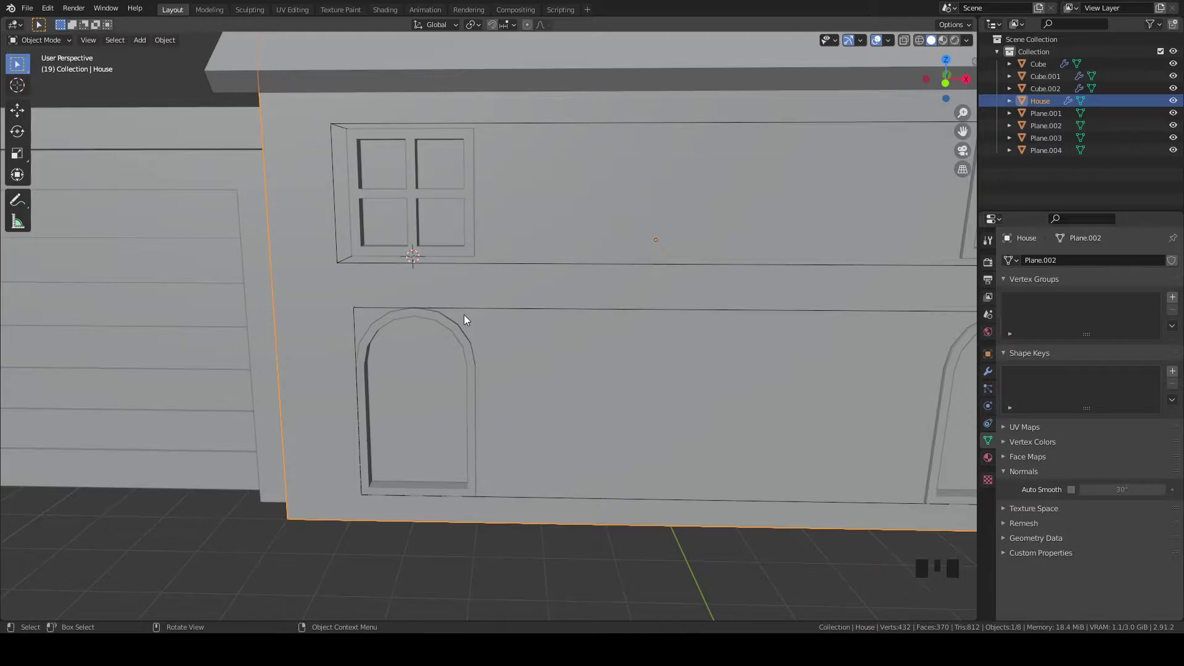
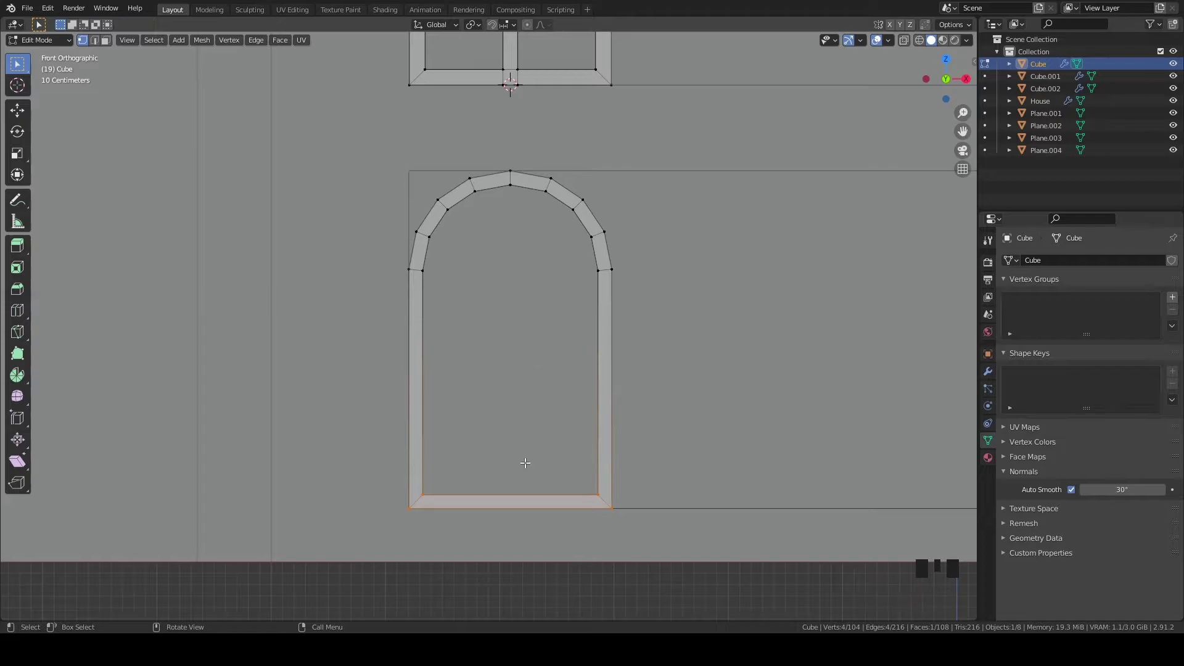
# Duplicate the frame's bottom bar, rotate it 90° on Z and scale it to span the arched window
pyautogui.scroll(-3)
pyautogui.scroll(3)
pyautogui.press('3')
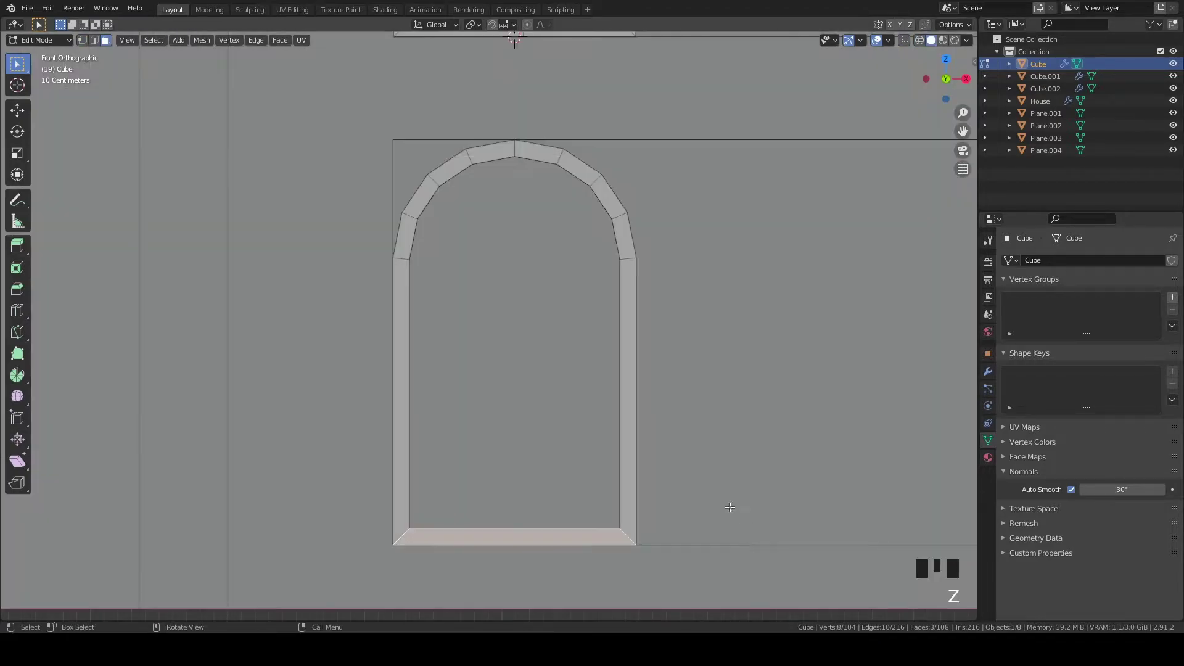
pyautogui.press('shift+d')
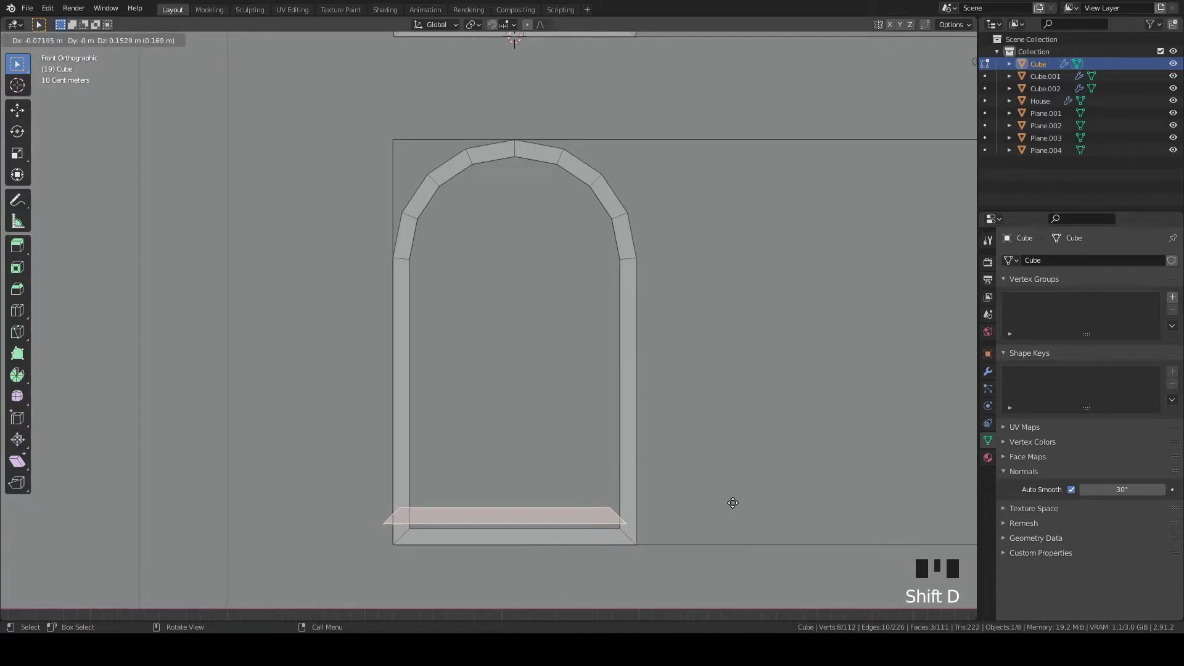
pyautogui.press('r')
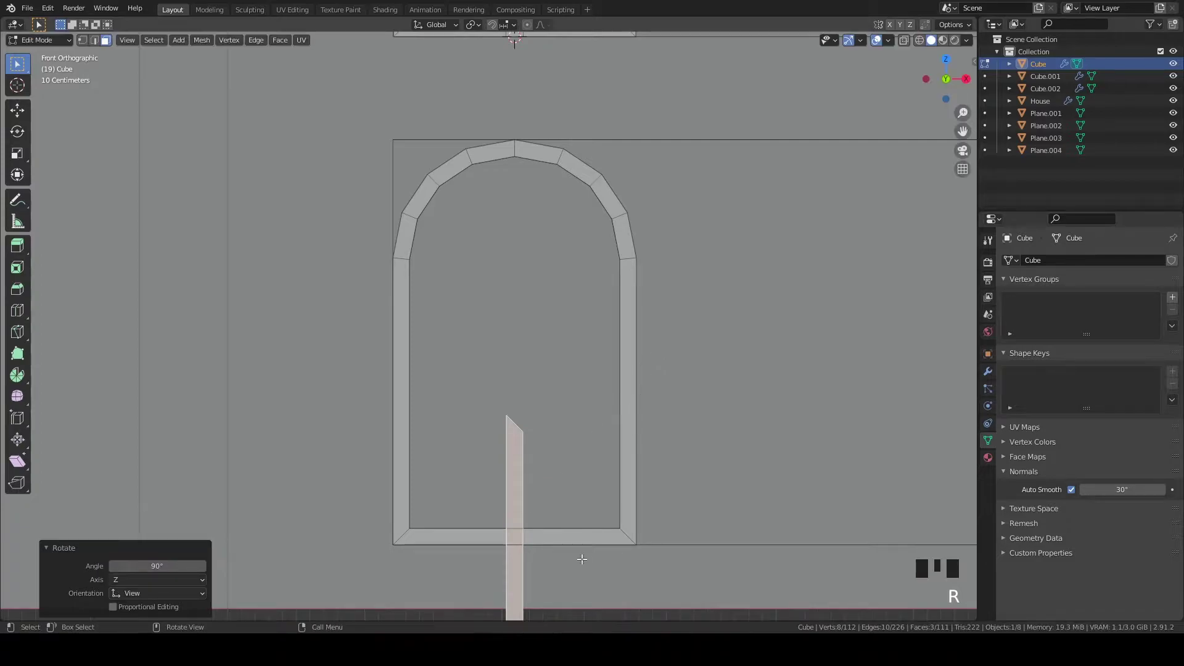
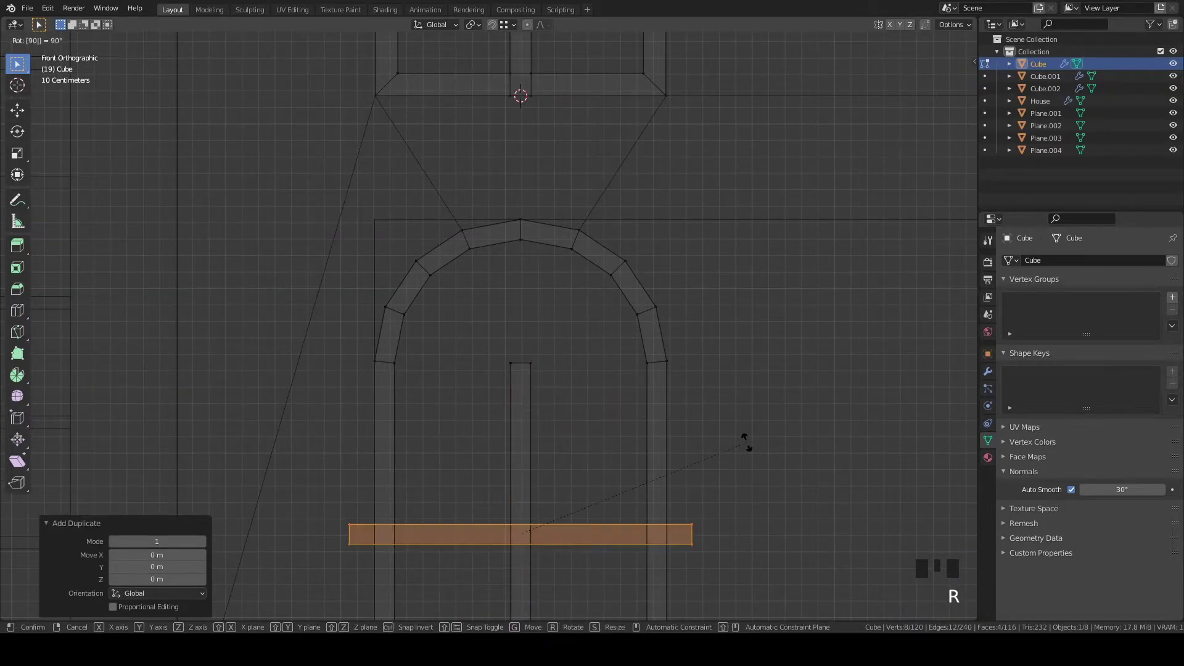
pyautogui.press('g')
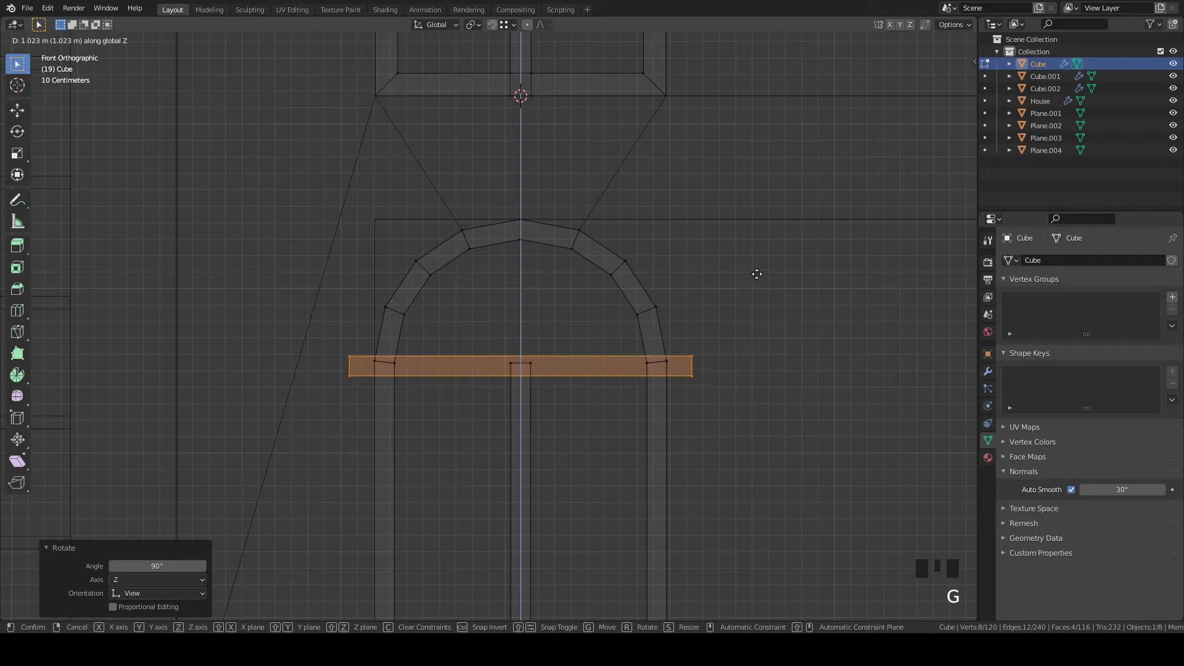
pyautogui.scroll(3)
pyautogui.press('s')
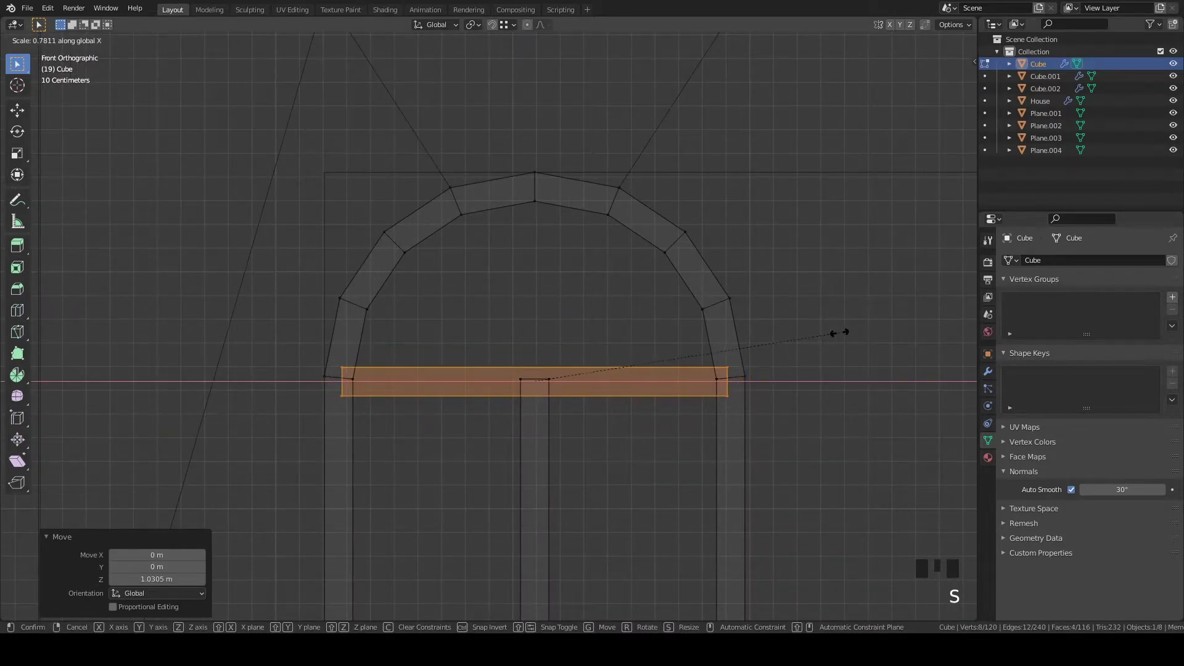
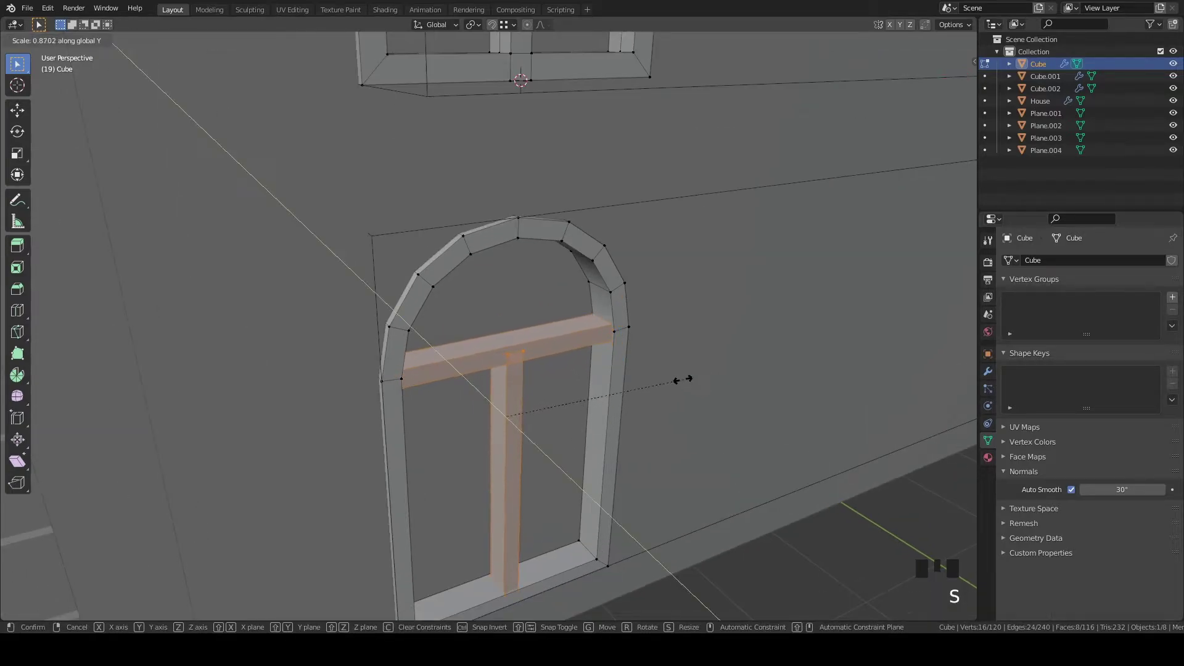
# Slim the cross bar's thickness, undoing a misstep and checking it from outside
pyautogui.press('Tab')
pyautogui.scroll(-3)
pyautogui.moveTo(693, 365); pyautogui.dragTo(740, 356)
pyautogui.scroll(3)
pyautogui.press('ctrl+z')
pyautogui.press('ctrl+z')
pyautogui.press('Tab')
pyautogui.click(692, 405)
# Inspect the two-pane frames in wireframe from several angles and finish editing the mesh
pyautogui.scroll(-3)
pyautogui.moveTo(630, 414); pyautogui.dragTo(600, 408)
pyautogui.press('z')
pyautogui.scroll(3)
pyautogui.press('z')
pyautogui.scroll(-3)
pyautogui.moveTo(628, 384); pyautogui.dragTo(636, 407)
pyautogui.scroll(-3)
pyautogui.moveTo(720, 321); pyautogui.dragTo(694, 334)
pyautogui.press('shift+s')
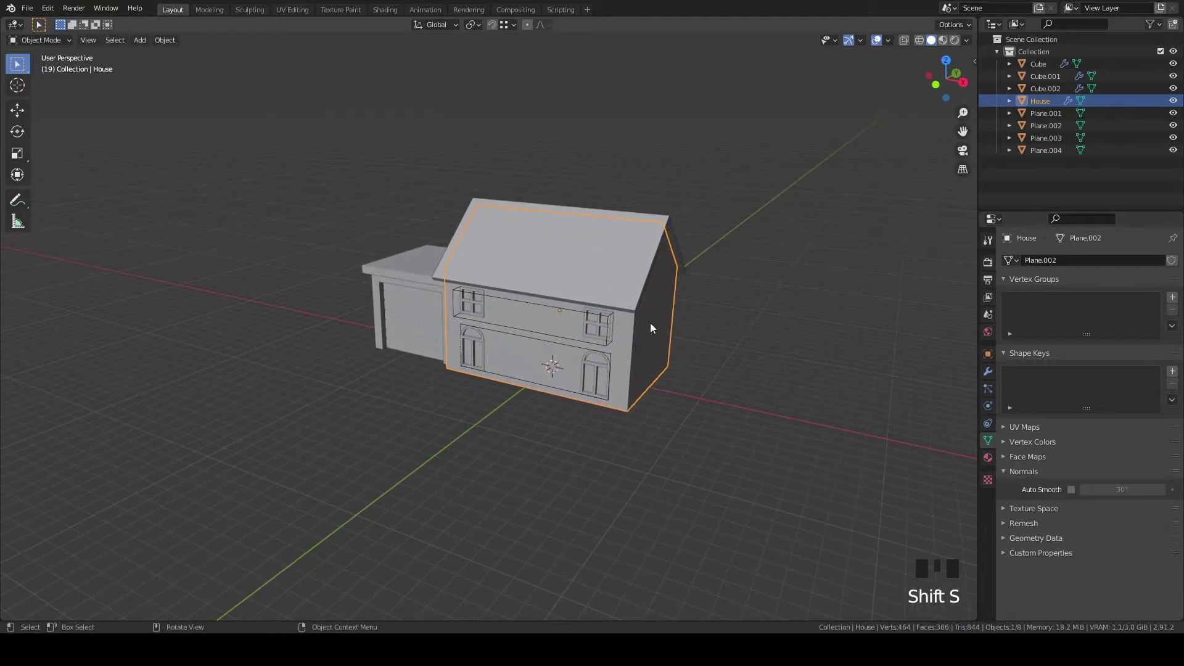
# Add a camera, look through it and pull it back along Z to frame the house front
pyautogui.rightClick(503, 333)
pyautogui.press('shift+a')
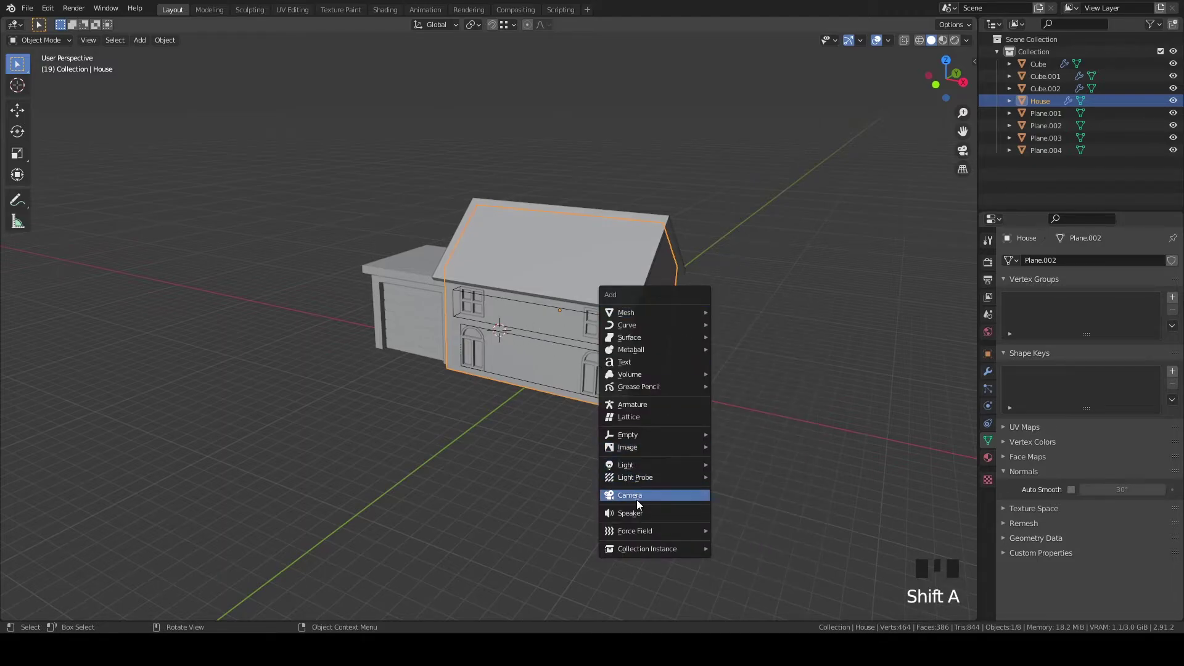
pyautogui.press('g')
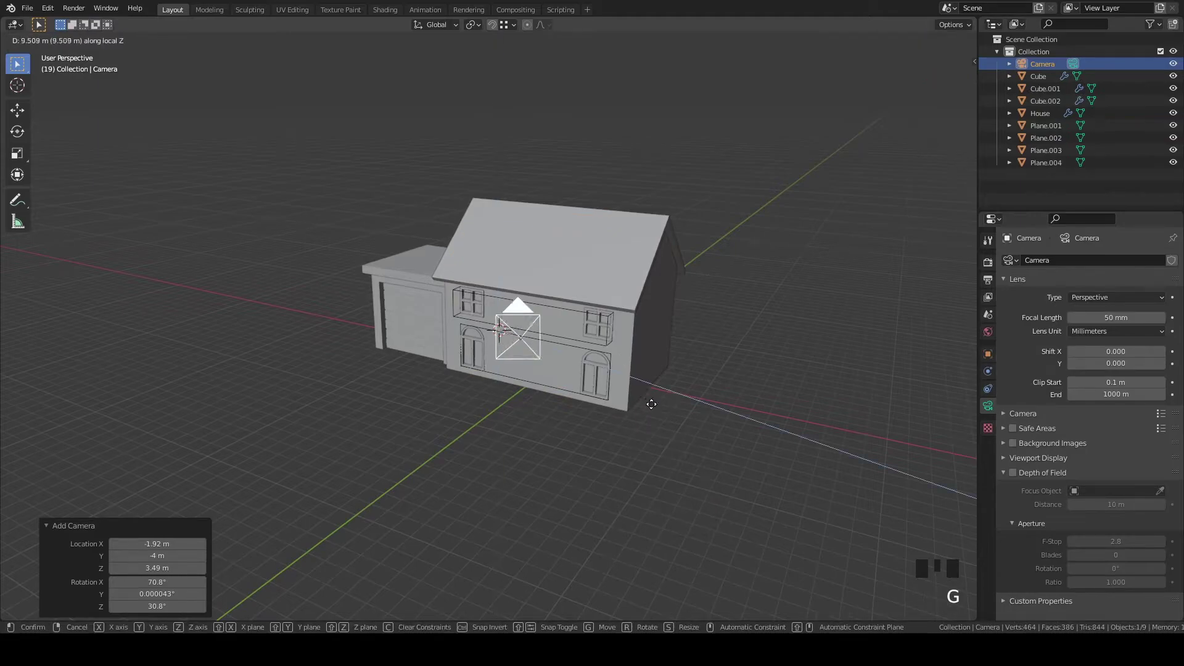
pyautogui.press('`')
pyautogui.scroll(-3)
pyautogui.press('g')
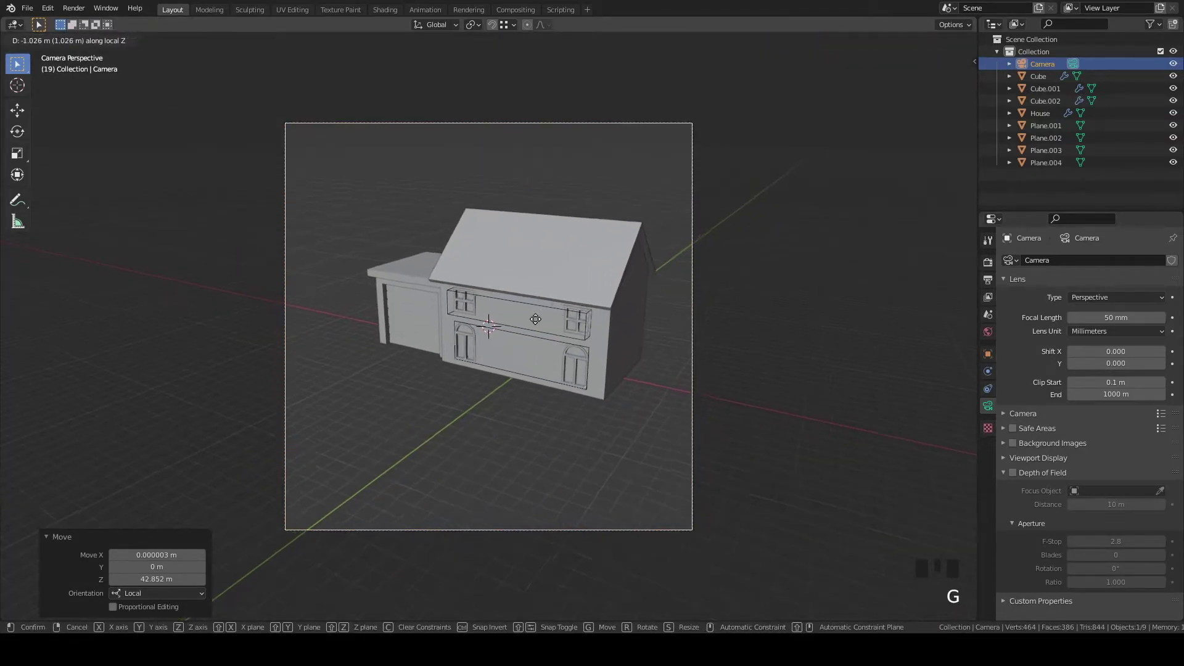
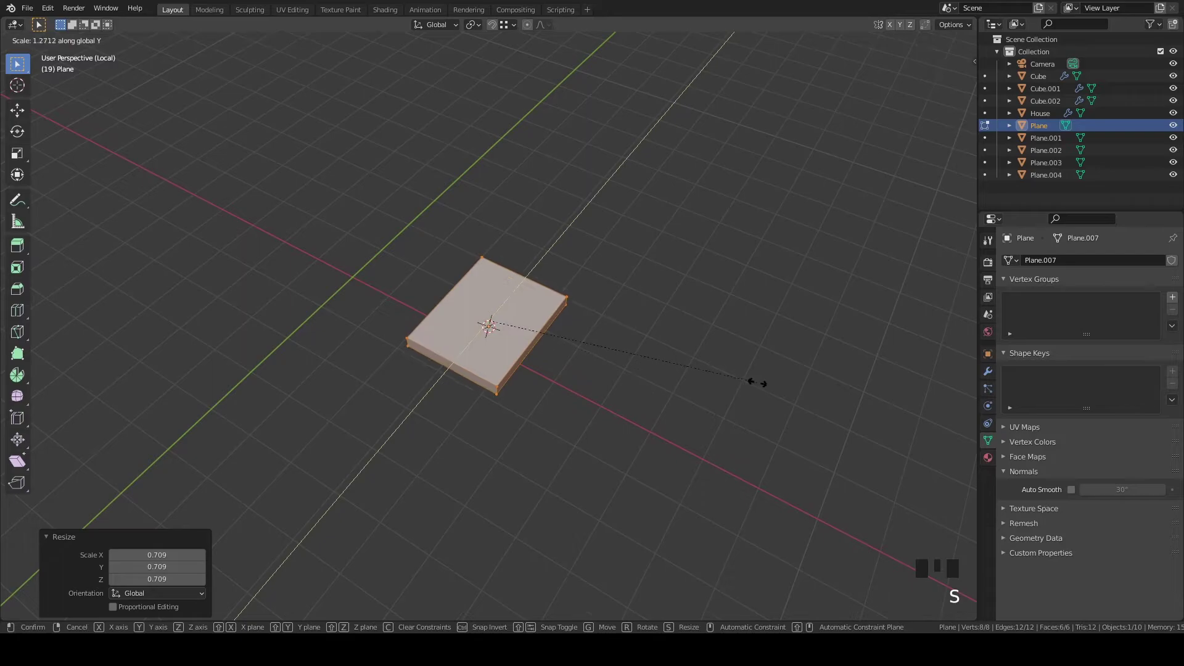
# Loop-cut the tile plane down the center and lower its top edge to curve it
pyautogui.press('ctrl+r')
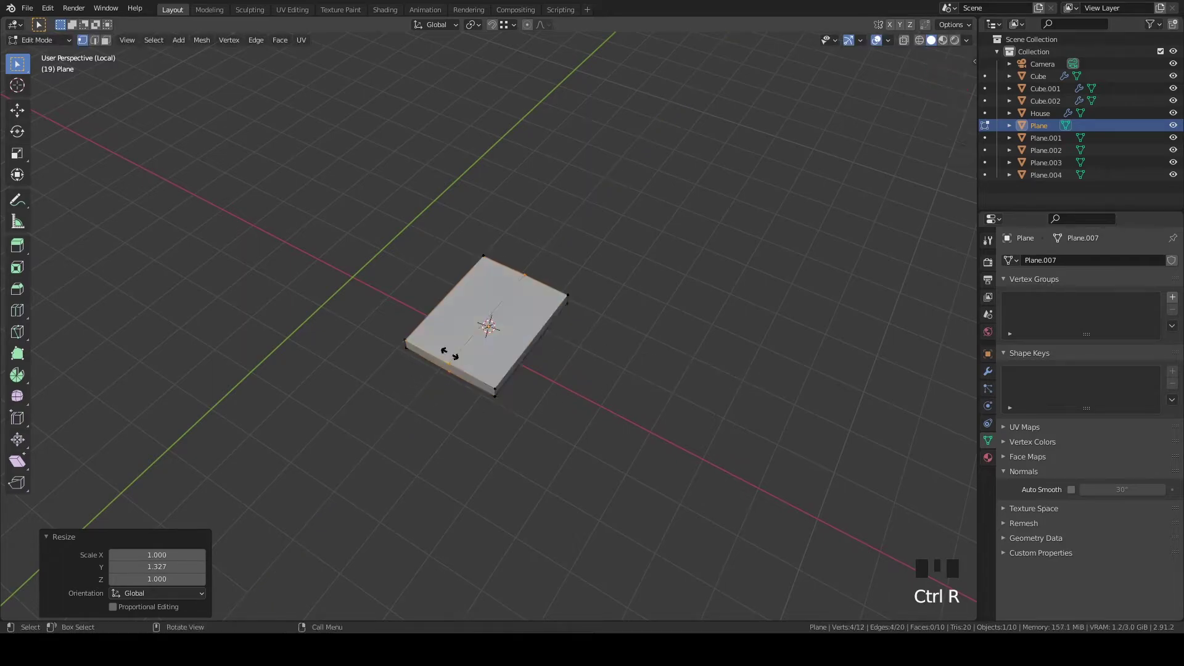
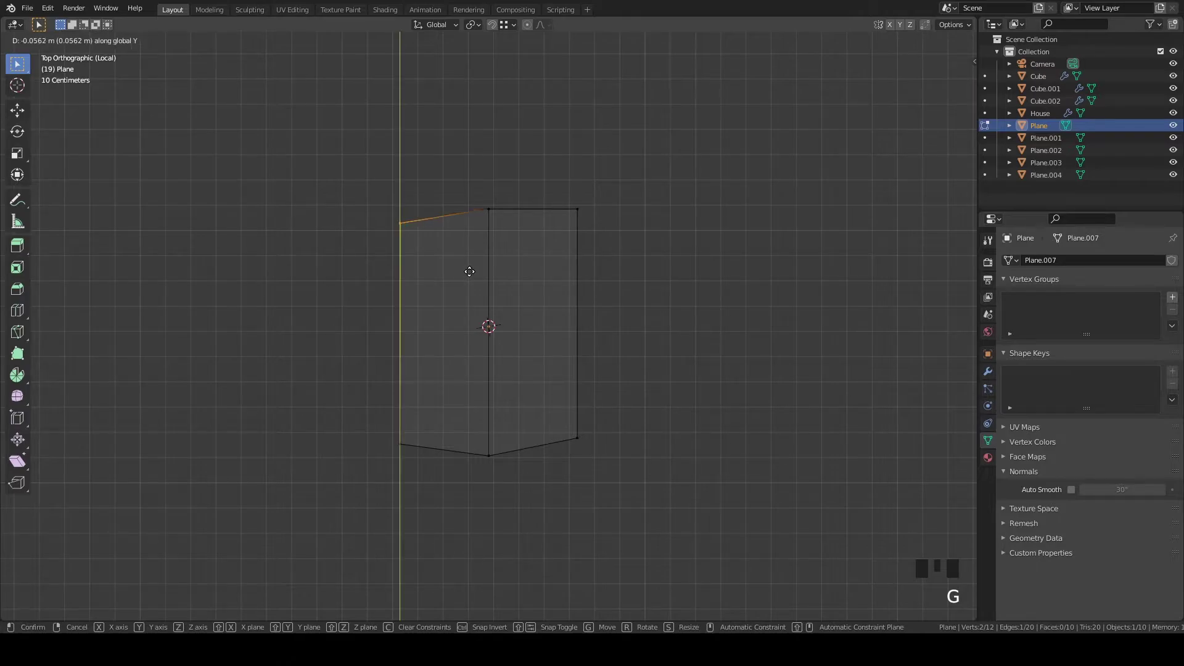
pyautogui.press('z')
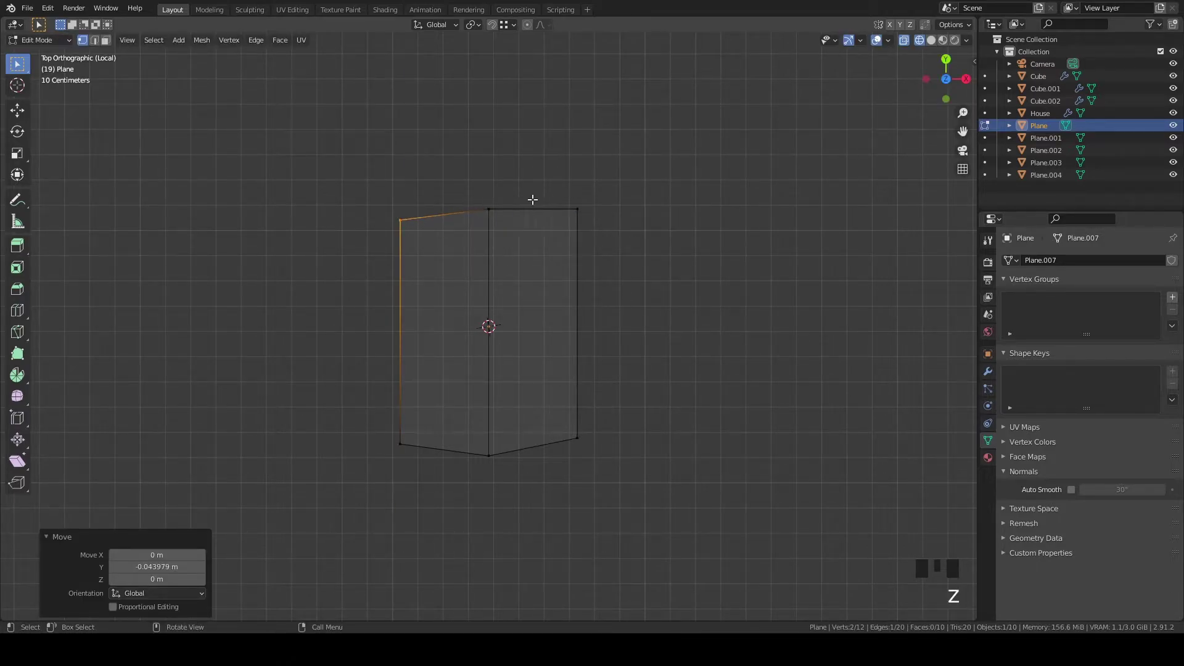
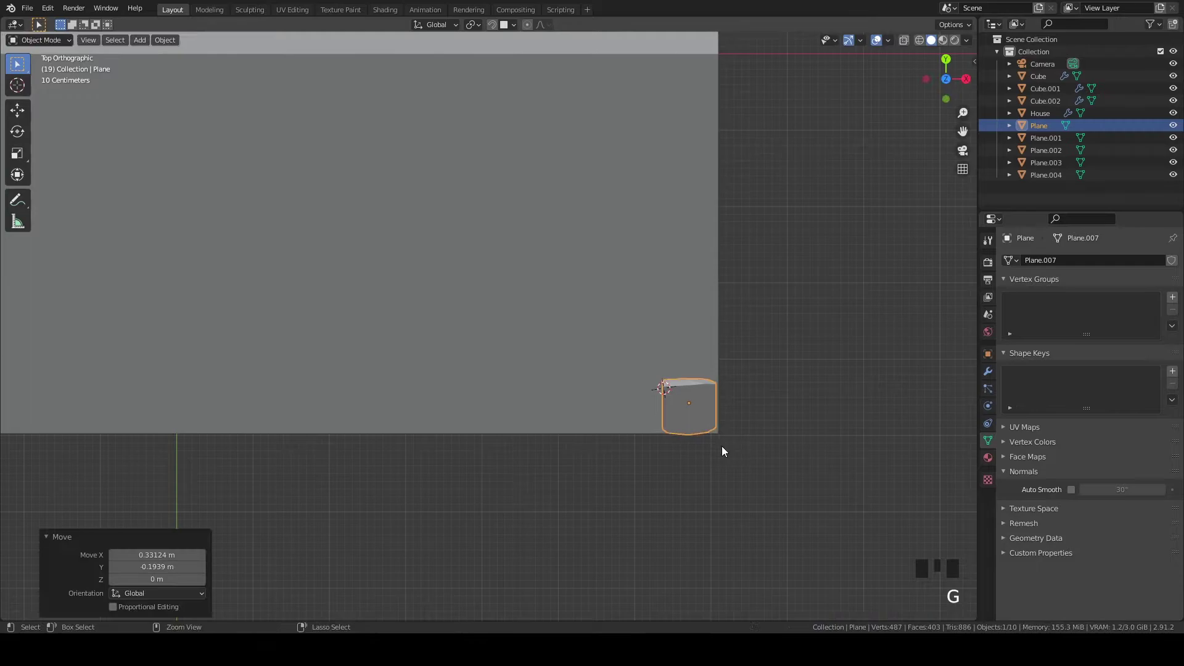
# Move the finished tile onto the roof corner and fine-tune its position
pyautogui.moveTo(736, 376); pyautogui.dragTo(760, 289)
pyautogui.press('g')
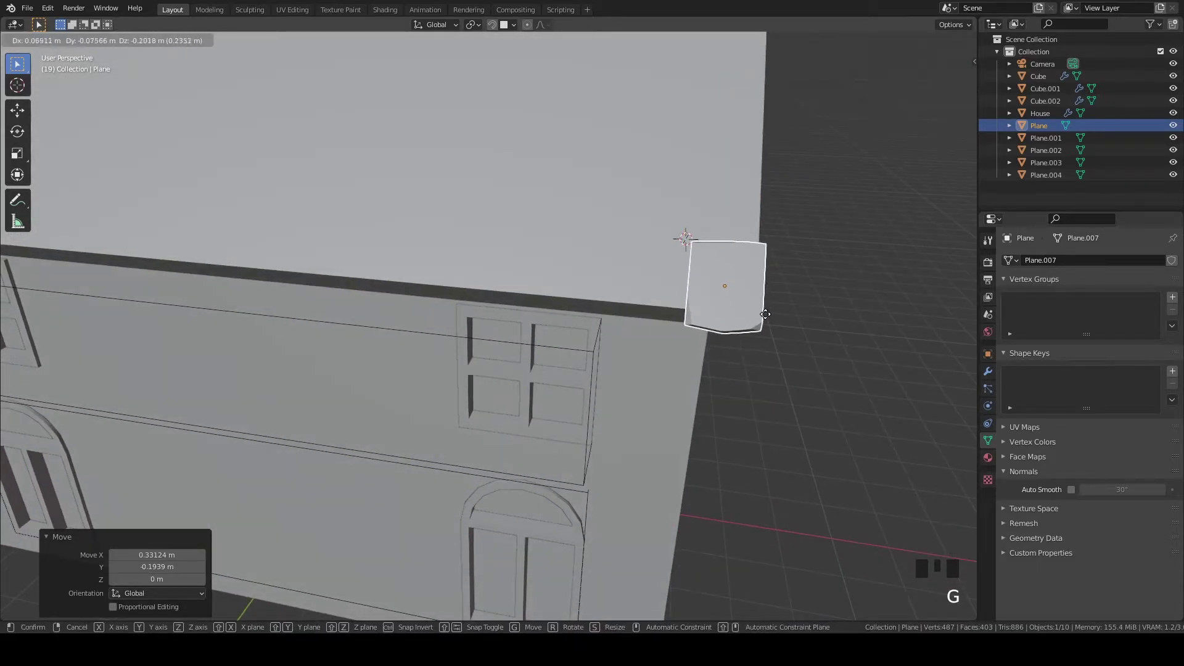
pyautogui.press('Tab')
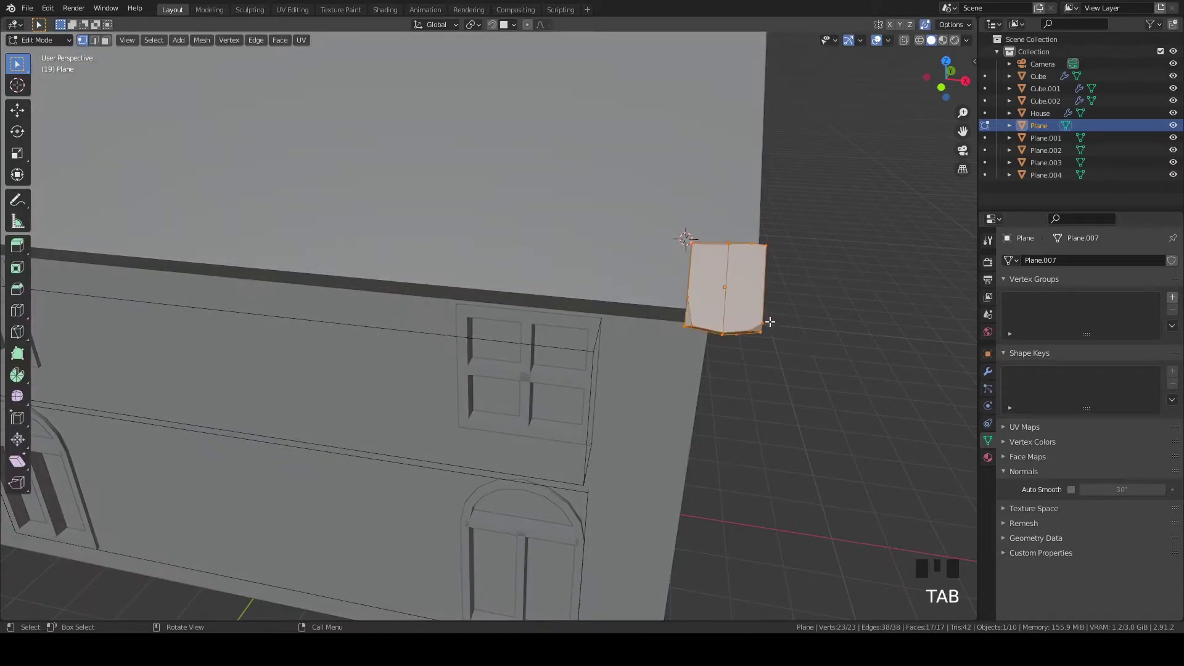
pyautogui.scroll(-3)
pyautogui.press('Tab')
pyautogui.scroll(3)
pyautogui.press('`')
pyautogui.scroll(3)
pyautogui.moveTo(745, 245); pyautogui.dragTo(672, 388)
pyautogui.scroll(3)
pyautogui.press('g')
# Make linked duplicates into two overlapping rows of three tiles, tilted to the roof slope
pyautogui.press('alt+d')
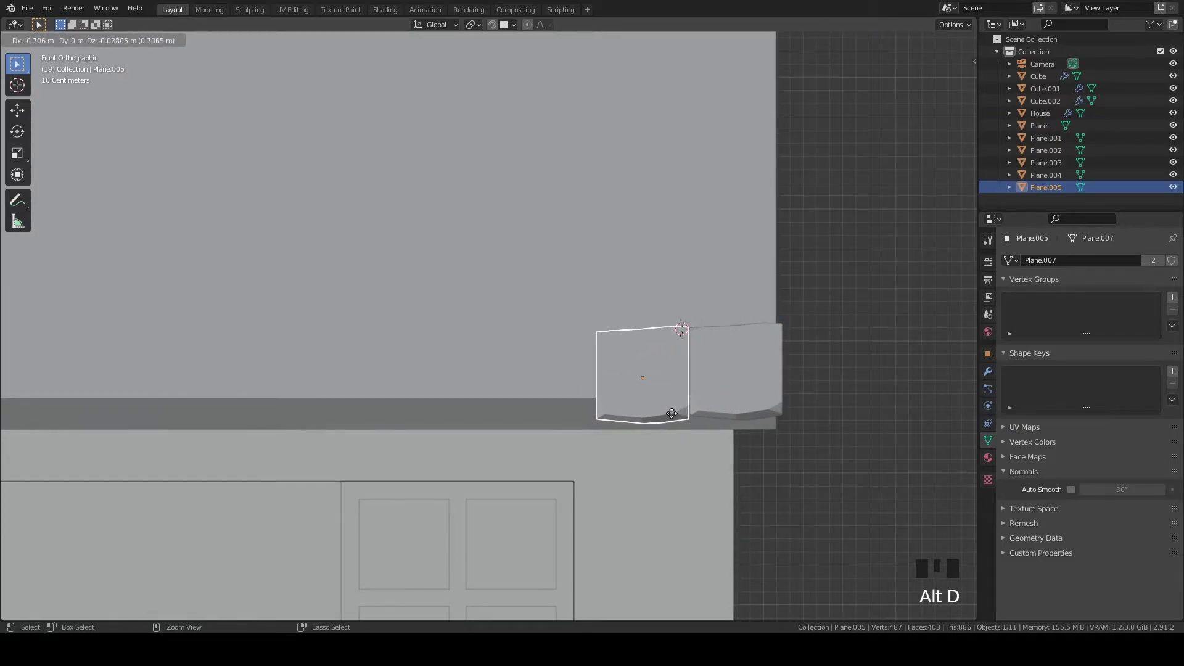
pyautogui.press('alt+d')
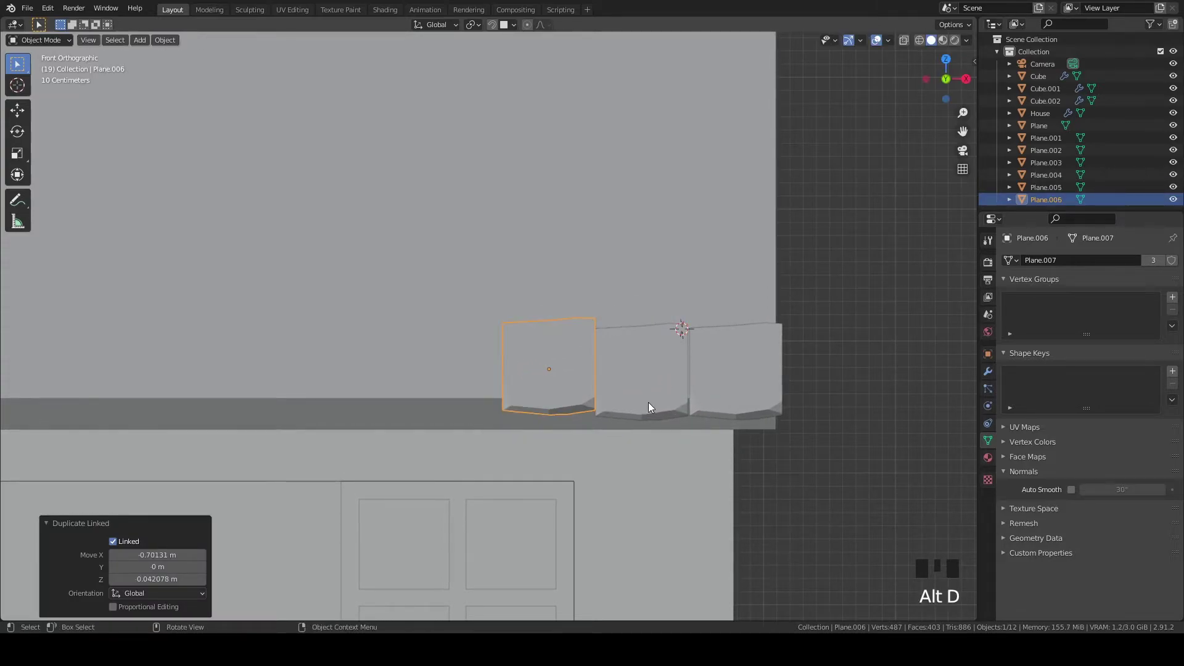
pyautogui.press('alt+d')
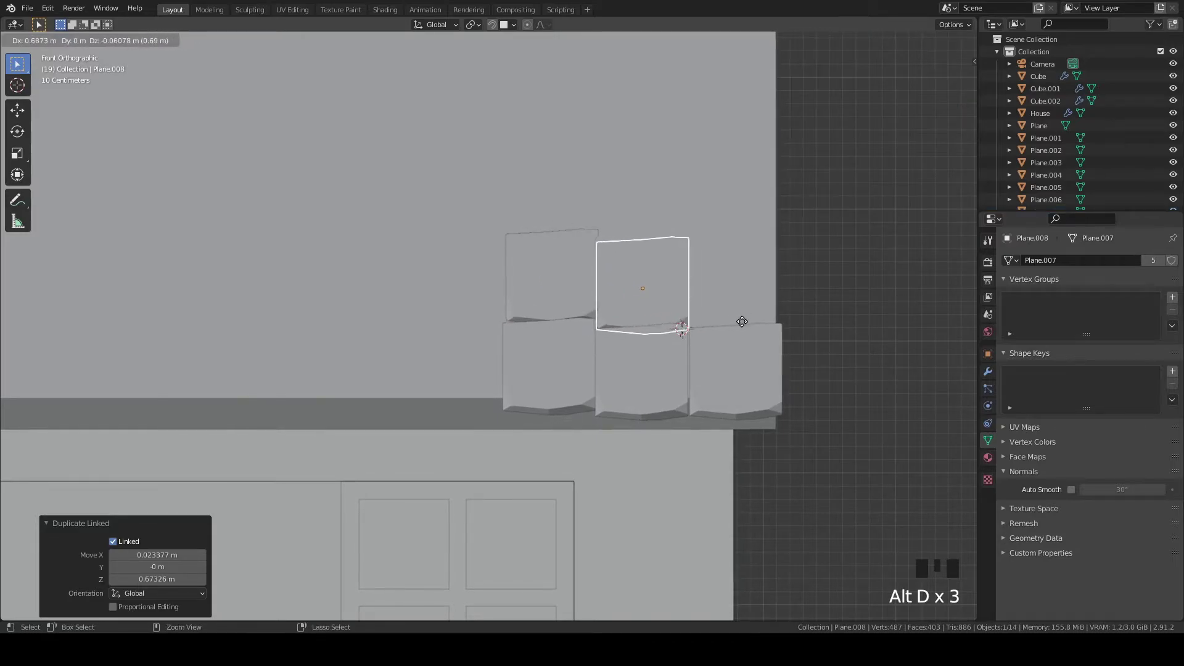
pyautogui.press('alt+d')
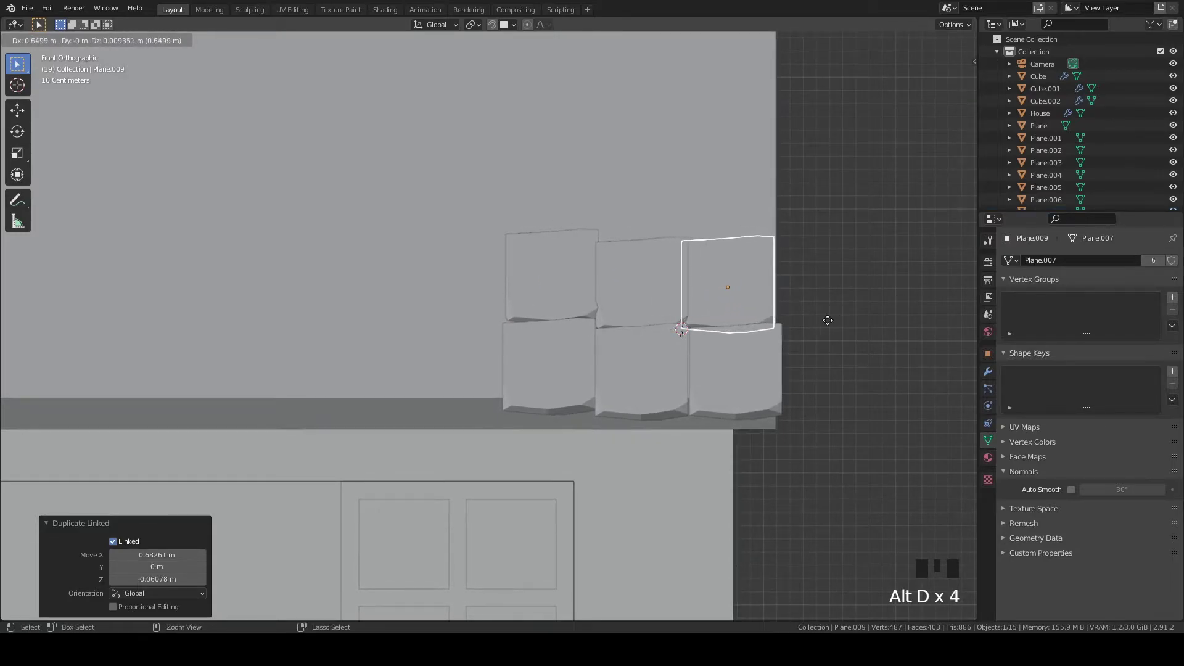
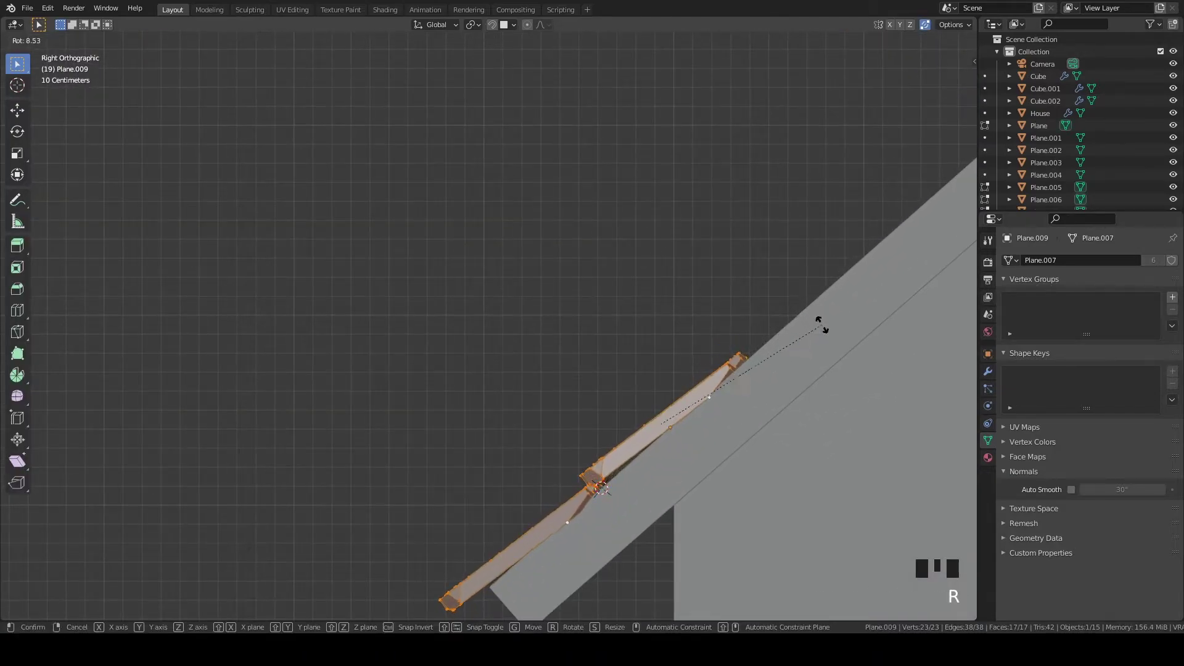
pyautogui.press('Tab')
pyautogui.scroll(-3)
pyautogui.moveTo(735, 401); pyautogui.dragTo(627, 372)
# Select the upper-row tiles and adjust their position against the roof
pyautogui.click(627, 372)
pyautogui.click(572, 352)
pyautogui.press('`')
pyautogui.scroll(3)
pyautogui.press('g')
pyautogui.moveTo(754, 281); pyautogui.dragTo(743, 363)
pyautogui.scroll(3)
# Select both tile rows and linked-duplicate them further up the roof along Y
pyautogui.click(772, 471)
pyautogui.click(660, 474)
pyautogui.click(554, 461)
pyautogui.press('`')
pyautogui.press('g')
pyautogui.scroll(-3)
pyautogui.moveTo(727, 228); pyautogui.dragTo(728, 326)
pyautogui.press('alt+f')
pyautogui.press('alt+d')
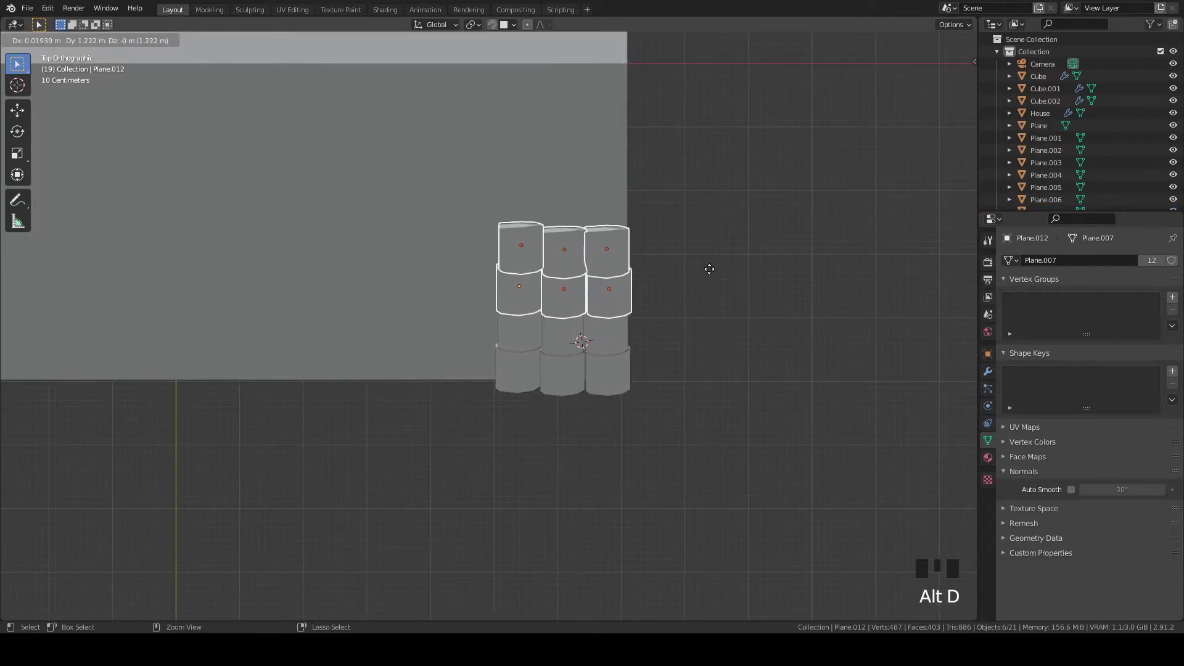
# Select the existing tile rows and linked-duplicate them further up the roof slope along Y
pyautogui.scroll(3)
pyautogui.click(692, 348)
pyautogui.click(701, 431)
pyautogui.click(615, 415)
pyautogui.click(567, 410)
pyautogui.click(566, 333)
pyautogui.click(620, 341)
pyautogui.click(561, 279)
pyautogui.click(627, 269)
pyautogui.click(692, 269)
pyautogui.moveTo(610, 206); pyautogui.dragTo(628, 209)
pyautogui.scroll(-3)
pyautogui.click(382, 248)
pyautogui.press('z')
pyautogui.press('z')
pyautogui.moveTo(724, 309); pyautogui.dragTo(738, 392)
pyautogui.scroll(3)
pyautogui.press('alt+d')
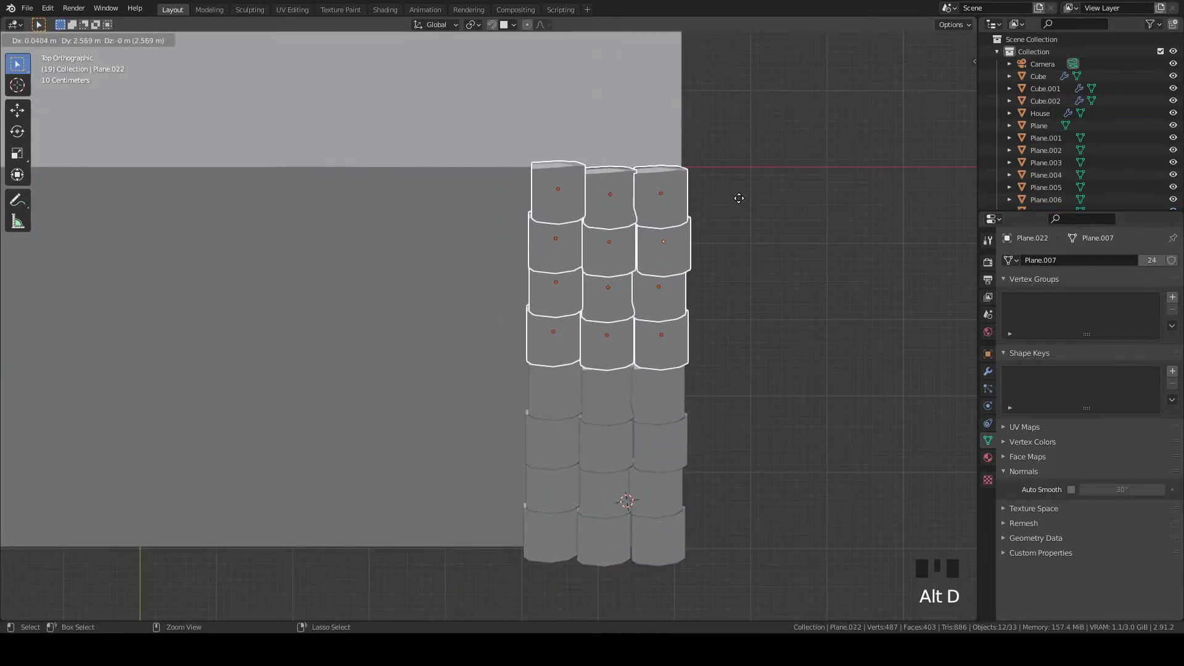
pyautogui.click(549, 389)
# Linked-duplicate the tile columns sideways along X and nudge them so the tiles overlap evenly
pyautogui.press('z')
pyautogui.click(385, 436)
pyautogui.scroll(-3)
pyautogui.press('z')
pyautogui.scroll(3)
pyautogui.moveTo(712, 344); pyautogui.dragTo(758, 328)
pyautogui.press('alt+d')
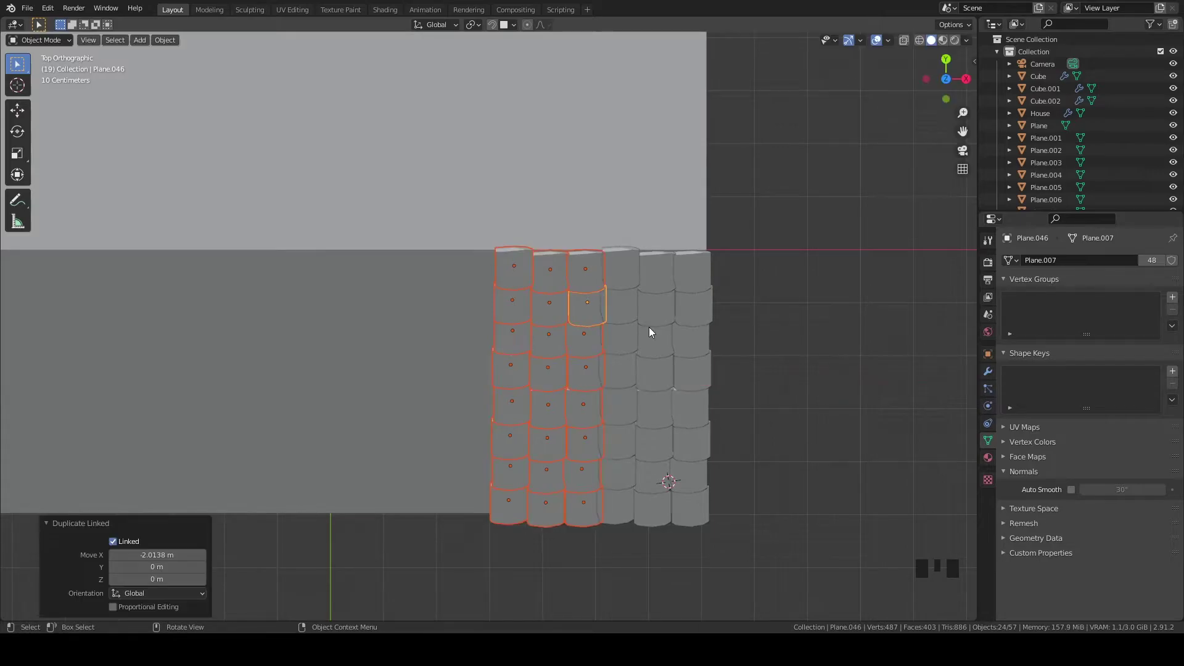
pyautogui.press('g')
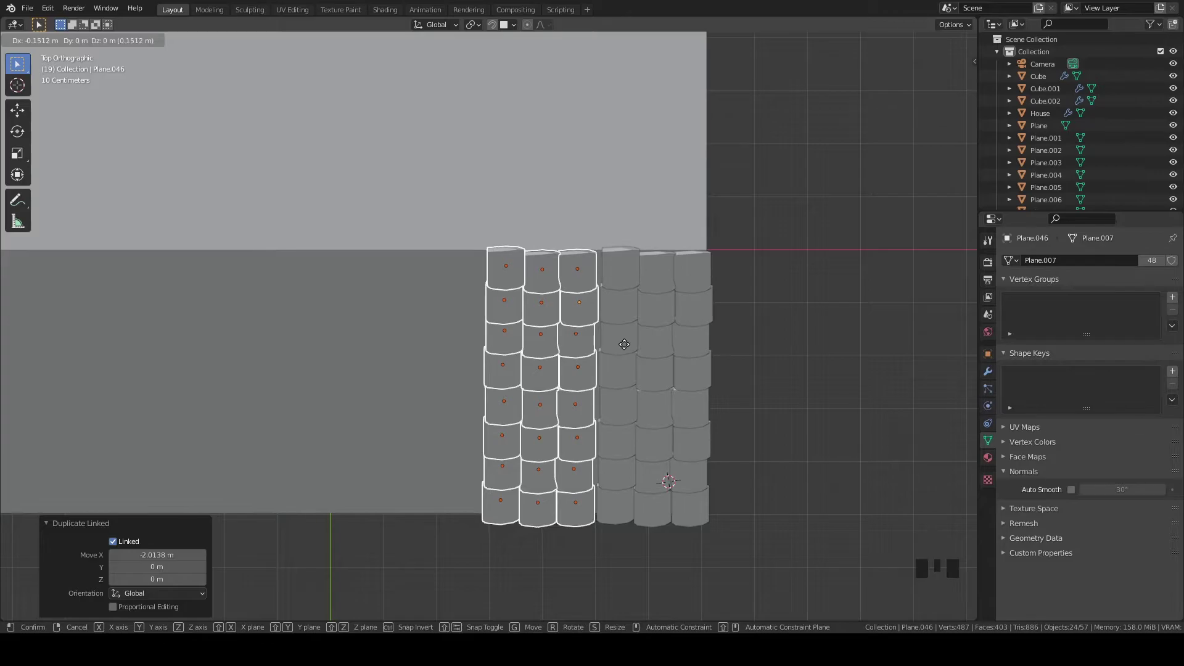
pyautogui.scroll(3)
pyautogui.moveTo(683, 392); pyautogui.dragTo(788, 369)
pyautogui.scroll(-3)
pyautogui.scroll(3)
pyautogui.moveTo(821, 384); pyautogui.dragTo(696, 355)
pyautogui.press('g')
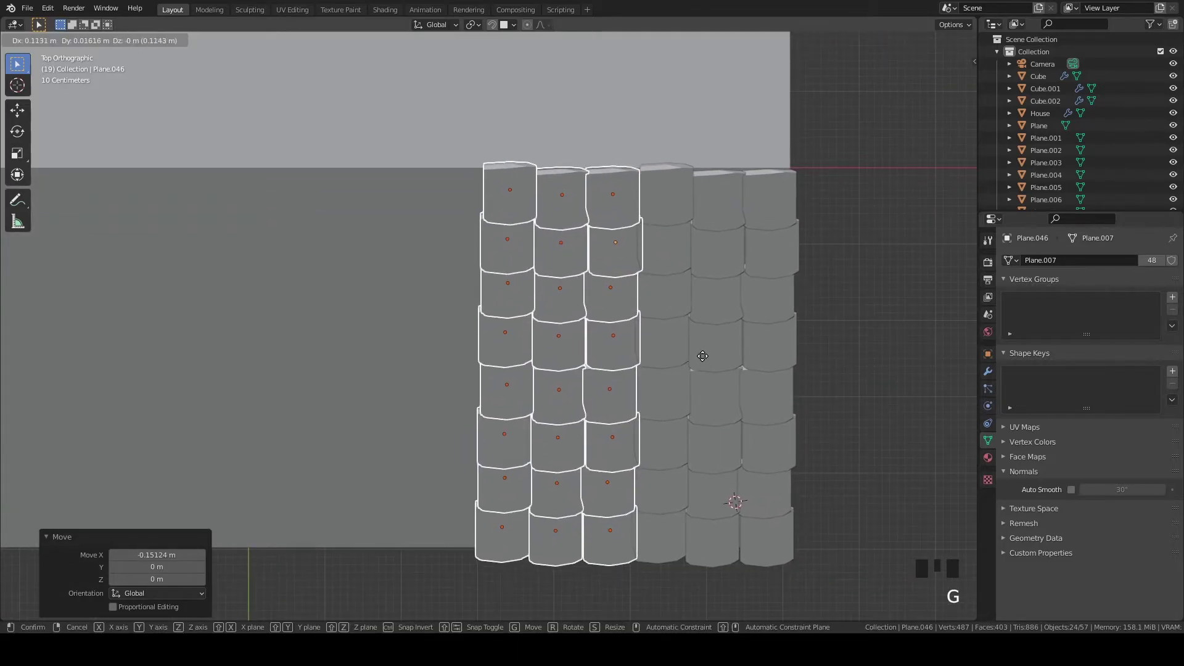
pyautogui.scroll(-3)
# Select the whole tile block and linked-duplicate it to the left across the roof
pyautogui.press('z')
pyautogui.click(539, 218)
pyautogui.press('z')
pyautogui.press('z')
pyautogui.click(285, 388)
pyautogui.press('z')
pyautogui.press('z')
pyautogui.moveTo(197, 419); pyautogui.dragTo(210, 447)
pyautogui.scroll(-3)
pyautogui.press('z')
pyautogui.scroll(3)
pyautogui.moveTo(654, 400); pyautogui.dragTo(711, 403)
pyautogui.press('alt+d')
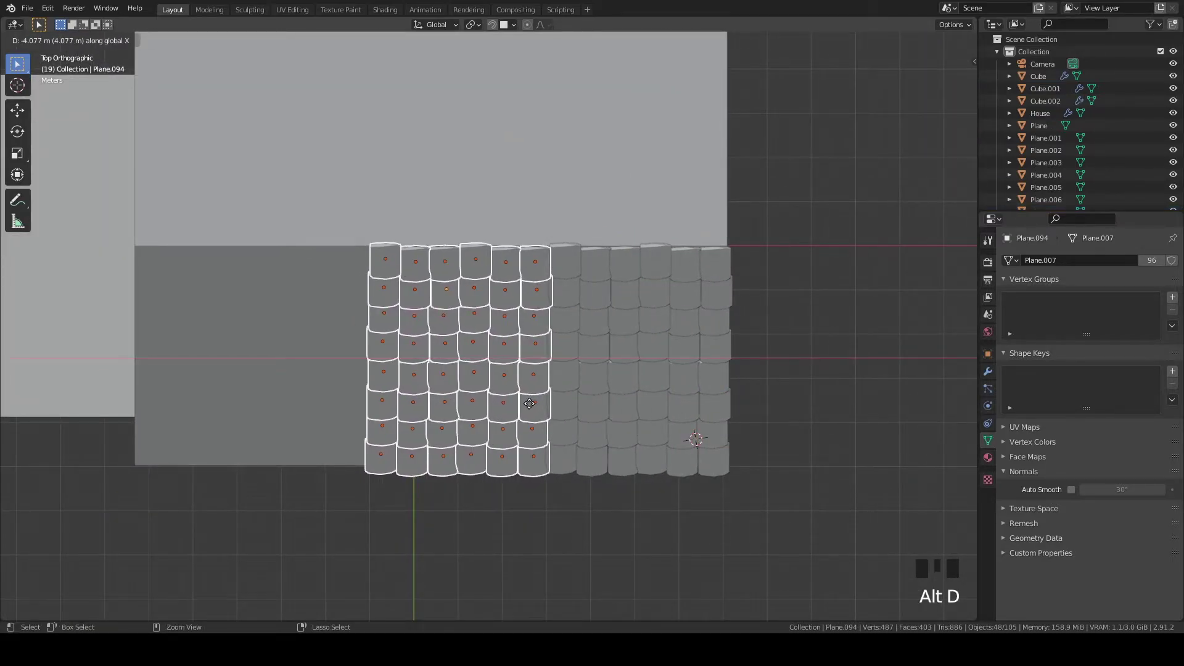
pyautogui.moveTo(632, 395); pyautogui.dragTo(714, 412)
# Copy the tile block across again and add the last tile columns at the roof end
pyautogui.scroll(3)
pyautogui.scroll(-3)
pyautogui.scroll(-3)
pyautogui.scroll(3)
pyautogui.press('g')
pyautogui.moveTo(706, 420); pyautogui.dragTo(801, 433)
pyautogui.press('alt+d')
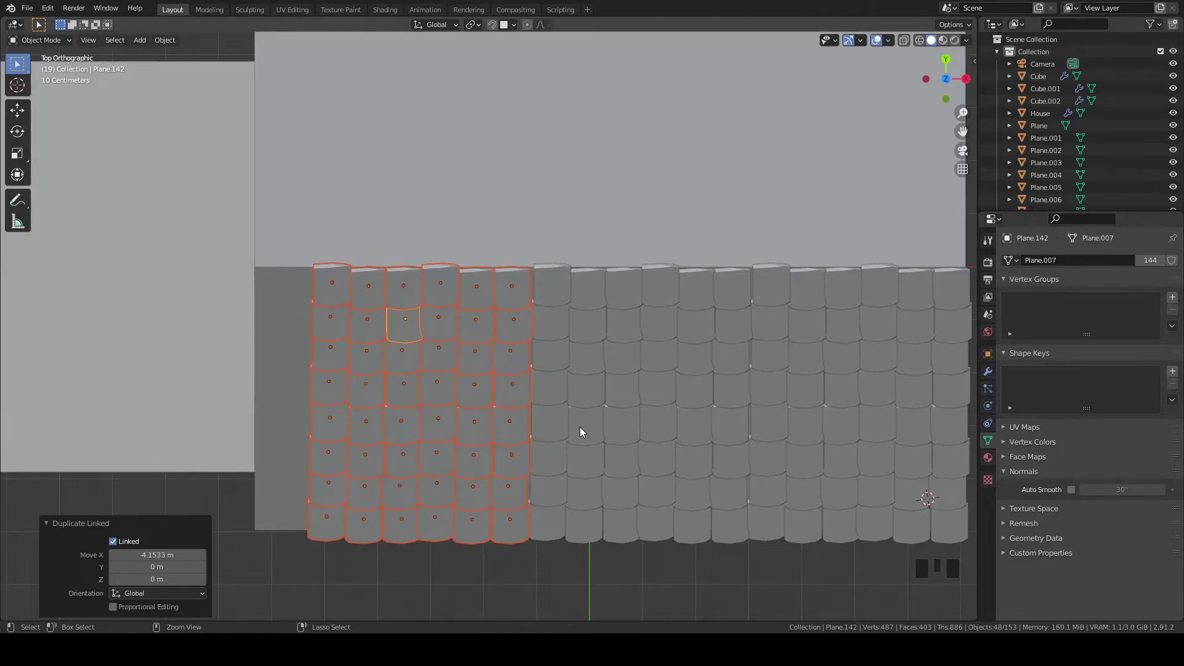
pyautogui.scroll(-3)
pyautogui.moveTo(437, 410); pyautogui.dragTo(591, 403)
pyautogui.scroll(3)
pyautogui.press('z')
pyautogui.click(520, 240)
pyautogui.moveTo(642, 439); pyautogui.dragTo(641, 448)
pyautogui.press('z')
pyautogui.press('alt+d')
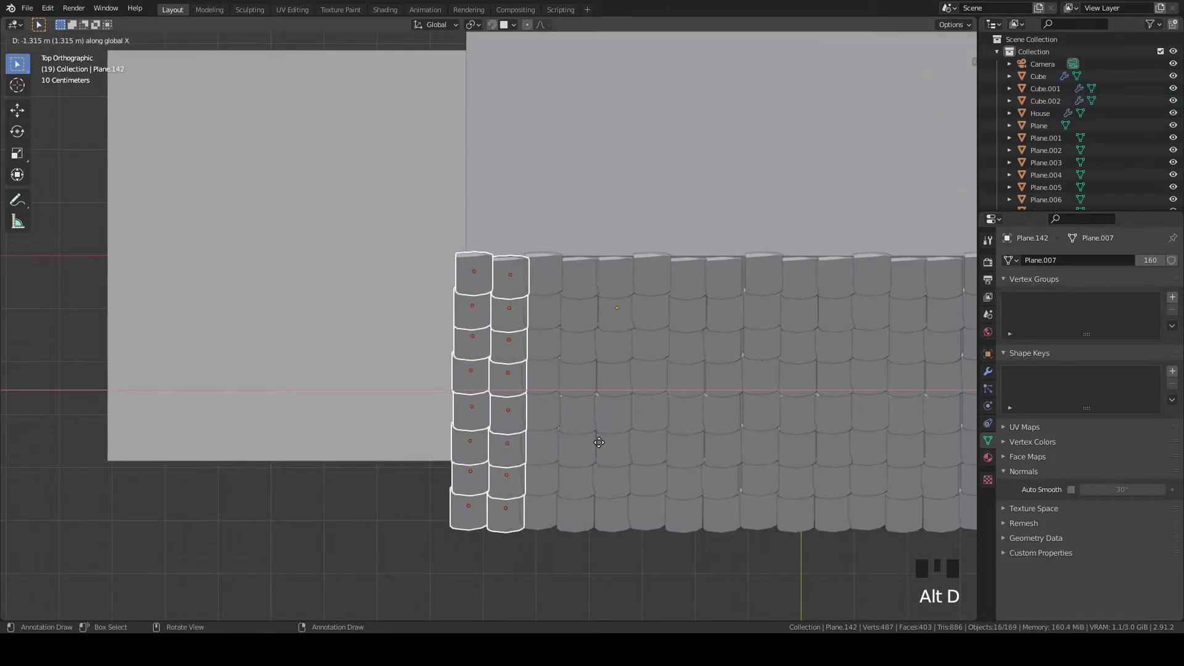
# Hand-pick a scattered set of roof tiles across the slope as candidates to flip
pyautogui.scroll(-3)
pyautogui.moveTo(589, 404); pyautogui.dragTo(528, 319)
pyautogui.scroll(3)
pyautogui.scroll(-3)
pyautogui.middleClick(646, 399)
pyautogui.scroll(3)
pyautogui.moveTo(623, 399); pyautogui.dragTo(648, 395)
pyautogui.scroll(3)
pyautogui.click(510, 420)
pyautogui.middleClick(752, 407)
pyautogui.click(410, 372)
pyautogui.click(571, 372)
pyautogui.click(667, 441)
pyautogui.moveTo(657, 488); pyautogui.dragTo(669, 483)
pyautogui.click(822, 394)
pyautogui.click(873, 305)
pyautogui.click(667, 274)
pyautogui.click(495, 274)
pyautogui.click(386, 269)
pyautogui.click(358, 294)
pyautogui.click(439, 340)
pyautogui.click(495, 392)
pyautogui.click(516, 476)
pyautogui.click(586, 338)
pyautogui.click(734, 330)
pyautogui.click(821, 453)
pyautogui.click(920, 471)
pyautogui.click(907, 386)
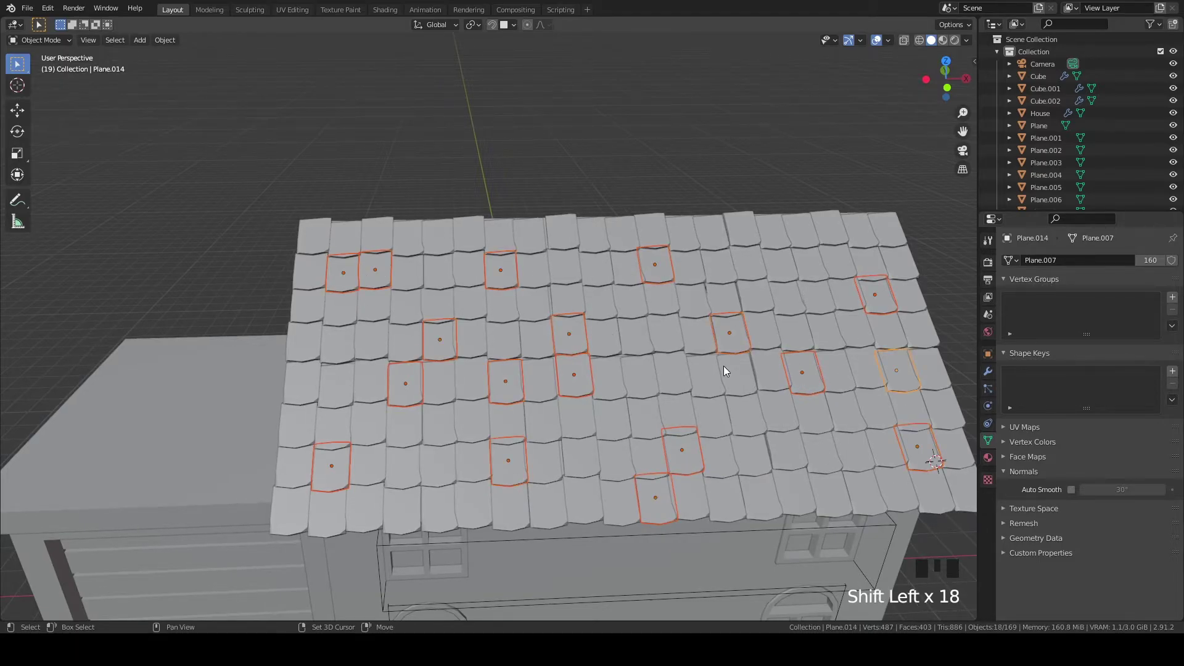
# Replace the hand selection with Select Random at 50% of the tiles, changing the seed
pyautogui.scroll(-3)
pyautogui.moveTo(707, 375); pyautogui.dragTo(682, 348)
pyautogui.press('z')
pyautogui.click(276, 211)
pyautogui.moveTo(657, 420); pyautogui.dragTo(338, 390)
pyautogui.click(339, 390)
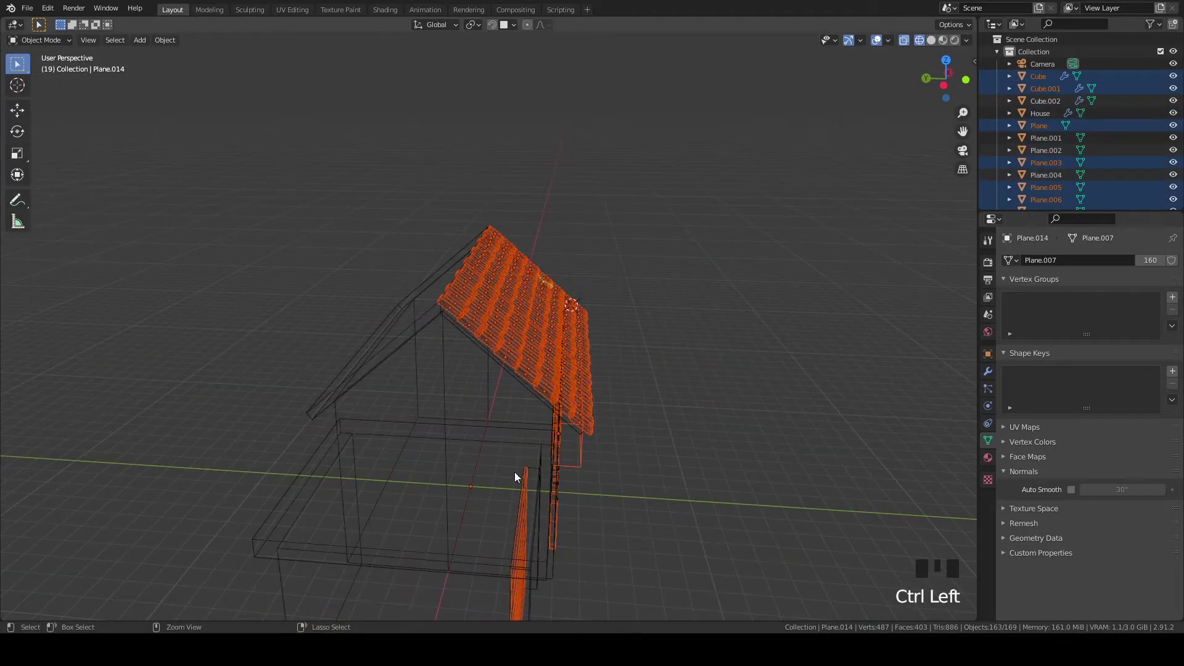
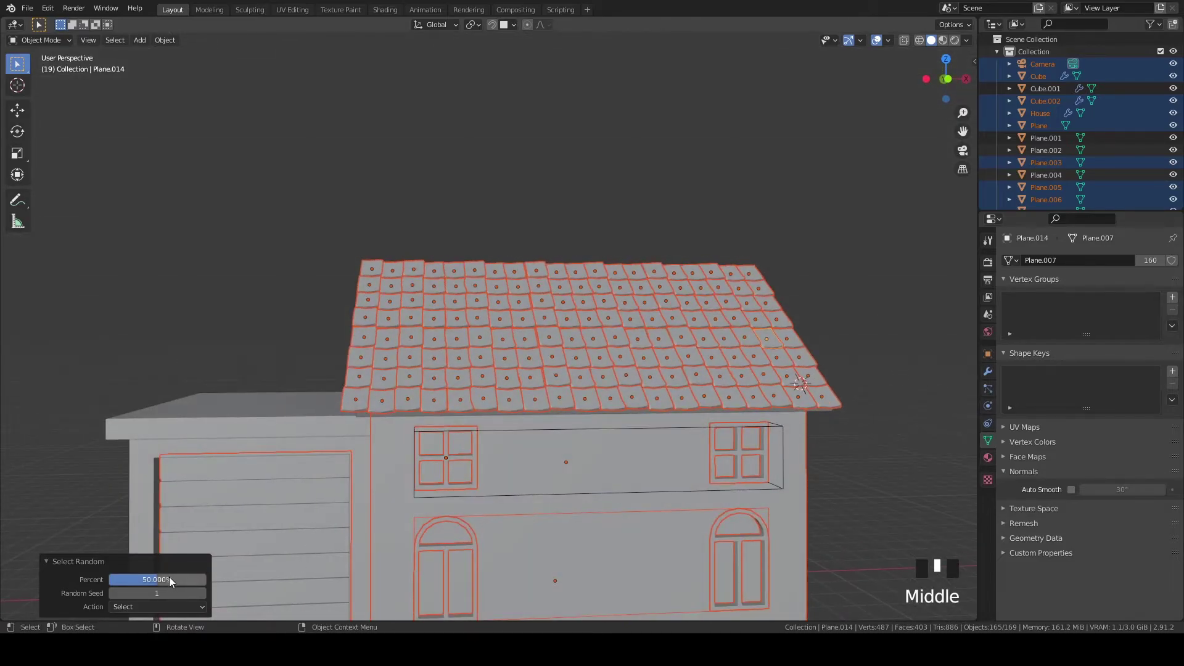
pyautogui.moveTo(171, 581); pyautogui.dragTo(110, 584)
pyautogui.click(532, 348)
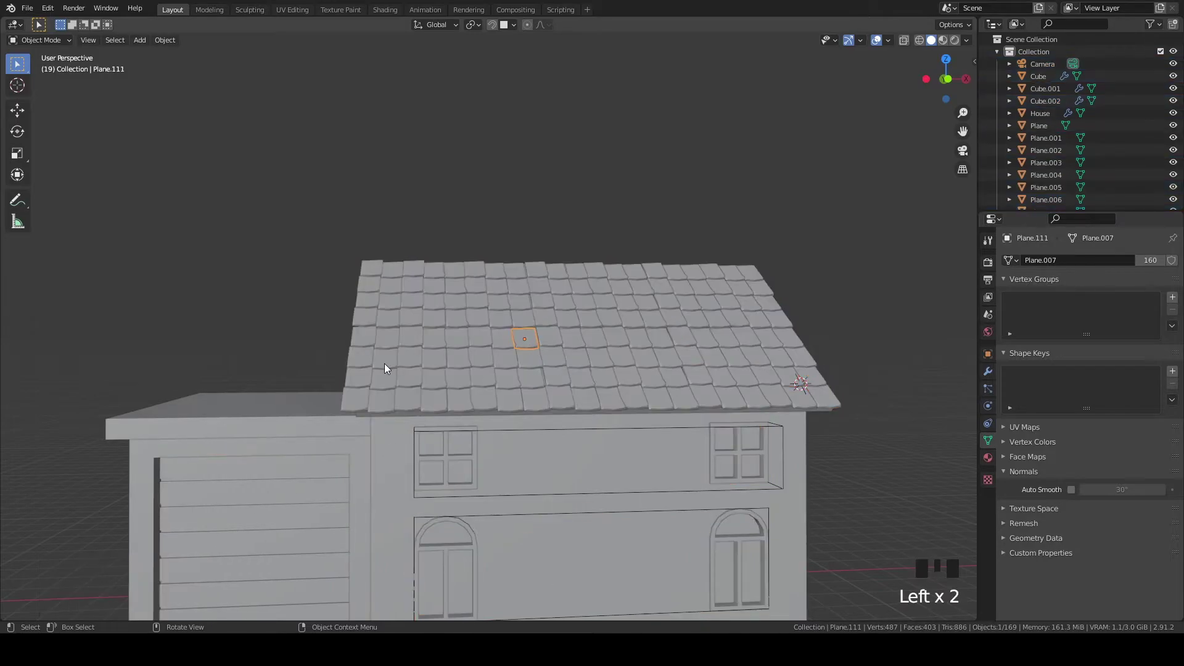
pyautogui.press('F3')
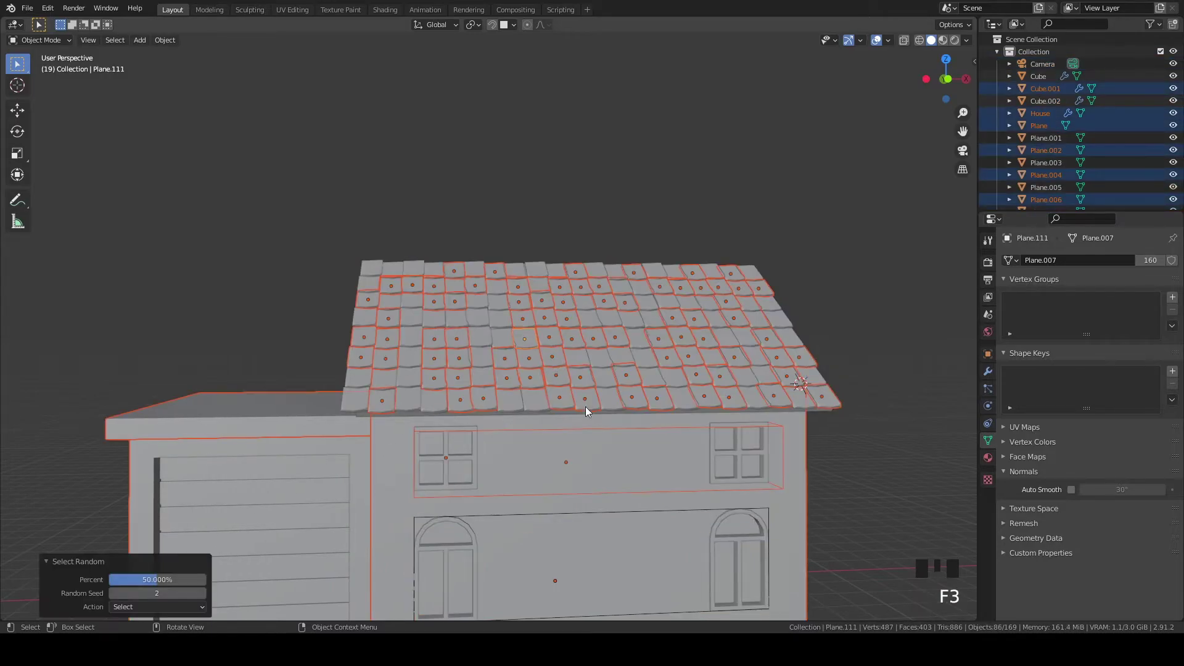
pyautogui.middleClick(705, 442)
pyautogui.press('z')
pyautogui.press('`')
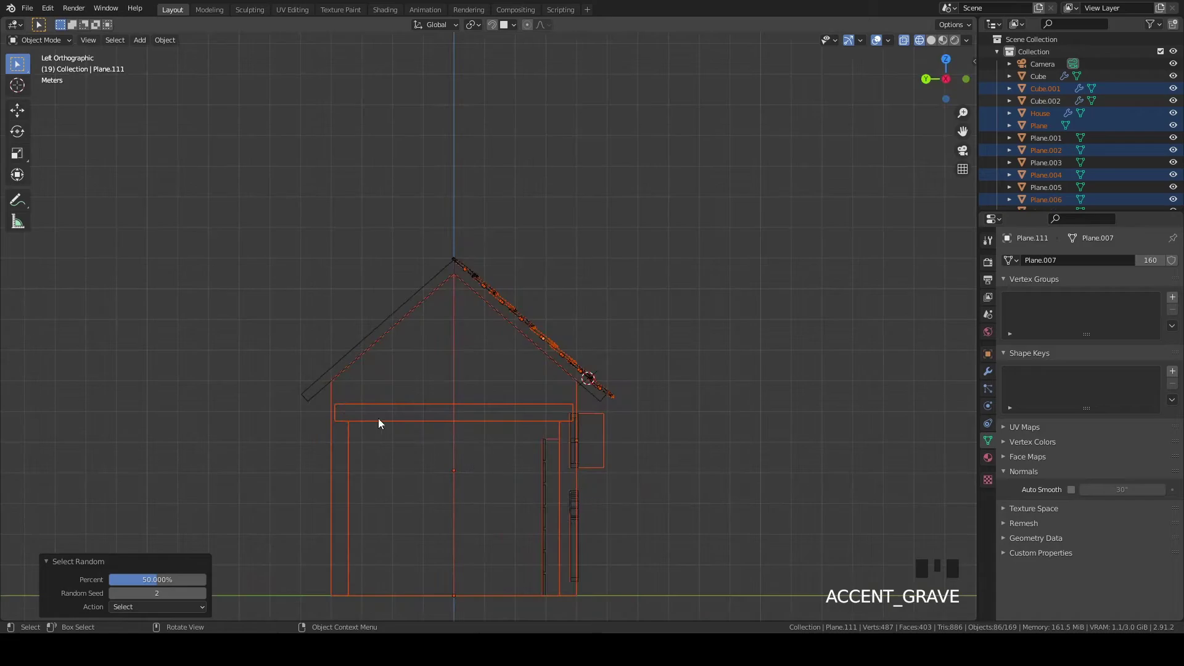
pyautogui.click(345, 465)
pyautogui.click(562, 453)
# Mirror the randomly chosen tiles along their local X by scaling X to -1
pyautogui.scroll(-3)
pyautogui.moveTo(692, 445); pyautogui.dragTo(741, 472)
pyautogui.press('z')
pyautogui.scroll(3)
pyautogui.moveTo(820, 415); pyautogui.dragTo(907, 369)
pyautogui.press('s')
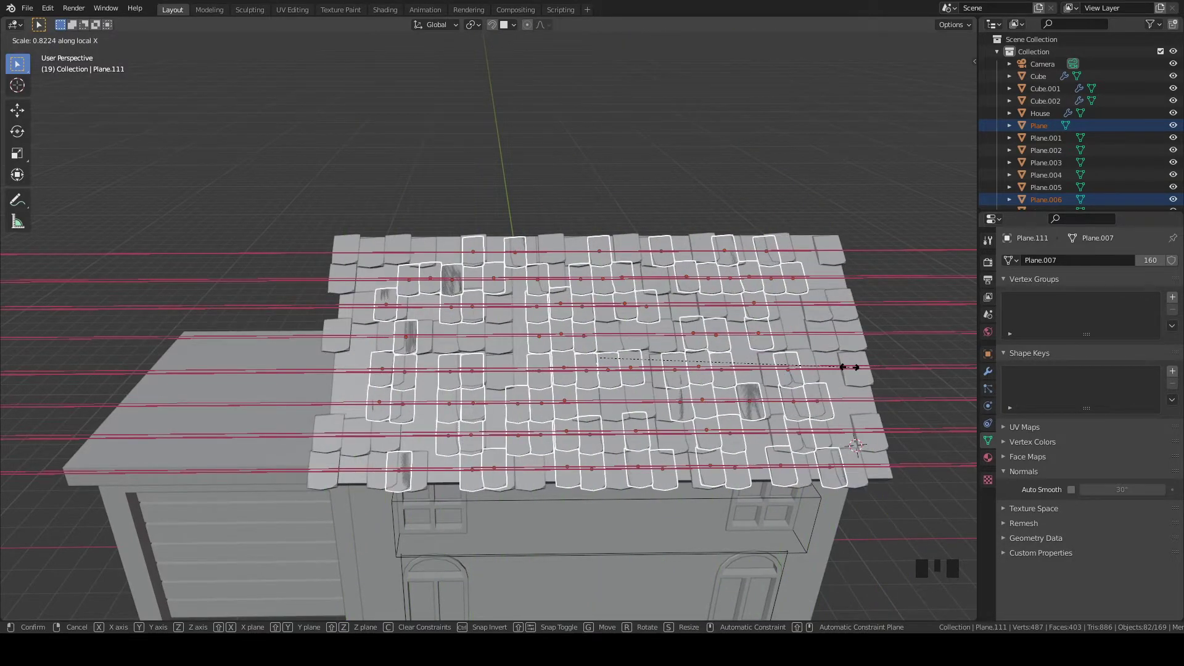
pyautogui.press('.')
pyautogui.press('s')
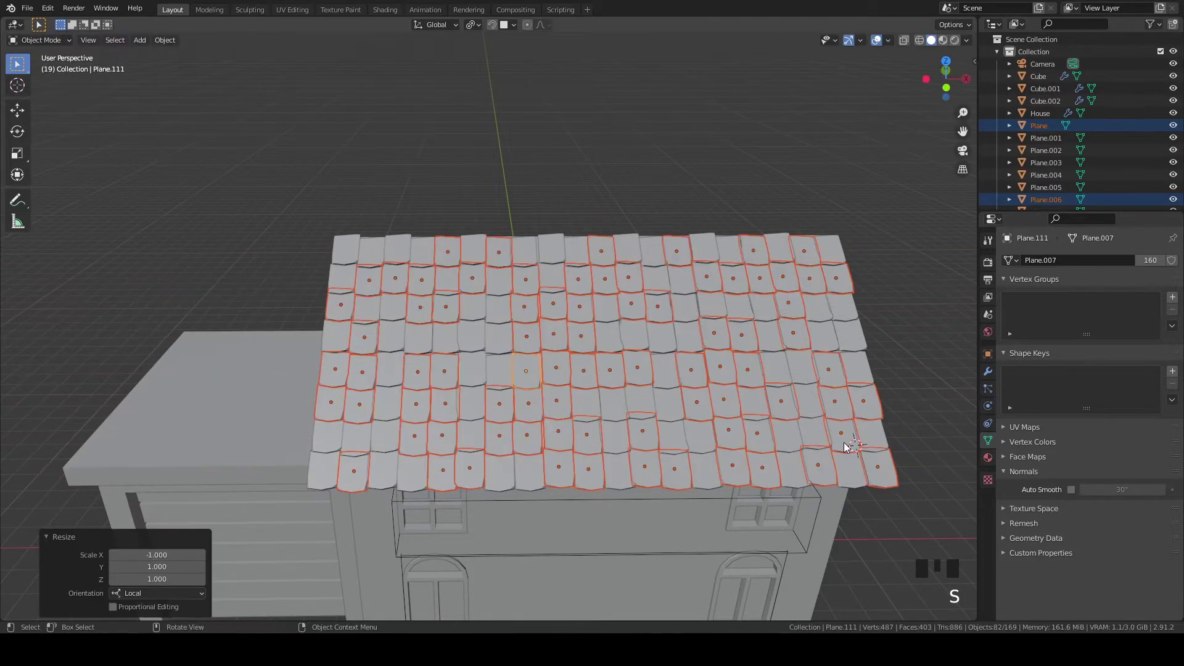
# Orbit around the roof to check the flipped tiles, then select the window frames object at the front
pyautogui.moveTo(822, 432); pyautogui.dragTo(760, 386)
pyautogui.scroll(3)
pyautogui.scroll(-3)
pyautogui.scroll(-3)
pyautogui.moveTo(646, 385); pyautogui.dragTo(683, 386)
pyautogui.scroll(-3)
pyautogui.moveTo(700, 397); pyautogui.dragTo(677, 447)
pyautogui.click(677, 447)
# Select a random batch of roof tiles with Select Random in front wireframe view
pyautogui.press('z')
pyautogui.press('`')
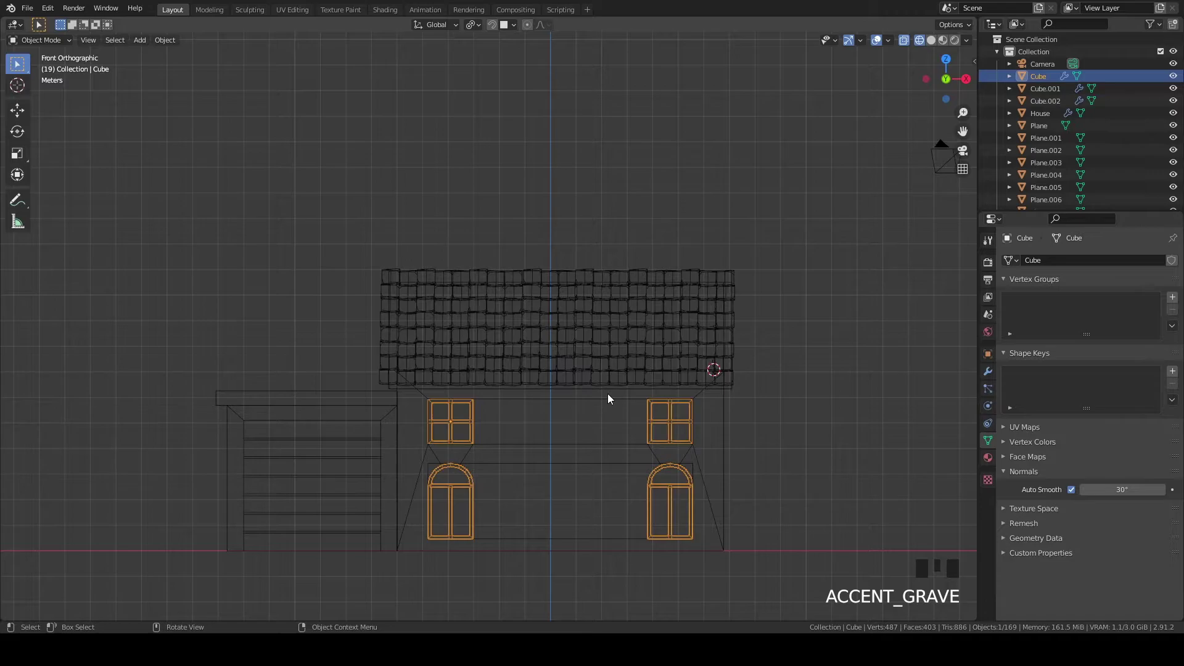
pyautogui.press('F3')
pyautogui.click(300, 388)
pyautogui.press('ctrl+z')
pyautogui.click(306, 414)
pyautogui.press('z')
pyautogui.moveTo(805, 421); pyautogui.dragTo(828, 466)
pyautogui.scroll(3)
pyautogui.press('F3')
pyautogui.moveTo(826, 386); pyautogui.dragTo(835, 391)
# Flip the selected tiles through their thickness by scaling them -1 on Z
pyautogui.press('s')
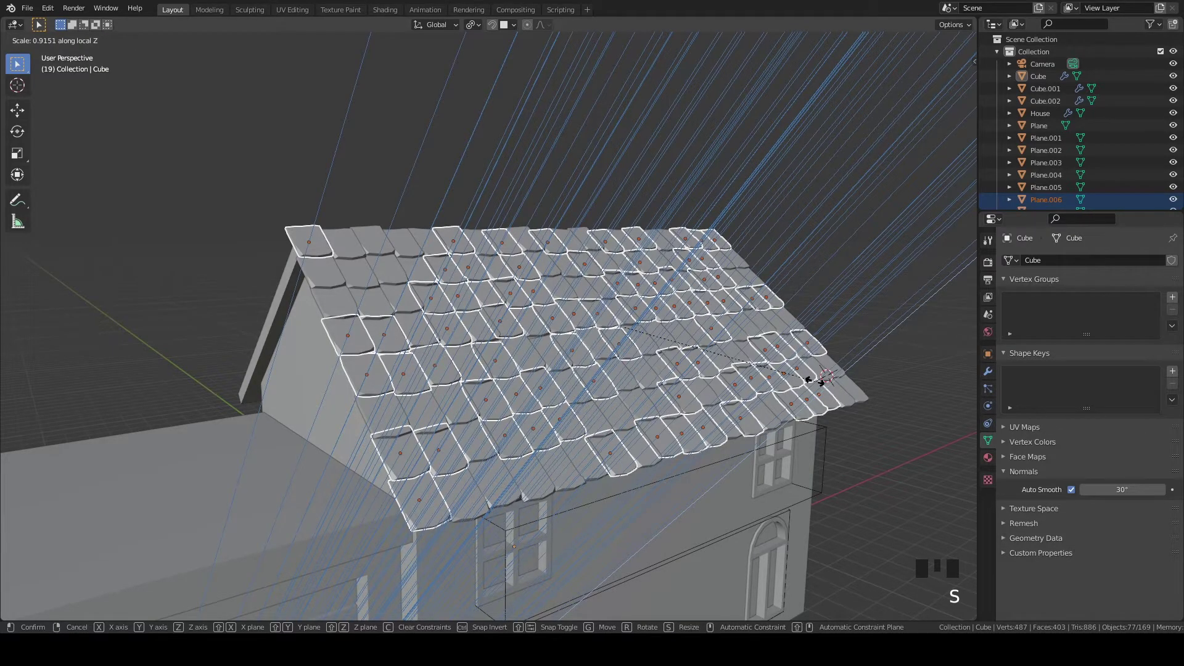
pyautogui.moveTo(710, 395); pyautogui.dragTo(771, 400)
pyautogui.scroll(3)
pyautogui.press('`')
pyautogui.press('`')
pyautogui.scroll(3)
# Push the flipped tiles back down onto the roof slope along Z in side view
pyautogui.press('g')
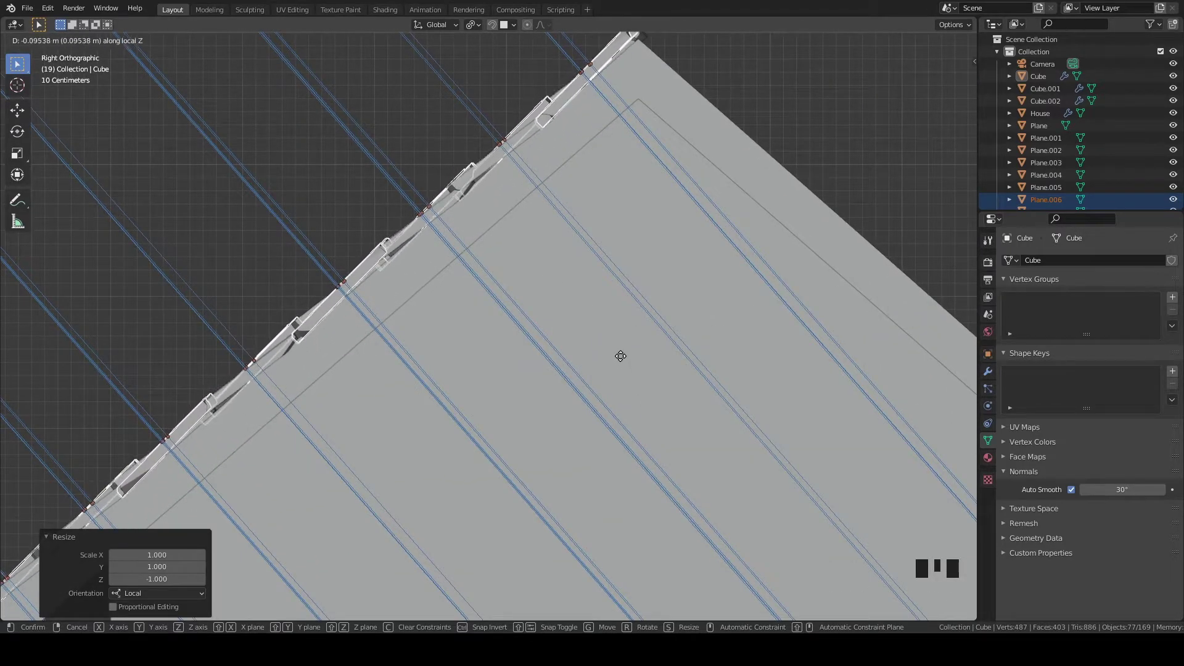
pyautogui.scroll(-3)
pyautogui.moveTo(514, 336); pyautogui.dragTo(505, 98)
pyautogui.click(505, 98)
pyautogui.moveTo(658, 328); pyautogui.dragTo(637, 336)
pyautogui.press('ctrl+z')
pyautogui.moveTo(813, 324); pyautogui.dragTo(686, 288)
pyautogui.press('g')
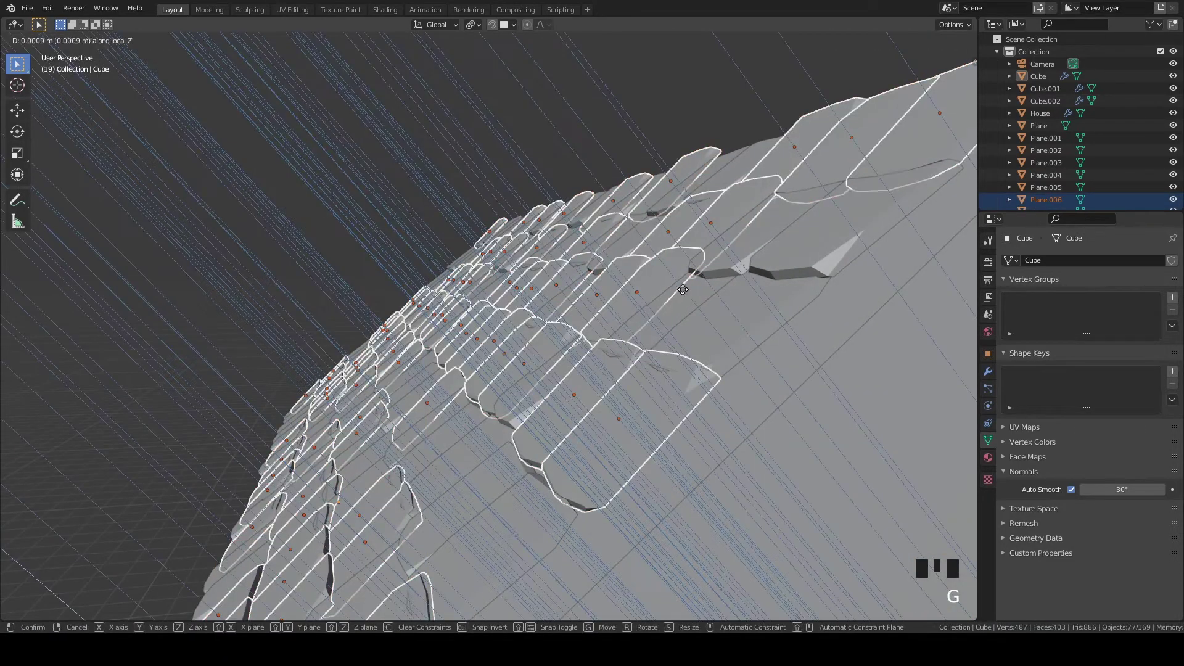
pyautogui.scroll(-3)
pyautogui.moveTo(528, 291); pyautogui.dragTo(648, 165)
pyautogui.click(648, 165)
pyautogui.moveTo(610, 369); pyautogui.dragTo(530, 441)
pyautogui.press('`')
pyautogui.scroll(3)
pyautogui.middleClick(732, 238)
pyautogui.scroll(3)
pyautogui.moveTo(468, 462); pyautogui.dragTo(635, 281)
pyautogui.scroll(3)
# Lift one misplaced tile vertically back into line with the others
pyautogui.click(496, 390)
pyautogui.press('g')
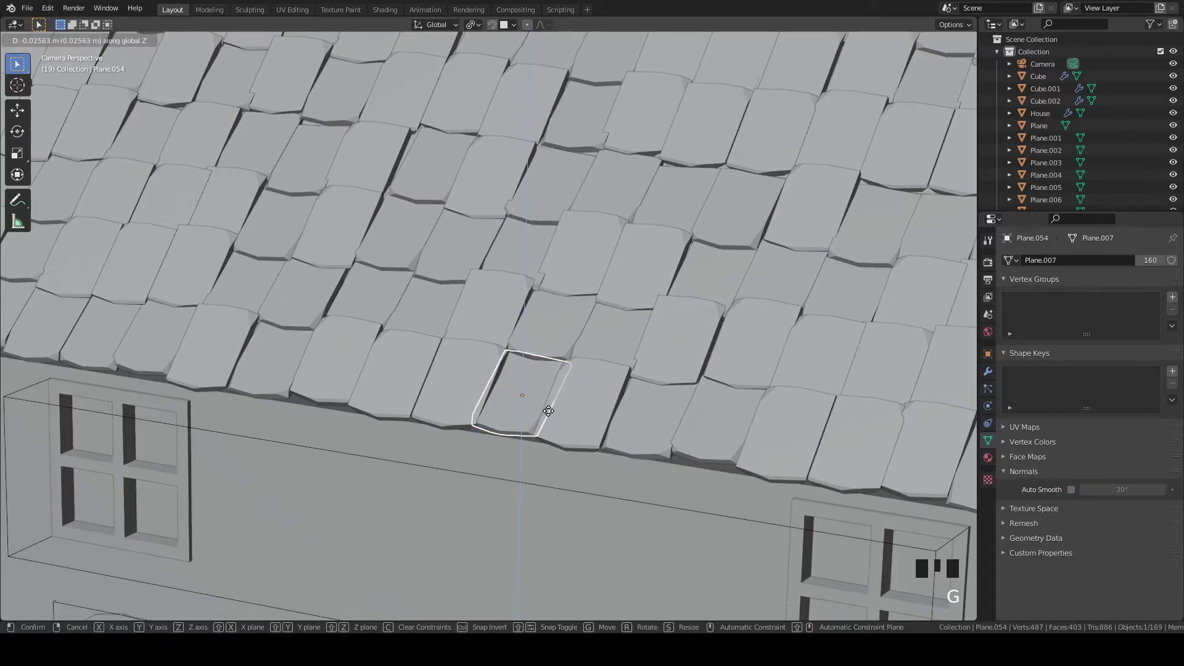
pyautogui.click(468, 478)
pyautogui.scroll(-3)
pyautogui.moveTo(609, 267); pyautogui.dragTo(610, 312)
pyautogui.scroll(3)
pyautogui.scroll(-3)
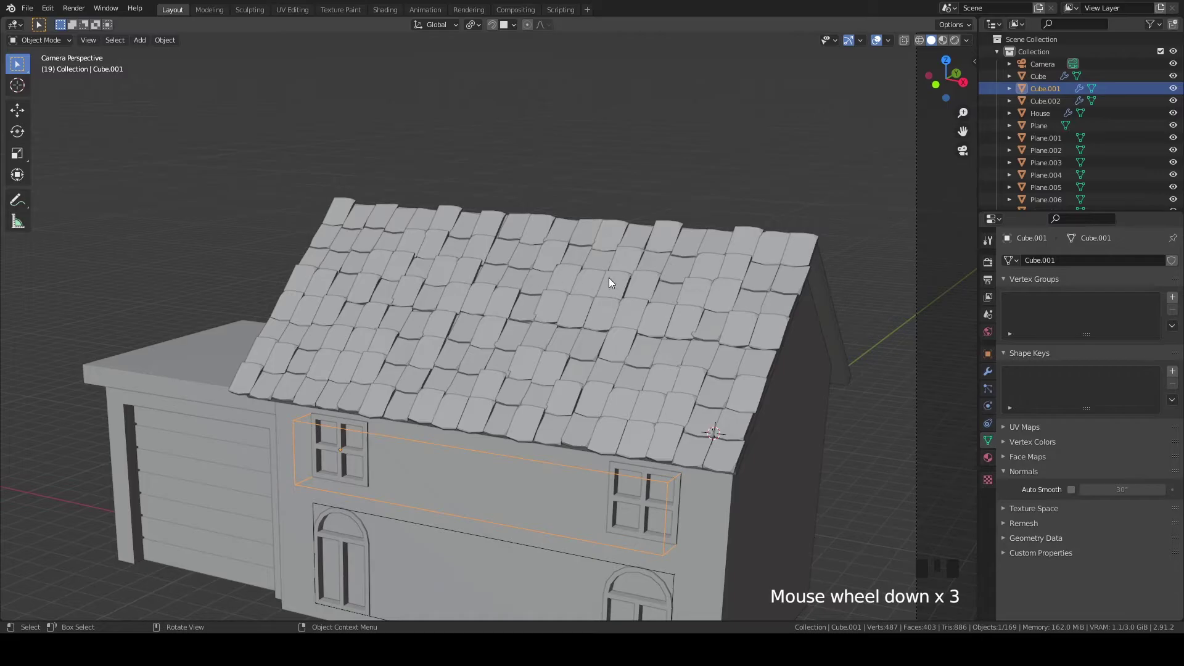
# Select another random batch of roof tiles with Select Random
pyautogui.click(712, 323)
pyautogui.scroll(3)
pyautogui.press('r')
pyautogui.click(780, 261)
pyautogui.scroll(-3)
pyautogui.scroll(3)
pyautogui.click(589, 290)
pyautogui.scroll(-3)
pyautogui.press('F3')
pyautogui.scroll(-3)
pyautogui.press('`')
pyautogui.scroll(-3)
pyautogui.press('z')
pyautogui.click(314, 400)
pyautogui.press('z')
# Flip this batch of tiles lengthwise by scaling them -1 on Y
pyautogui.press('z')
pyautogui.scroll(-3)
pyautogui.moveTo(672, 320); pyautogui.dragTo(707, 339)
pyautogui.scroll(3)
pyautogui.middleClick(716, 338)
pyautogui.scroll(3)
pyautogui.press('s')
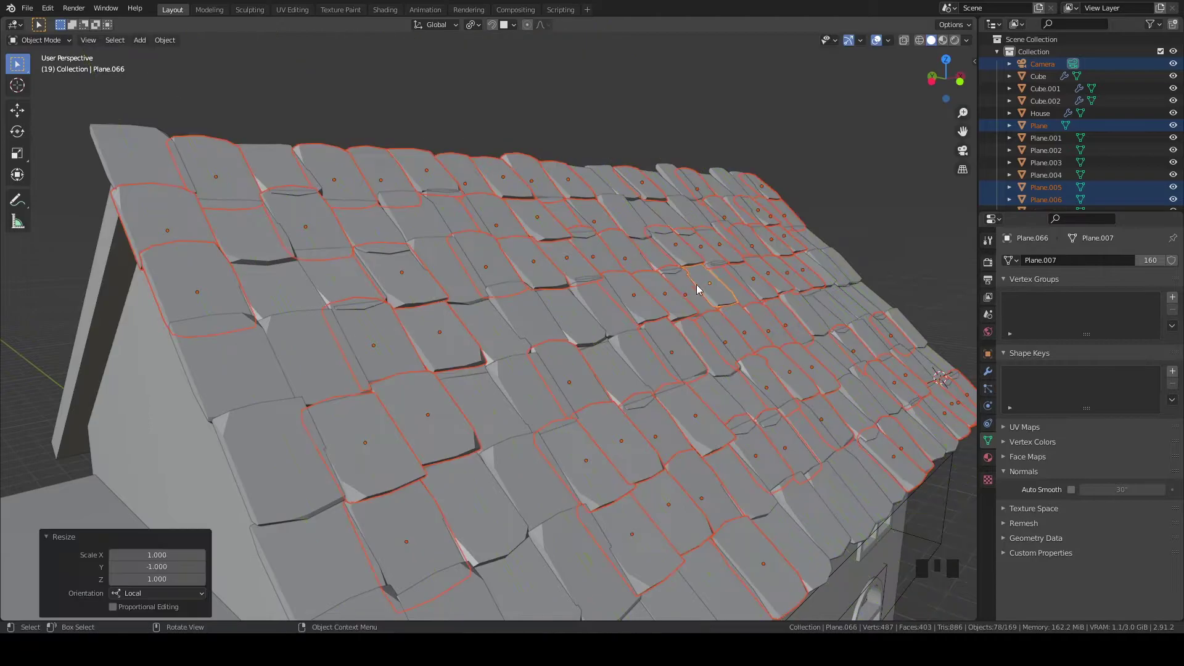
pyautogui.scroll(-3)
pyautogui.moveTo(693, 397); pyautogui.dragTo(510, 411)
pyautogui.scroll(3)
# Raise the flipped tiles along Z so they sit on the roof surface
pyautogui.press('g')
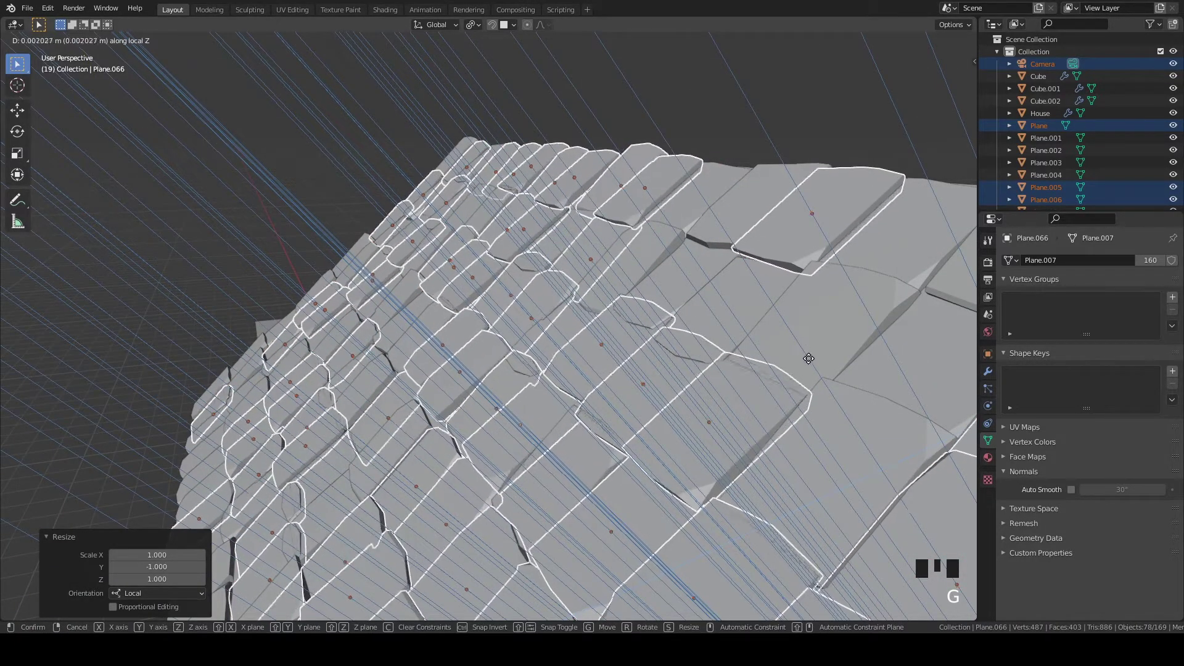
pyautogui.scroll(-3)
pyautogui.scroll(-3)
pyautogui.moveTo(793, 361); pyautogui.dragTo(782, 349)
pyautogui.press('g')
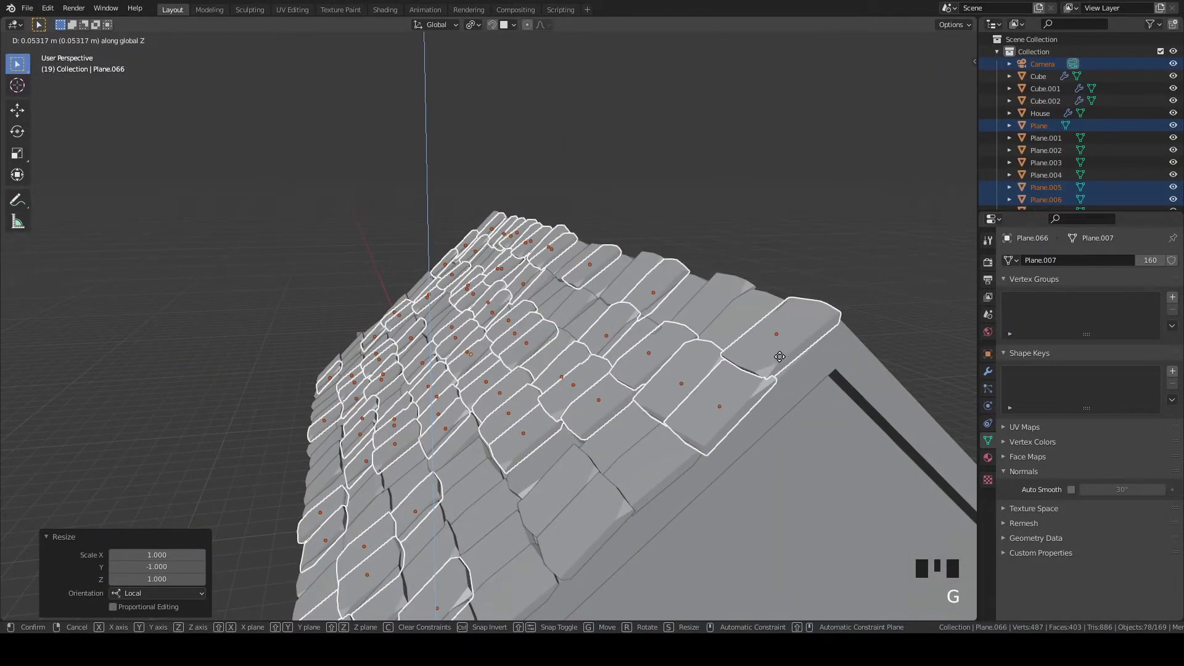
pyautogui.press('z')
pyautogui.press('g')
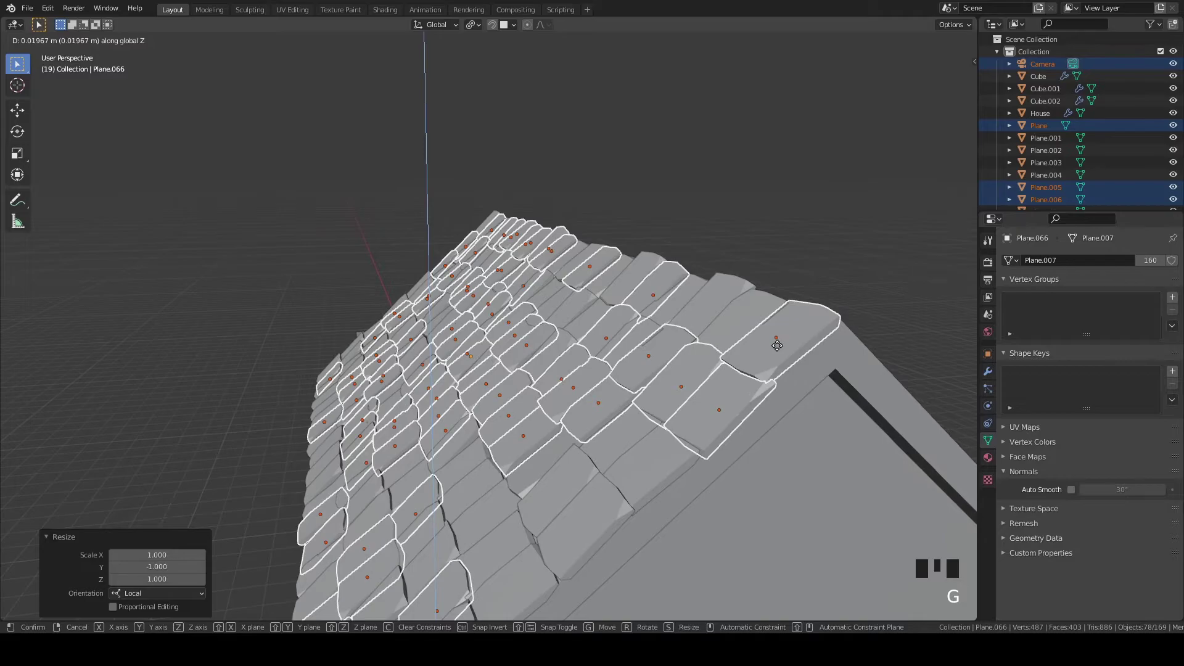
pyautogui.press('`')
pyautogui.scroll(3)
pyautogui.middleClick(648, 224)
# Check the tile layer from the right side view and nudge the batch into place
pyautogui.press('g')
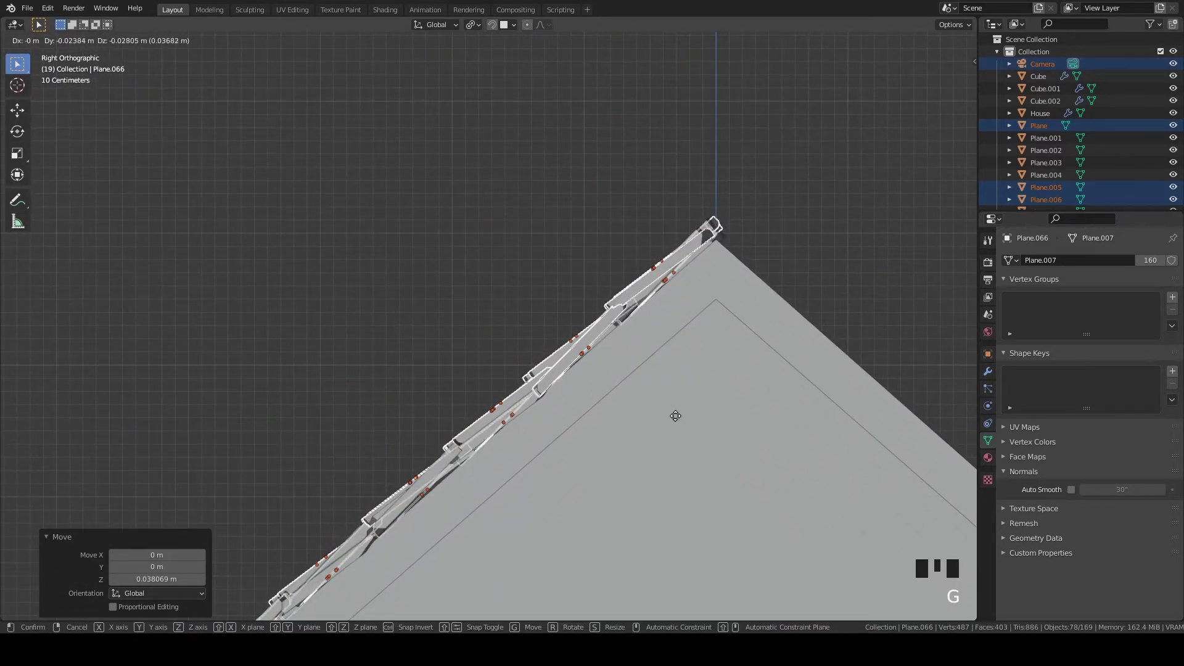
pyautogui.scroll(-3)
pyautogui.click(454, 203)
pyautogui.moveTo(538, 303); pyautogui.dragTo(691, 328)
pyautogui.scroll(3)
pyautogui.click(813, 334)
pyautogui.moveTo(815, 337); pyautogui.dragTo(692, 311)
pyautogui.press('g')
pyautogui.scroll(-3)
pyautogui.moveTo(427, 348); pyautogui.dragTo(382, 381)
# Tilt a single tile slightly around X for a hand-laid look
pyautogui.click(382, 382)
pyautogui.press('`')
pyautogui.scroll(-3)
pyautogui.press('r')
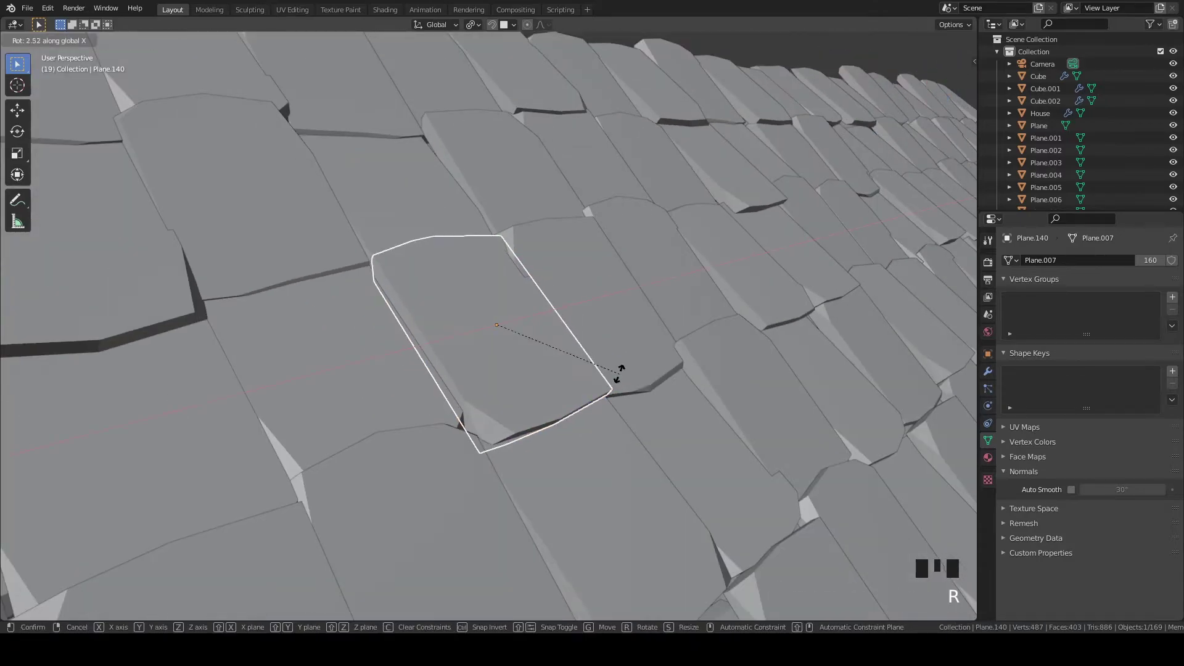
pyautogui.scroll(-3)
pyautogui.moveTo(654, 362); pyautogui.dragTo(483, 313)
pyautogui.click(482, 313)
pyautogui.scroll(-3)
# Select another individual tile and nudge it into an uneven position
pyautogui.click(486, 260)
pyautogui.moveTo(746, 445); pyautogui.dragTo(789, 444)
pyautogui.scroll(3)
pyautogui.click(539, 407)
pyautogui.press('`')
pyautogui.scroll(-3)
pyautogui.moveTo(644, 444); pyautogui.dragTo(619, 428)
pyautogui.press('g')
pyautogui.scroll(-3)
pyautogui.moveTo(575, 393); pyautogui.dragTo(741, 382)
pyautogui.press('`')
pyautogui.scroll(-3)
# Orbit around the roof inspecting the overlapping tiles and pick out further tiles
pyautogui.moveTo(682, 478); pyautogui.dragTo(734, 363)
pyautogui.scroll(3)
pyautogui.scroll(-3)
pyautogui.moveTo(791, 449); pyautogui.dragTo(677, 444)
pyautogui.scroll(-3)
pyautogui.moveTo(697, 431); pyautogui.dragTo(719, 363)
pyautogui.scroll(3)
pyautogui.scroll(-3)
pyautogui.moveTo(541, 322); pyautogui.dragTo(431, 346)
pyautogui.click(432, 346)
pyautogui.click(472, 337)
pyautogui.press('`')
pyautogui.scroll(-3)
pyautogui.moveTo(818, 399); pyautogui.dragTo(710, 386)
pyautogui.moveTo(730, 409); pyautogui.dragTo(822, 477)
pyautogui.press('`')
# View the house from the front and select the scene camera beside it
pyautogui.press('1')
pyautogui.press('`')
pyautogui.scroll(-3)
pyautogui.moveTo(630, 444); pyautogui.dragTo(608, 486)
pyautogui.moveTo(711, 310); pyautogui.dragTo(475, 502)
pyautogui.click(475, 502)
pyautogui.scroll(-3)
pyautogui.moveTo(633, 438); pyautogui.dragTo(678, 435)
pyautogui.press('`')
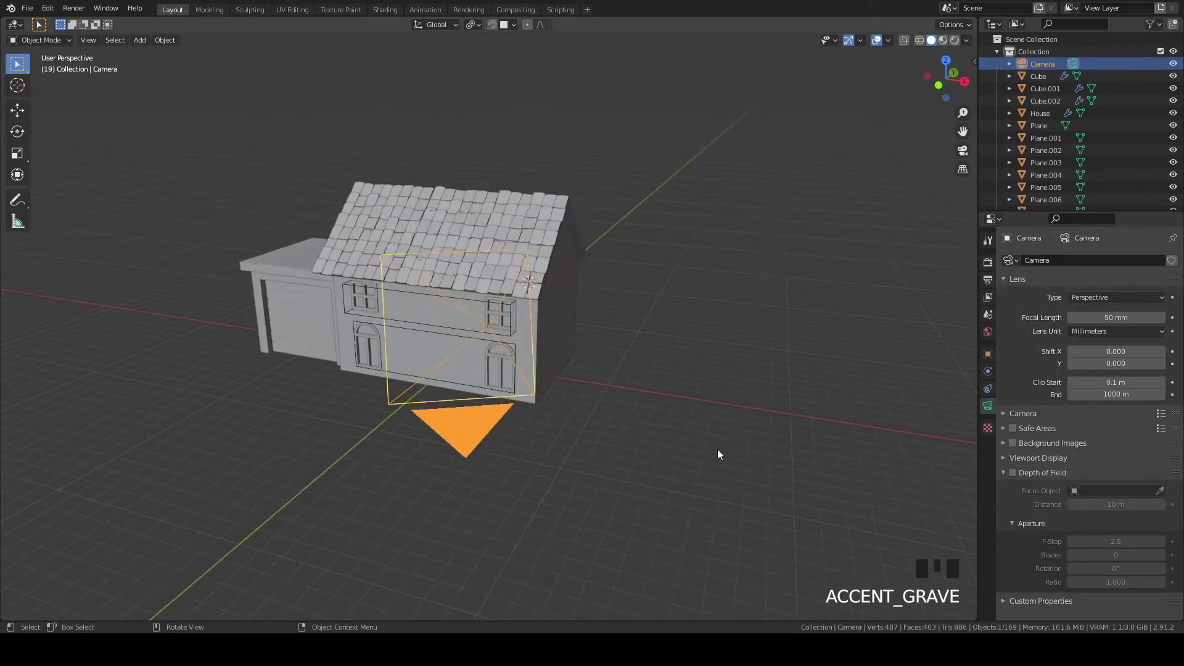
# Abandon scaling the camera, look through it and rotate it around Z to face the house
pyautogui.scroll(-3)
pyautogui.press('s')
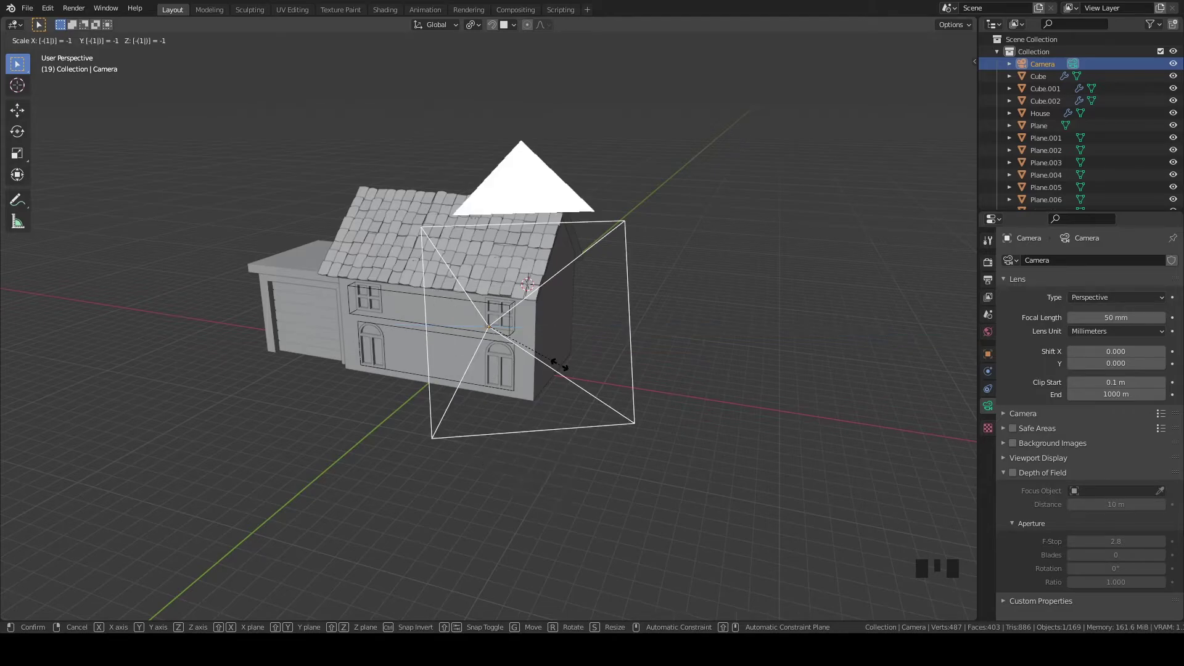
pyautogui.press('`')
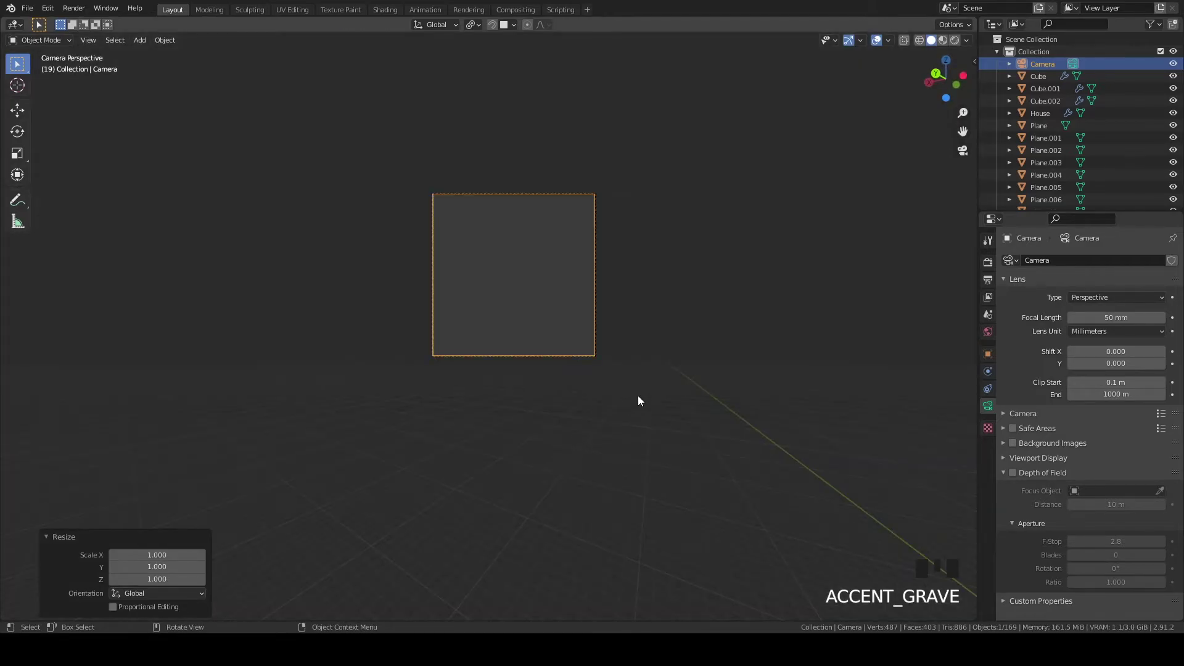
pyautogui.press('r')
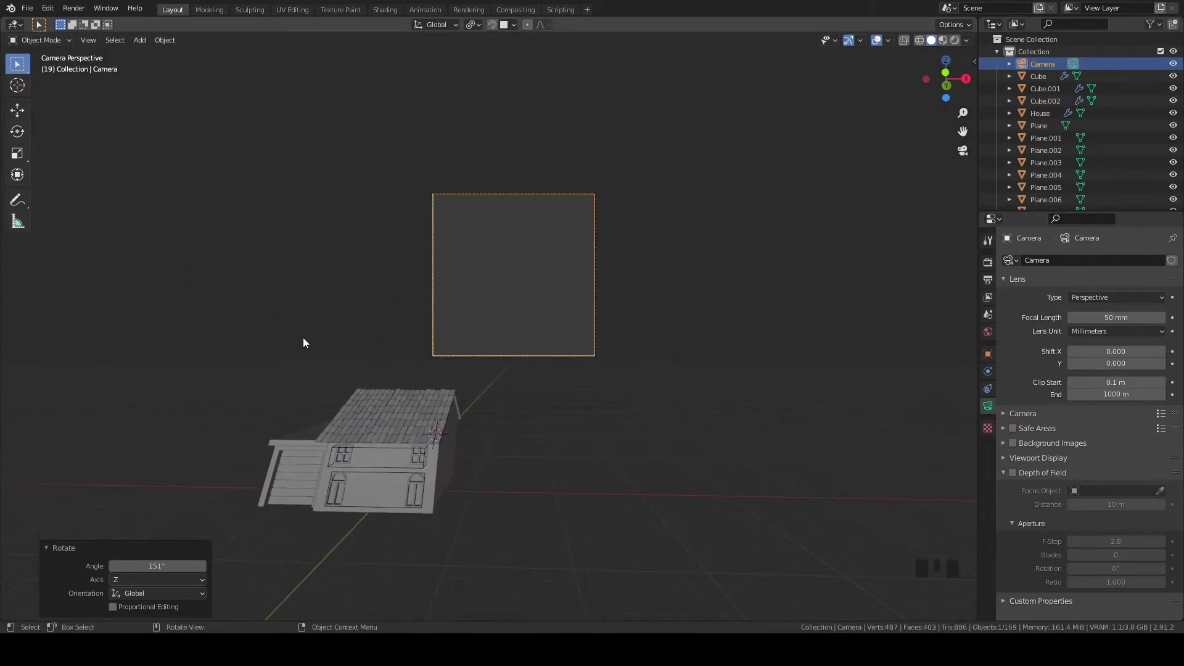
# Slide the first overlapping tile along the X axis so it stops poking through
pyautogui.press('g')
pyautogui.scroll(-3)
pyautogui.moveTo(754, 275); pyautogui.dragTo(642, 312)
pyautogui.scroll(3)
pyautogui.scroll(-3)
pyautogui.press('`')
pyautogui.scroll(-3)
pyautogui.press('x')
pyautogui.click(813, 278)
pyautogui.press('`')
# Pick out the next intersecting tile on the roof slope
pyautogui.scroll(-3)
pyautogui.moveTo(647, 344); pyautogui.dragTo(718, 377)
pyautogui.scroll(3)
pyautogui.moveTo(638, 240); pyautogui.dragTo(661, 402)
pyautogui.scroll(3)
pyautogui.scroll(-3)
pyautogui.moveTo(680, 367); pyautogui.dragTo(751, 354)
pyautogui.scroll(-3)
pyautogui.click(530, 277)
pyautogui.click(532, 276)
pyautogui.press('`')
pyautogui.scroll(-3)
pyautogui.moveTo(675, 331); pyautogui.dragTo(743, 311)
pyautogui.scroll(3)
# Raise that tile slightly and nudge it again until it clears its neighbour
pyautogui.press('g')
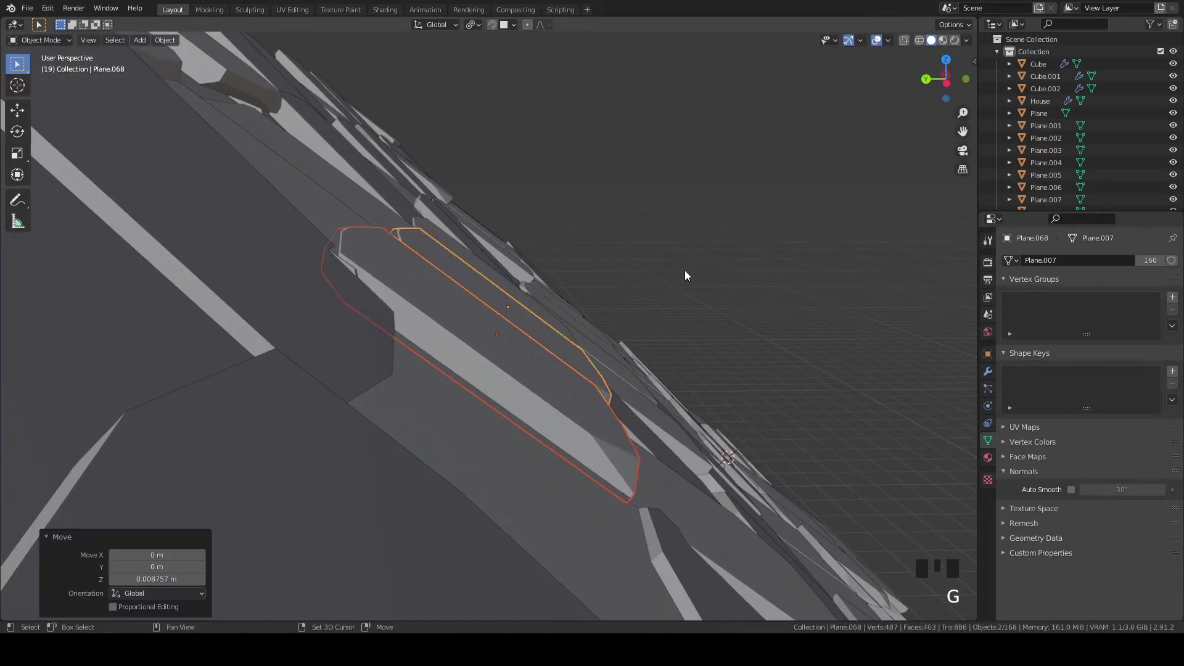
pyautogui.scroll(-3)
pyautogui.moveTo(635, 386); pyautogui.dragTo(510, 396)
pyautogui.scroll(-3)
pyautogui.scroll(3)
pyautogui.click(453, 417)
pyautogui.press('`')
pyautogui.scroll(-3)
pyautogui.moveTo(727, 369); pyautogui.dragTo(780, 362)
pyautogui.press('g')
pyautogui.scroll(-3)
pyautogui.moveTo(634, 327); pyautogui.dragTo(492, 274)
pyautogui.click(492, 274)
# Tilt another tile with a small rotation so it rests over the row below
pyautogui.press('`')
pyautogui.scroll(-3)
pyautogui.click(708, 278)
pyautogui.scroll(-3)
pyautogui.moveTo(728, 258); pyautogui.dragTo(713, 243)
pyautogui.press('r')
pyautogui.scroll(-3)
pyautogui.moveTo(572, 335); pyautogui.dragTo(669, 351)
pyautogui.scroll(-3)
pyautogui.moveTo(621, 419); pyautogui.dragTo(483, 334)
pyautogui.click(483, 335)
pyautogui.press('`')
pyautogui.scroll(-3)
pyautogui.moveTo(677, 386); pyautogui.dragTo(635, 334)
# Fine-tune the same tile with small move and rotate tweaks
pyautogui.press('g')
pyautogui.press('r')
pyautogui.press('g')
pyautogui.click(701, 181)
pyautogui.scroll(-3)
pyautogui.moveTo(619, 293); pyautogui.dragTo(560, 308)
pyautogui.scroll(-3)
pyautogui.moveTo(570, 320); pyautogui.dragTo(530, 319)
pyautogui.scroll(3)
pyautogui.moveTo(702, 367); pyautogui.dragTo(709, 364)
pyautogui.scroll(3)
pyautogui.scroll(-3)
# Slide, tilt and reseat a single tile so it sits flush on the roof
pyautogui.click(421, 453)
pyautogui.press('g')
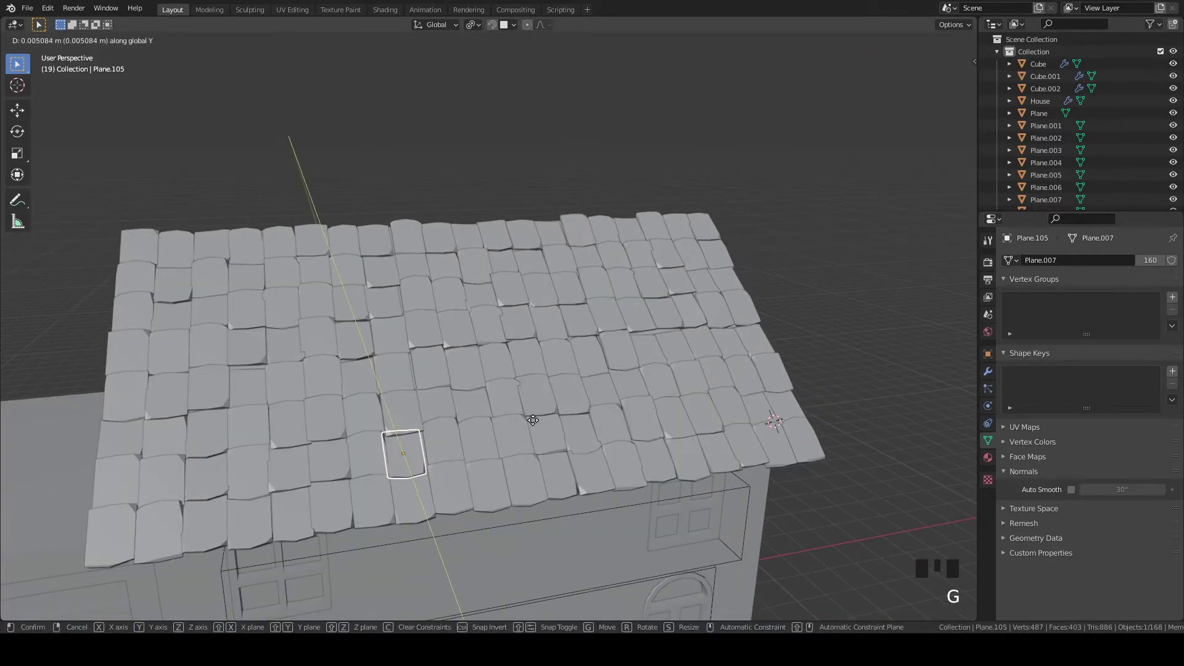
pyautogui.click(527, 392)
pyautogui.scroll(3)
pyautogui.press('`')
pyautogui.scroll(-3)
pyautogui.press('r')
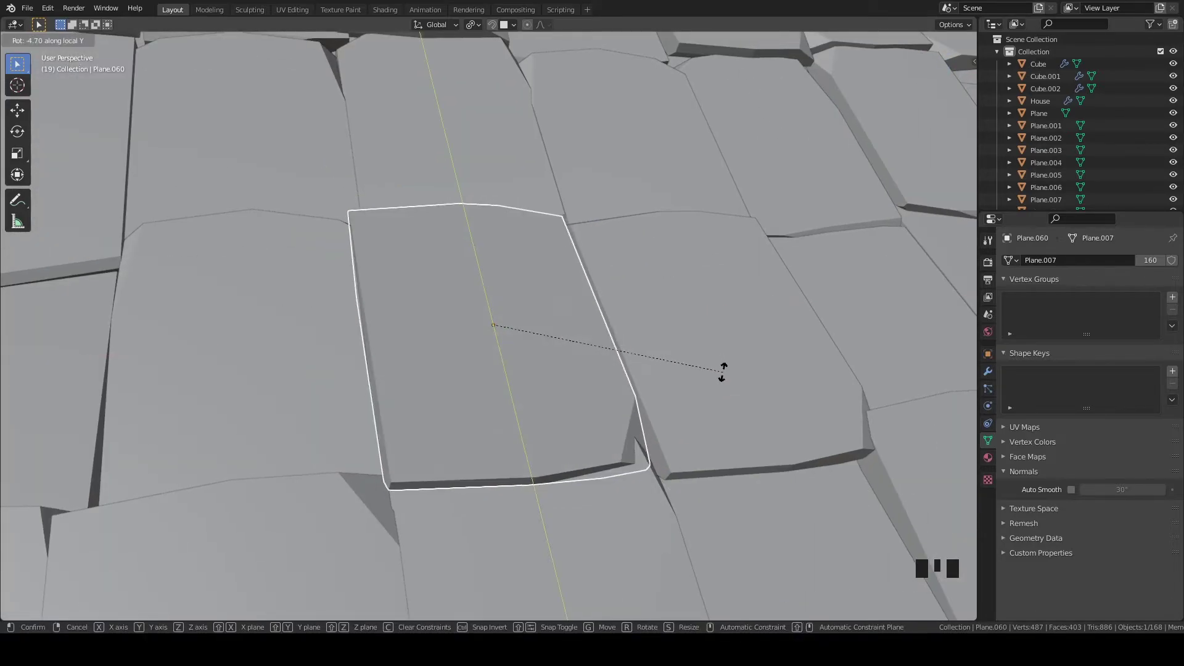
pyautogui.scroll(-3)
pyautogui.moveTo(655, 383); pyautogui.dragTo(315, 343)
pyautogui.click(315, 343)
pyautogui.press('`')
pyautogui.scroll(-3)
pyautogui.moveTo(689, 421); pyautogui.dragTo(718, 439)
pyautogui.press('g')
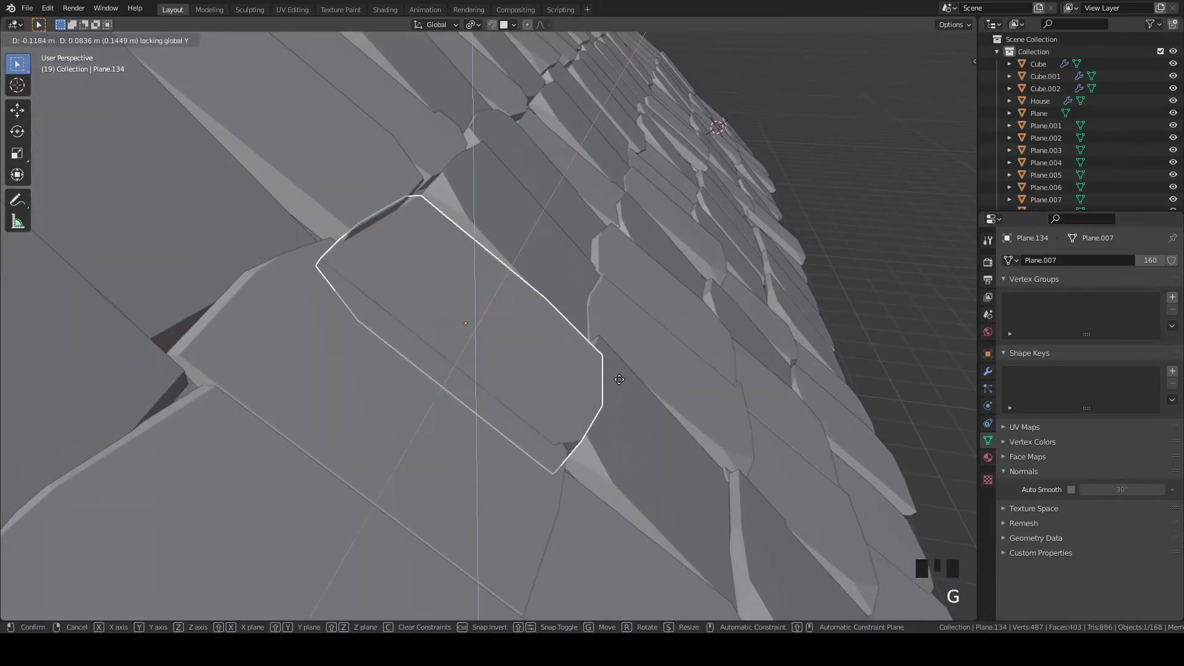
pyautogui.click(685, 301)
# Nudge one more tile with two small moves to fix its overlap
pyautogui.scroll(-3)
pyautogui.moveTo(672, 337); pyautogui.dragTo(585, 338)
pyautogui.scroll(-3)
pyautogui.moveTo(682, 362); pyautogui.dragTo(524, 332)
pyautogui.scroll(3)
pyautogui.click(469, 312)
pyautogui.press('`')
pyautogui.scroll(-3)
pyautogui.click(660, 380)
pyautogui.press('g')
pyautogui.scroll(-3)
pyautogui.moveTo(773, 362); pyautogui.dragTo(689, 342)
pyautogui.press('g')
pyautogui.scroll(-3)
pyautogui.moveTo(641, 331); pyautogui.dragTo(732, 371)
pyautogui.scroll(-3)
# View the house straight from the front and select all the tiles
pyautogui.press('`')
pyautogui.press('z')
pyautogui.click(395, 264)
pyautogui.click(415, 389)
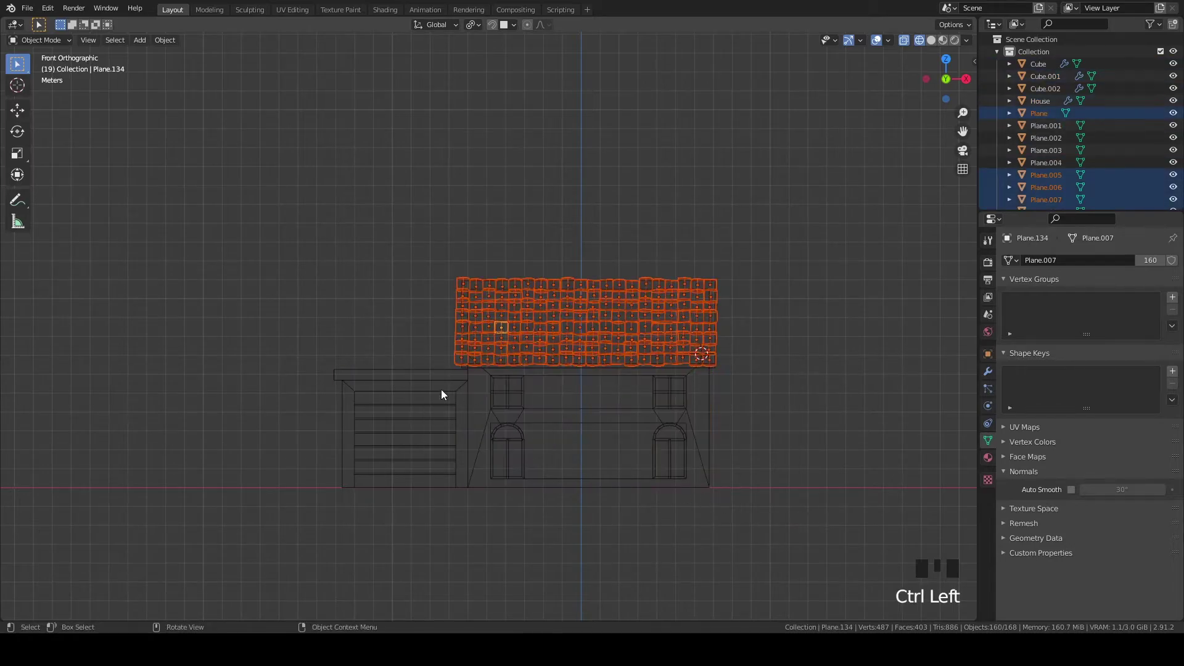
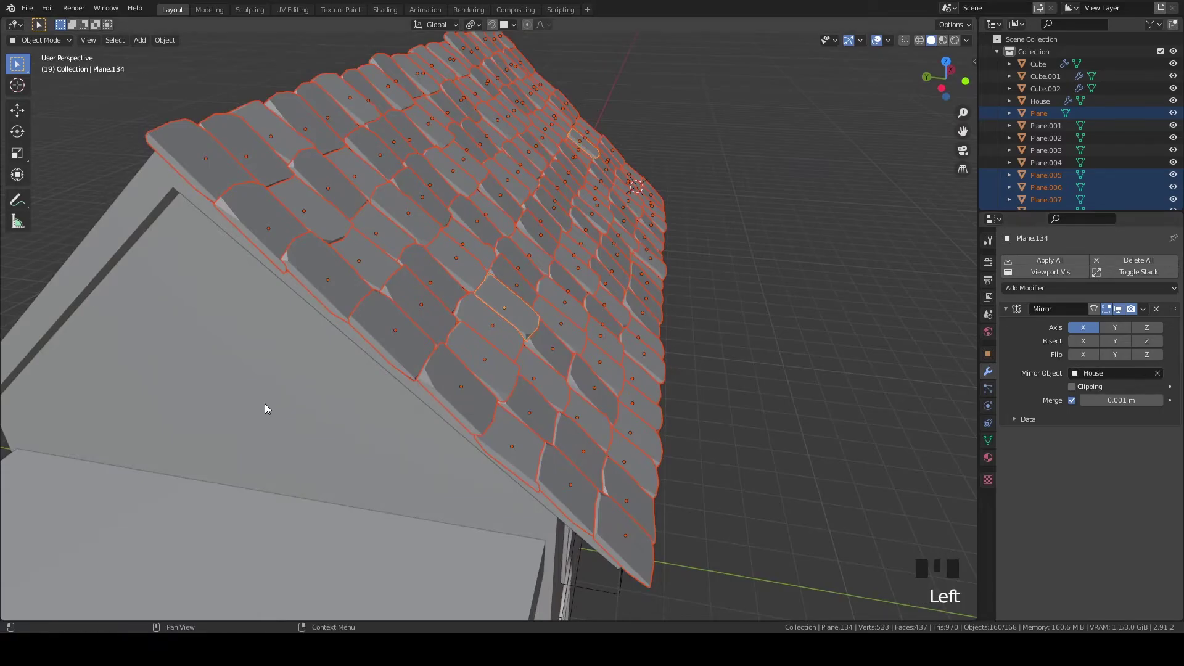
# Give the active tile a Mirror modifier targeting House on the Y axis
pyautogui.scroll(-3)
pyautogui.moveTo(754, 373); pyautogui.dragTo(1123, 331)
pyautogui.click(1123, 330)
pyautogui.click(1082, 334)
pyautogui.moveTo(653, 377); pyautogui.dragTo(527, 367)
pyautogui.scroll(3)
pyautogui.moveTo(646, 347); pyautogui.dragTo(610, 365)
# Link that mirror modifier to every roof tile via Ctrl+L Link Modifiers
pyautogui.press('ctrl+l')
pyautogui.scroll(-3)
pyautogui.moveTo(446, 348); pyautogui.dragTo(556, 395)
pyautogui.scroll(3)
pyautogui.press('`')
pyautogui.press('`')
pyautogui.scroll(3)
pyautogui.scroll(-3)
# Slide the ridge tiles along their length in Right Orthographic view, then undo the misplaced move
pyautogui.press('g')
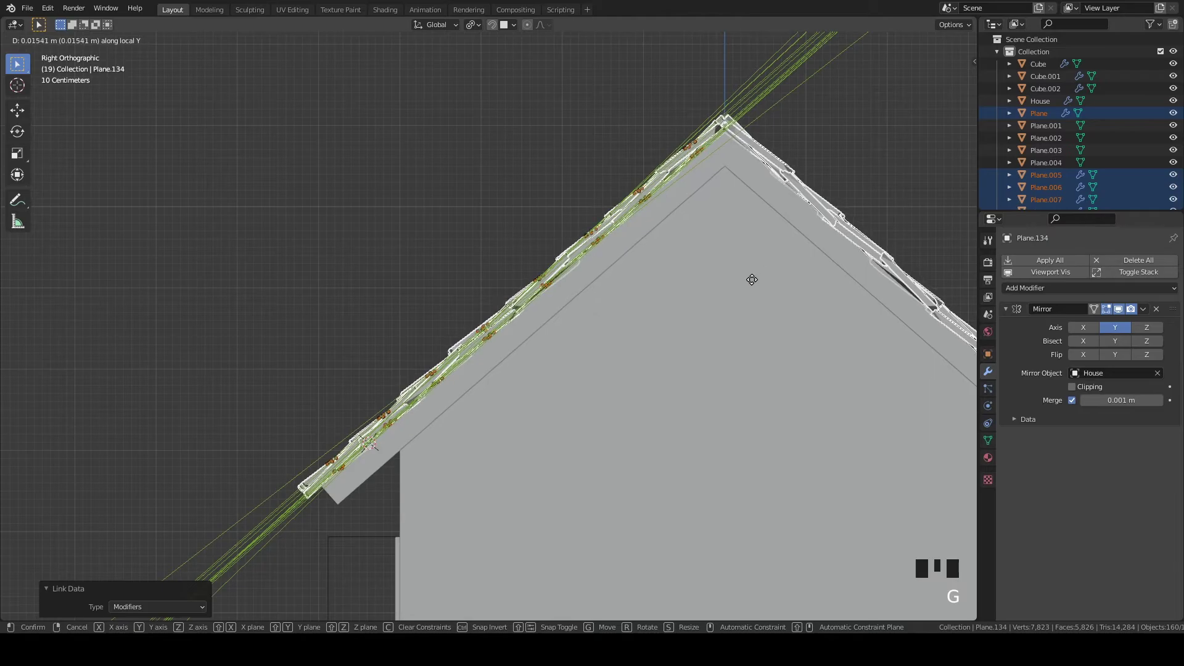
pyautogui.press('g')
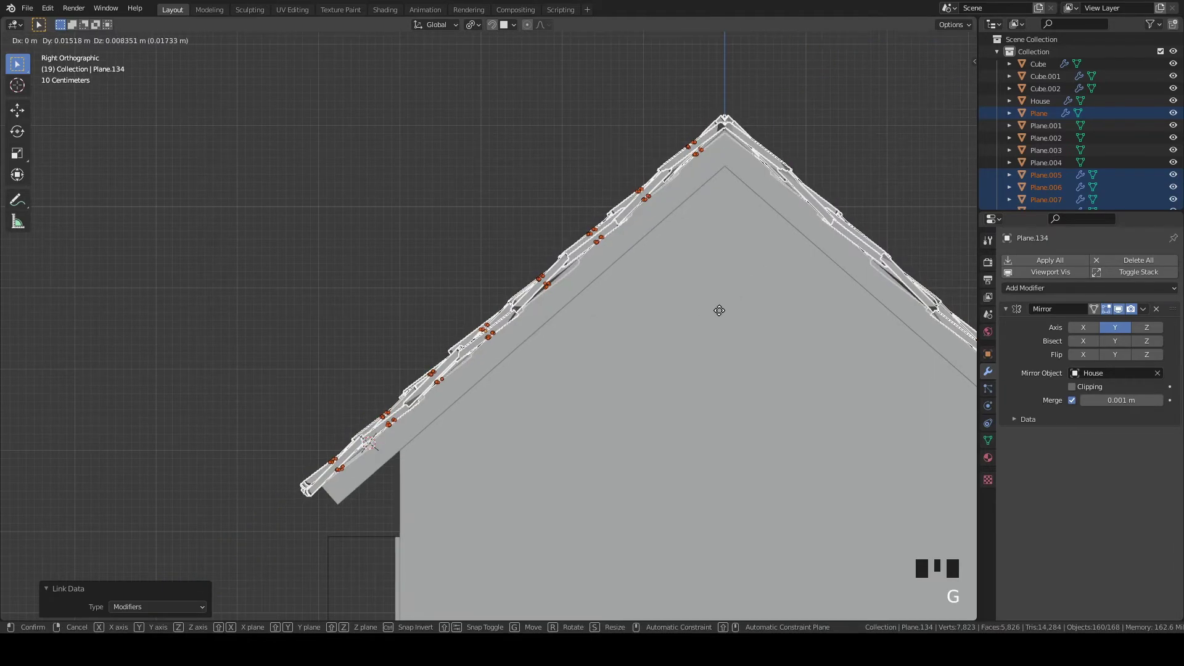
pyautogui.scroll(-3)
pyautogui.moveTo(576, 310); pyautogui.dragTo(561, 185)
pyautogui.click(561, 185)
pyautogui.scroll(-3)
pyautogui.moveTo(592, 282); pyautogui.dragTo(626, 369)
pyautogui.press('`')
pyautogui.scroll(-3)
pyautogui.scroll(3)
pyautogui.press('ctrl+z')
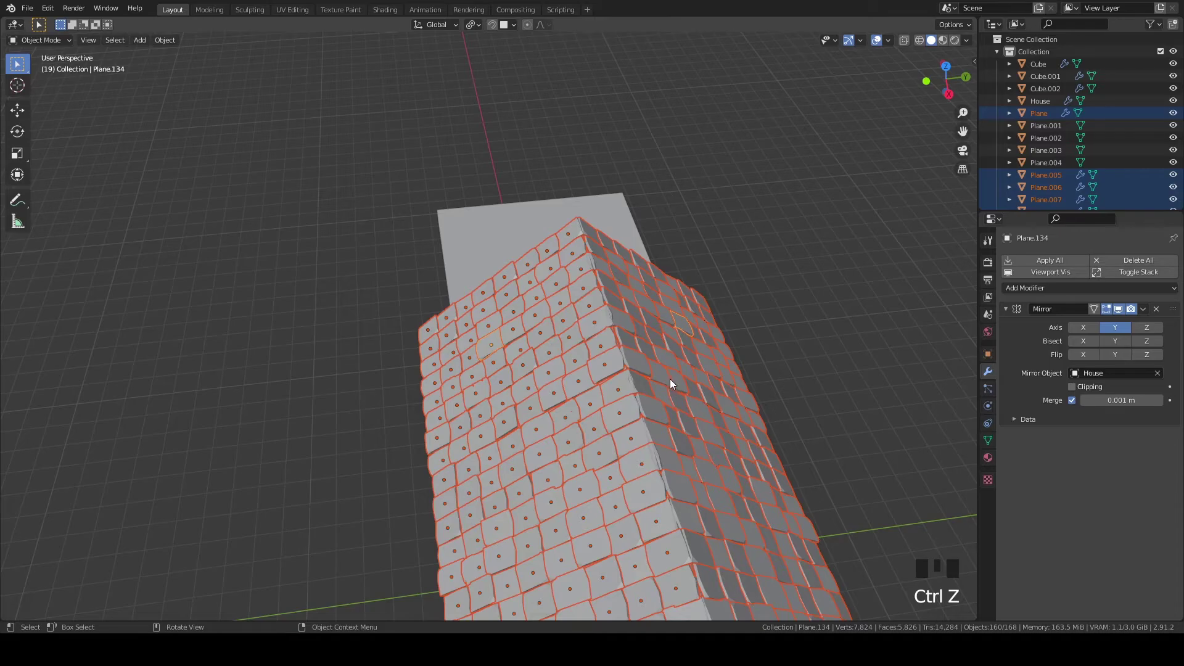
pyautogui.press('`')
pyautogui.scroll(3)
pyautogui.middleClick(728, 301)
# Grab the ridge tiles a second time toward the peak and undo that placement as well
pyautogui.press('g')
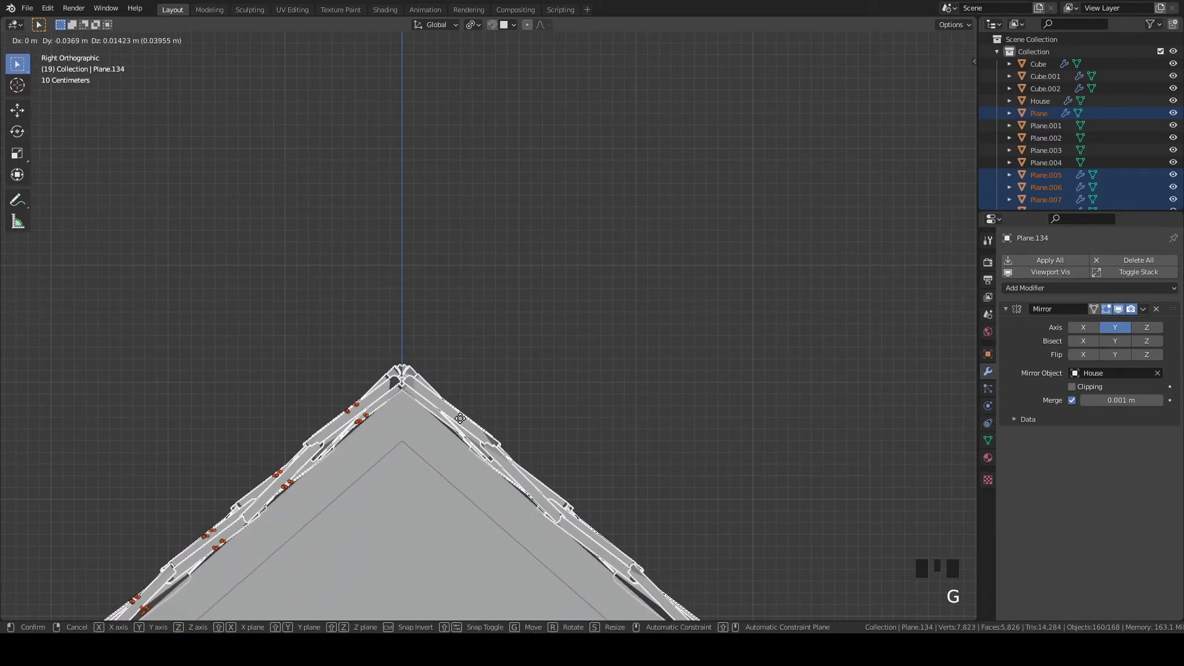
pyautogui.scroll(-3)
pyautogui.moveTo(473, 431); pyautogui.dragTo(682, 303)
pyautogui.click(682, 304)
pyautogui.scroll(-3)
pyautogui.scroll(3)
pyautogui.scroll(-3)
pyautogui.moveTo(639, 390); pyautogui.dragTo(557, 403)
pyautogui.scroll(3)
pyautogui.moveTo(646, 327); pyautogui.dragTo(512, 442)
pyautogui.scroll(3)
pyautogui.scroll(-3)
pyautogui.press('ctrl+z')
pyautogui.press('`')
pyautogui.scroll(3)
# Settle the top tile rows so both mirrored slopes meet cleanly at the ridge
pyautogui.press('g')
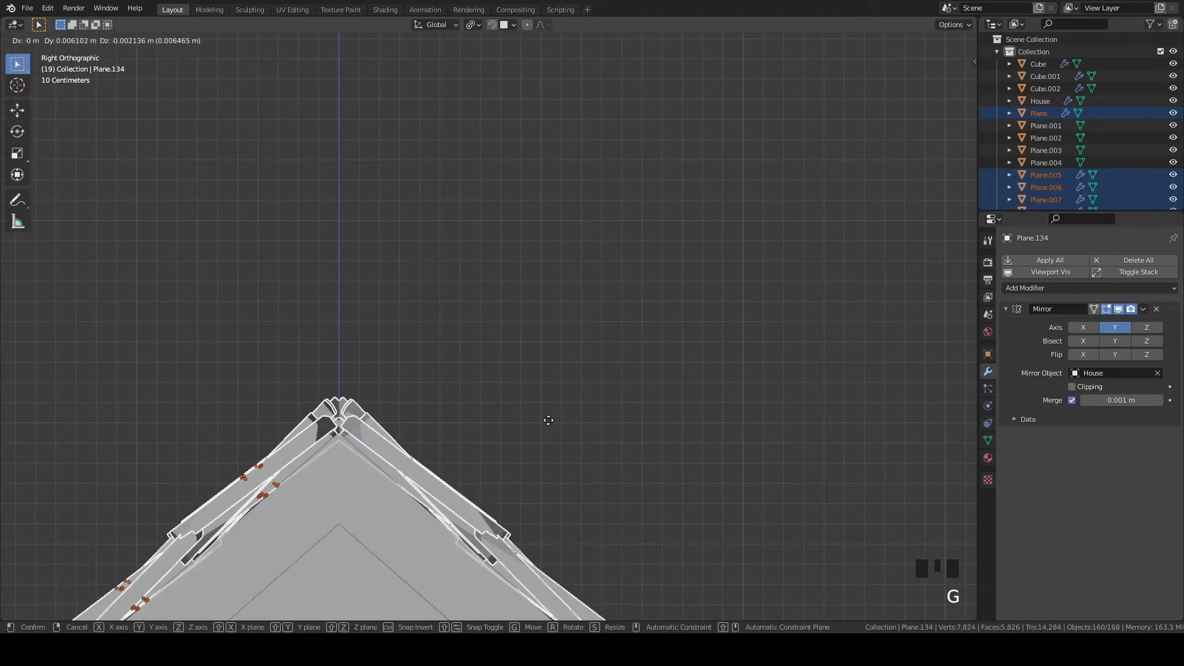
pyautogui.scroll(-3)
pyautogui.moveTo(427, 432); pyautogui.dragTo(520, 453)
pyautogui.click(745, 307)
pyautogui.scroll(-3)
pyautogui.scroll(3)
pyautogui.click(621, 572)
pyautogui.press('`')
pyautogui.scroll(-3)
pyautogui.middleClick(630, 415)
pyautogui.scroll(3)
pyautogui.scroll(3)
# Rotate a few individual roof tiles about local Z for a slight random twist
pyautogui.press('r')
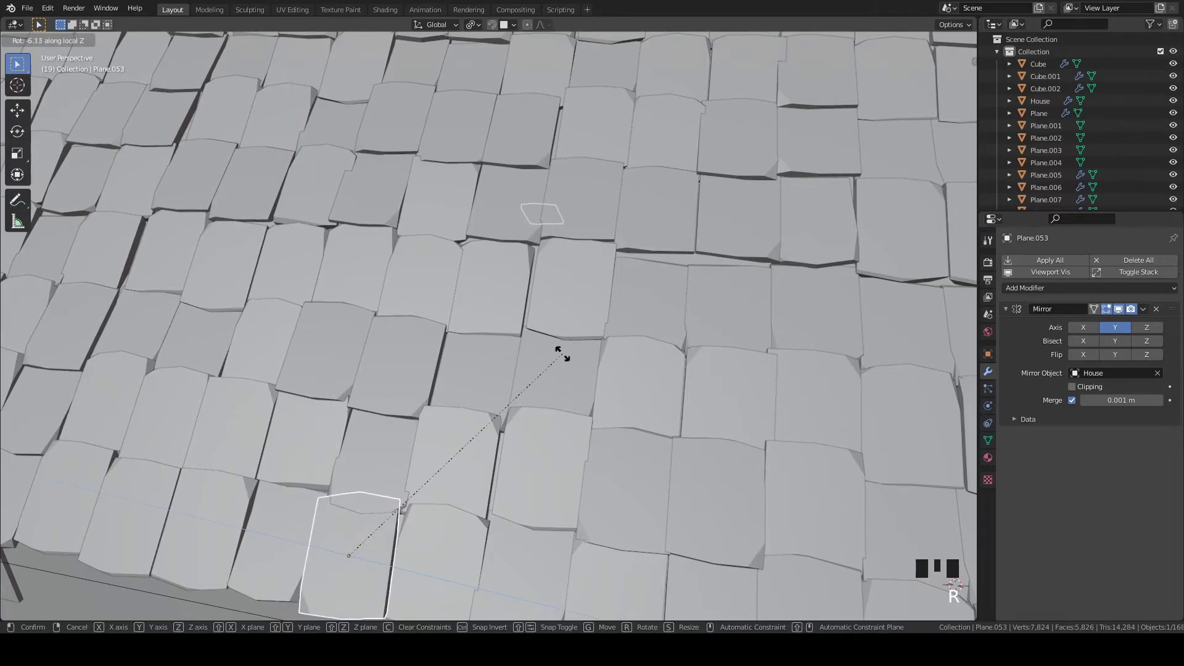
pyautogui.scroll(-3)
pyautogui.click(617, 372)
pyautogui.scroll(3)
pyautogui.moveTo(615, 378); pyautogui.dragTo(577, 358)
pyautogui.moveTo(601, 419); pyautogui.dragTo(635, 423)
pyautogui.scroll(-3)
pyautogui.moveTo(656, 399); pyautogui.dragTo(370, 403)
pyautogui.click(370, 404)
pyautogui.scroll(3)
pyautogui.moveTo(586, 412); pyautogui.dragTo(487, 393)
pyautogui.click(487, 393)
pyautogui.scroll(-3)
pyautogui.moveTo(607, 451); pyautogui.dragTo(409, 304)
pyautogui.click(409, 304)
# Return to the window-cutter object, duplicate its mesh in place and undo the duplicate
pyautogui.press('Tab')
pyautogui.press('a')
pyautogui.press('`')
pyautogui.scroll(3)
pyautogui.press('Tab')
pyautogui.press('Tab')
pyautogui.press('shift+d')
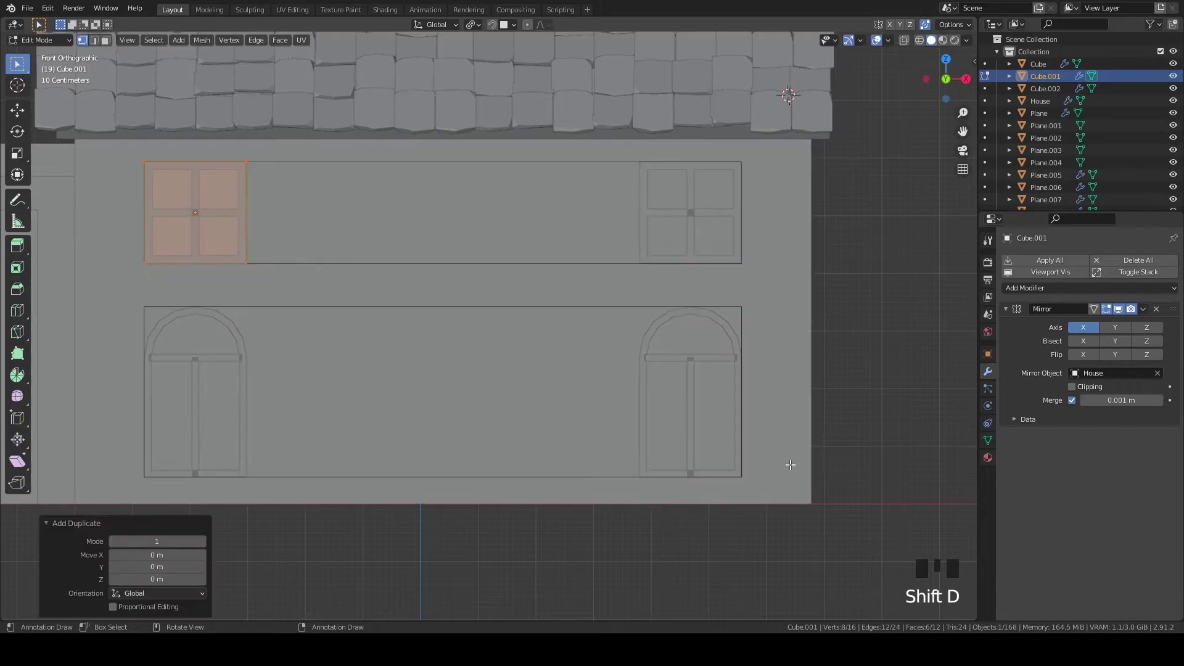
pyautogui.press('ctrl+z')
pyautogui.press('Tab')
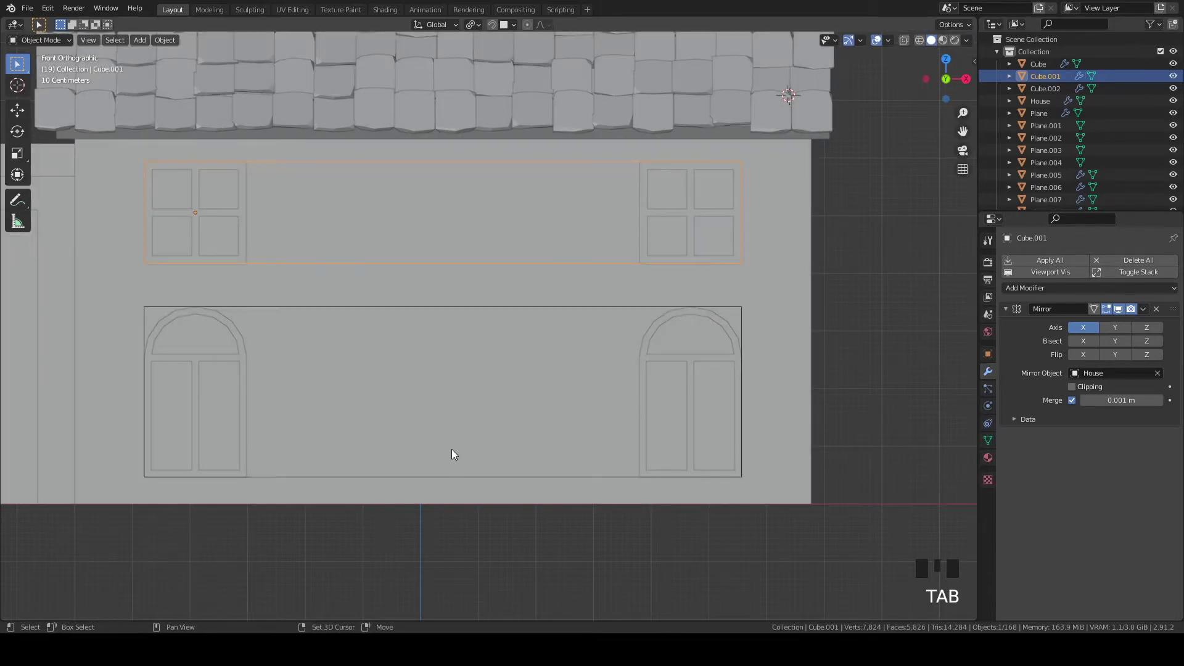
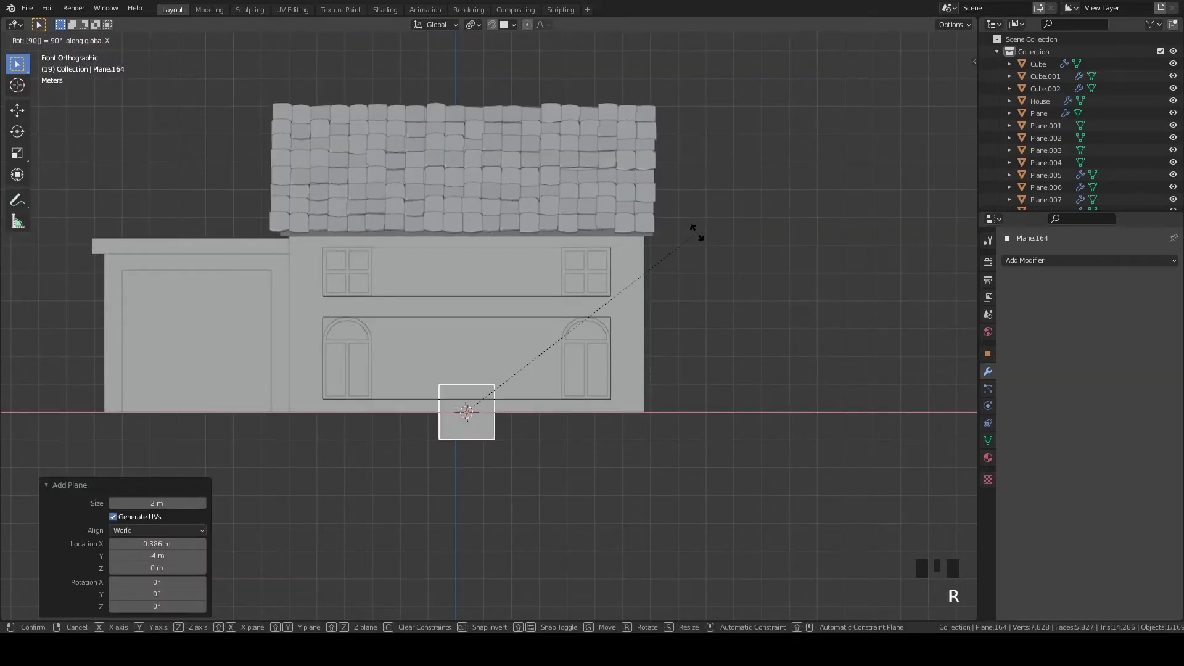
# Raise the plane onto the front wall and pull its top edge up to door height
pyautogui.scroll(3)
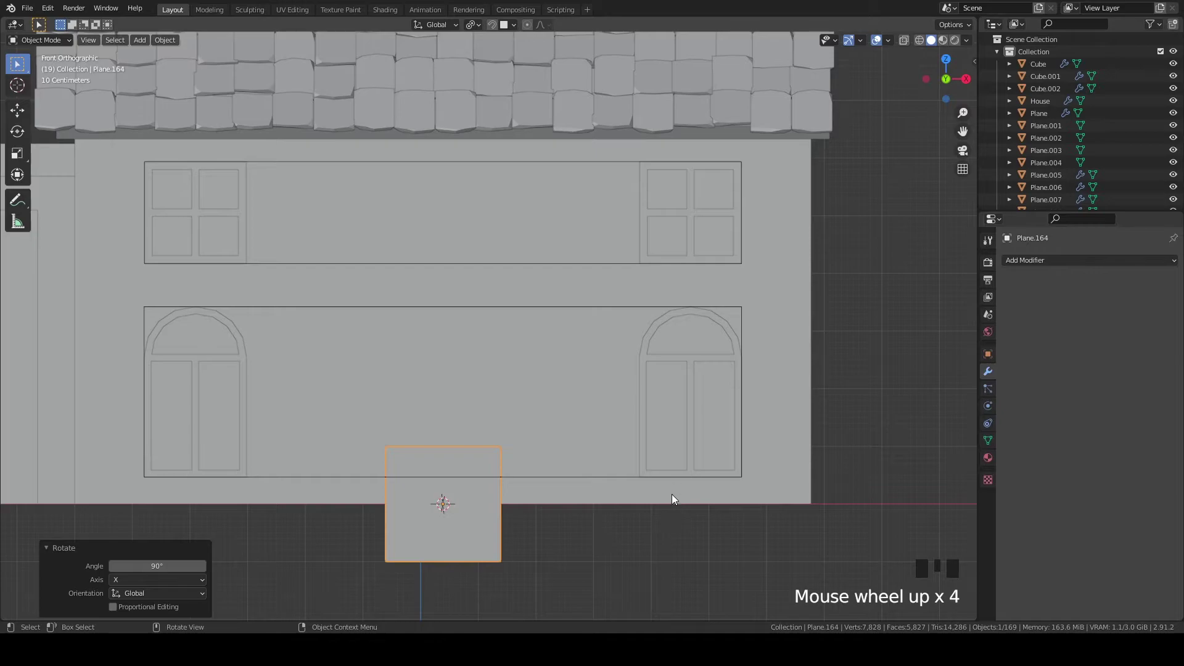
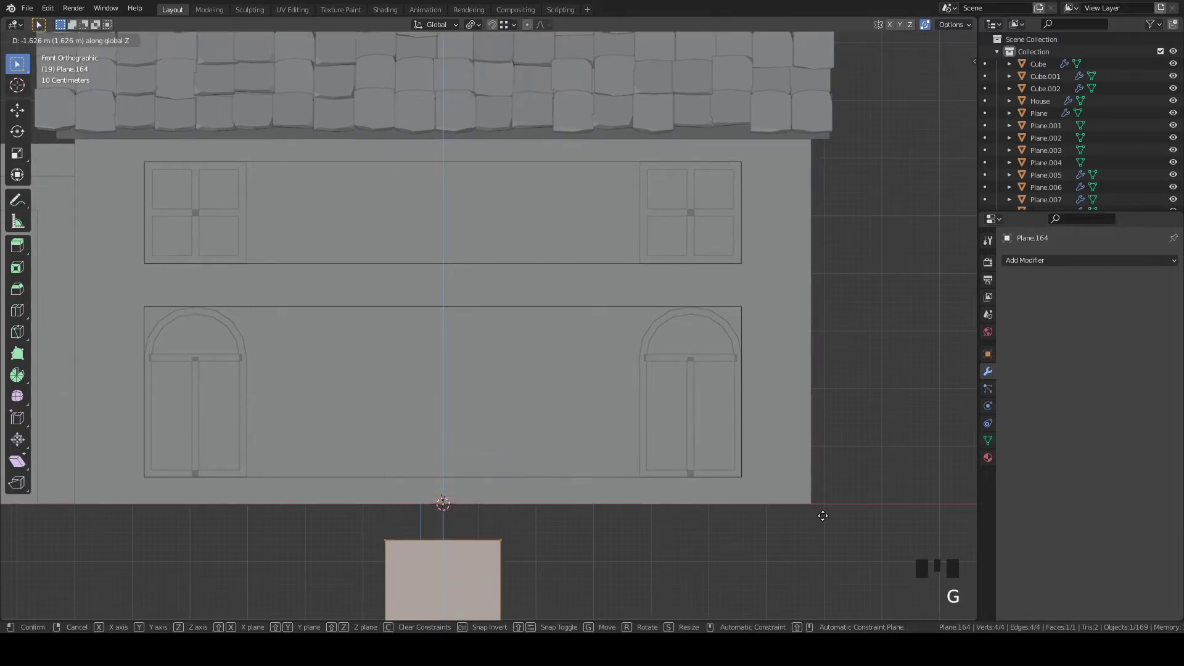
pyautogui.press('g')
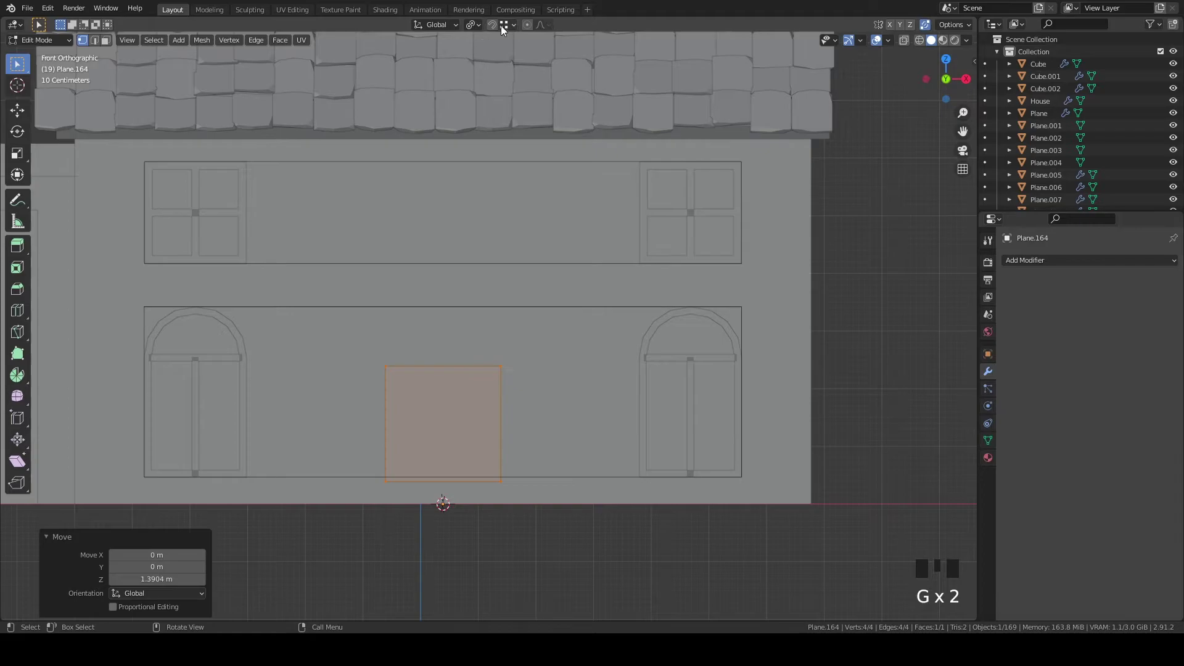
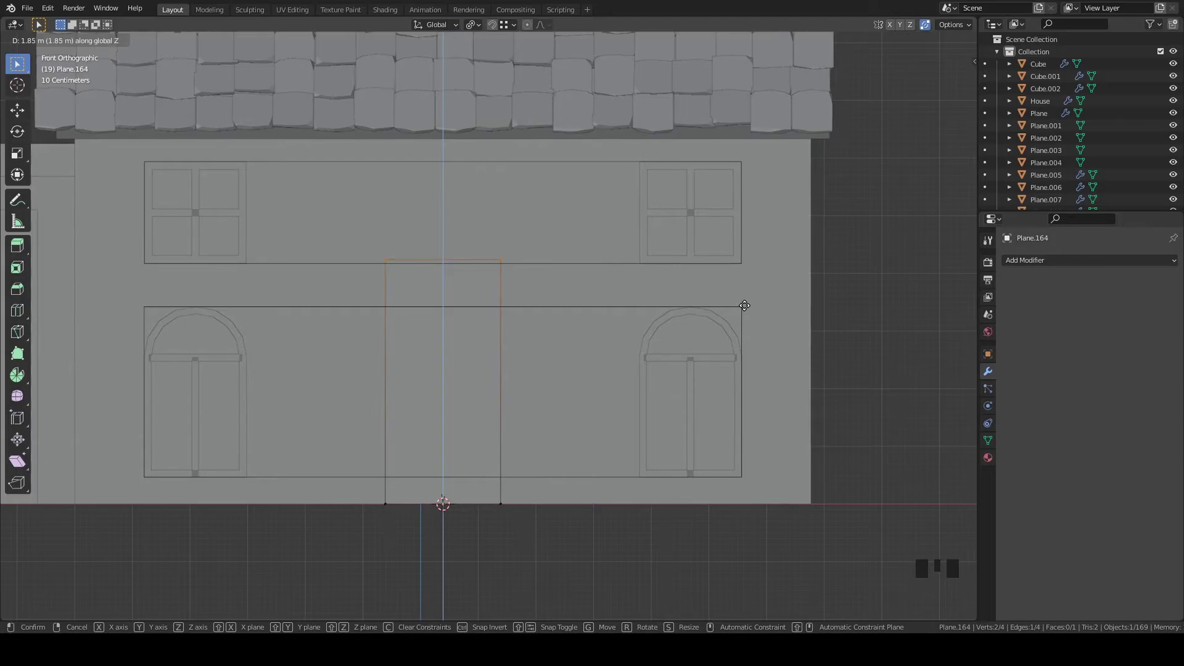
pyautogui.scroll(3)
pyautogui.press('f')
pyautogui.scroll(3)
pyautogui.press('g')
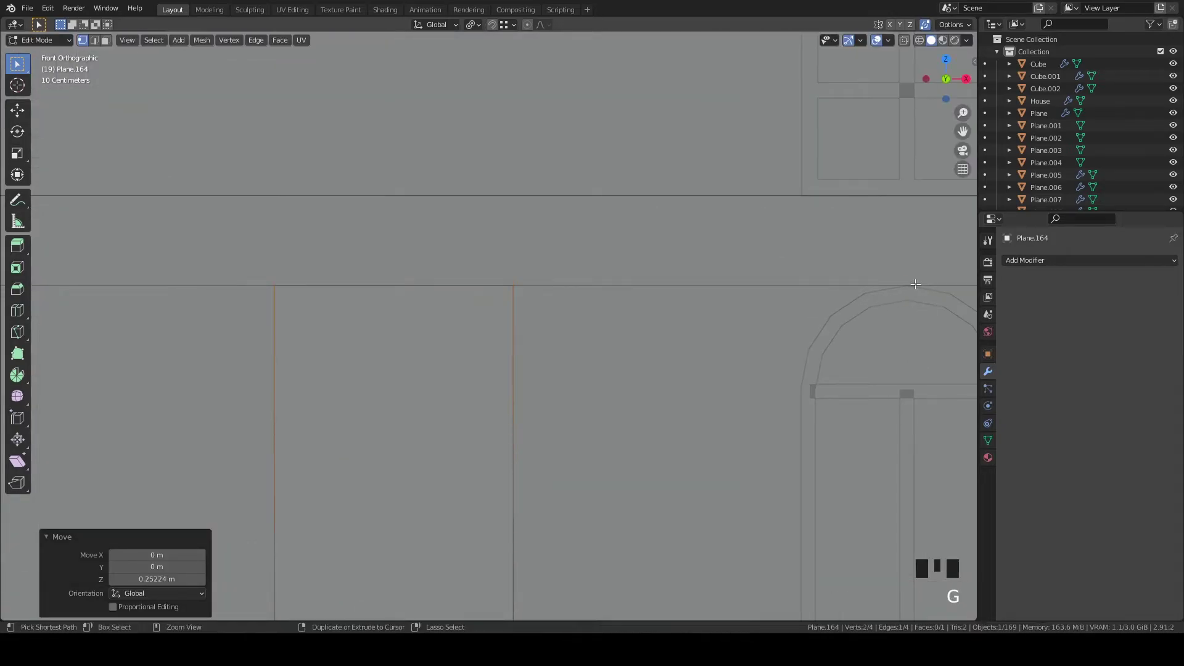
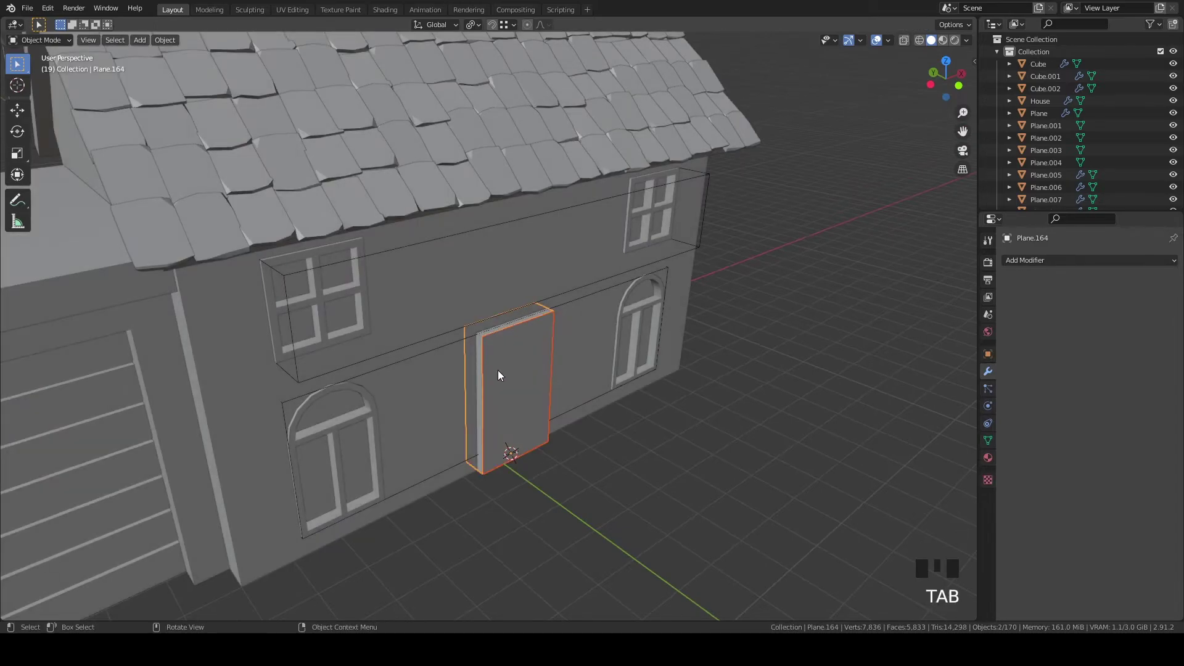
# Cut the door plane out of the House with Bool Tool Difference (Ctrl -) and save House.blend
pyautogui.click(481, 372)
pyautogui.click(481, 373)
pyautogui.doubleClick(483, 373)
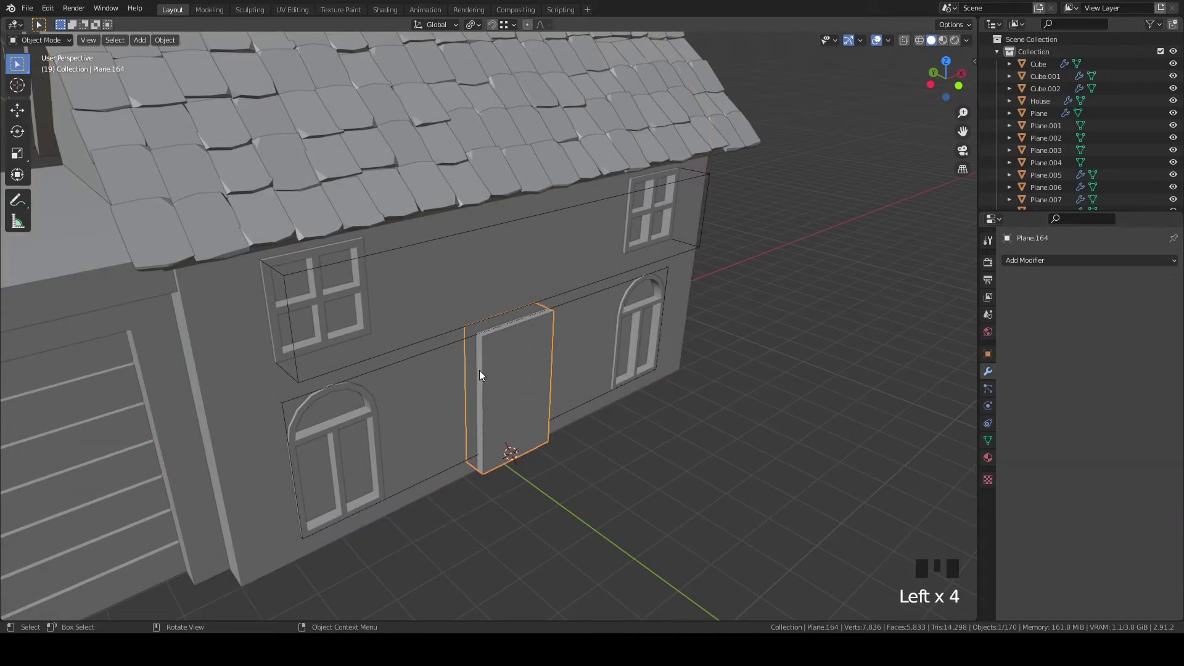
pyautogui.click(517, 272)
pyautogui.press('ctrl+KP_Subtract')
pyautogui.scroll(3)
pyautogui.moveTo(582, 285); pyautogui.dragTo(708, 293)
pyautogui.press('ctrl+s')
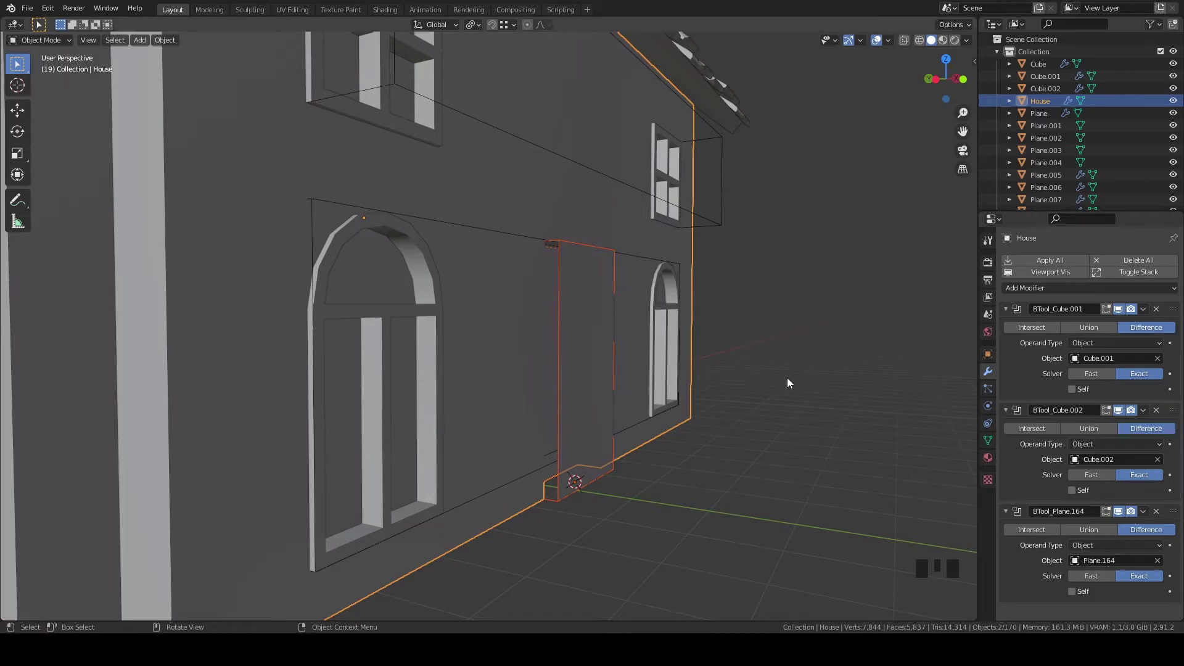
pyautogui.moveTo(765, 388); pyautogui.dragTo(523, 365)
# Duplicate the door-shaped plane in Edit Mode and extrude it along Y into a deep slab
pyautogui.click(522, 364)
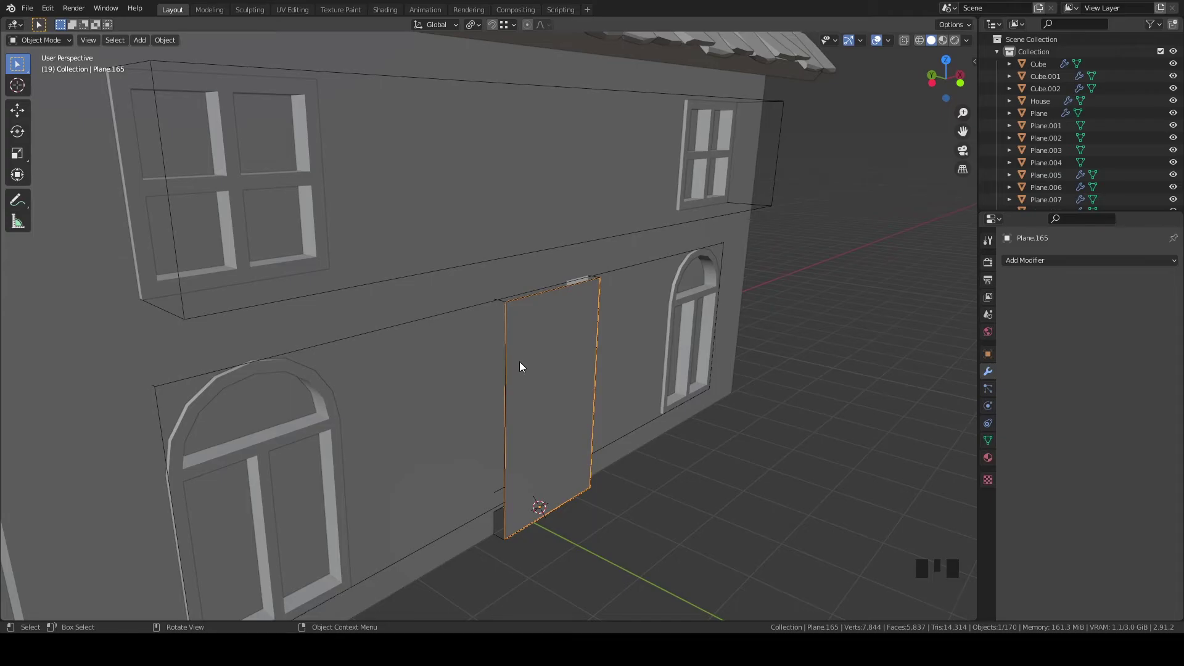
pyautogui.moveTo(678, 365); pyautogui.dragTo(689, 384)
pyautogui.scroll(3)
pyautogui.moveTo(677, 423); pyautogui.dragTo(680, 493)
pyautogui.press('Tab')
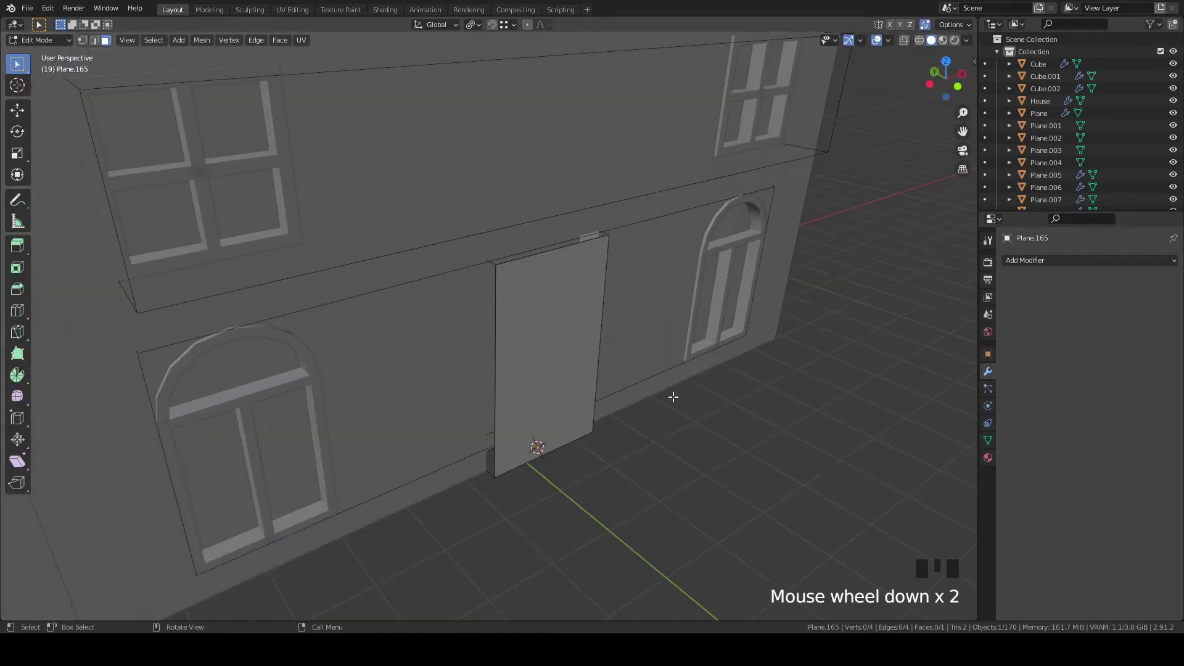
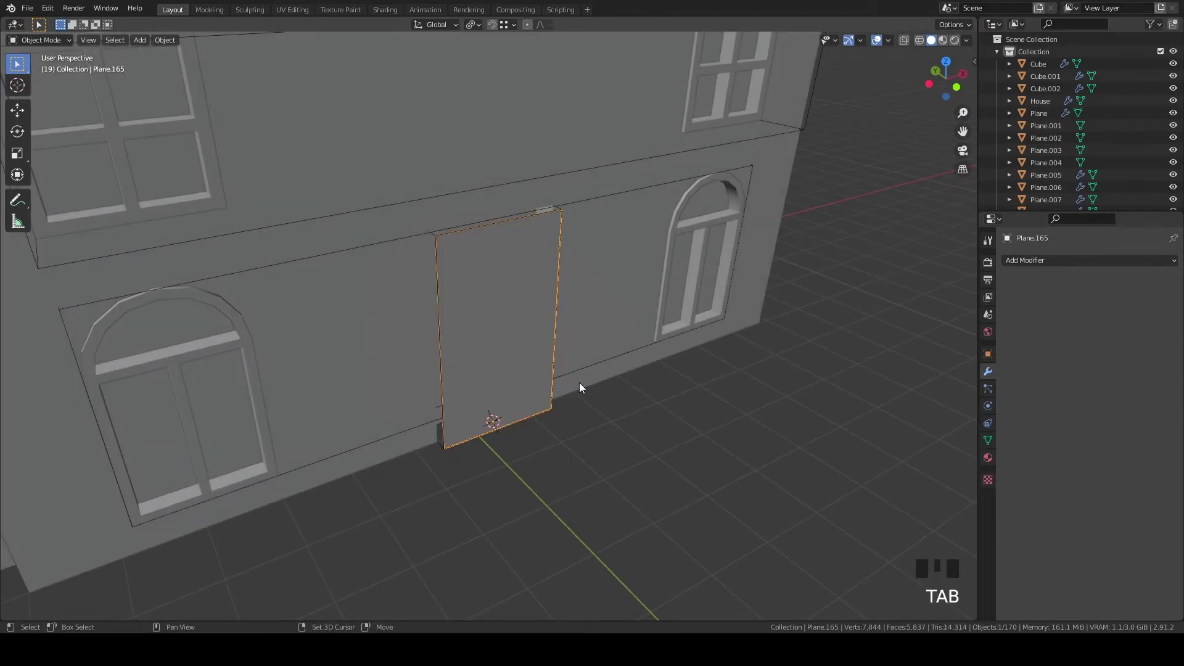
pyautogui.press('shift+d')
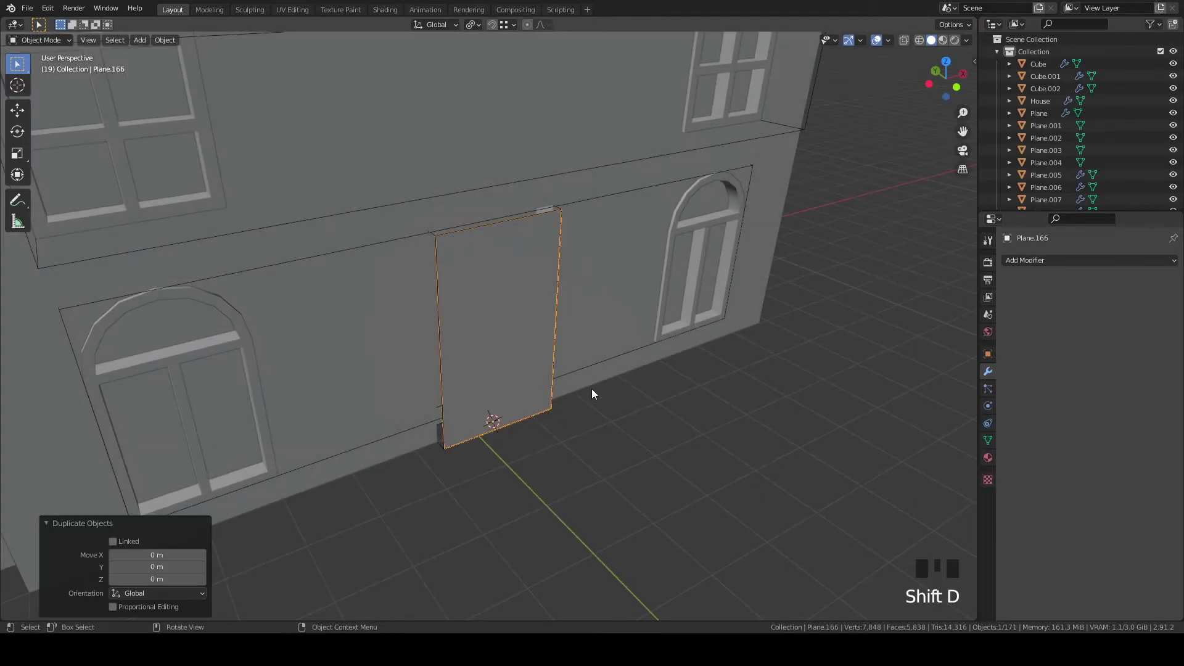
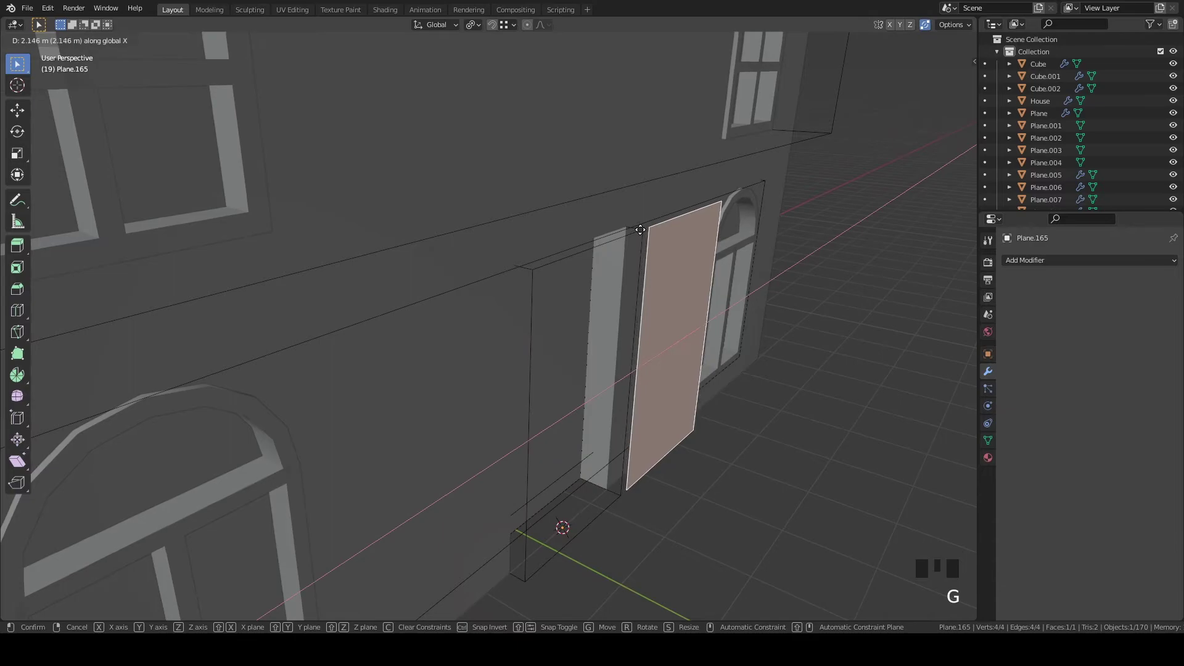
pyautogui.scroll(3)
pyautogui.press('g')
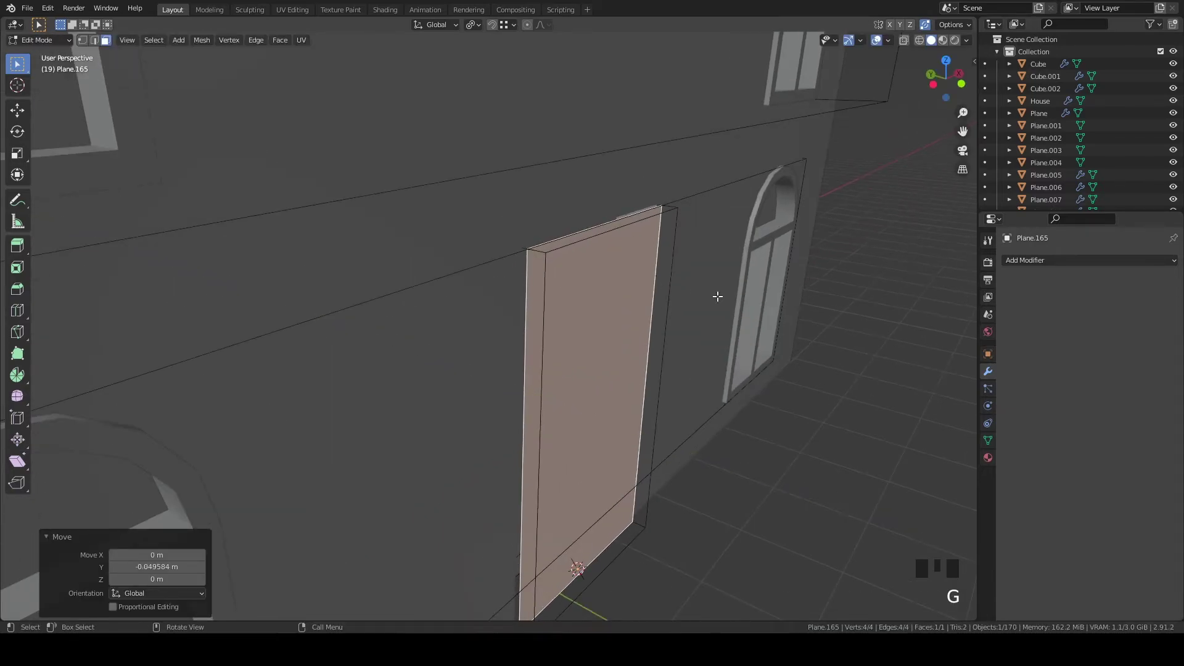
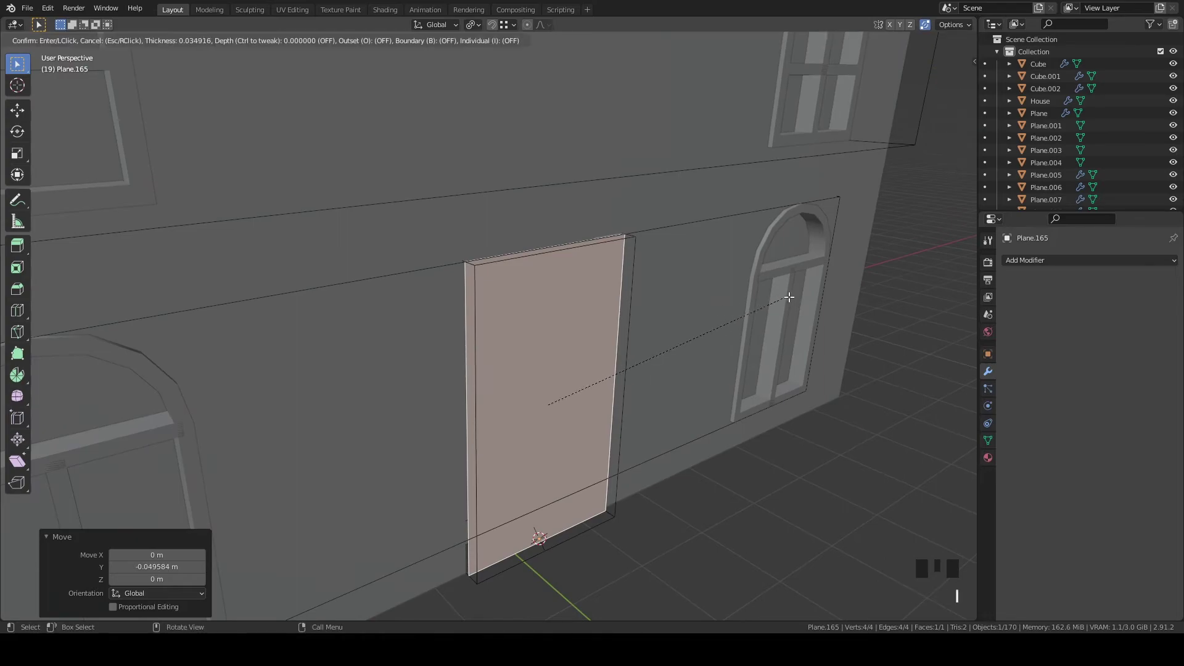
# Inset the door face into a border, recalculate normals, apply scale and delete the bottom face
pyautogui.press('i')
pyautogui.press('shift+n')
pyautogui.press('Tab')
pyautogui.press('ctrl+a')
pyautogui.press('Tab')
pyautogui.press('i')
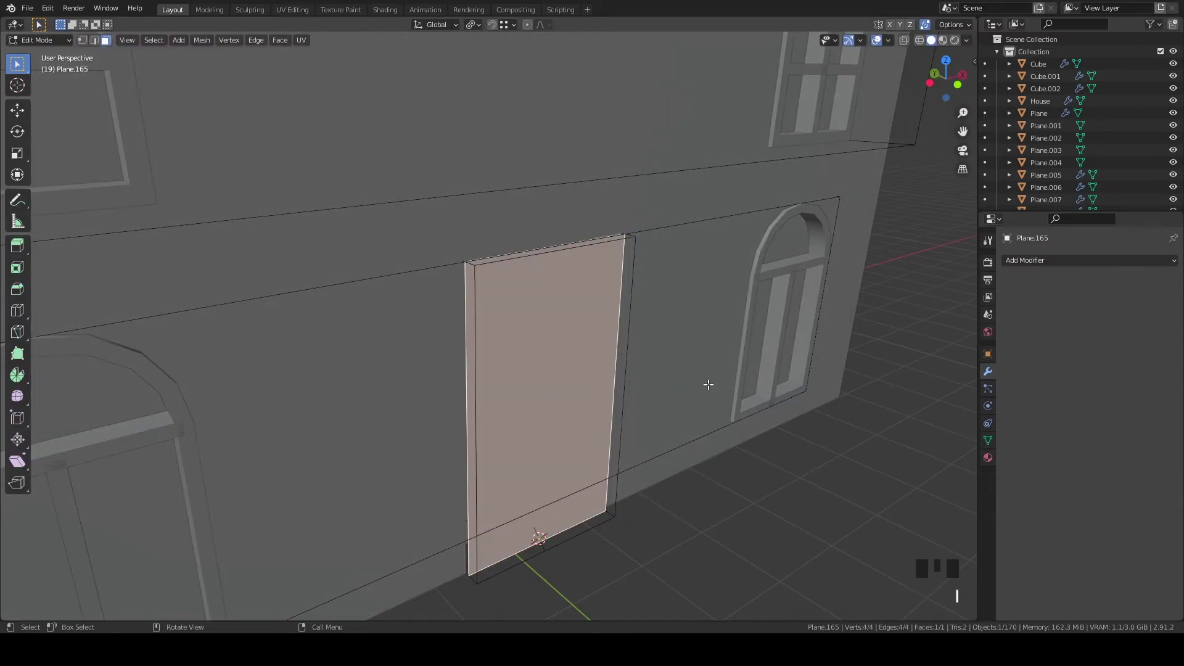
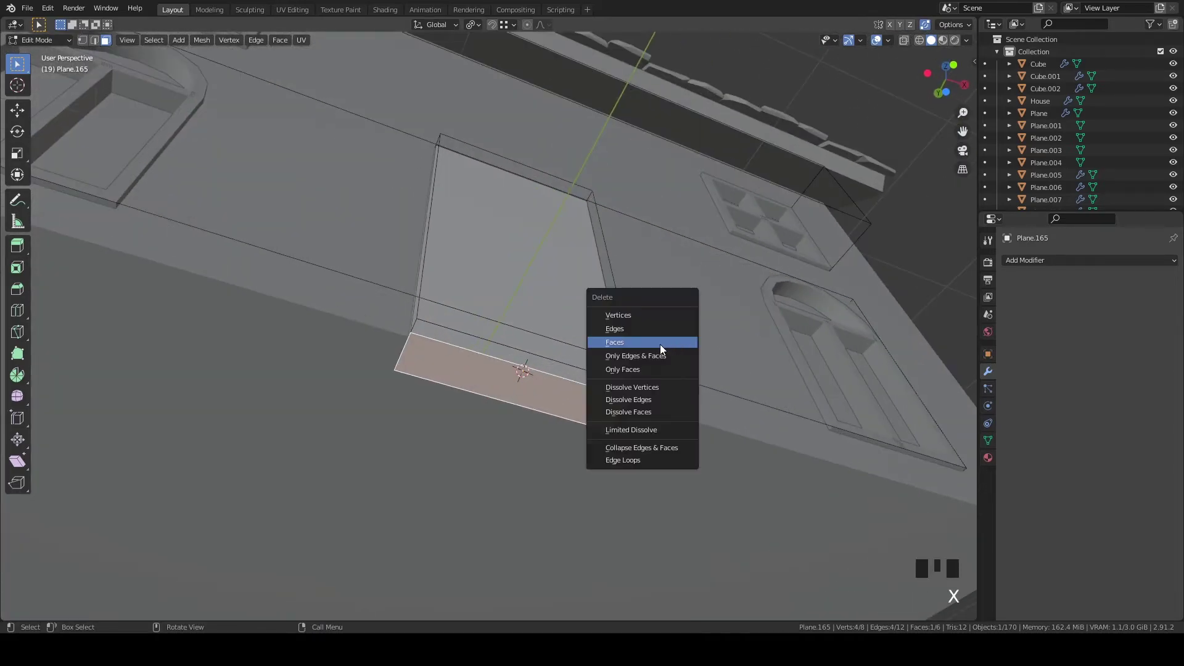
pyautogui.press('Tab')
pyautogui.click(639, 389)
pyautogui.scroll(3)
pyautogui.press('g')
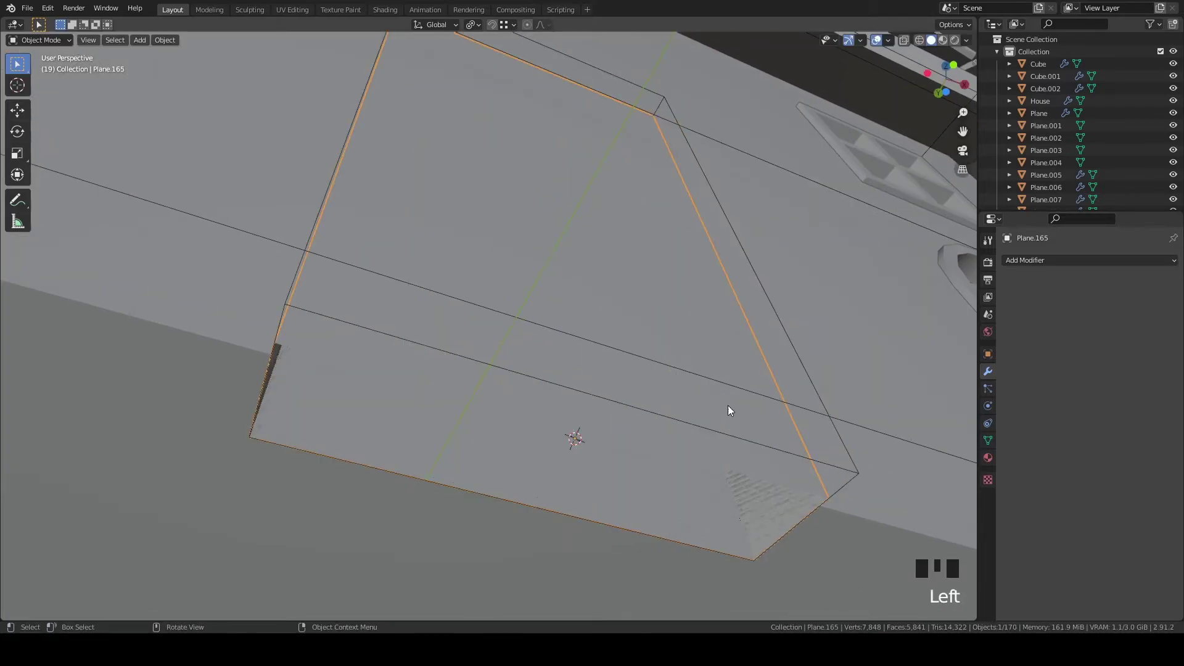
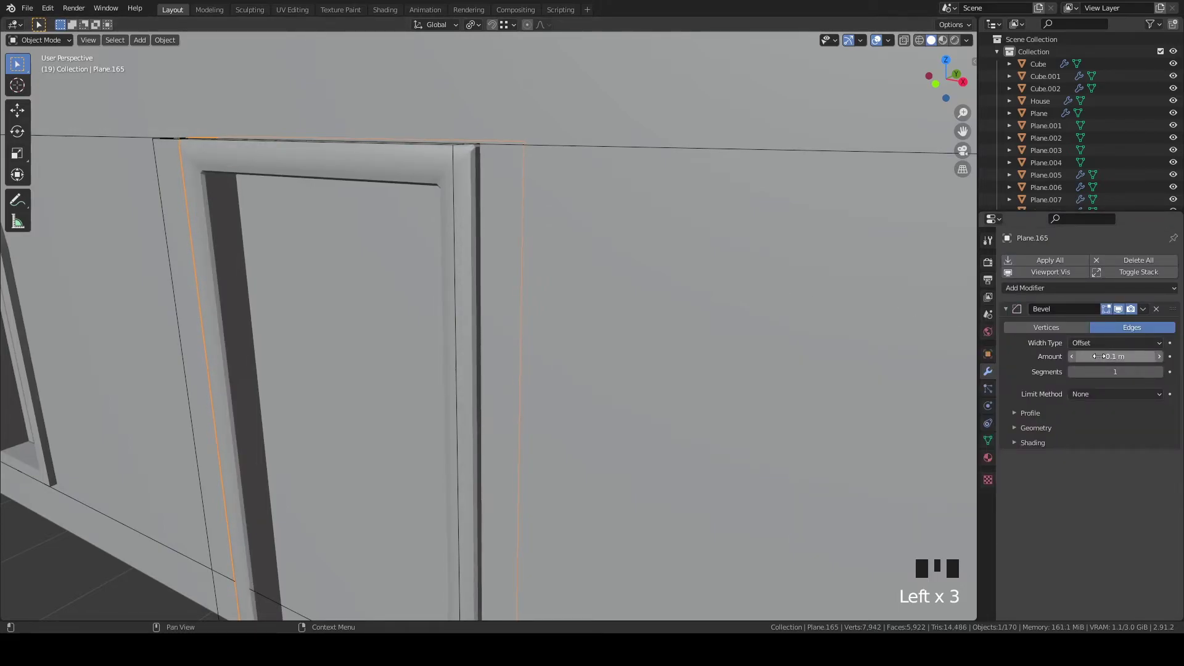
# Add the BV_preview bevel modifier to a roof tile at 0.013 m
pyautogui.press('`')
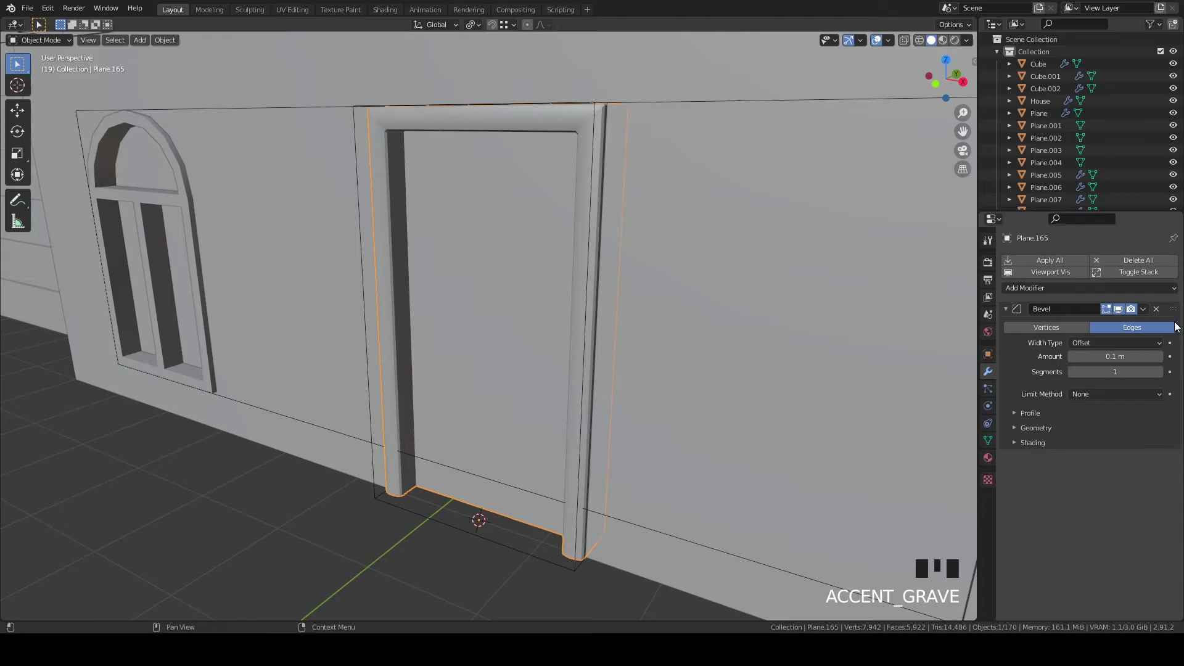
pyautogui.click(1158, 308)
pyautogui.moveTo(669, 241); pyautogui.dragTo(680, 335)
pyautogui.scroll(3)
pyautogui.press('alt+x')
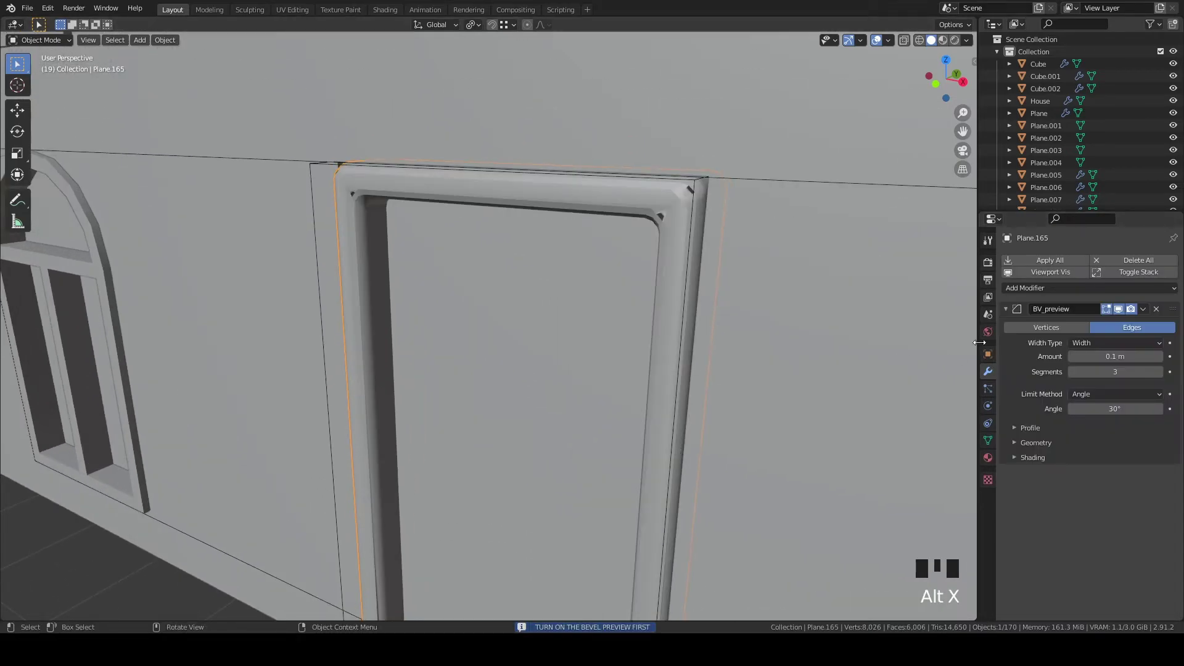
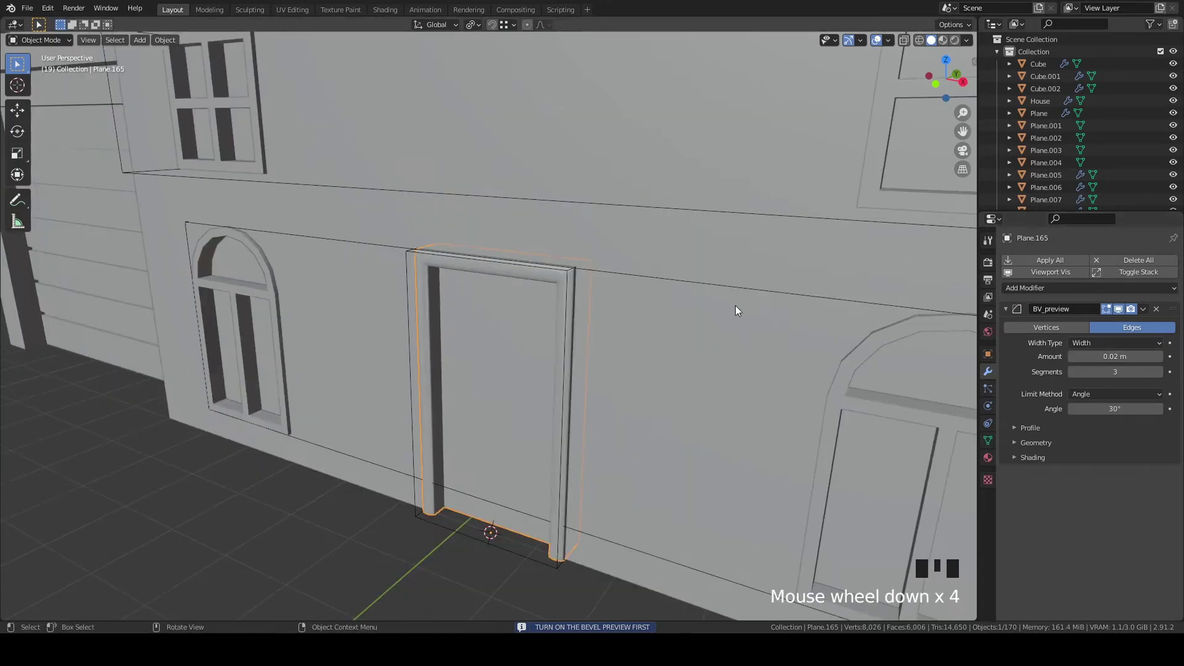
pyautogui.scroll(3)
# Select the Plane.165 door frame and start editing its mesh for the 0.02 m bevel
pyautogui.moveTo(764, 247); pyautogui.dragTo(993, 439)
pyautogui.click(994, 439)
pyautogui.click(996, 373)
pyautogui.scroll(-3)
pyautogui.moveTo(751, 318); pyautogui.dragTo(894, 280)
pyautogui.click(893, 280)
pyautogui.moveTo(730, 351); pyautogui.dragTo(618, 256)
pyautogui.click(618, 256)
pyautogui.moveTo(639, 265); pyautogui.dragTo(662, 279)
pyautogui.press('Tab')
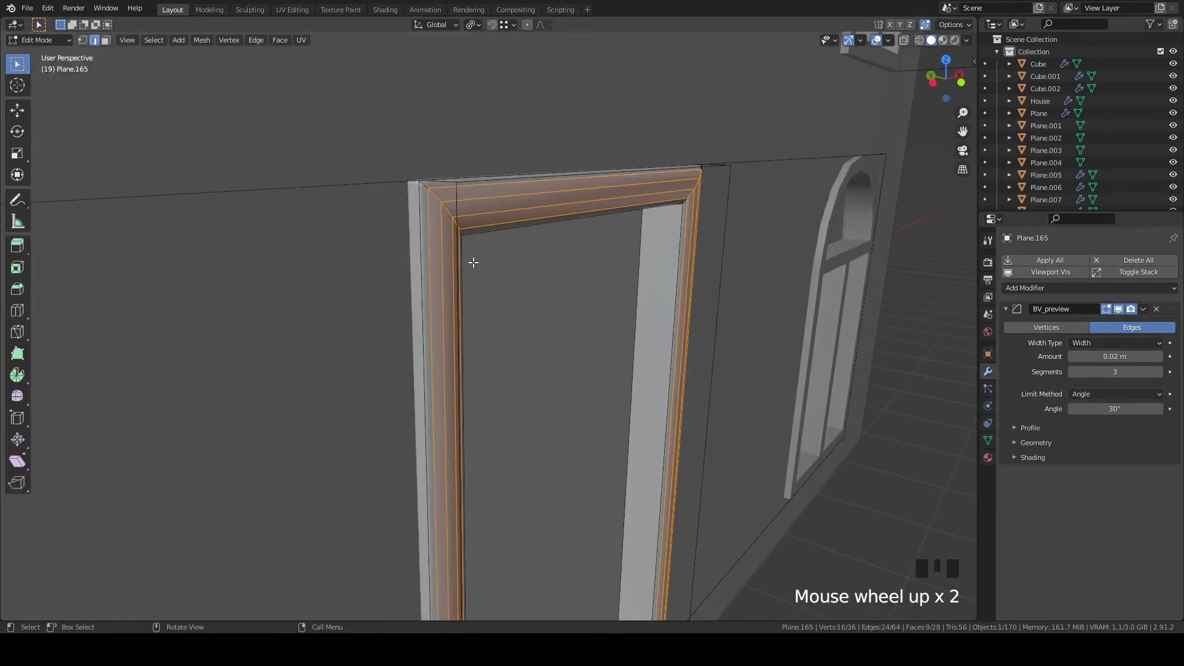
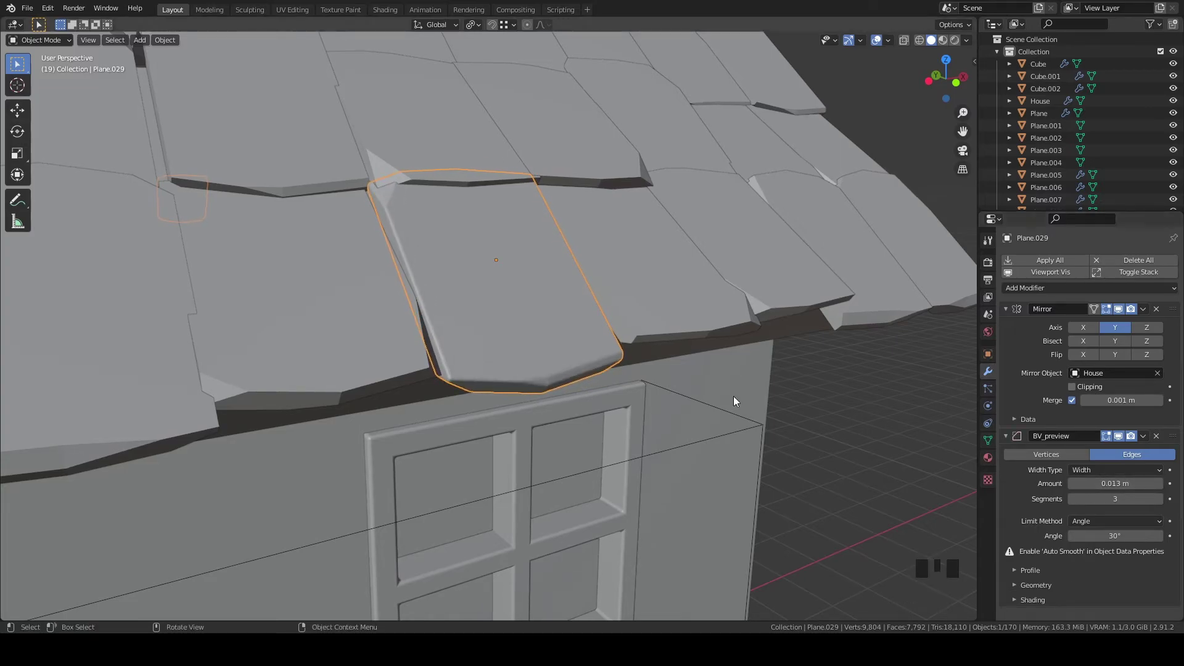
# Select the garage/house body and bring up the Bevel/Boolean pie menu with Alt+X
pyautogui.click(1160, 430)
pyautogui.scroll(-3)
pyautogui.moveTo(554, 351); pyautogui.dragTo(465, 370)
pyautogui.scroll(-3)
pyautogui.middleClick(398, 371)
pyautogui.scroll(3)
pyautogui.click(591, 349)
pyautogui.scroll(3)
pyautogui.press('alt+x')
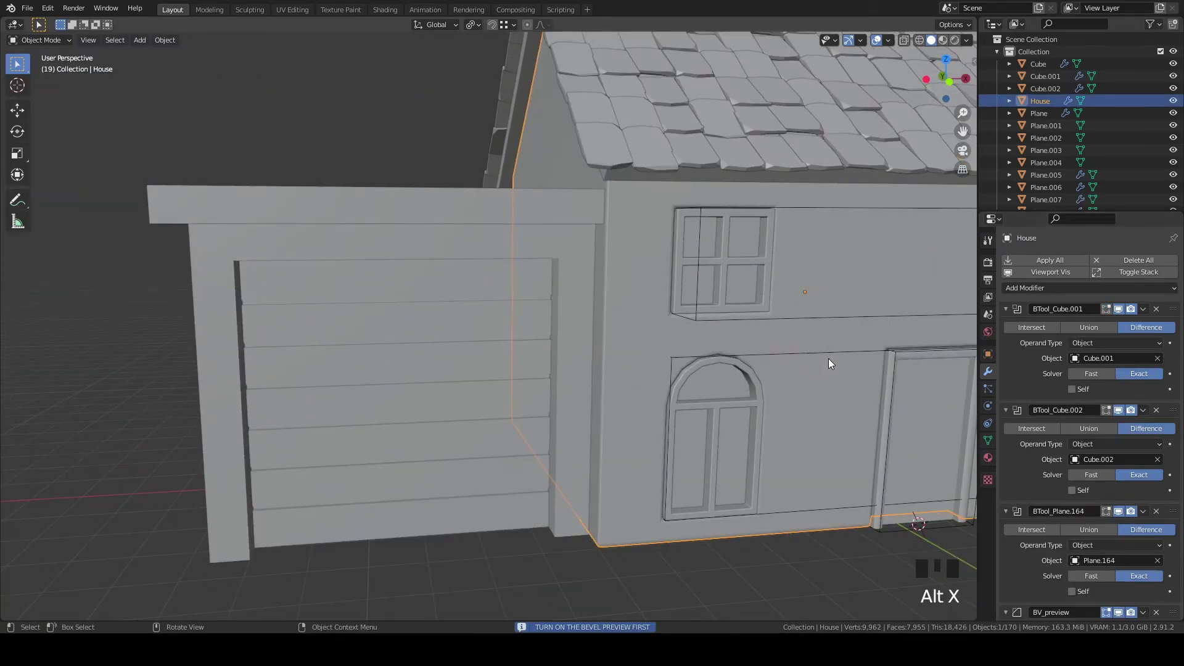
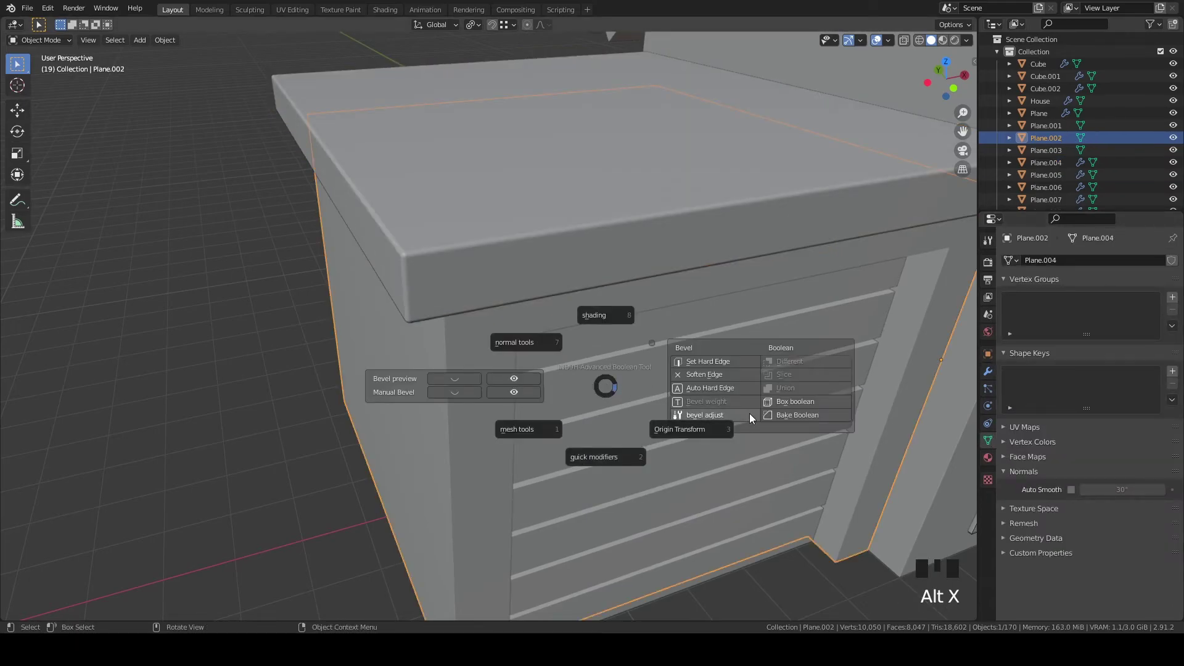
# Add a bevel preview with harden normals to the garage body and inspect its corner
pyautogui.click(993, 371)
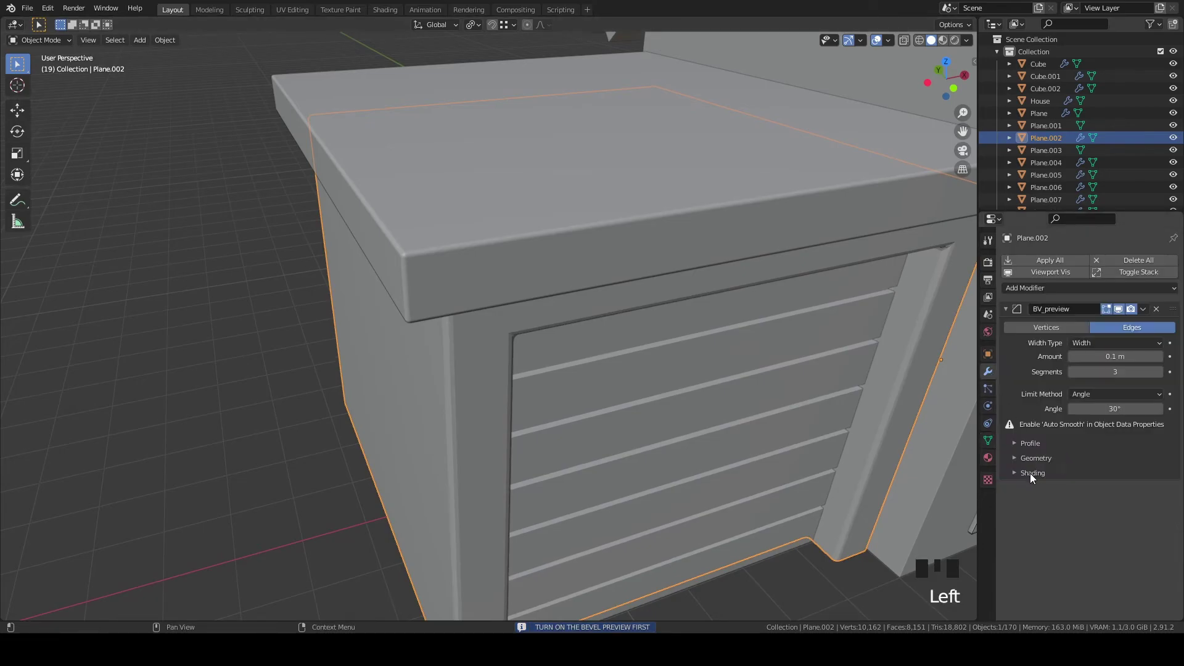
pyautogui.moveTo(1032, 471); pyautogui.dragTo(761, 383)
pyautogui.middleClick(761, 383)
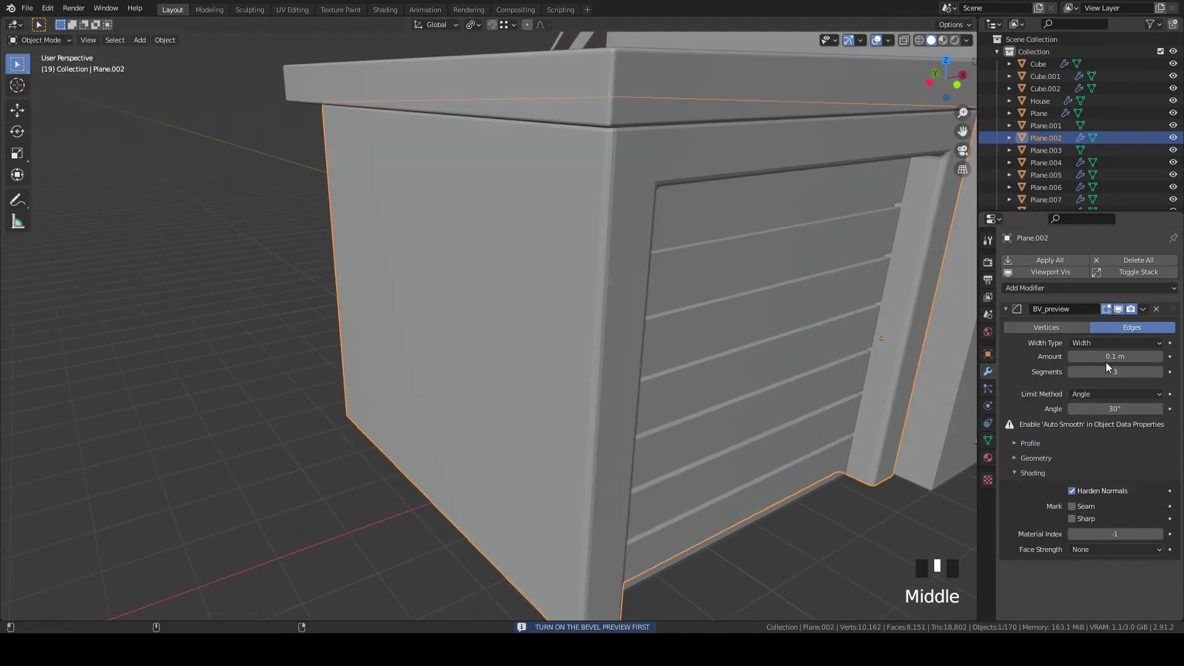
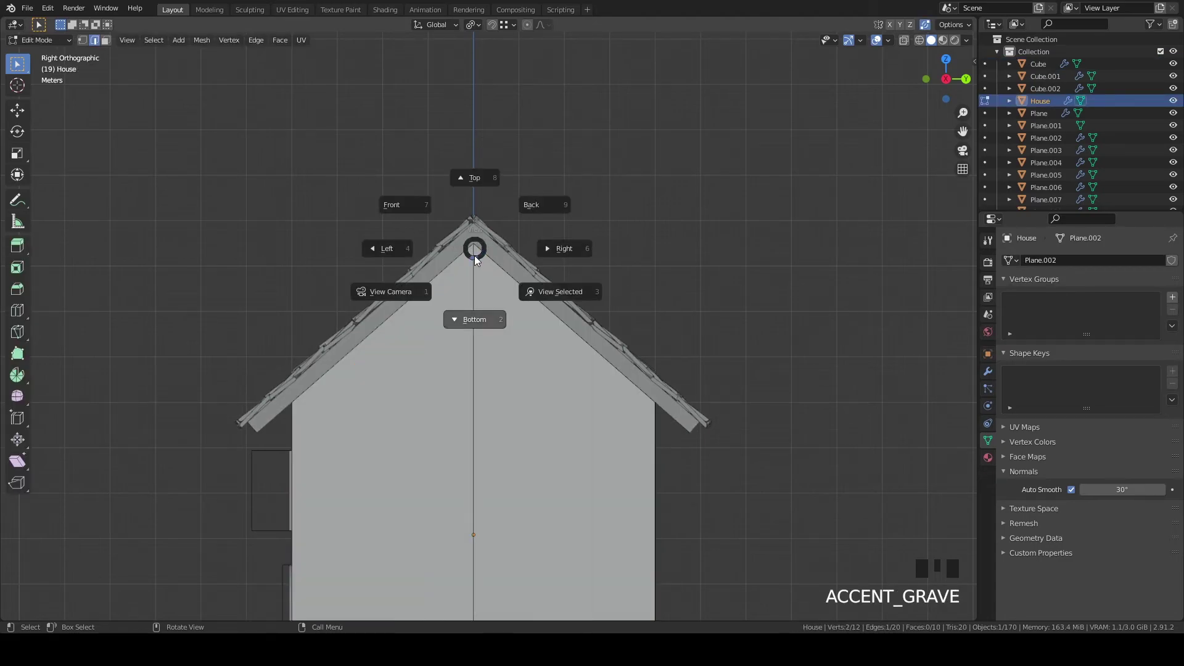
# Switch to a side view of the house for placing the round gable window
pyautogui.press('`')
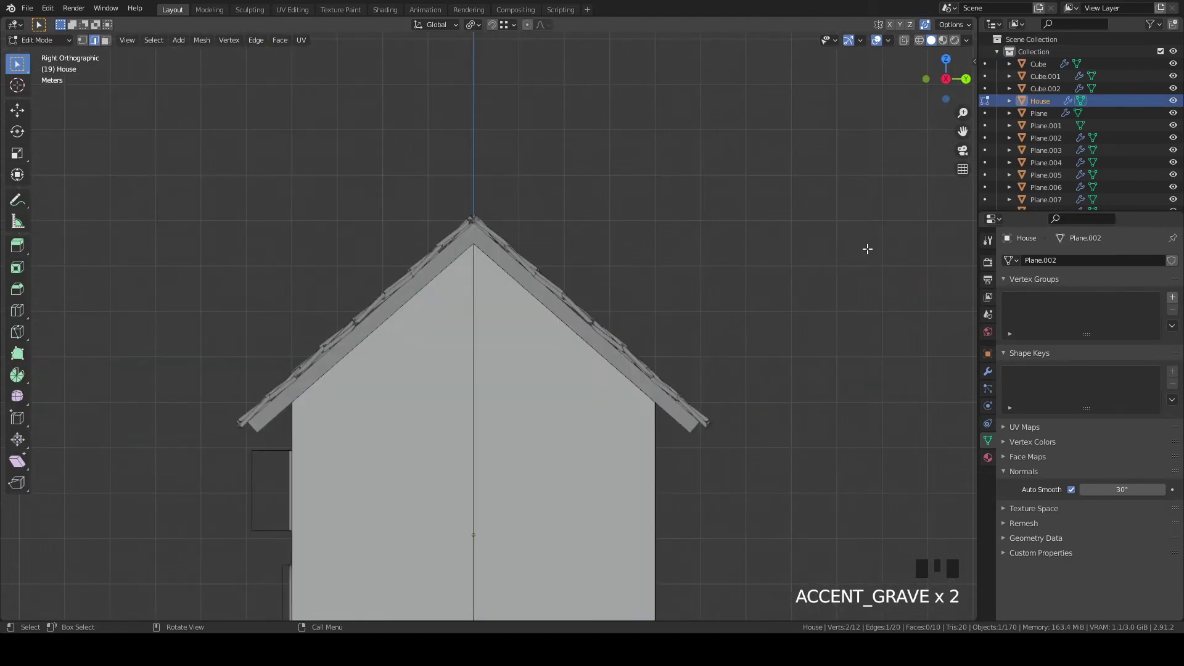
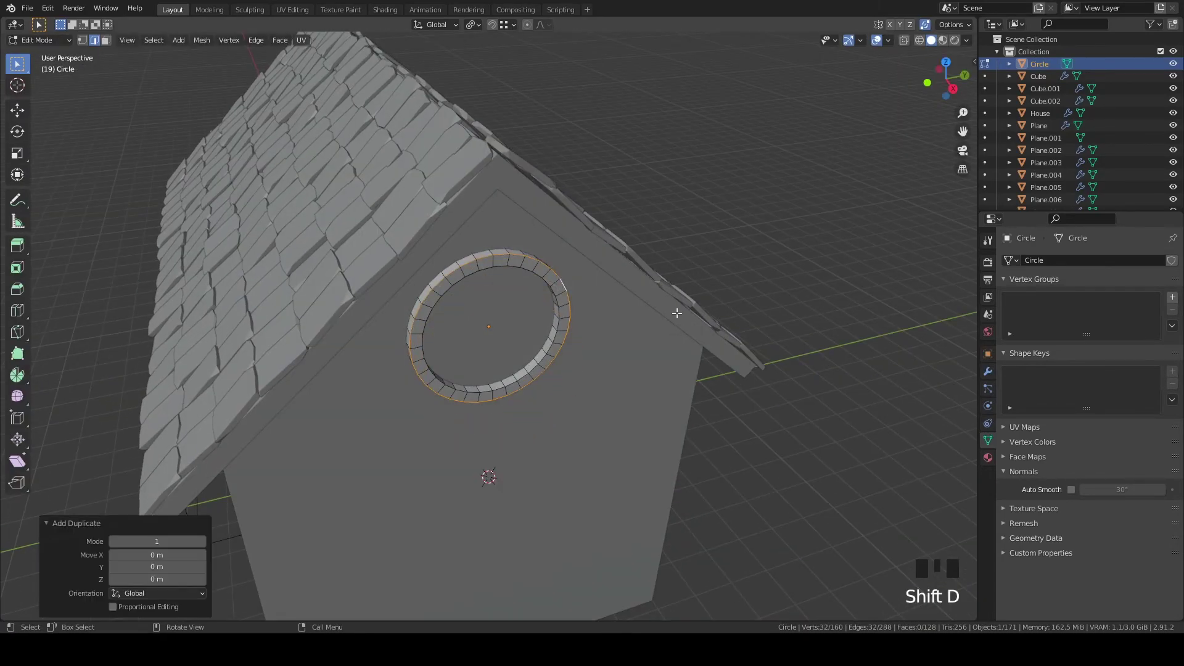
# Separate the ring copy as Circle.001 and extrude it about 0.375 m through the wall from Top view
pyautogui.press('p')
pyautogui.press('Tab')
pyautogui.click(553, 274)
pyautogui.scroll(3)
pyautogui.press('Tab')
pyautogui.press('a')
pyautogui.press('f')
pyautogui.press('`')
pyautogui.press('z')
pyautogui.press('e')
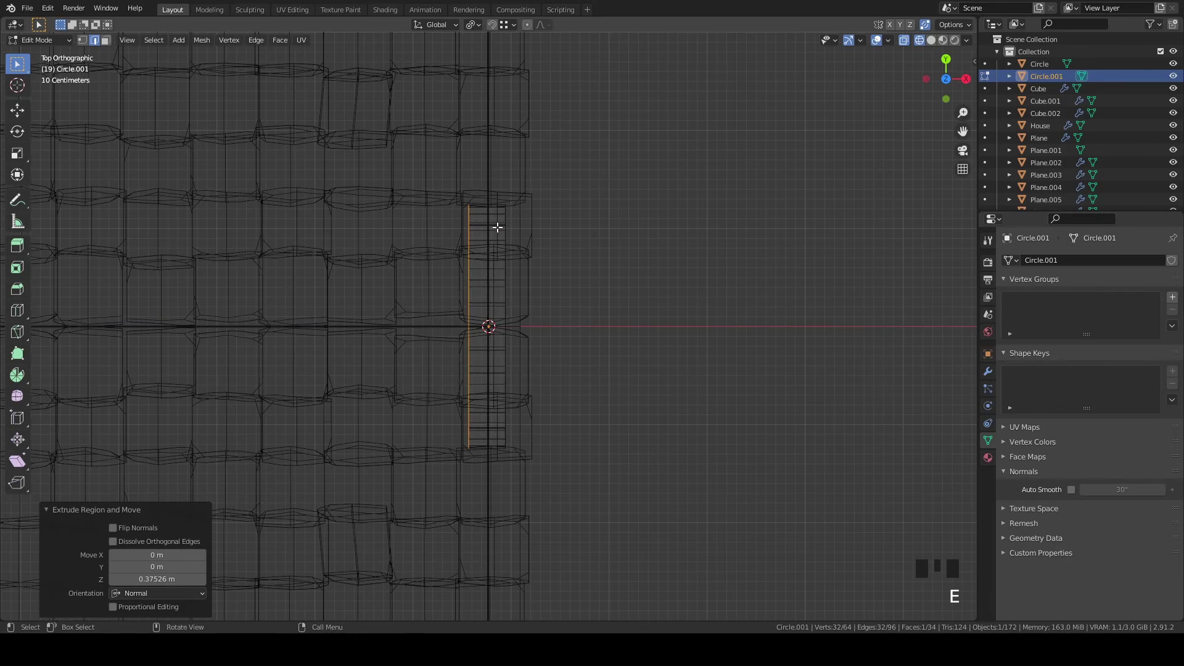
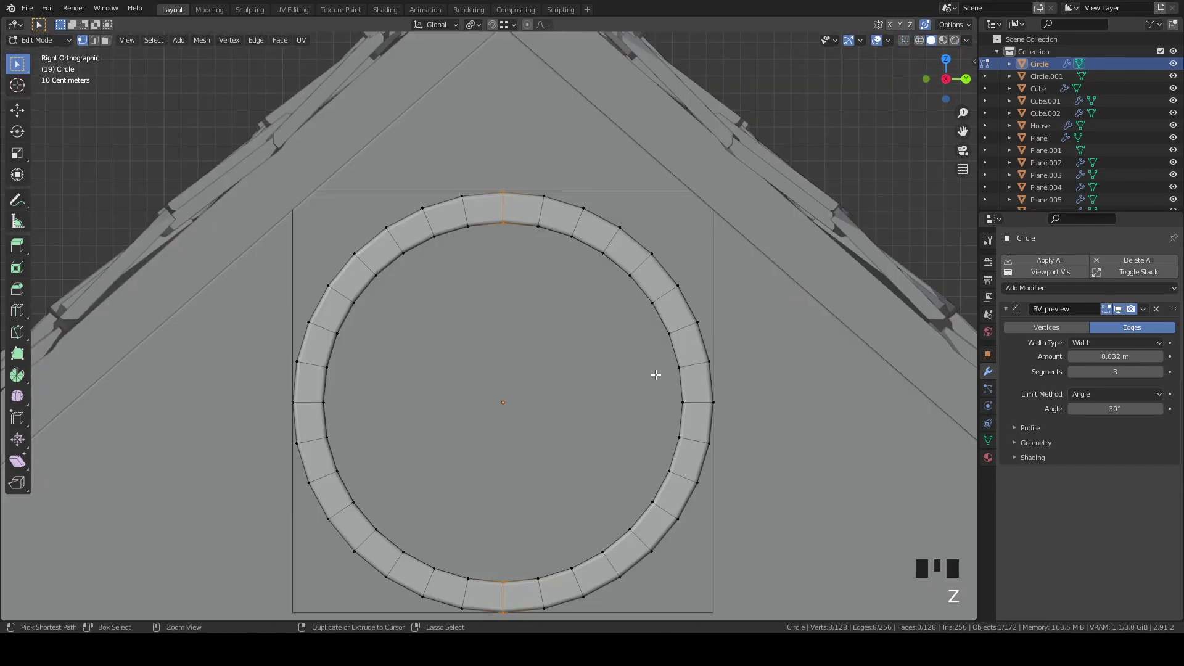
# Bevel the top/bottom and then the left/right points of the round frame, about 0.07 m wide
pyautogui.press('ctrl+b')
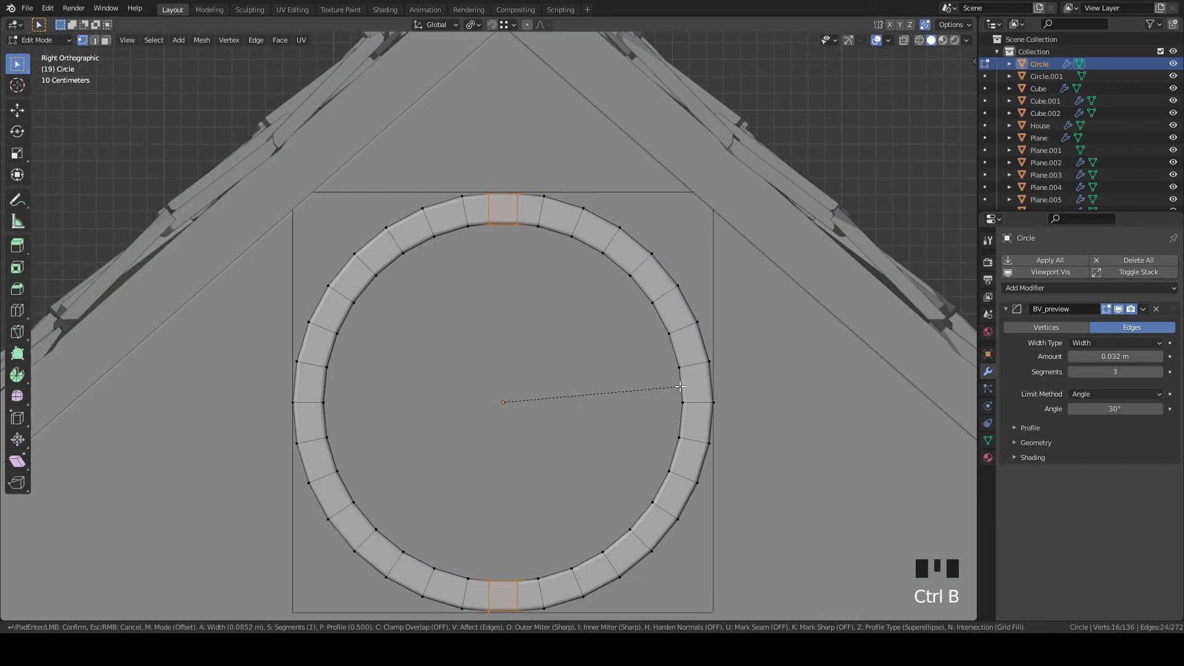
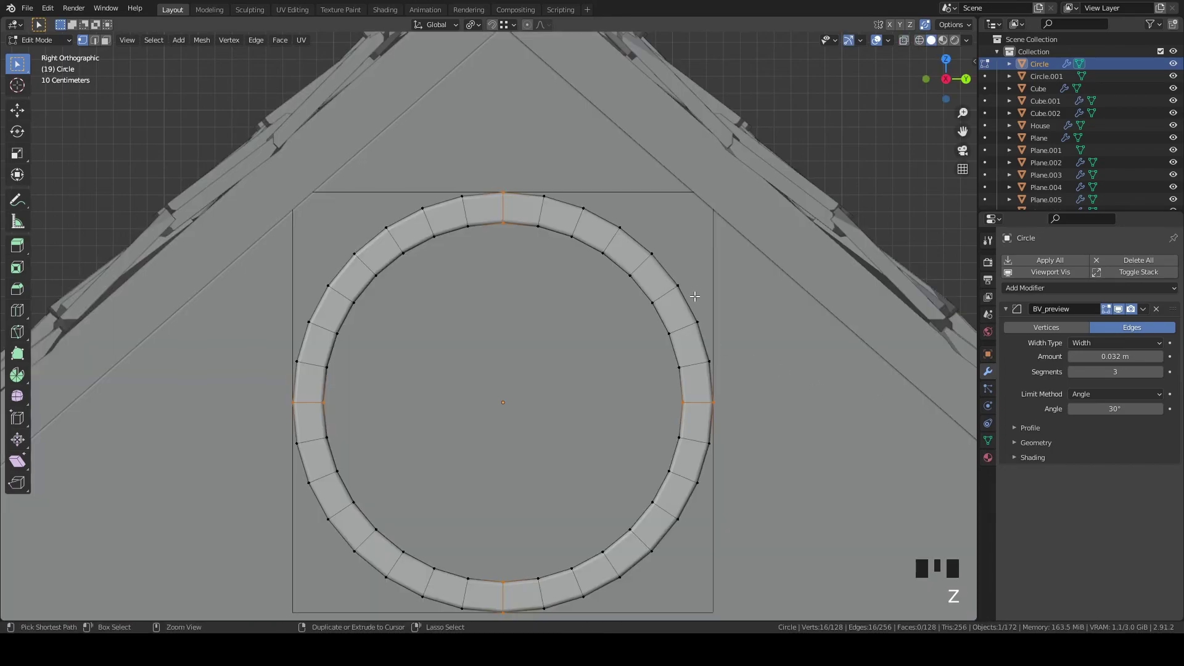
pyautogui.press('ctrl+b')
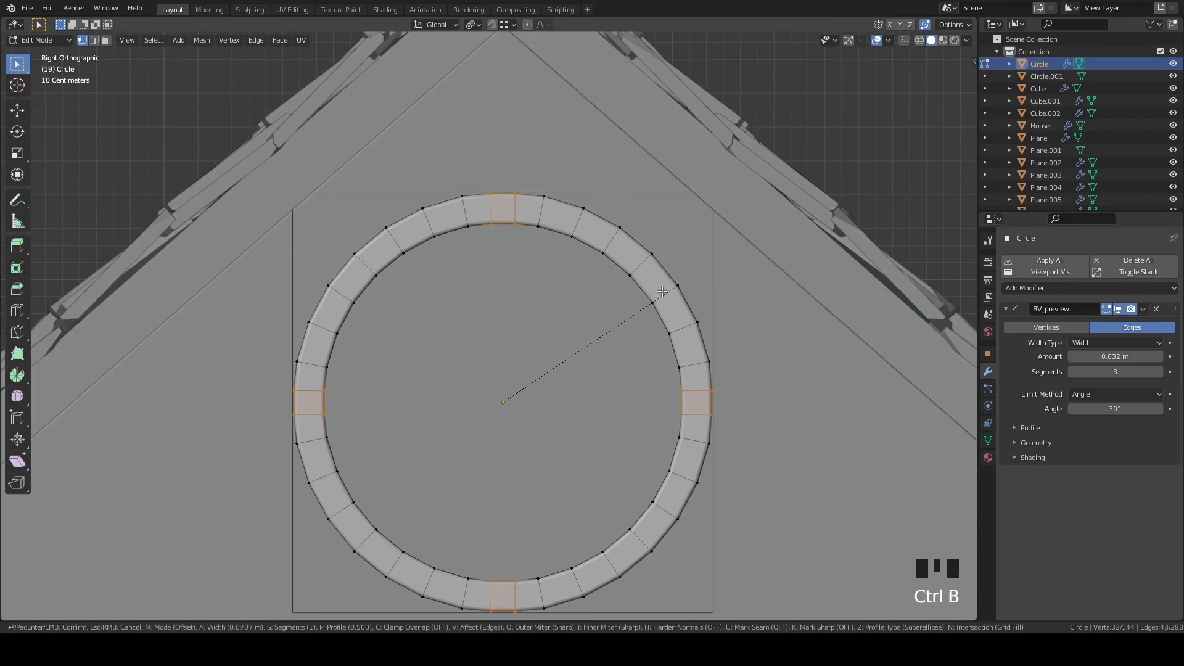
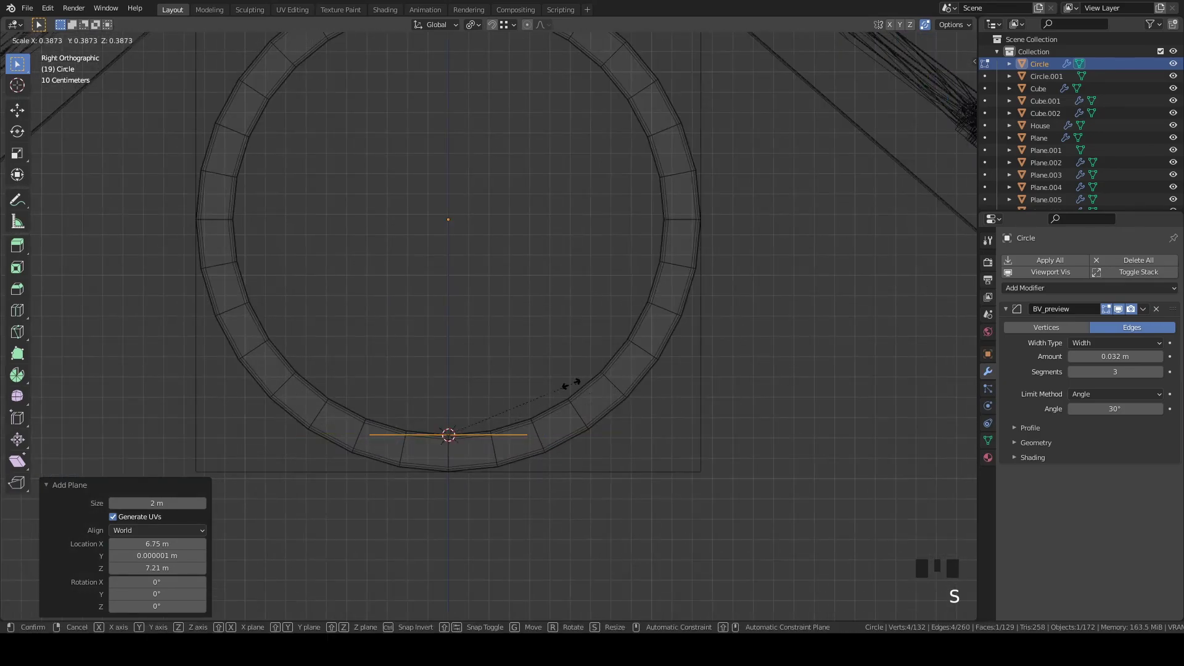
# Shrink the new plane to a small square (about 0.14) viewed from above at the ring's bottom
pyautogui.press('`')
pyautogui.press('z')
pyautogui.scroll(3)
pyautogui.press('s')
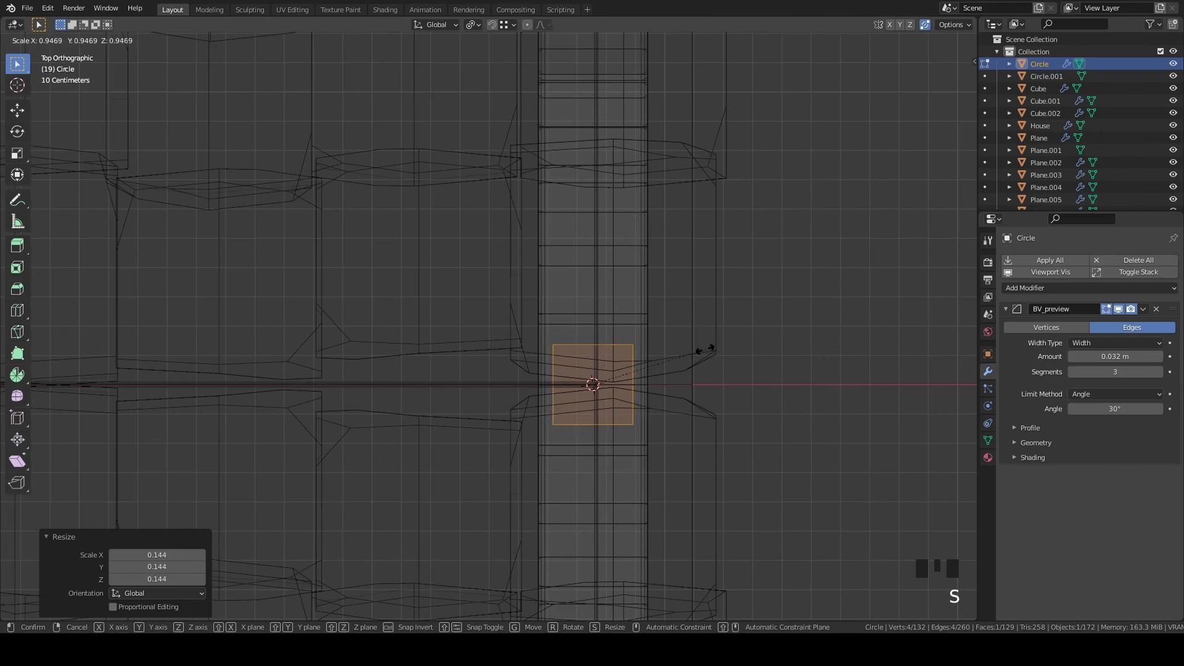
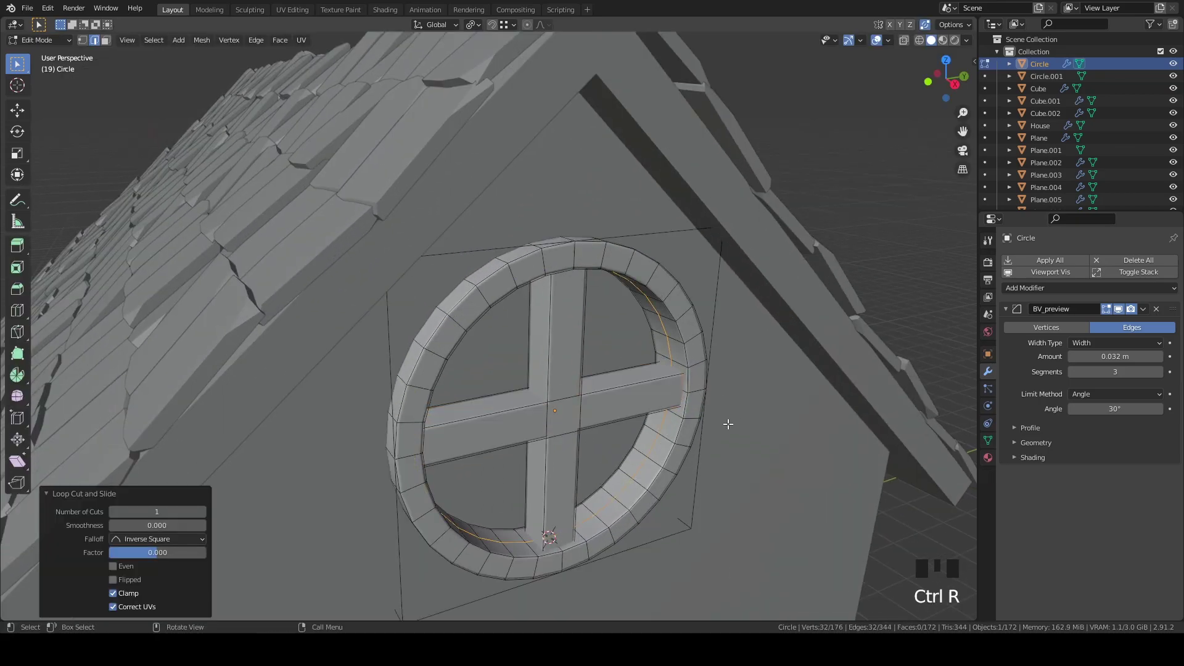
# Fill faces across the openings between the cross bars of the gable window
pyautogui.press('f')
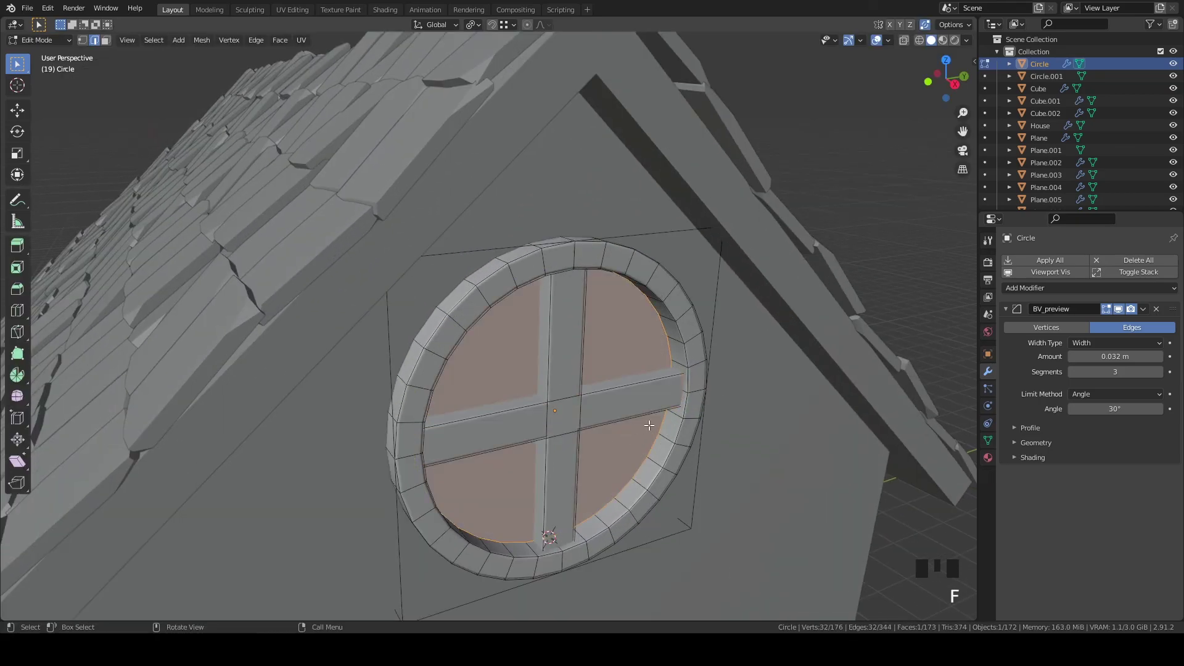
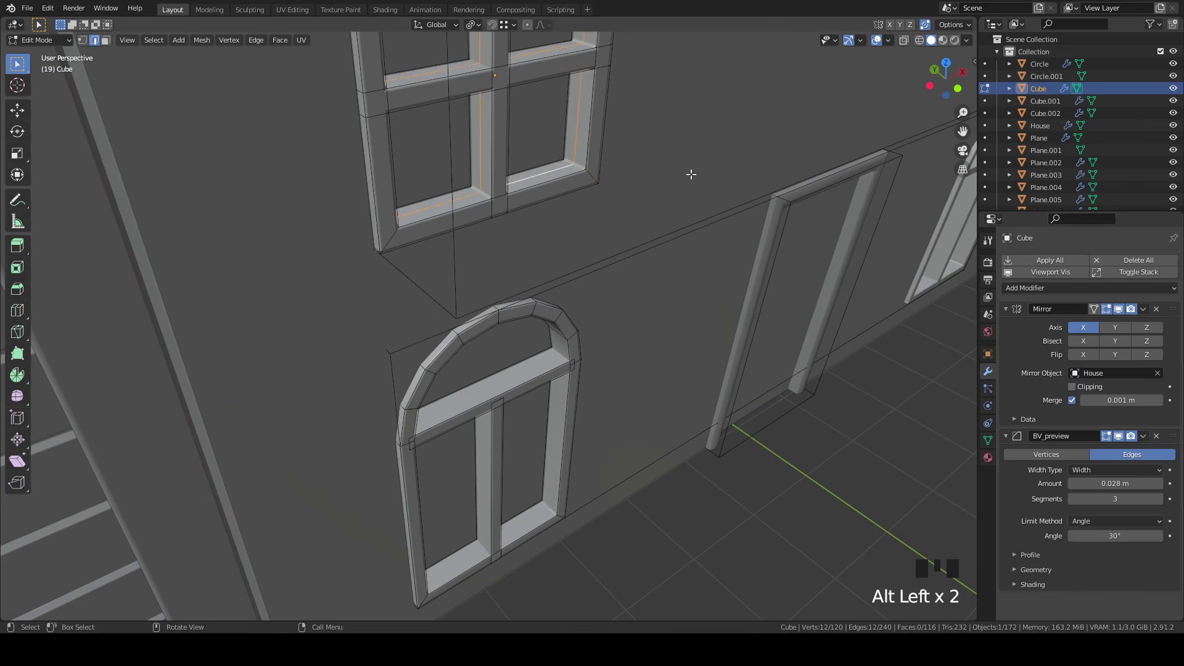
# Dissolve the stray edges of the window cutter and leave mesh editing
pyautogui.press('x')
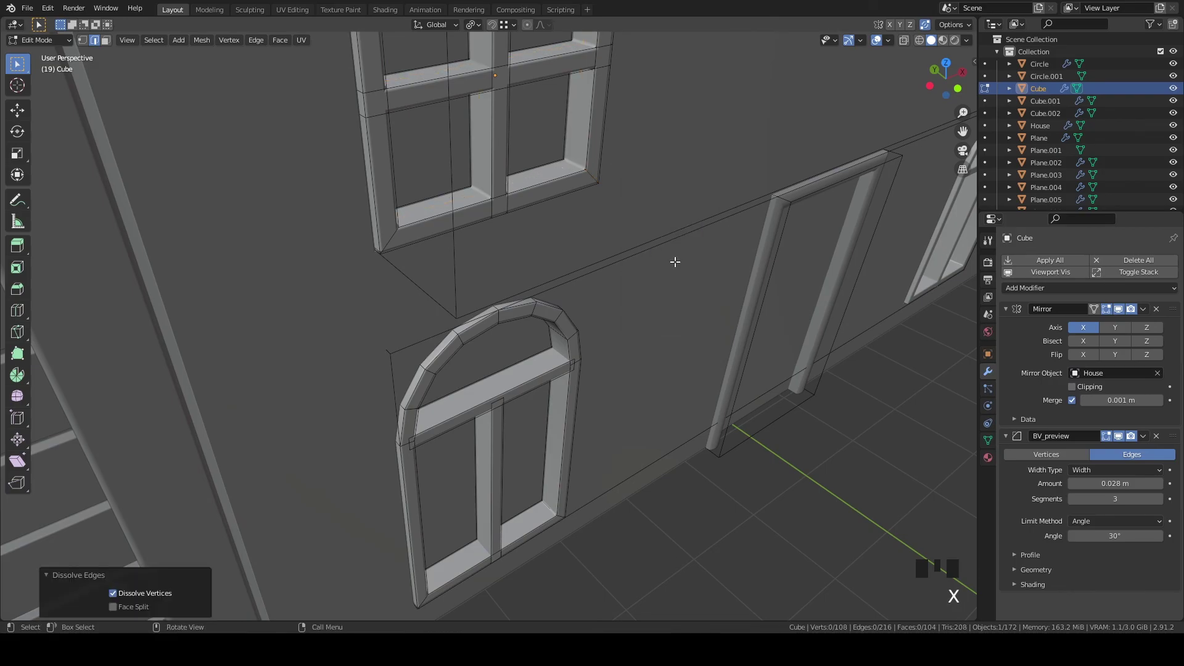
pyautogui.scroll(-3)
pyautogui.press('Tab')
# Move over the roof and select roof tile Plane.038
pyautogui.moveTo(762, 285); pyautogui.dragTo(809, 335)
pyautogui.scroll(-3)
pyautogui.moveTo(858, 311); pyautogui.dragTo(761, 331)
pyautogui.scroll(3)
pyautogui.click(716, 294)
pyautogui.press('`')
pyautogui.moveTo(773, 292); pyautogui.dragTo(820, 281)
pyautogui.scroll(3)
pyautogui.moveTo(492, 333); pyautogui.dragTo(647, 297)
pyautogui.scroll(3)
pyautogui.click(539, 300)
pyautogui.moveTo(570, 271); pyautogui.dragTo(577, 245)
# From the side view, rotate the selected roof tile about -1.59 degrees
pyautogui.press('`')
pyautogui.moveTo(617, 285); pyautogui.dragTo(735, 402)
pyautogui.scroll(3)
pyautogui.press('z')
pyautogui.press('g')
pyautogui.press('r')
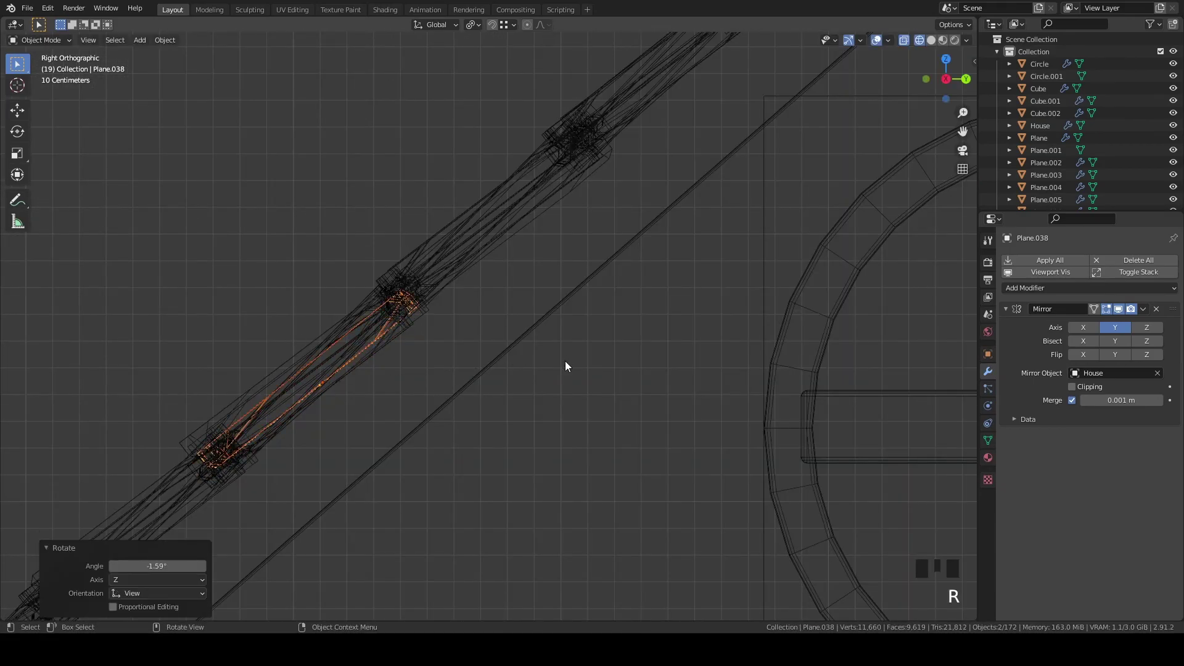
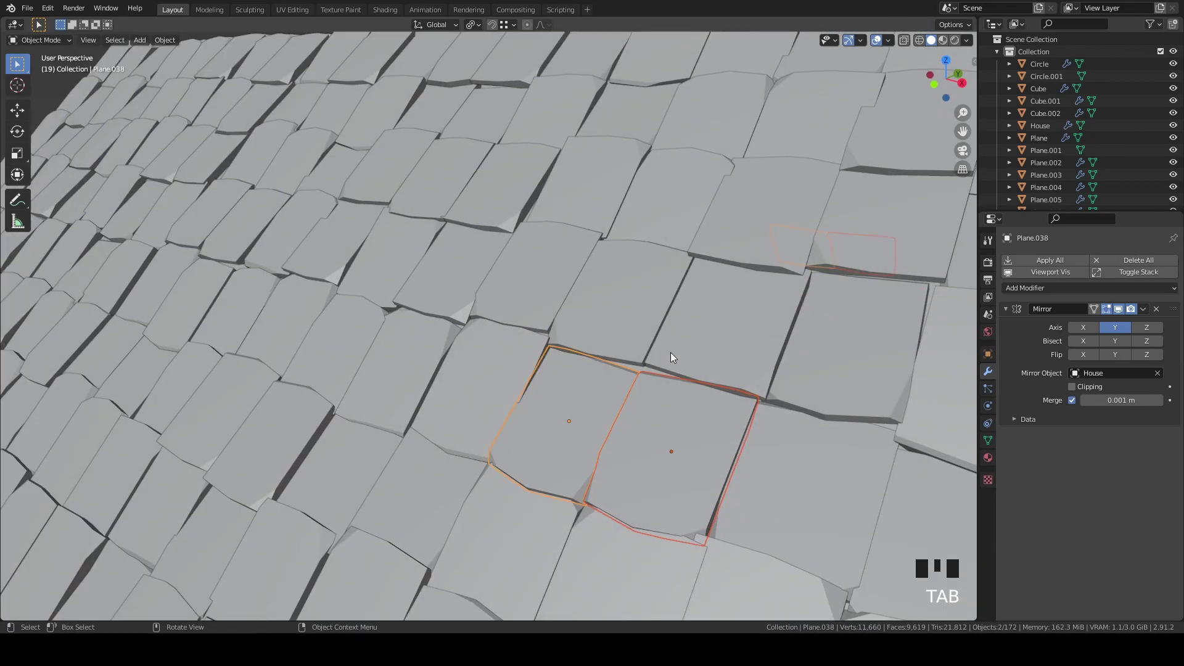
# Nudge tile Plane.038 slightly upward and select the neighbouring tile Plane.039
pyautogui.click(661, 344)
pyautogui.scroll(-3)
pyautogui.moveTo(680, 336); pyautogui.dragTo(679, 336)
pyautogui.click(679, 336)
# Move tile Plane.039 about 0.034 m along Z so the tiling looks less uniform
pyautogui.press('`')
pyautogui.moveTo(729, 391); pyautogui.dragTo(811, 464)
pyautogui.scroll(3)
pyautogui.press('g')
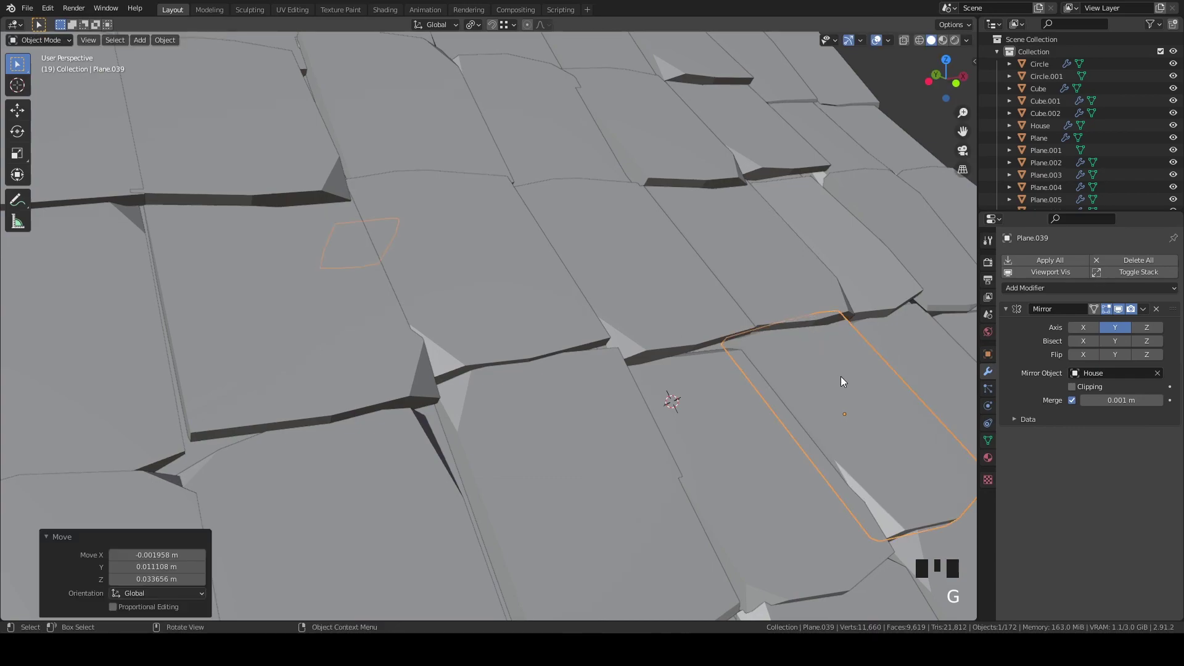